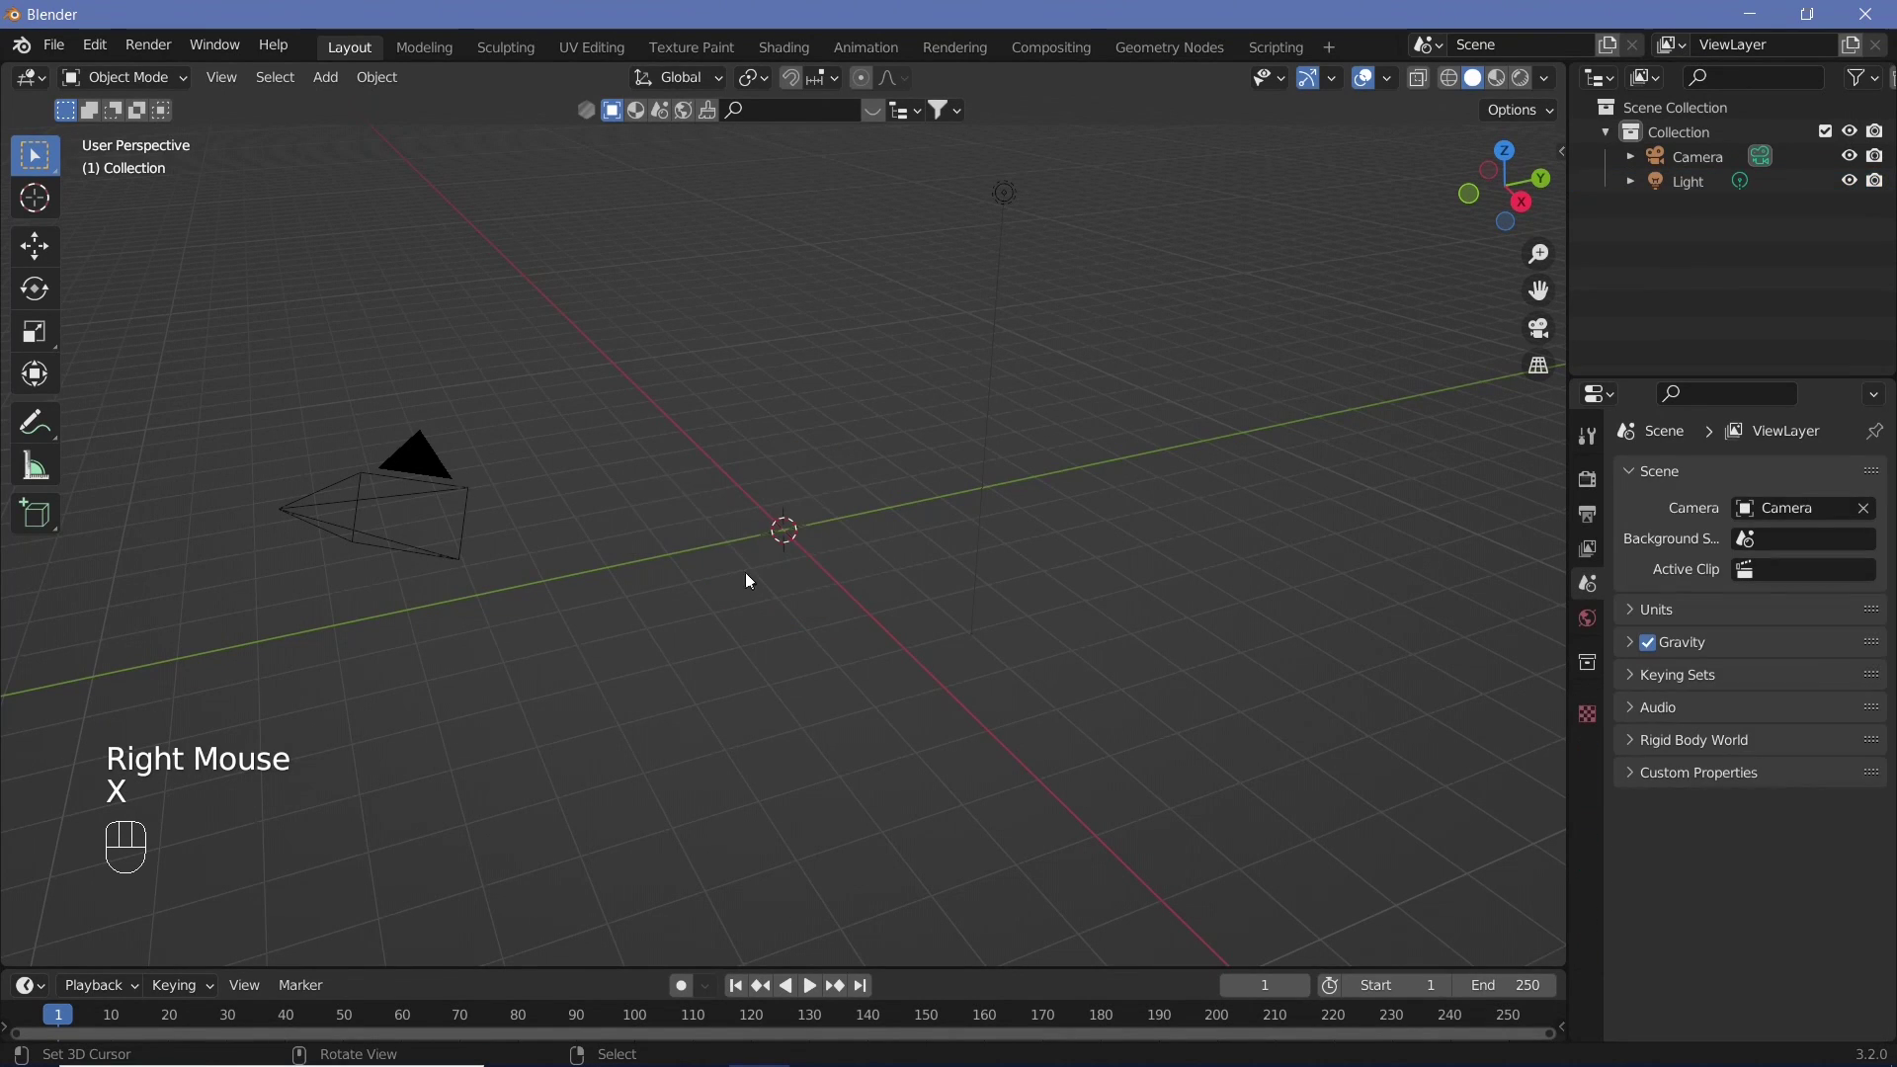
- Remove the default cube, add a plane at the origin and scale it by 5
key("shift+x")
right_click(803, 561)
key("shift+a")
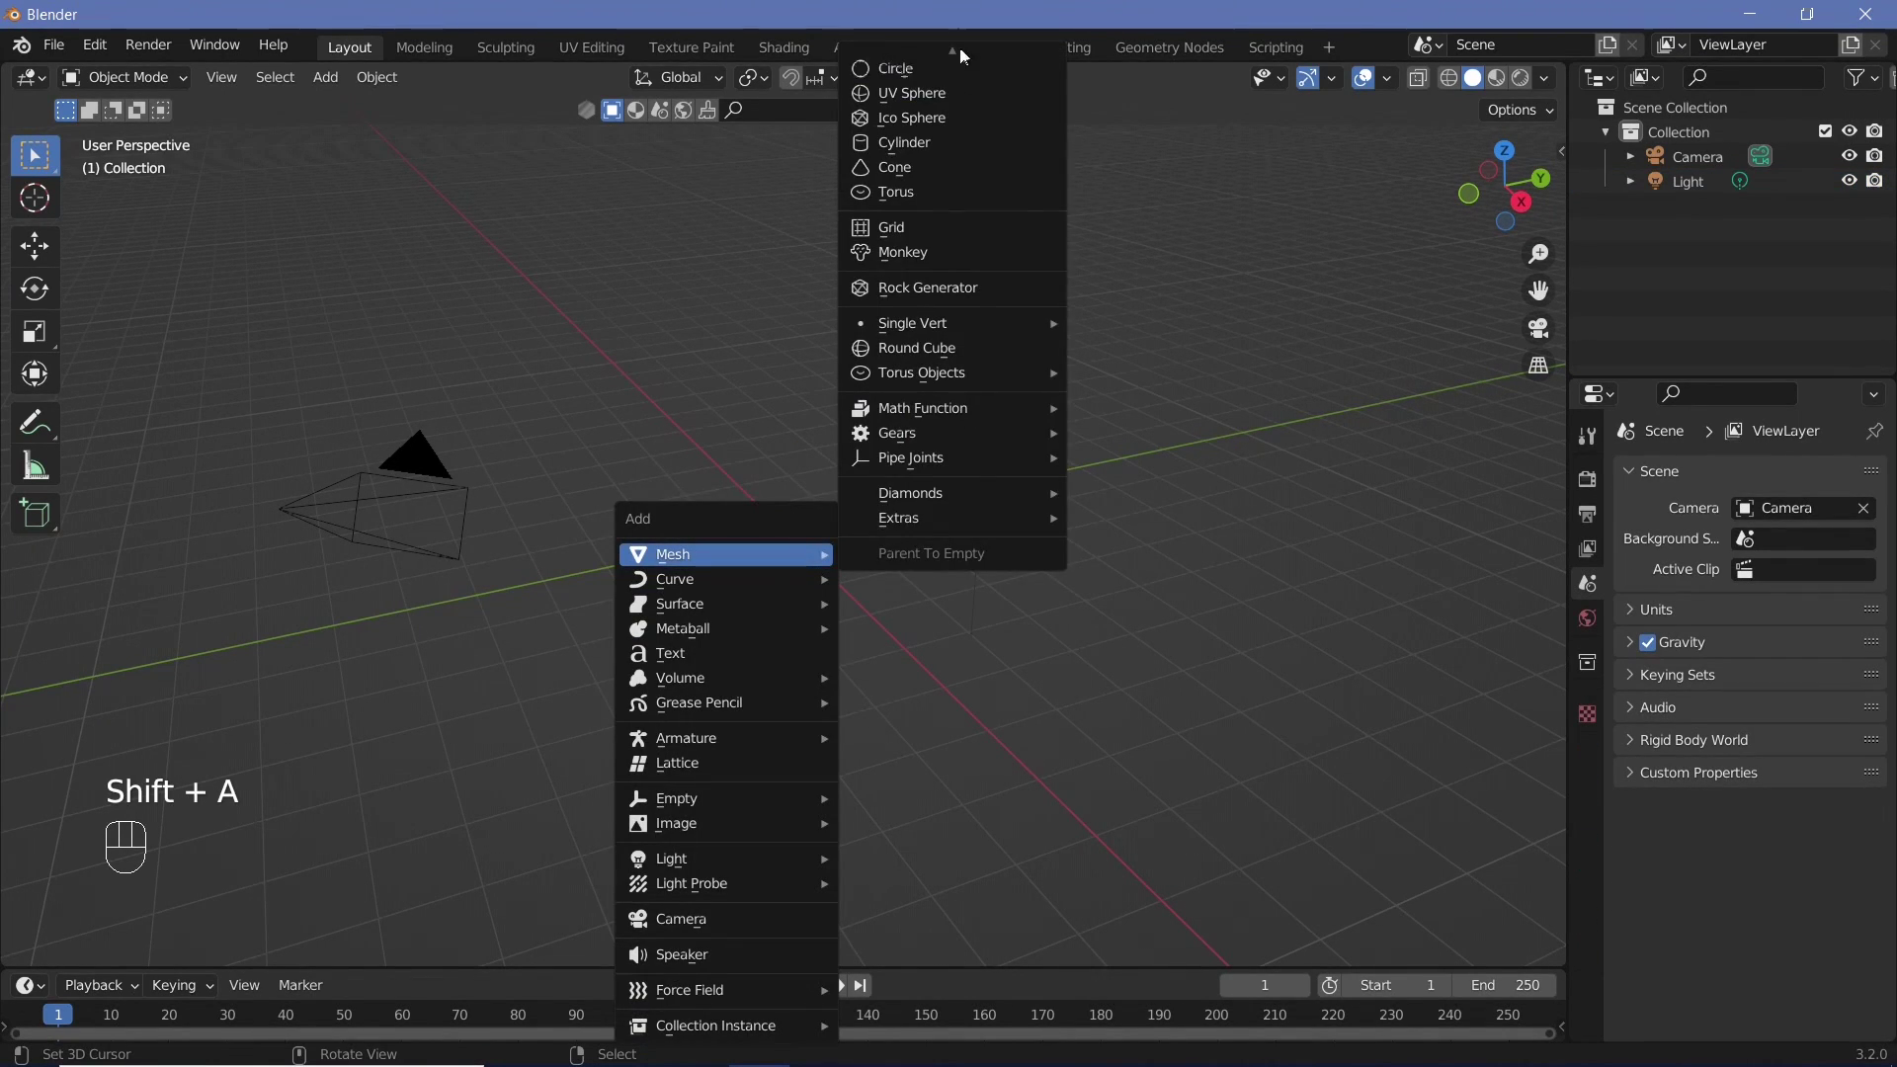
key("s")
key("5")
key("Return")
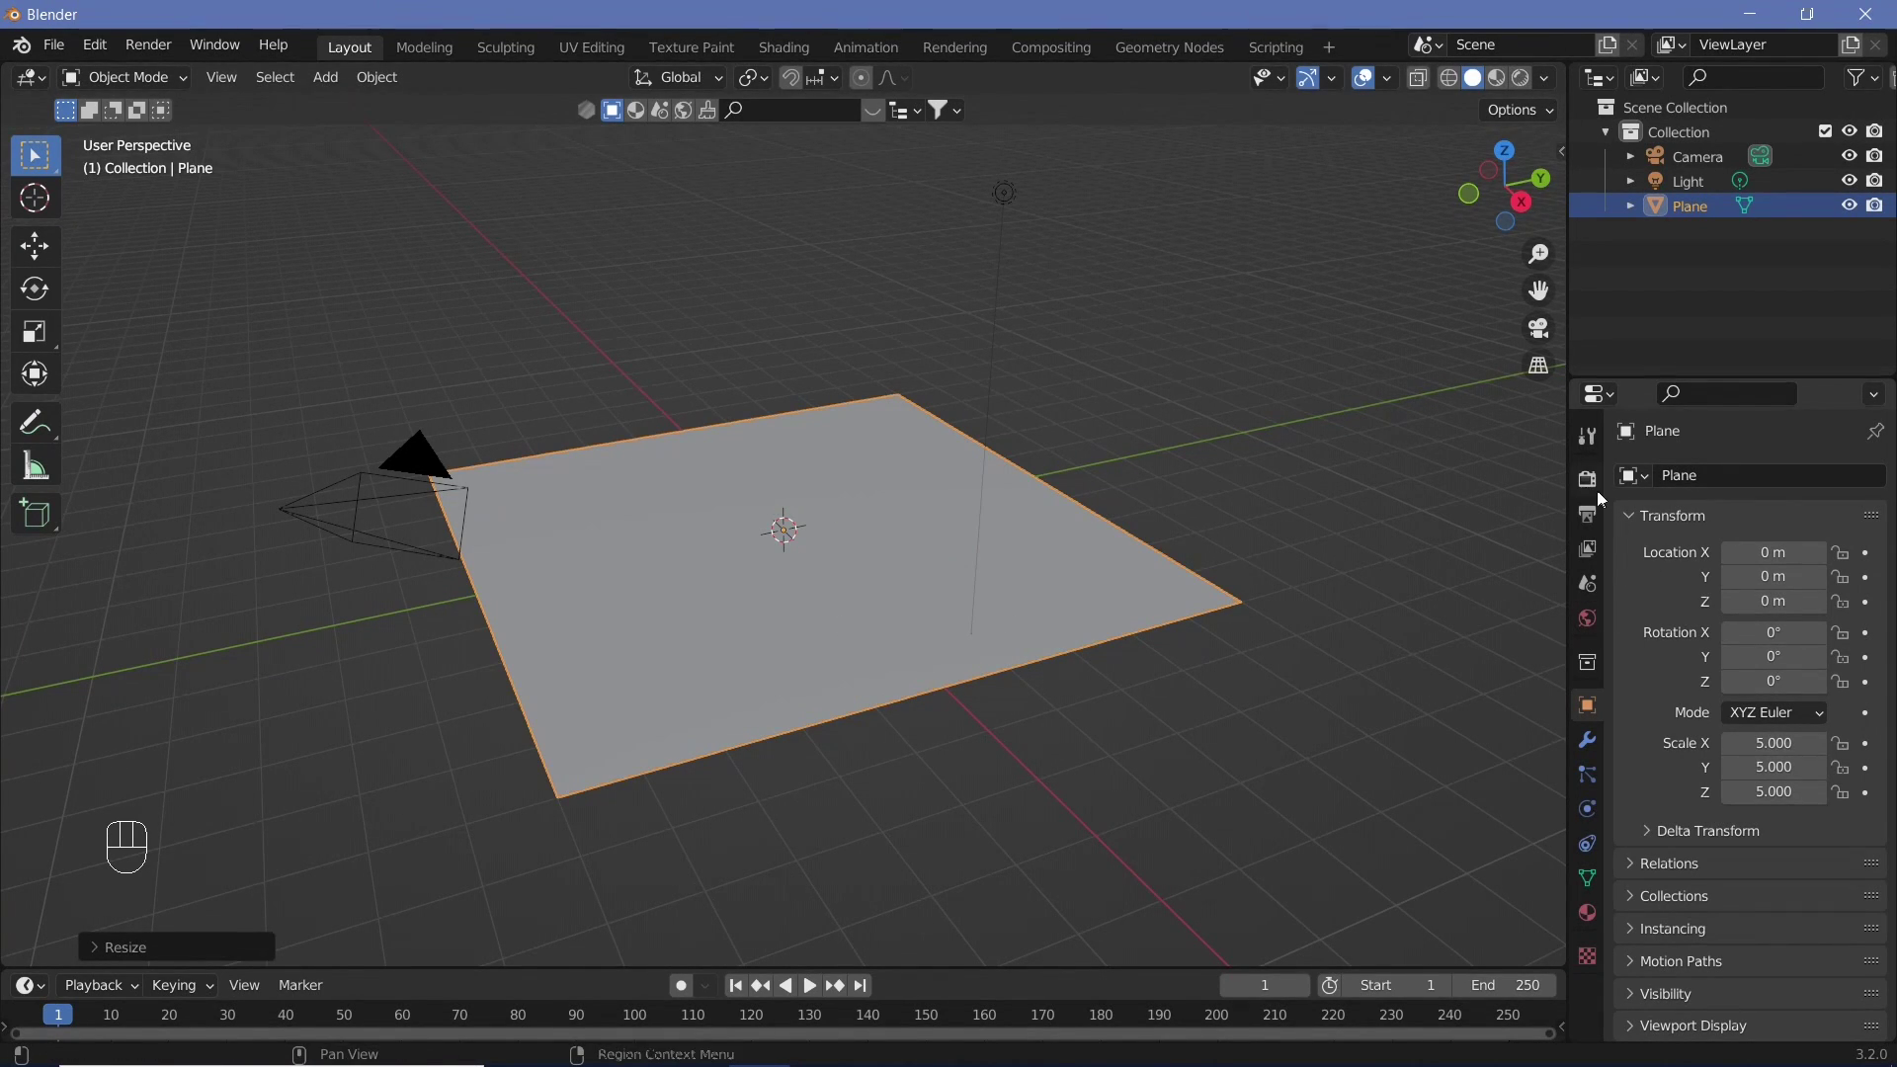
- Show the render settings with Eevee as the render engine
left_click(1594, 489)
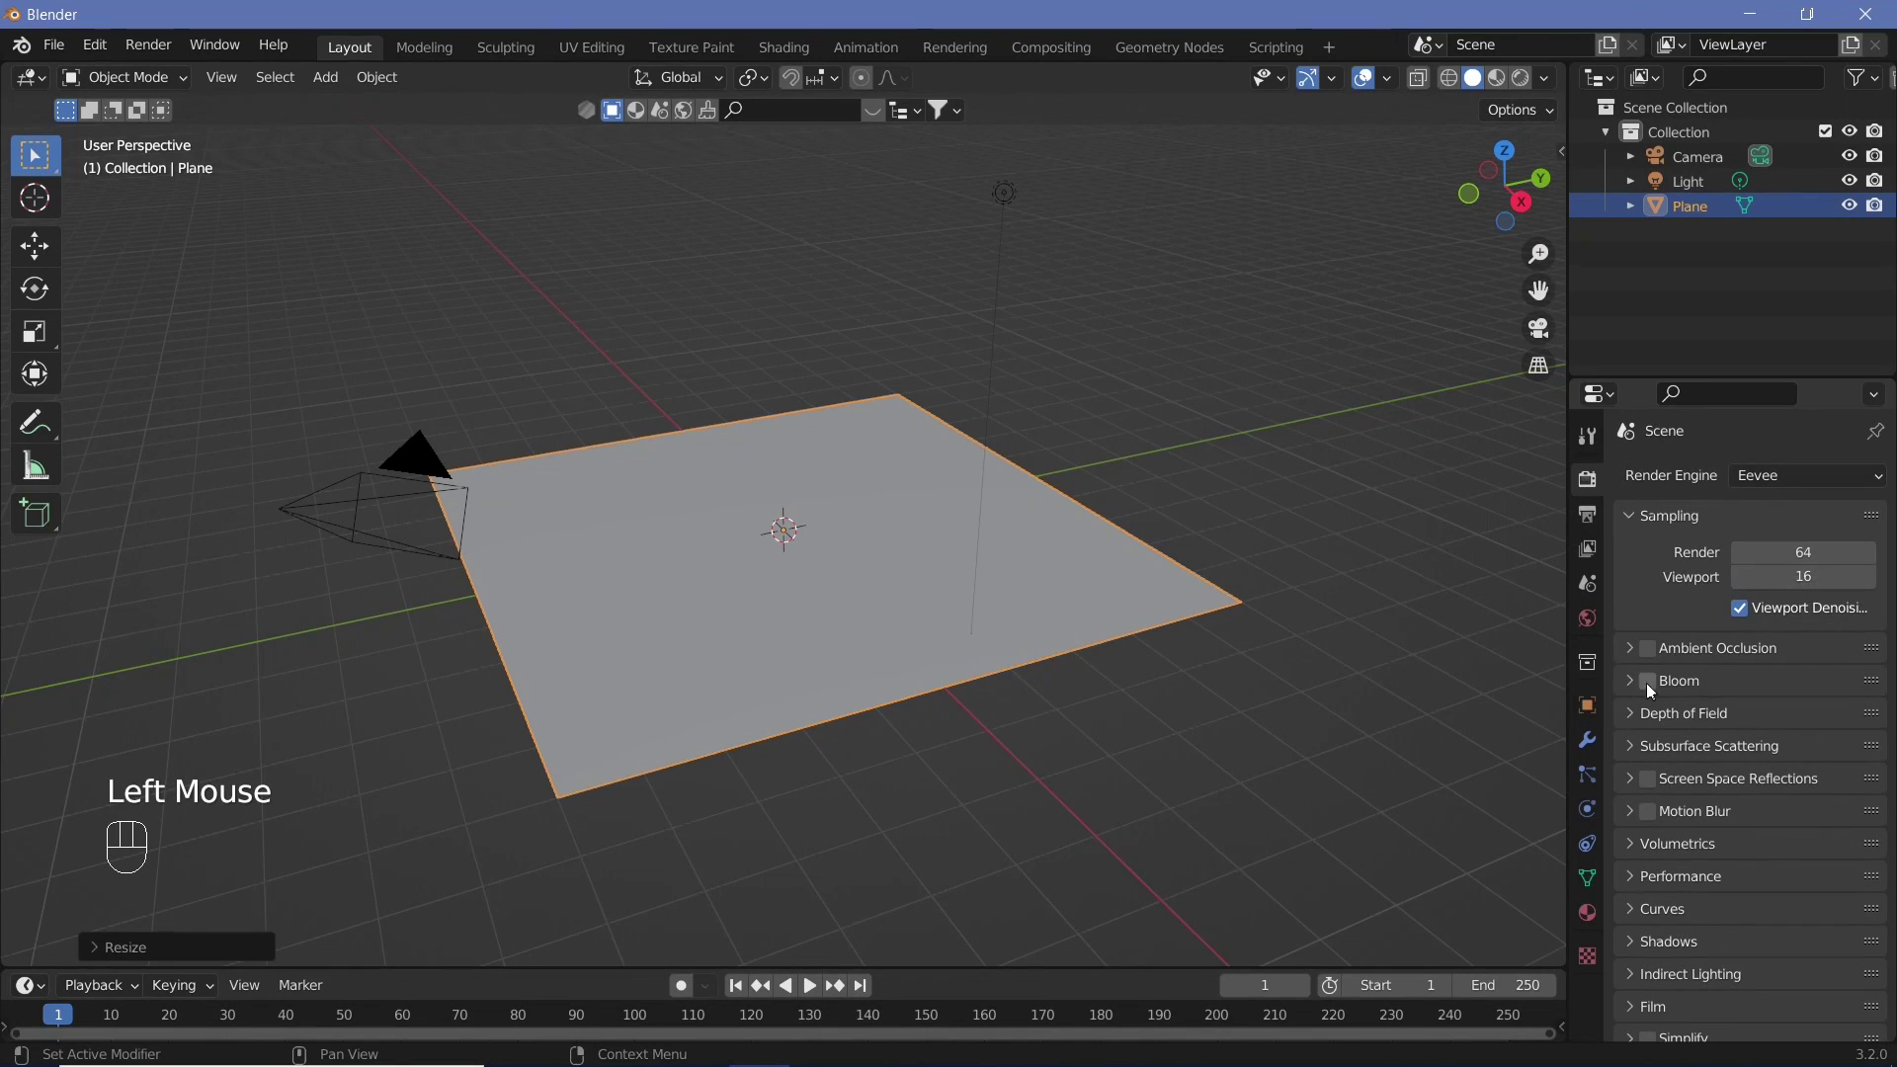
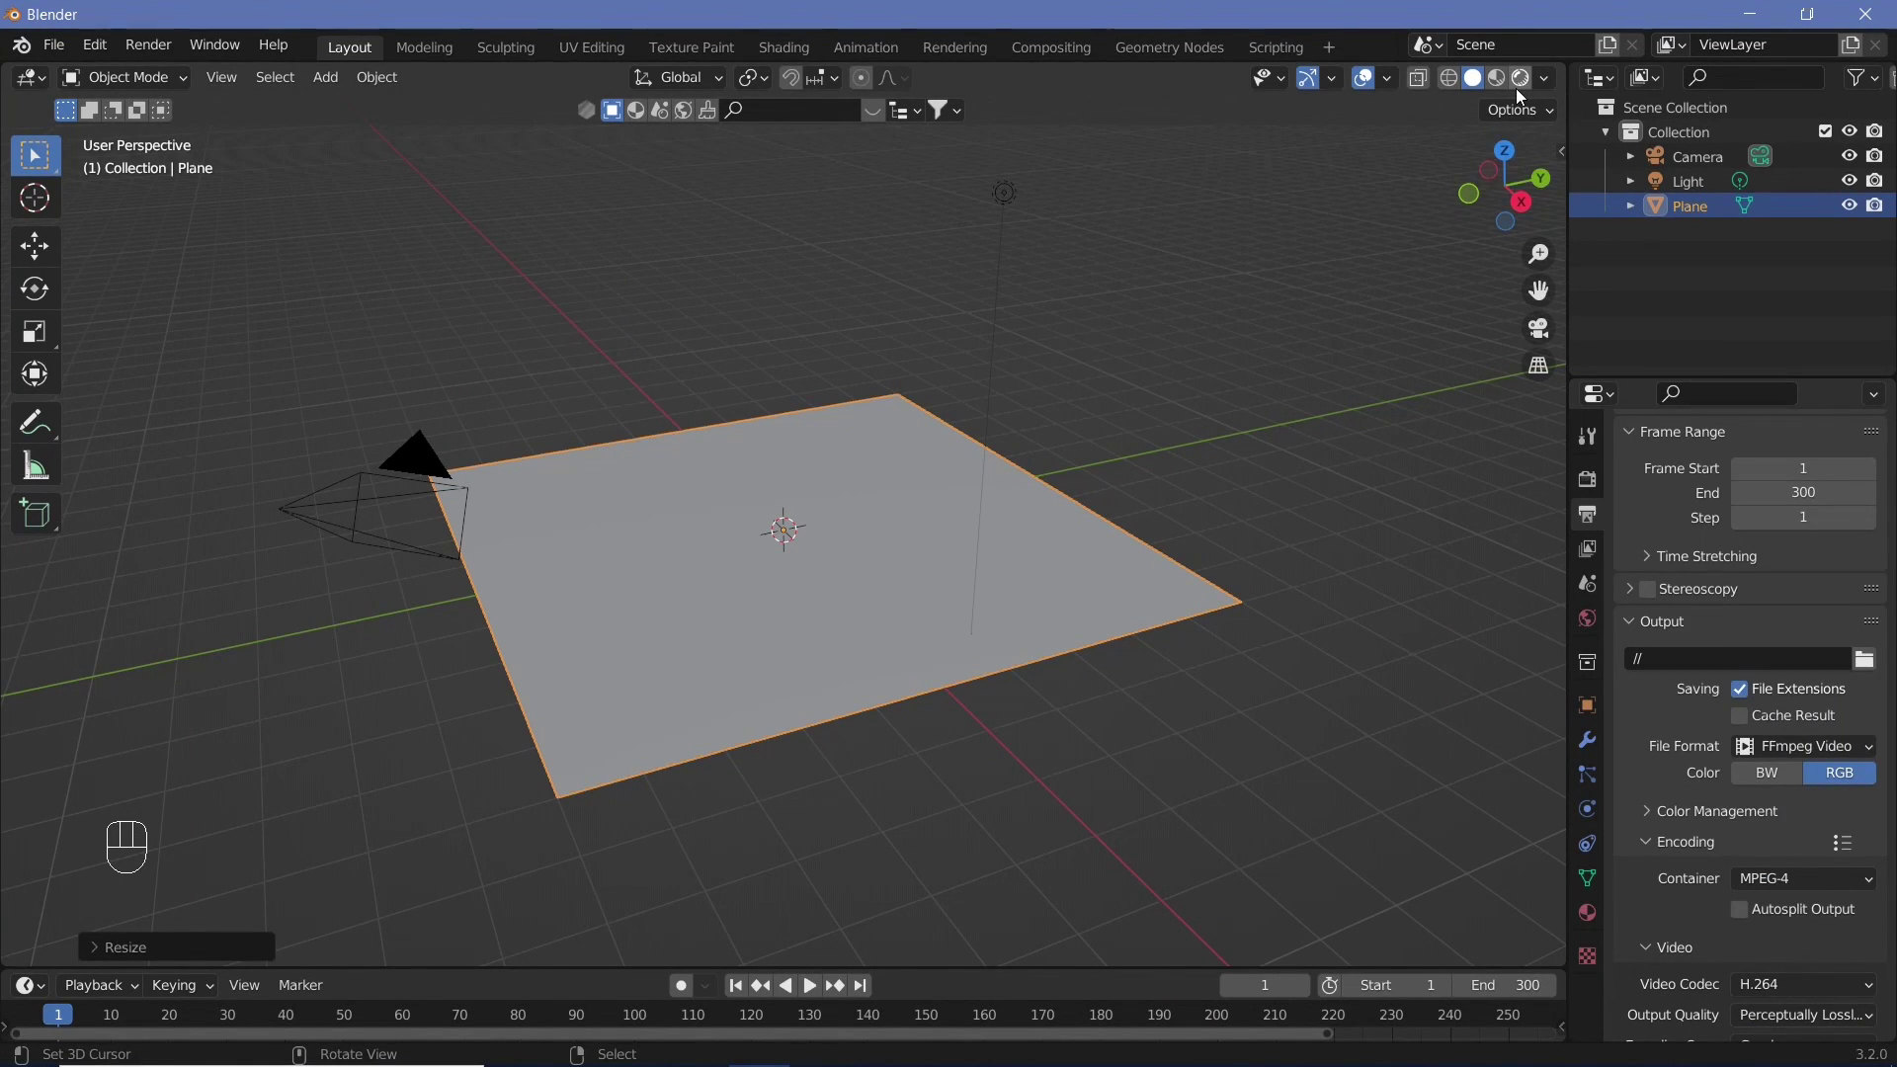
- Switch the viewport to rendered shading and delete the scene's light
left_click(1522, 88)
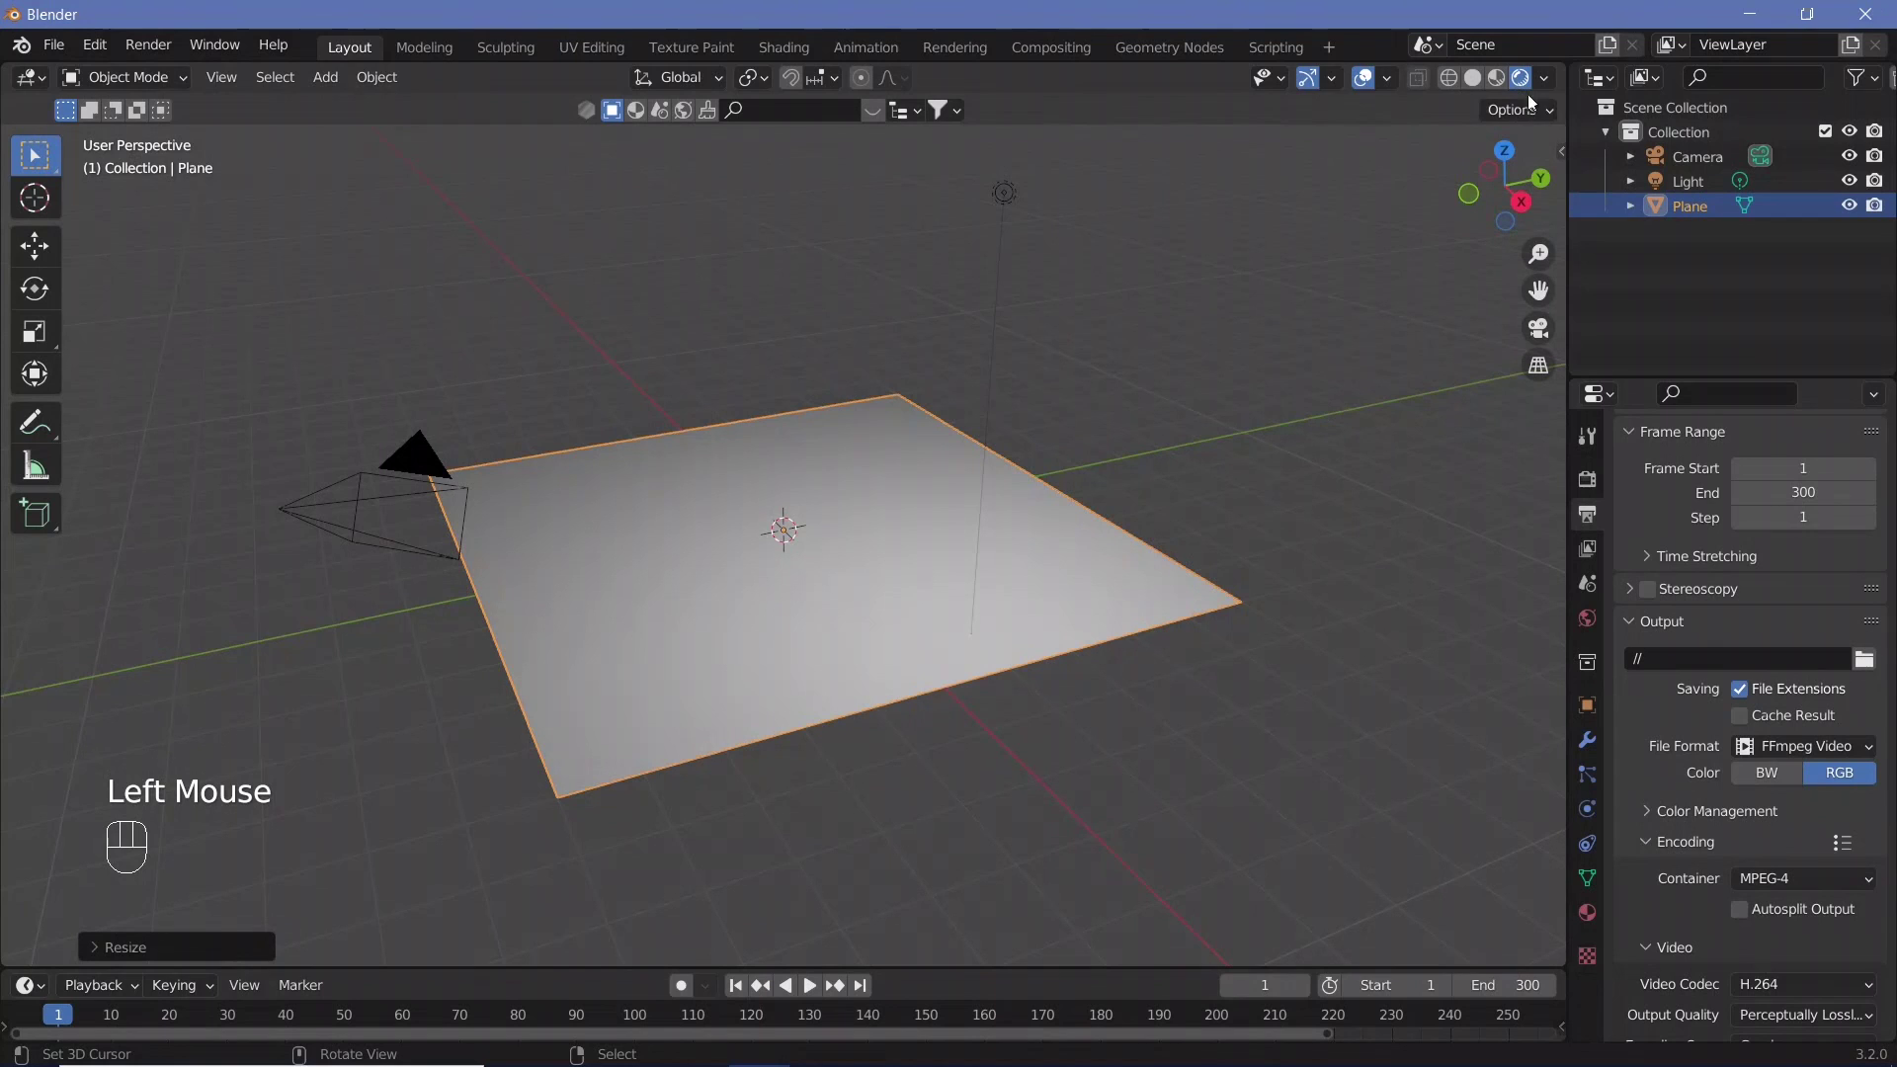
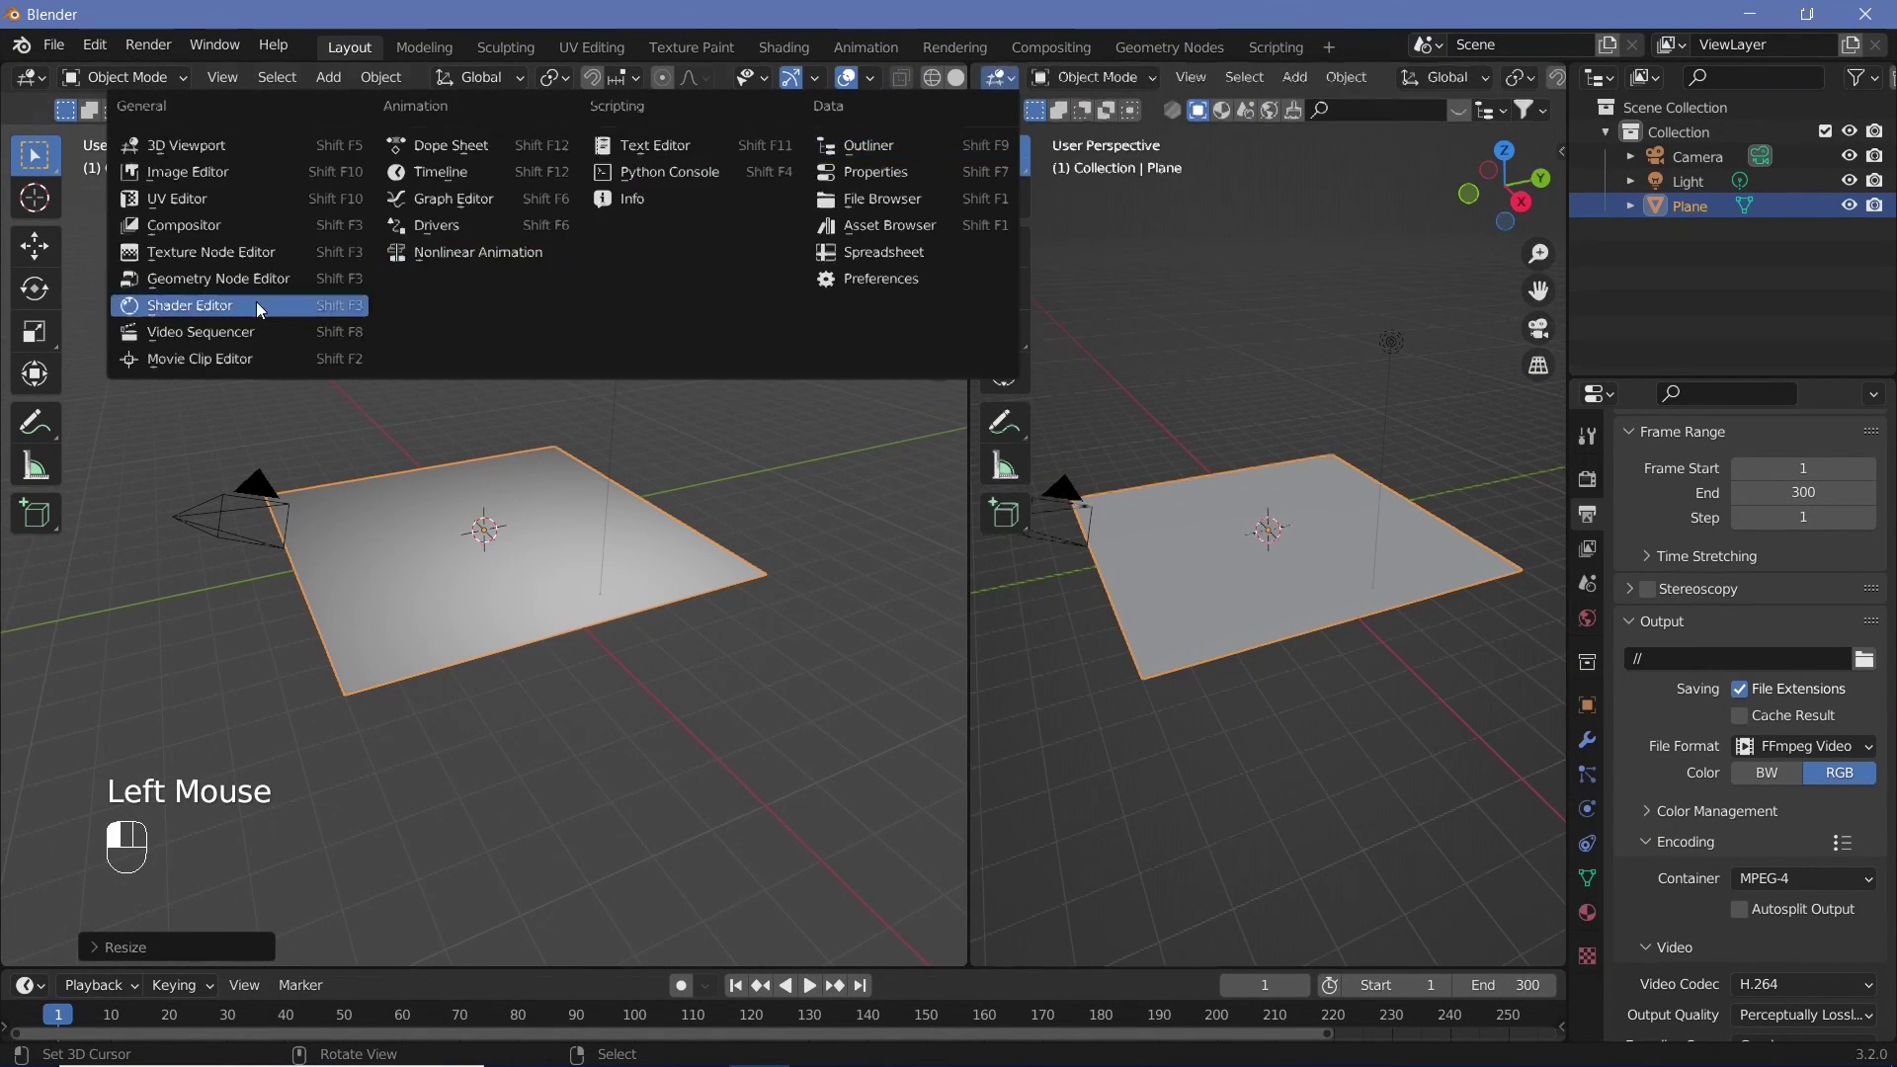
key("n")
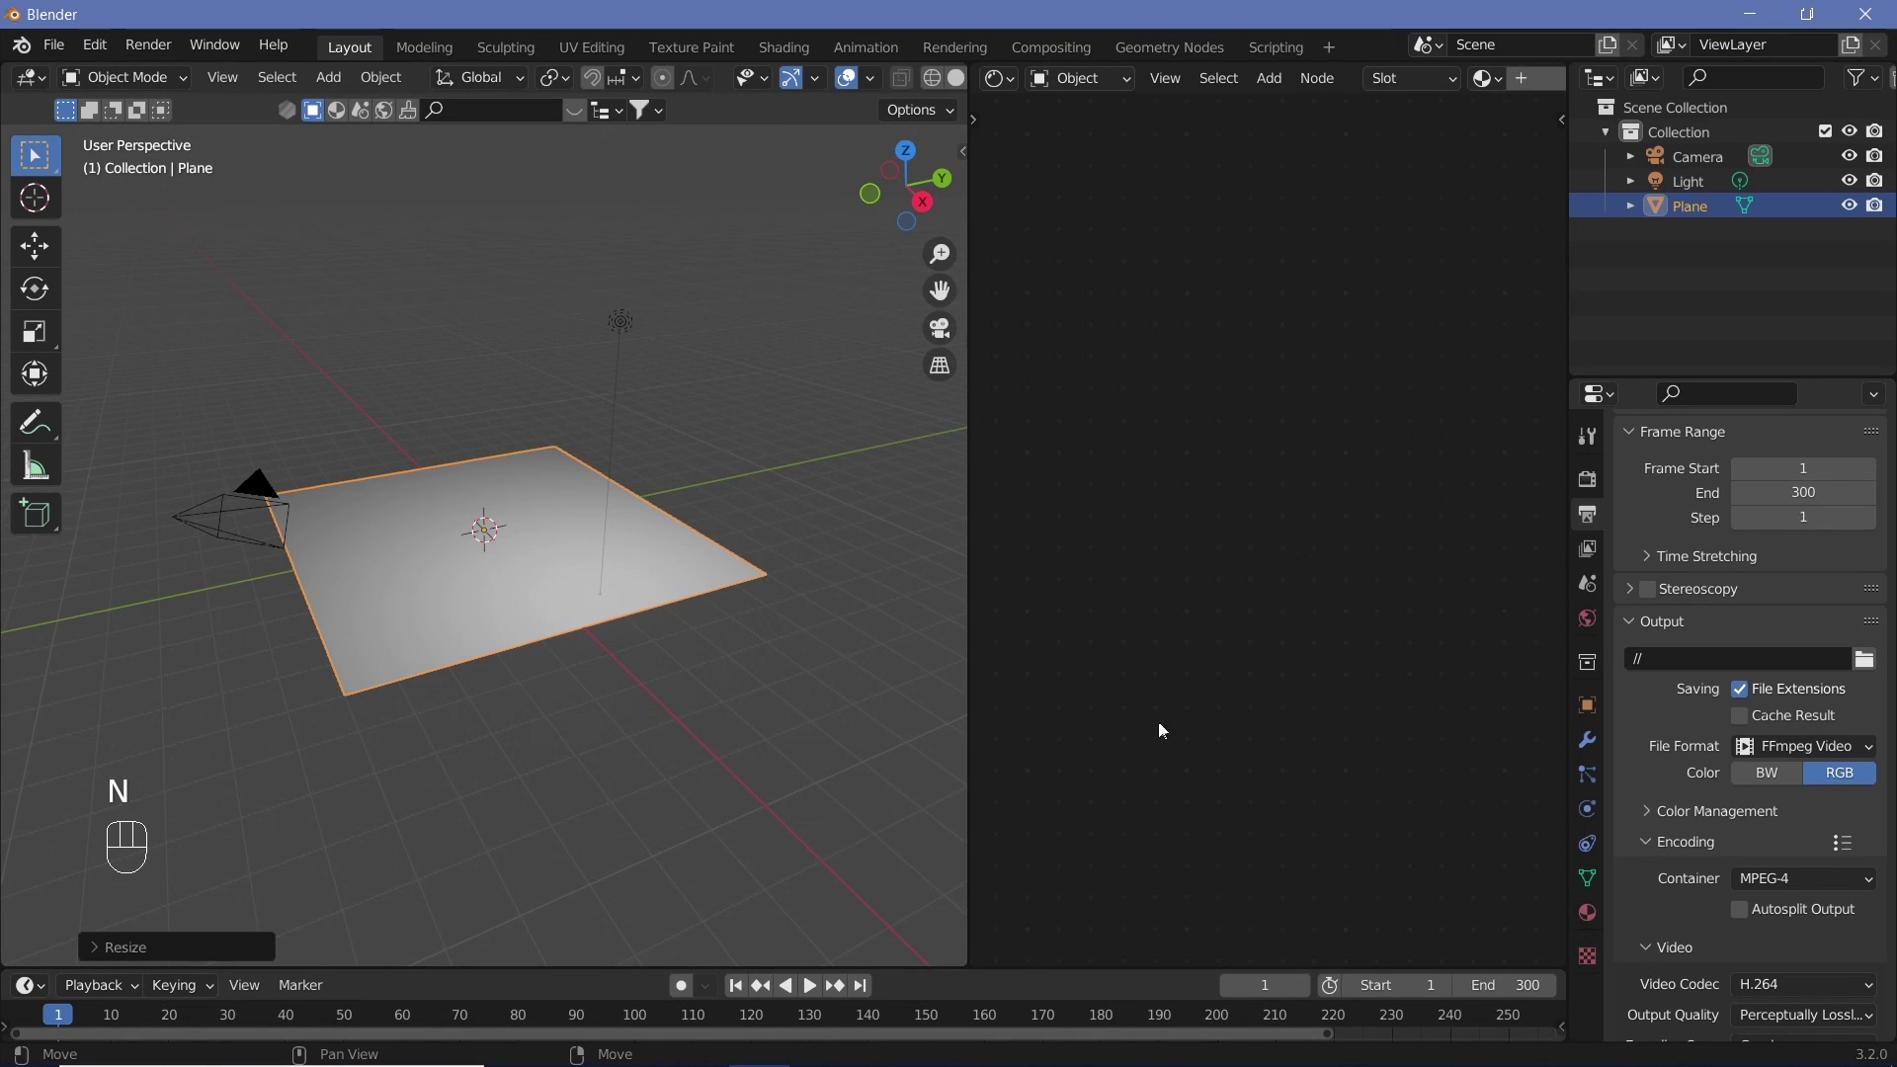
left_click(622, 335)
right_click(621, 335)
key("x")
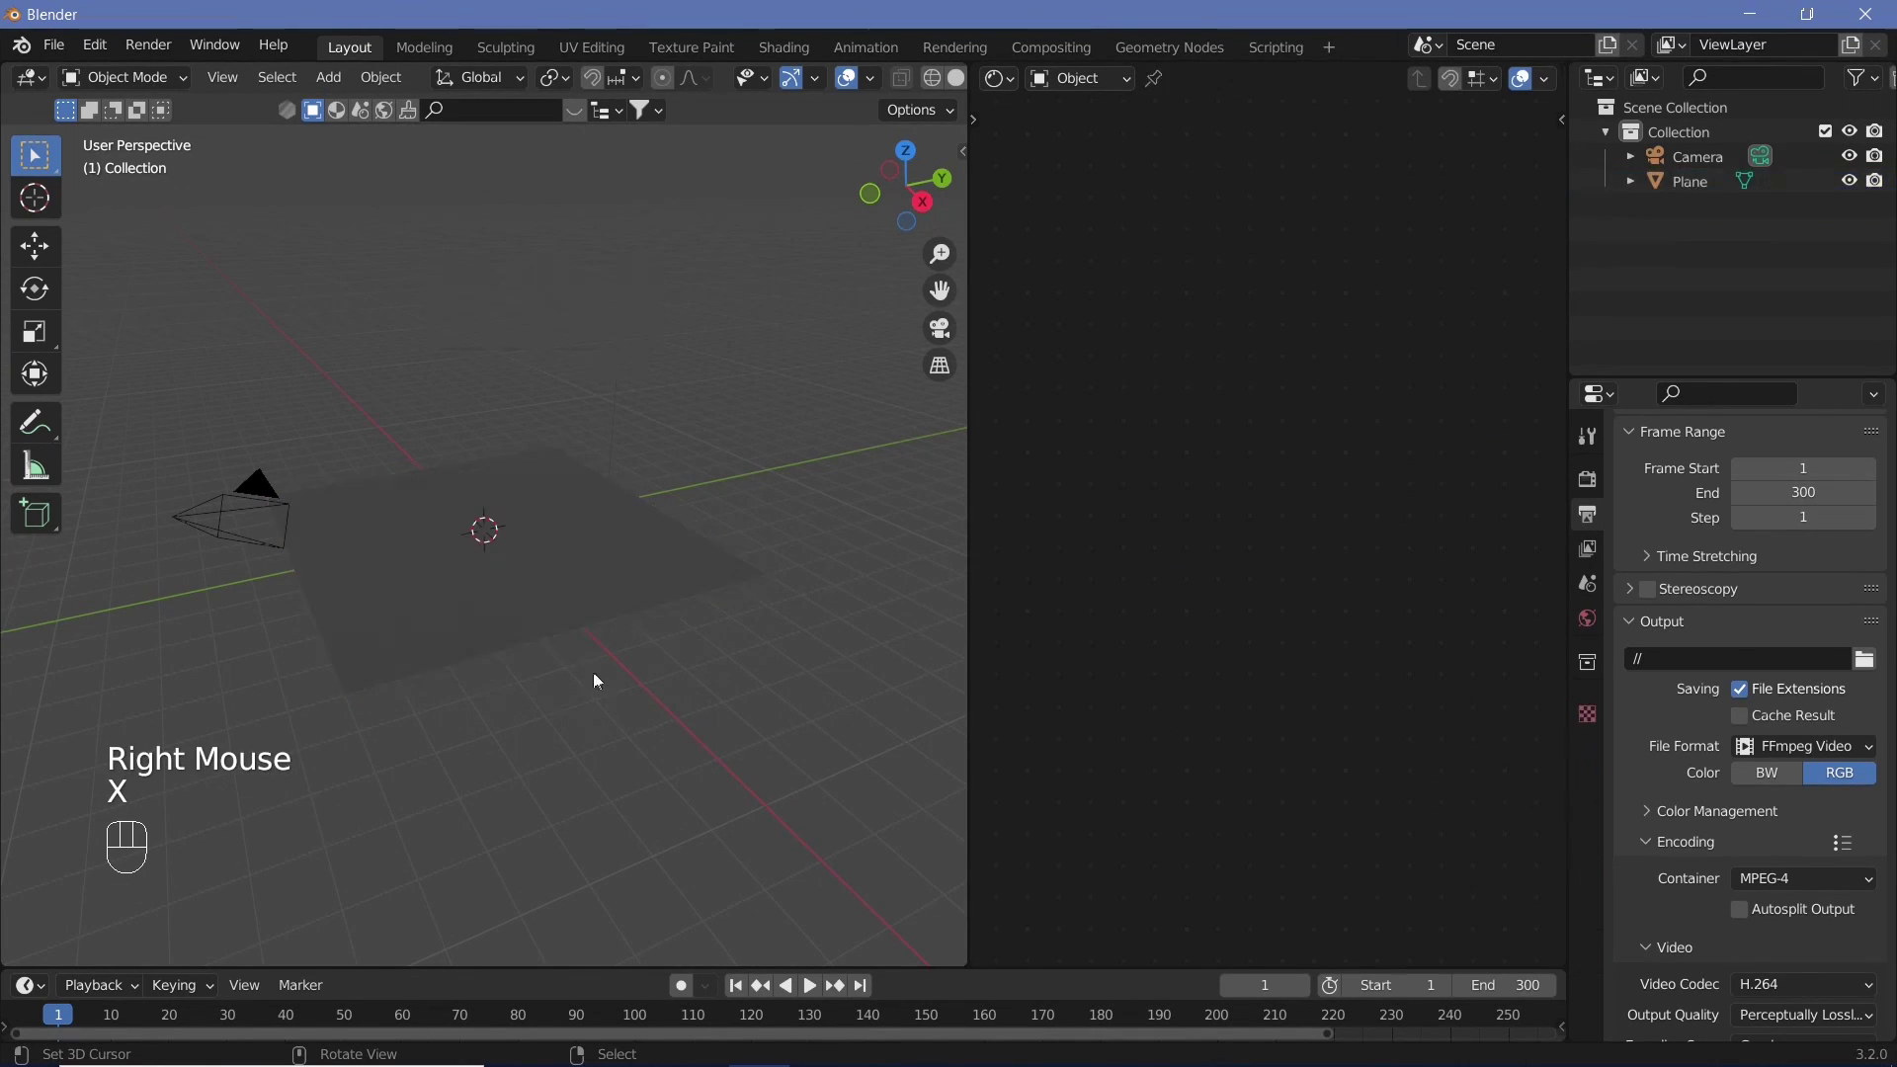
right_click(544, 591)
- Split off a Shader Editor, give the plane a new material with Alpha Clip blending and screen-space refraction
left_click_drag(545, 591, 1596, 912)
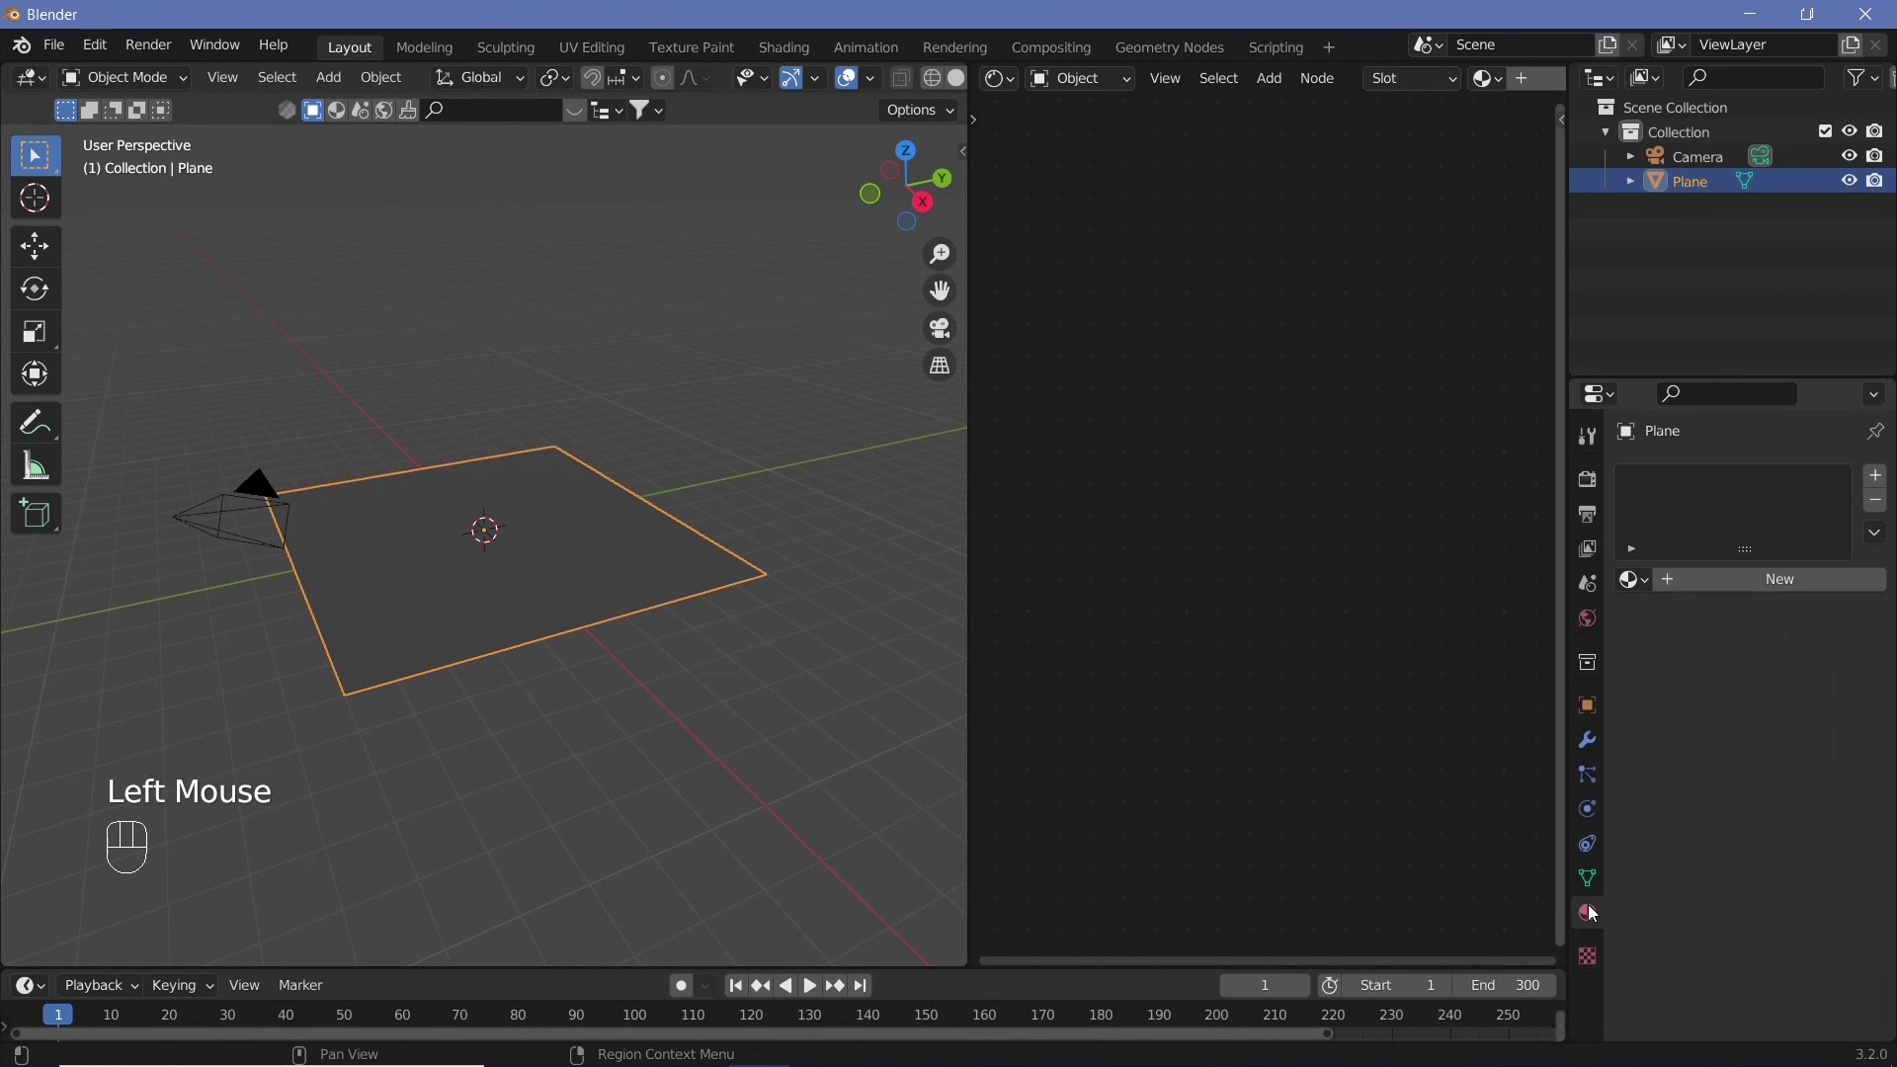
left_click(1744, 599)
left_click(1762, 718)
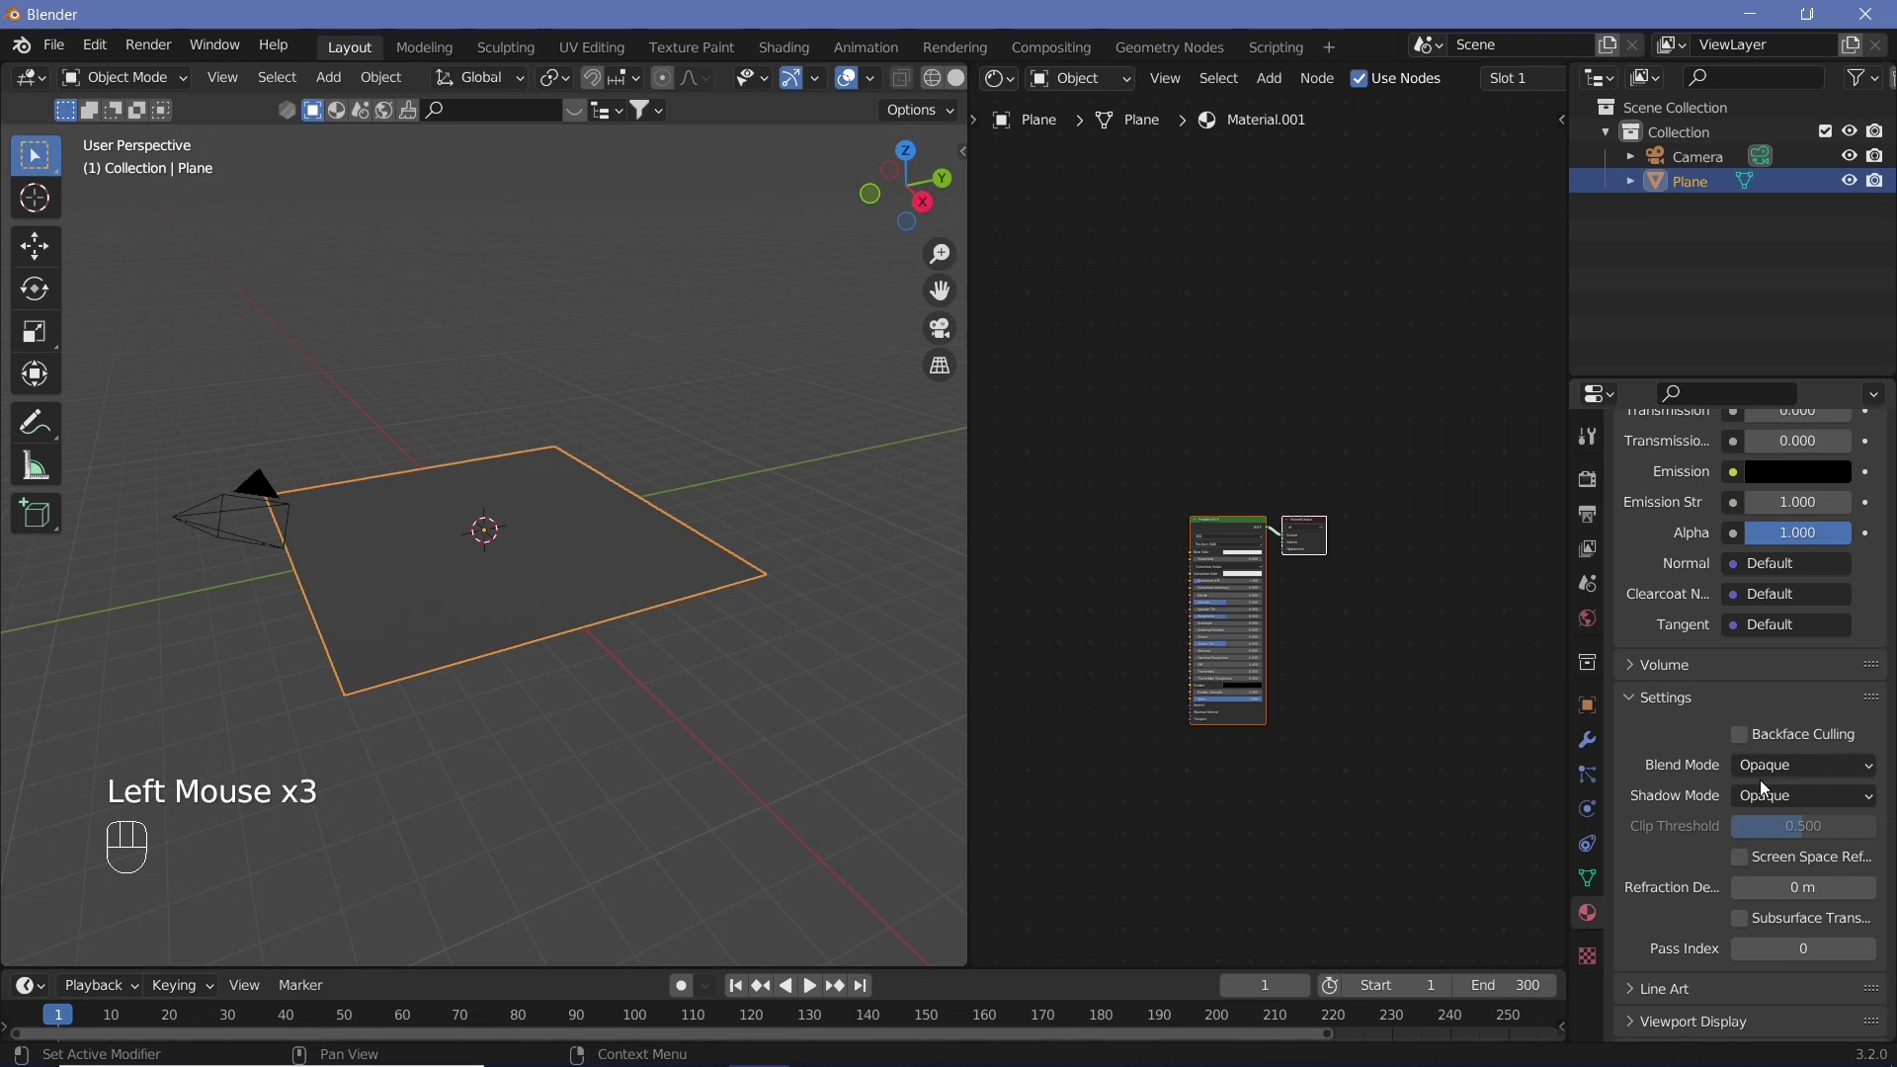
left_click(1751, 862)
left_click_drag(1769, 766, 1786, 825)
left_click_drag(1780, 779, 1751, 758)
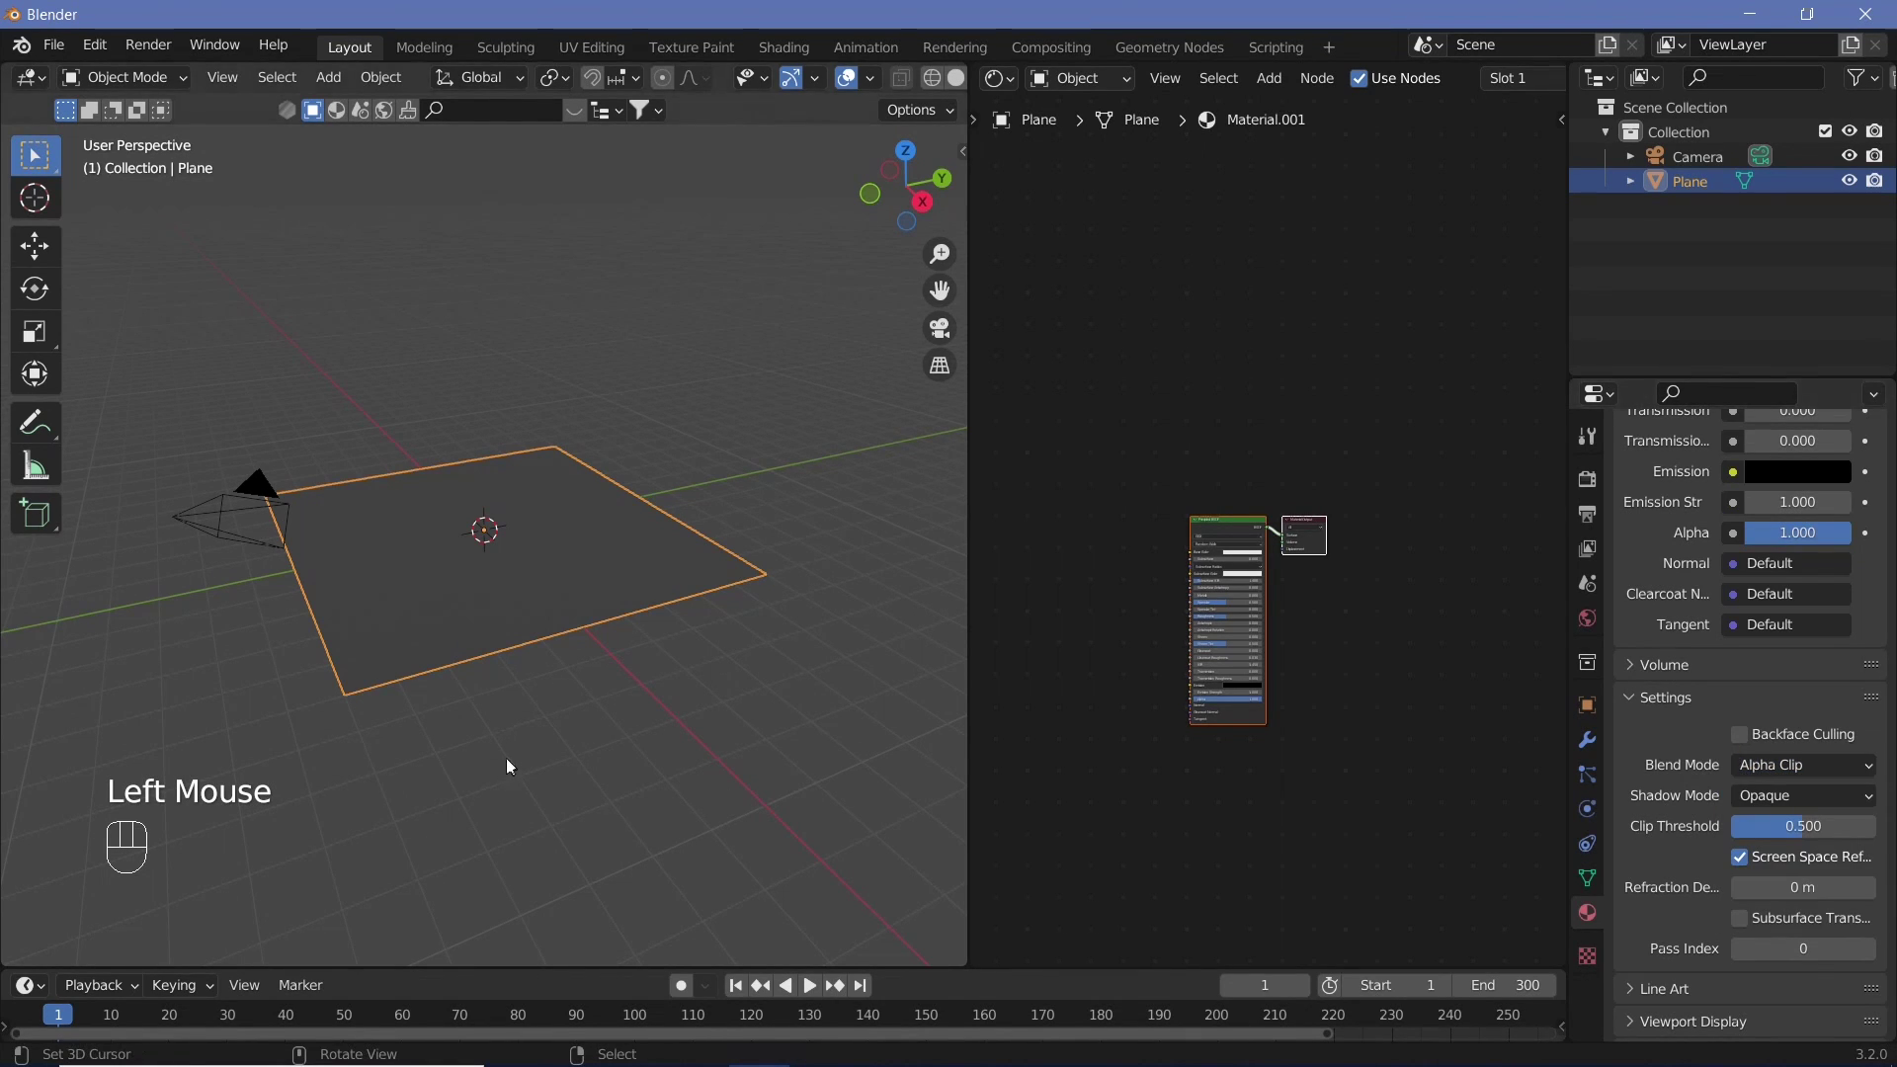
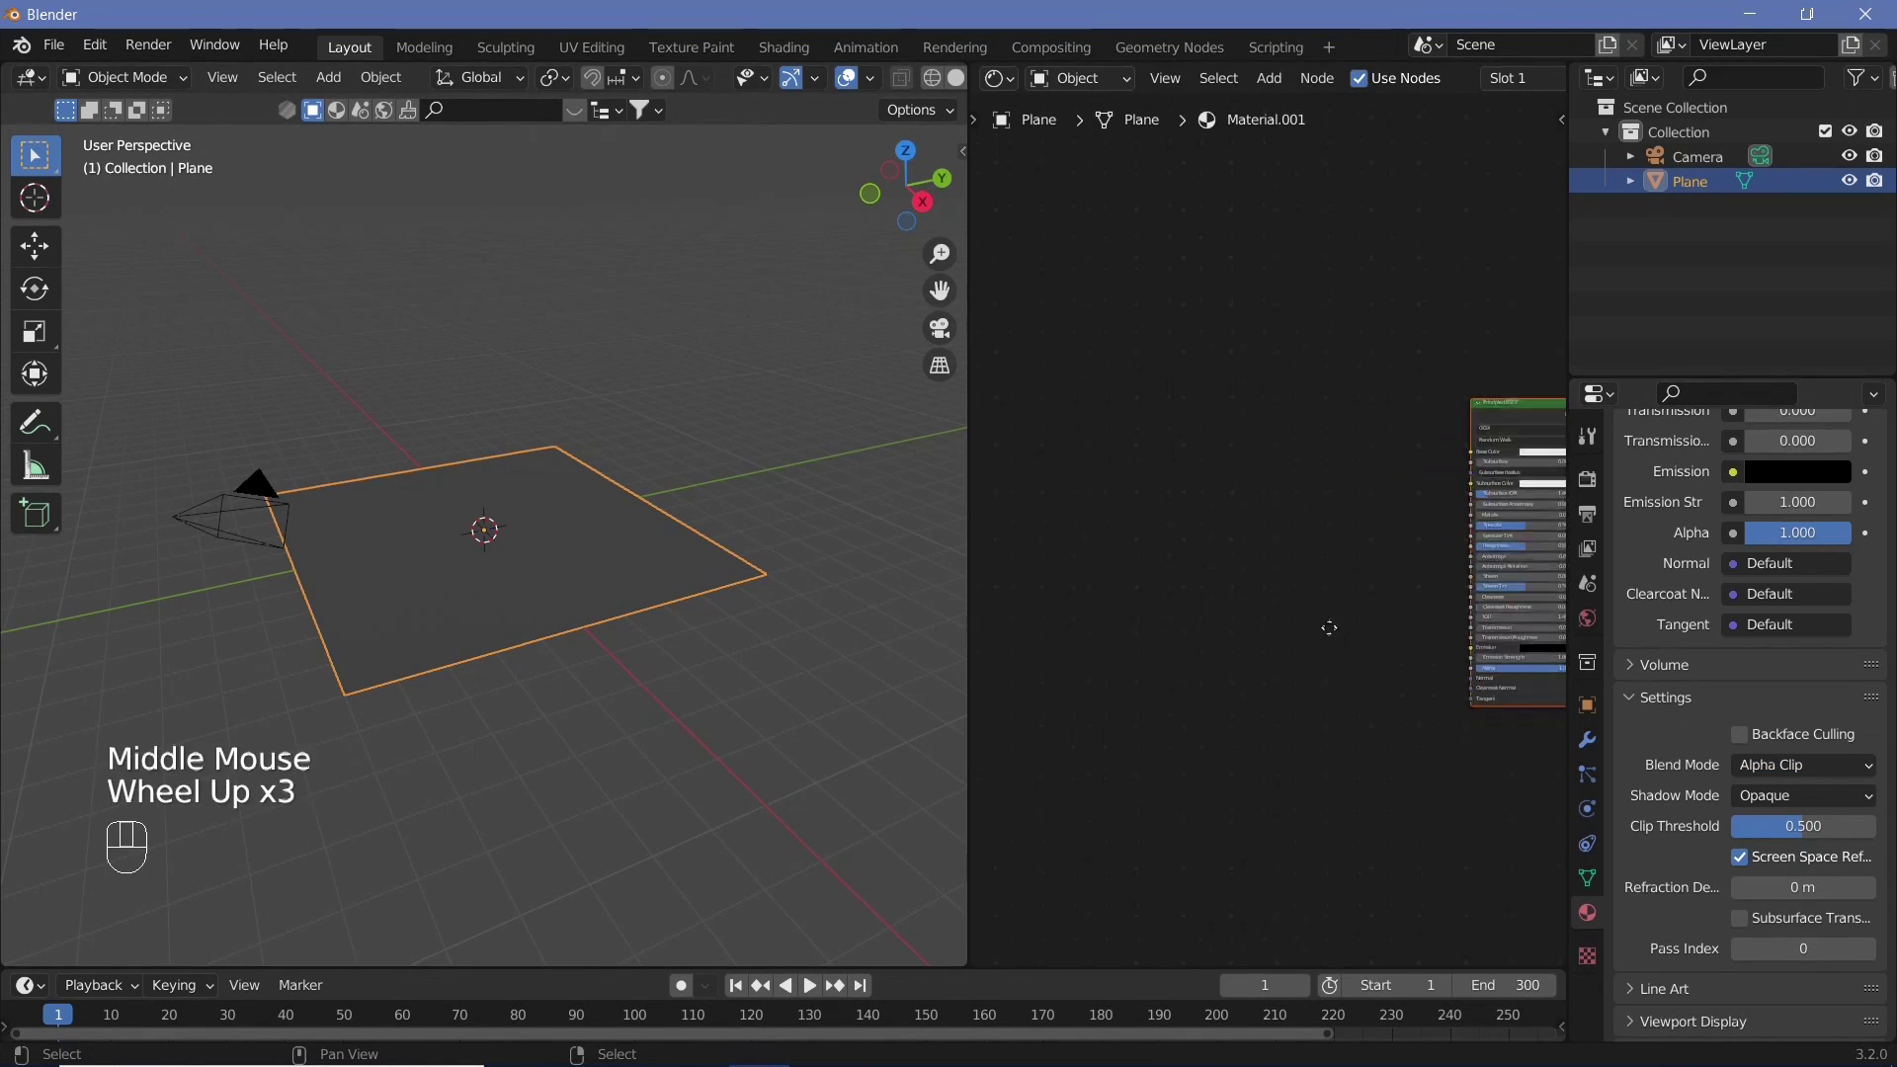
- Add a Noise Texture node feeding its Color into the Principled BSDF base colour
middle_click(1197, 571)
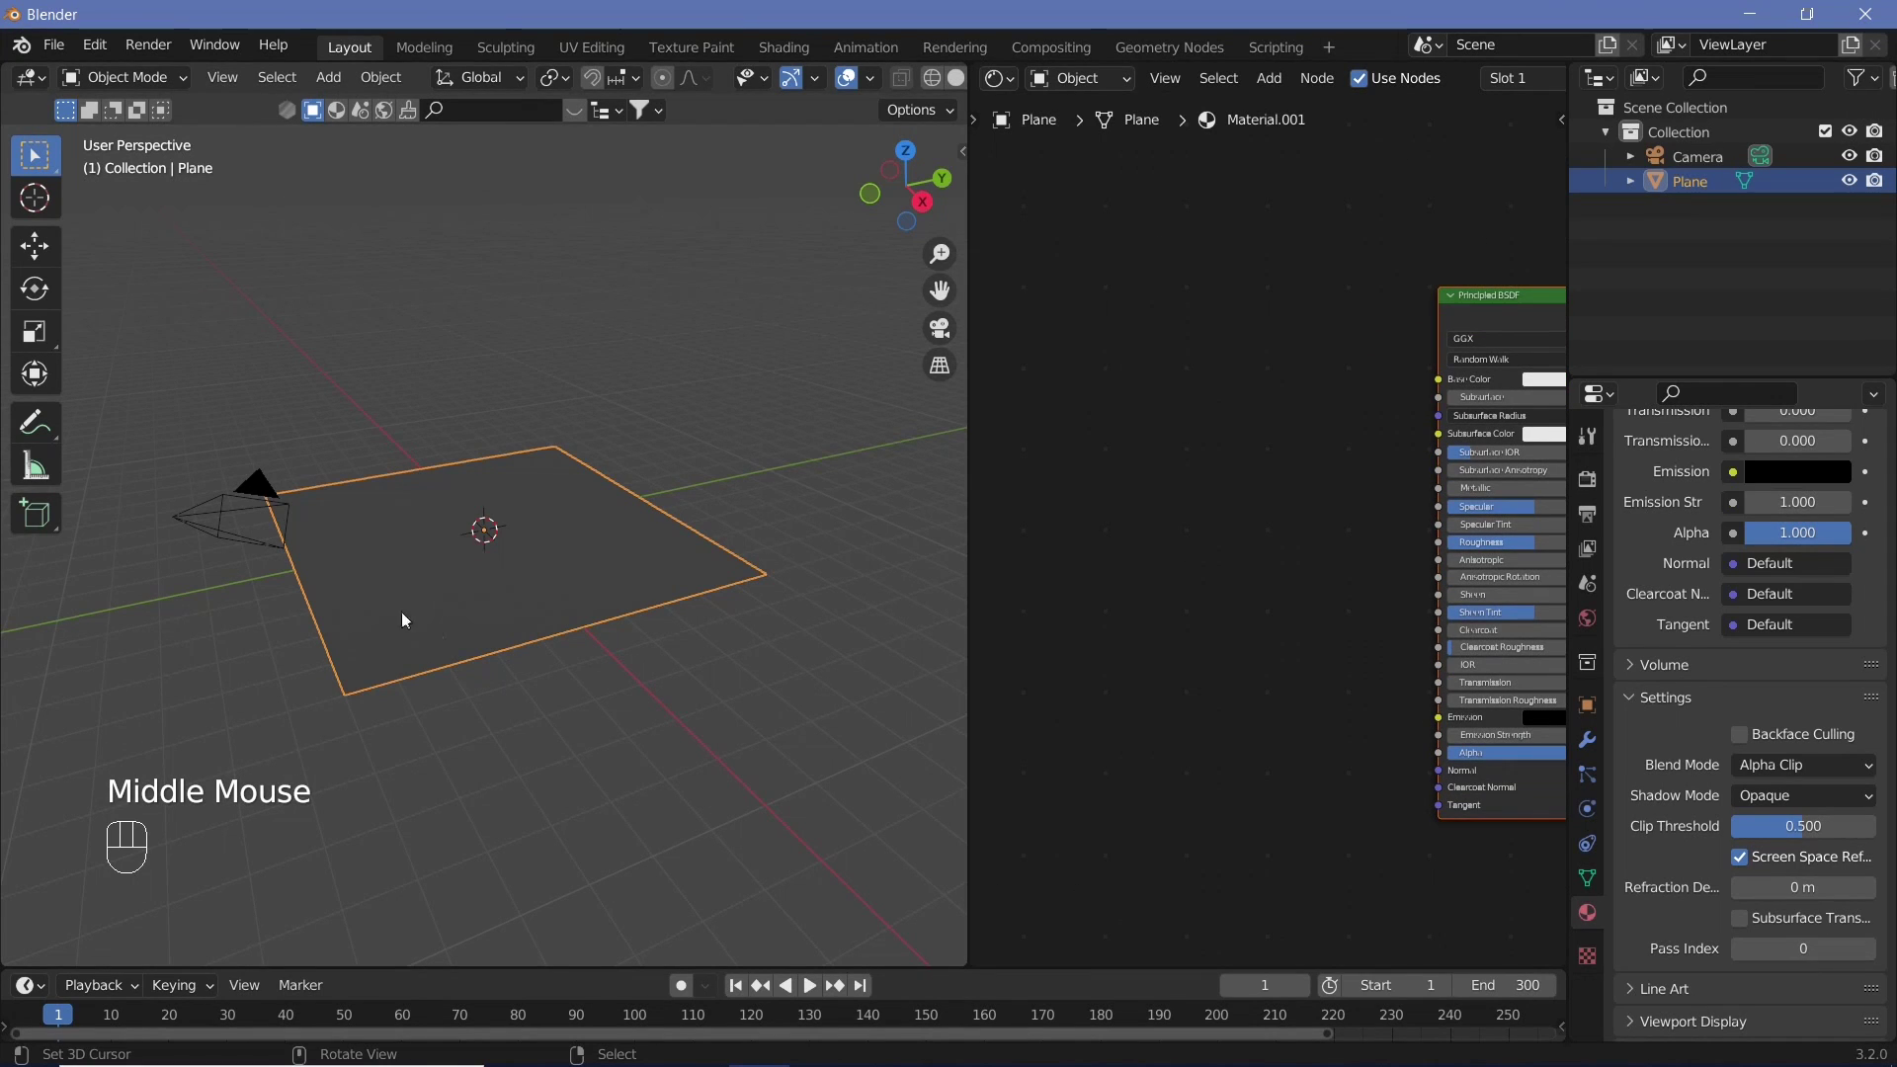
left_click_drag(449, 636, 452, 581)
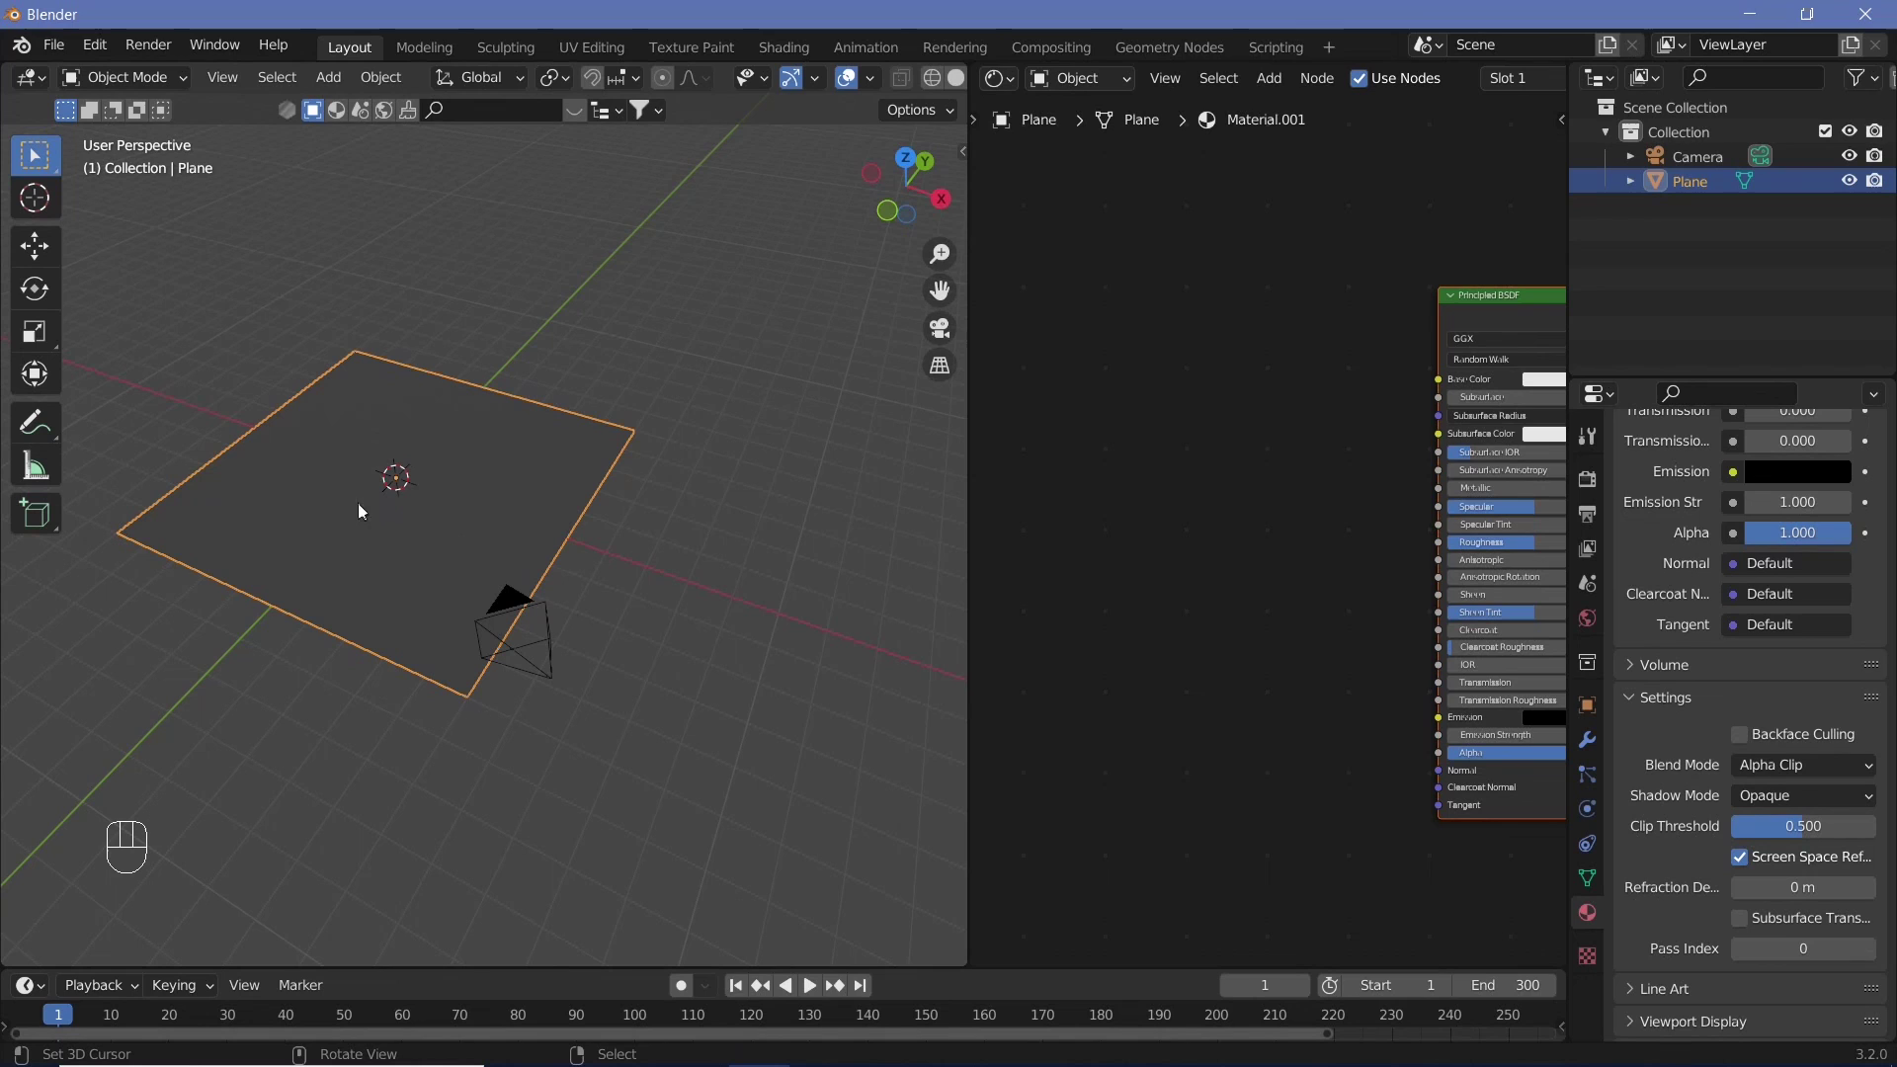
middle_click(1211, 576)
key("shift+a")
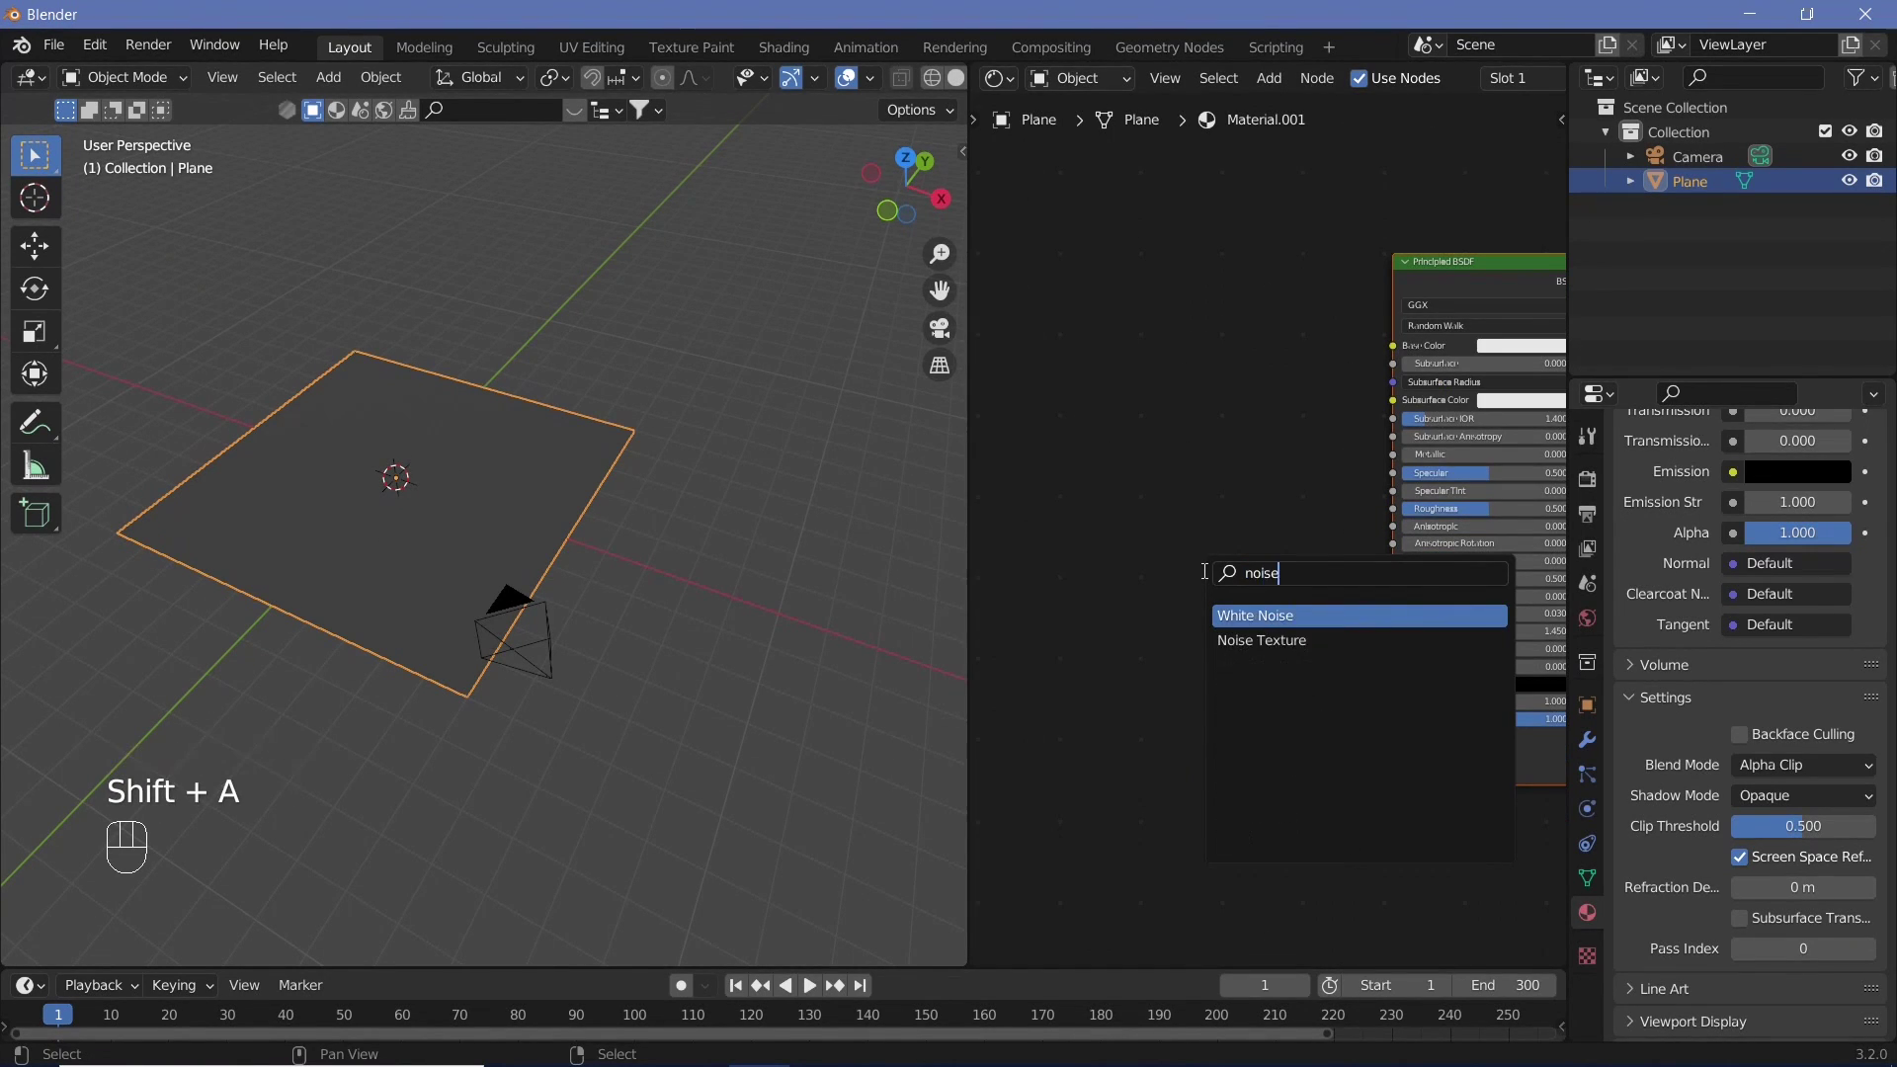
left_click(1422, 350)
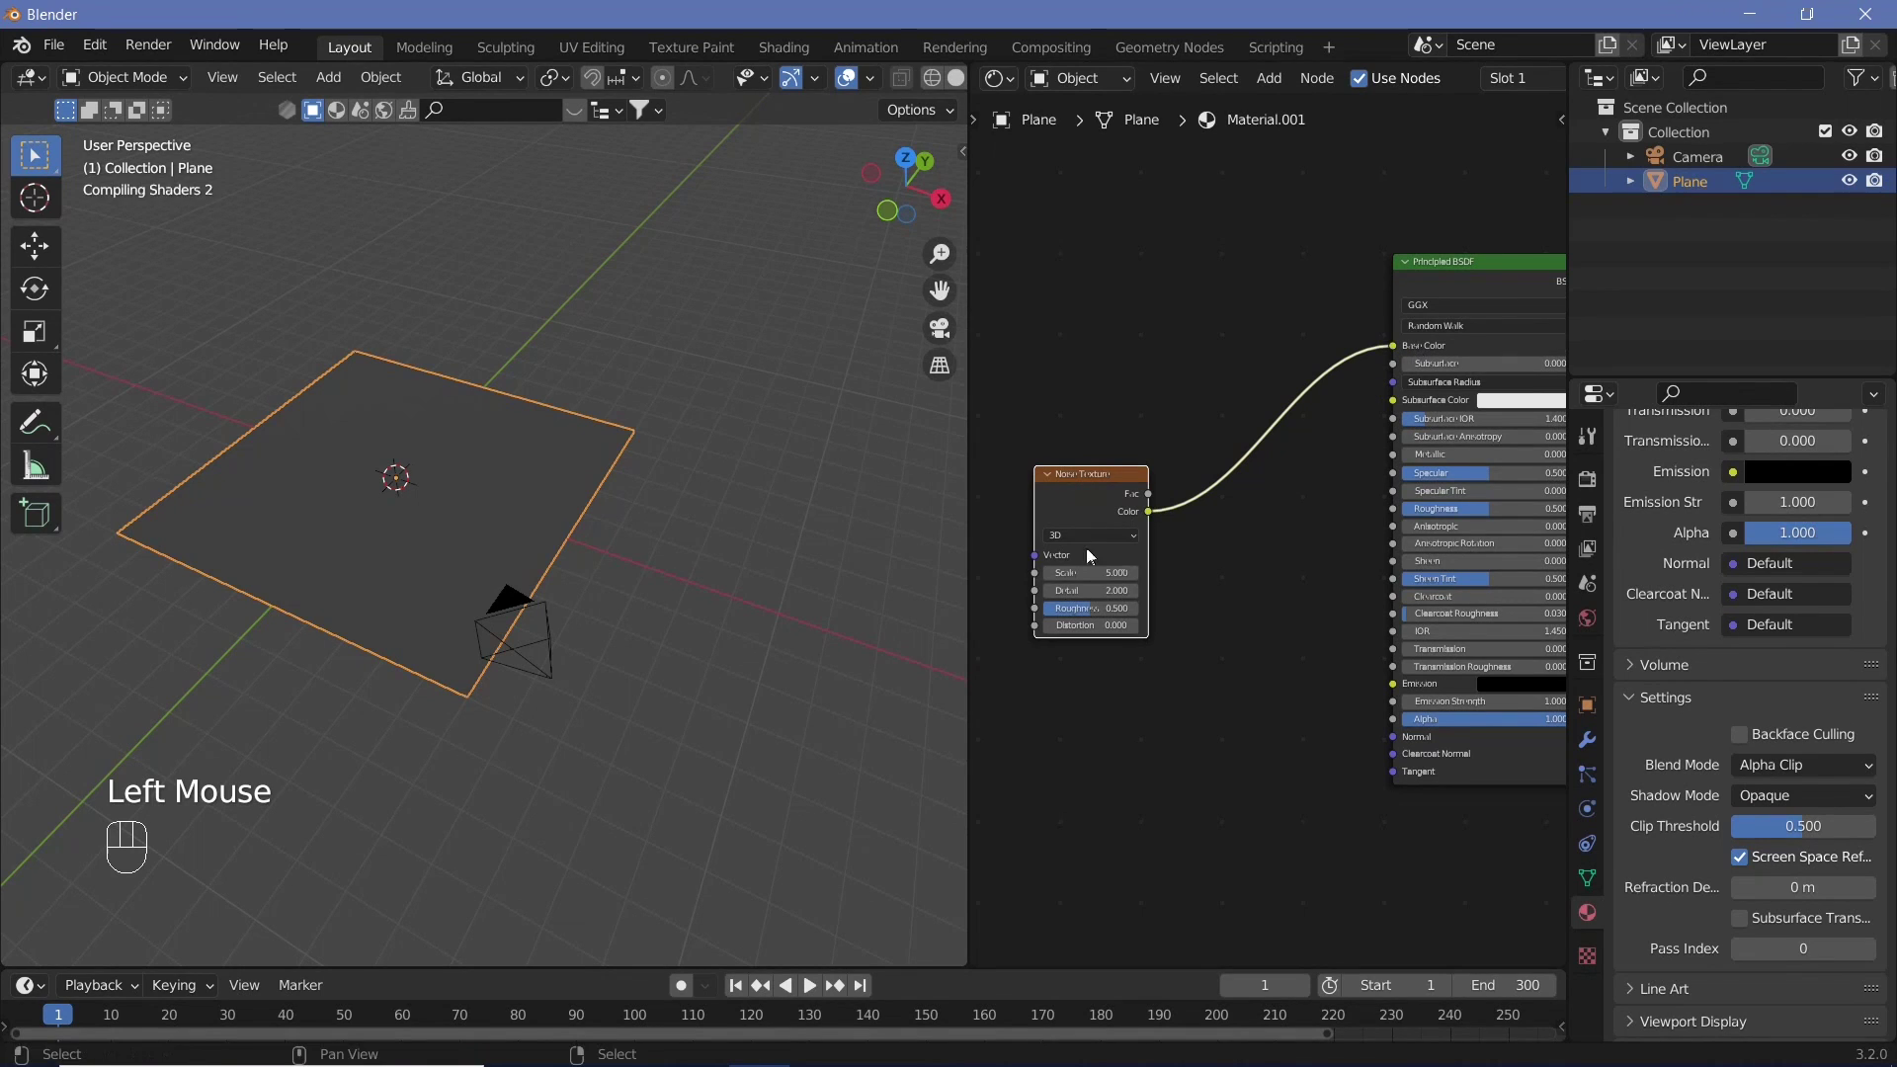
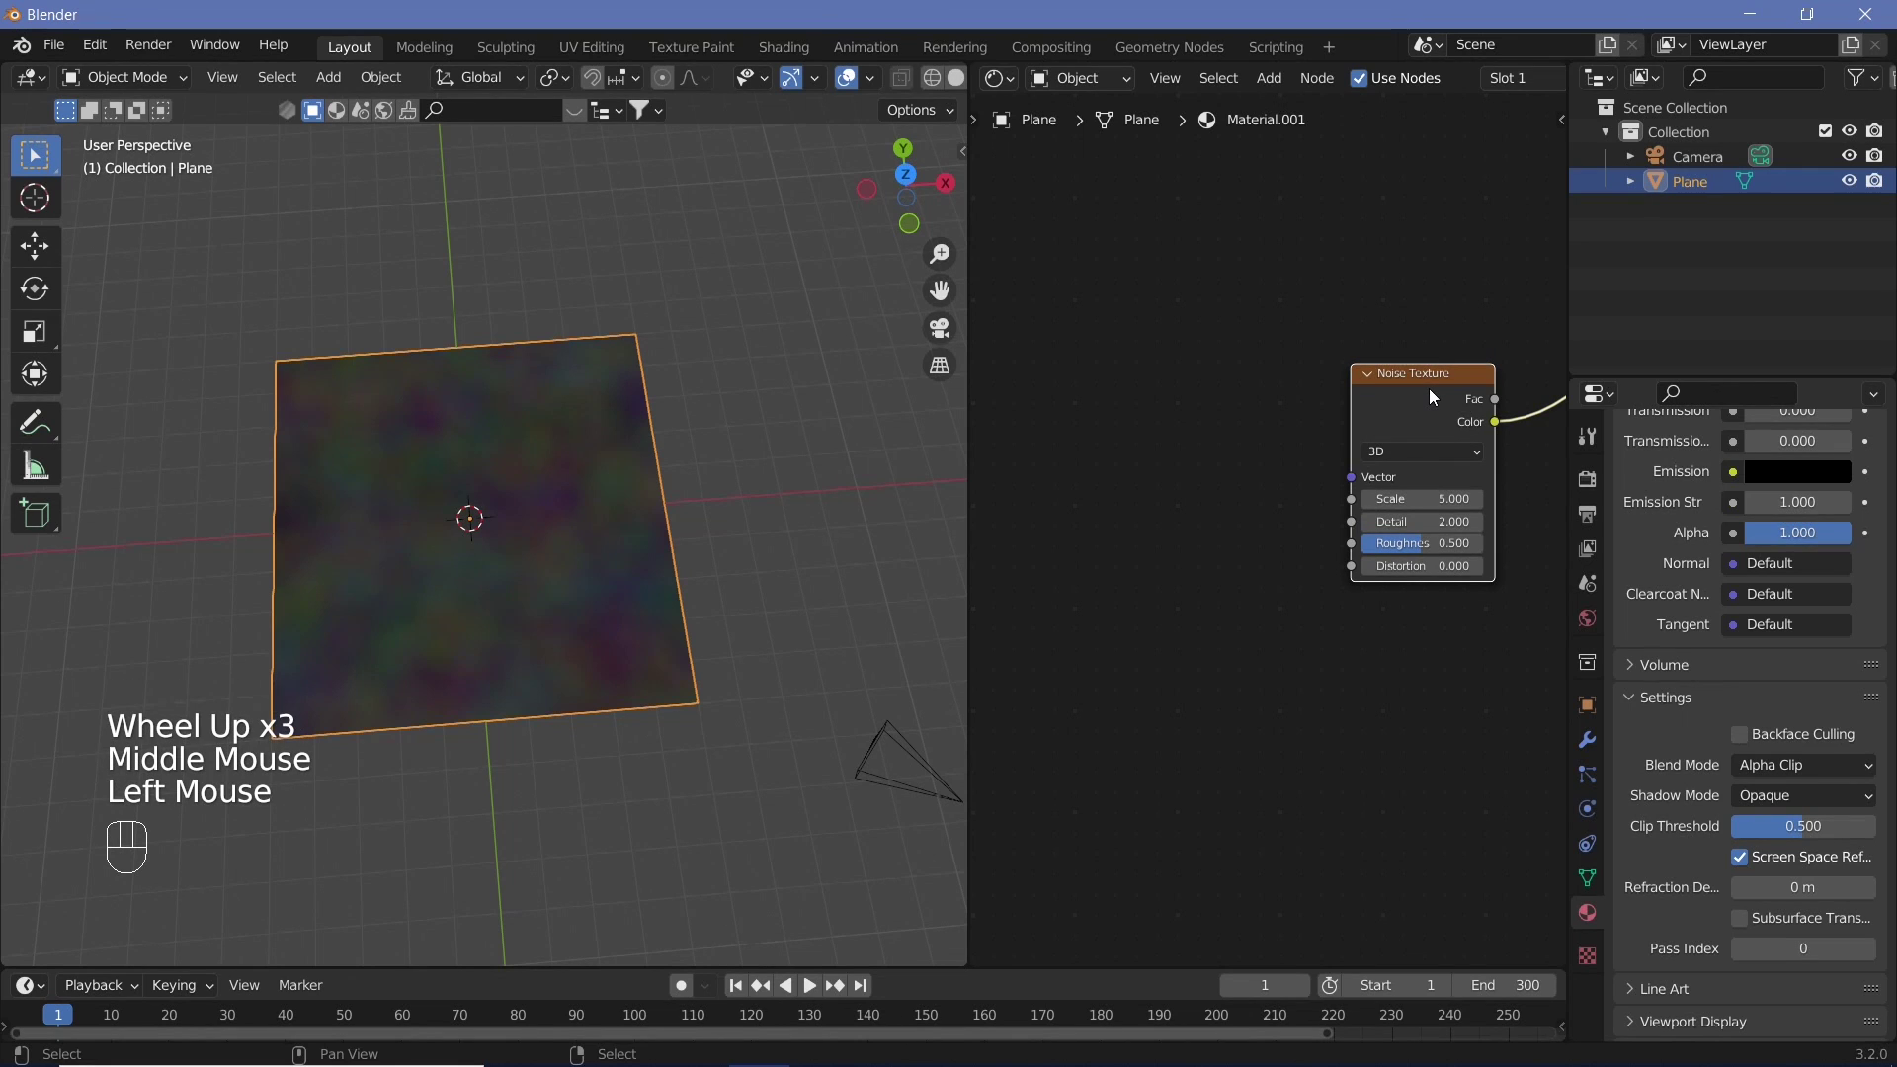
- Add Texture Coordinate and Mapping nodes driving the noise vector from Object coordinates
key("ctrl+t")
left_click_drag(1251, 297, 1435, 239)
scroll("down", 3)
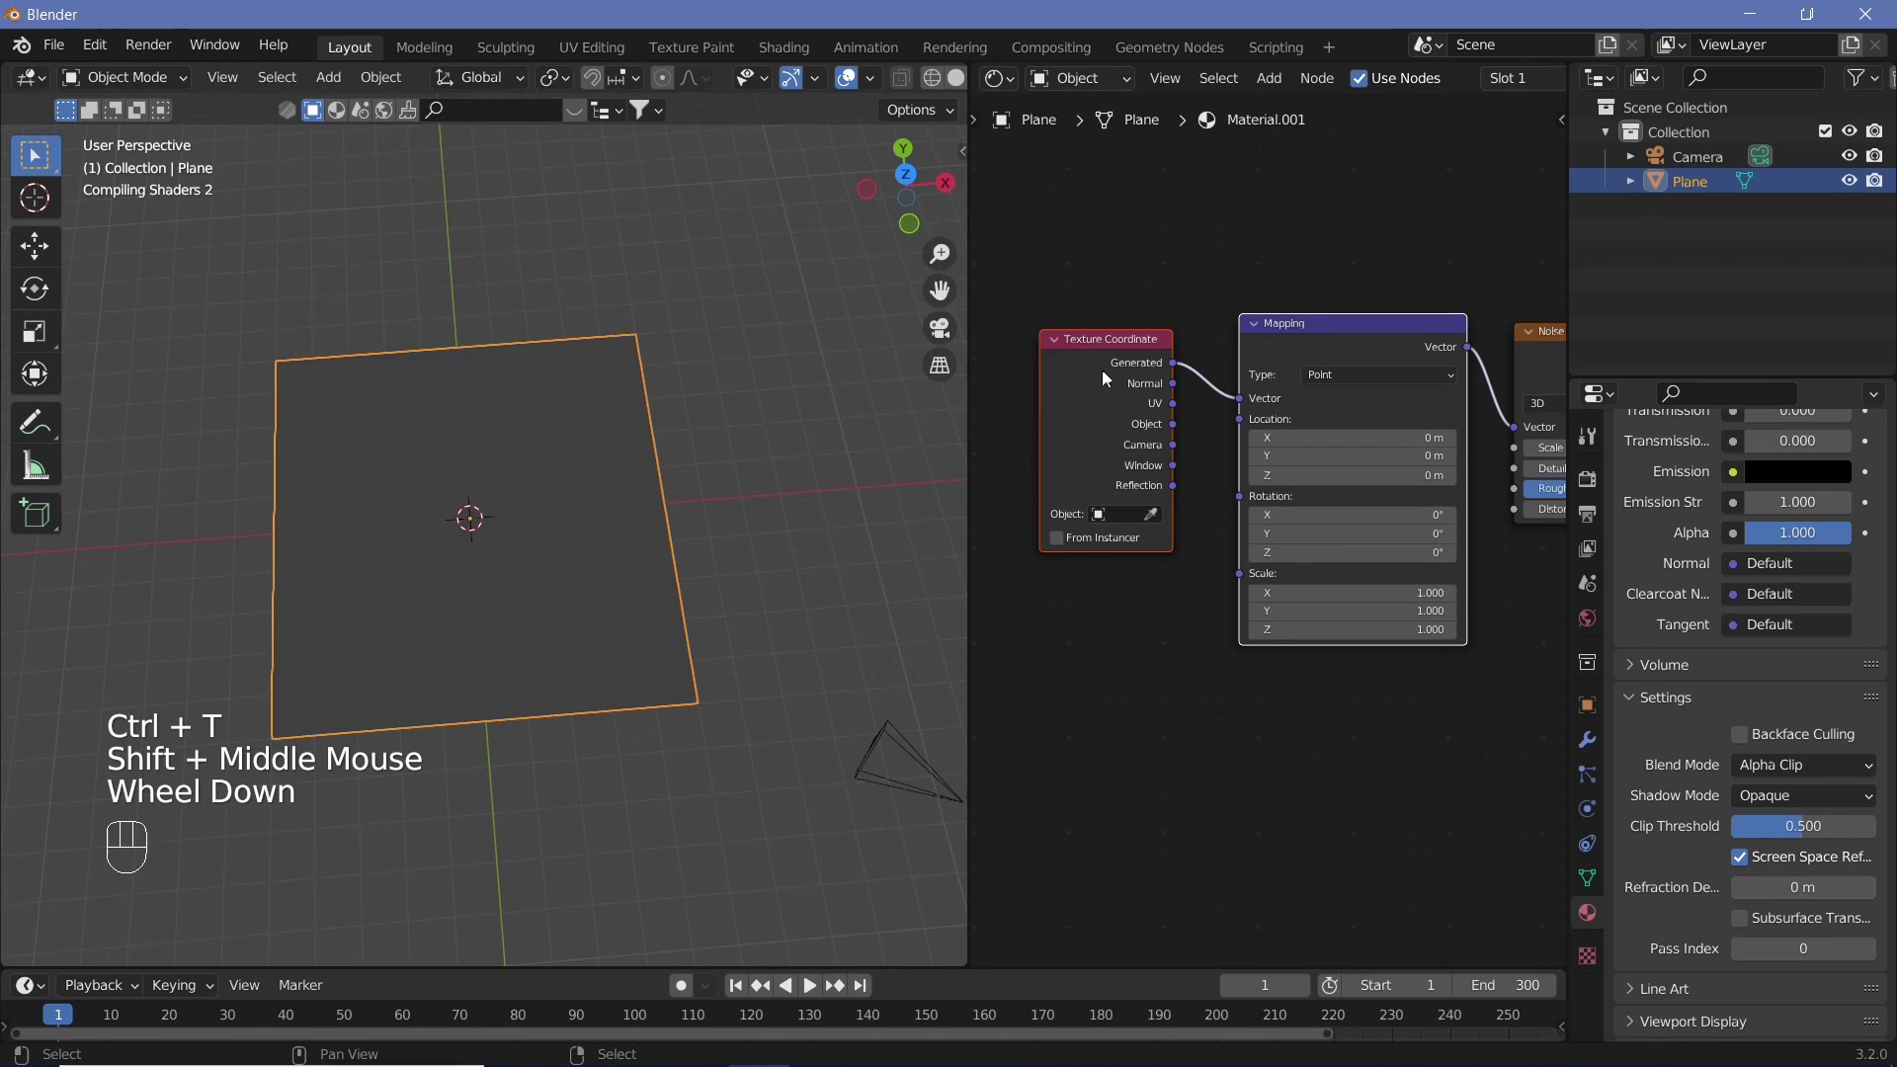
middle_click(1380, 413)
left_click_drag(1183, 433, 1196, 644)
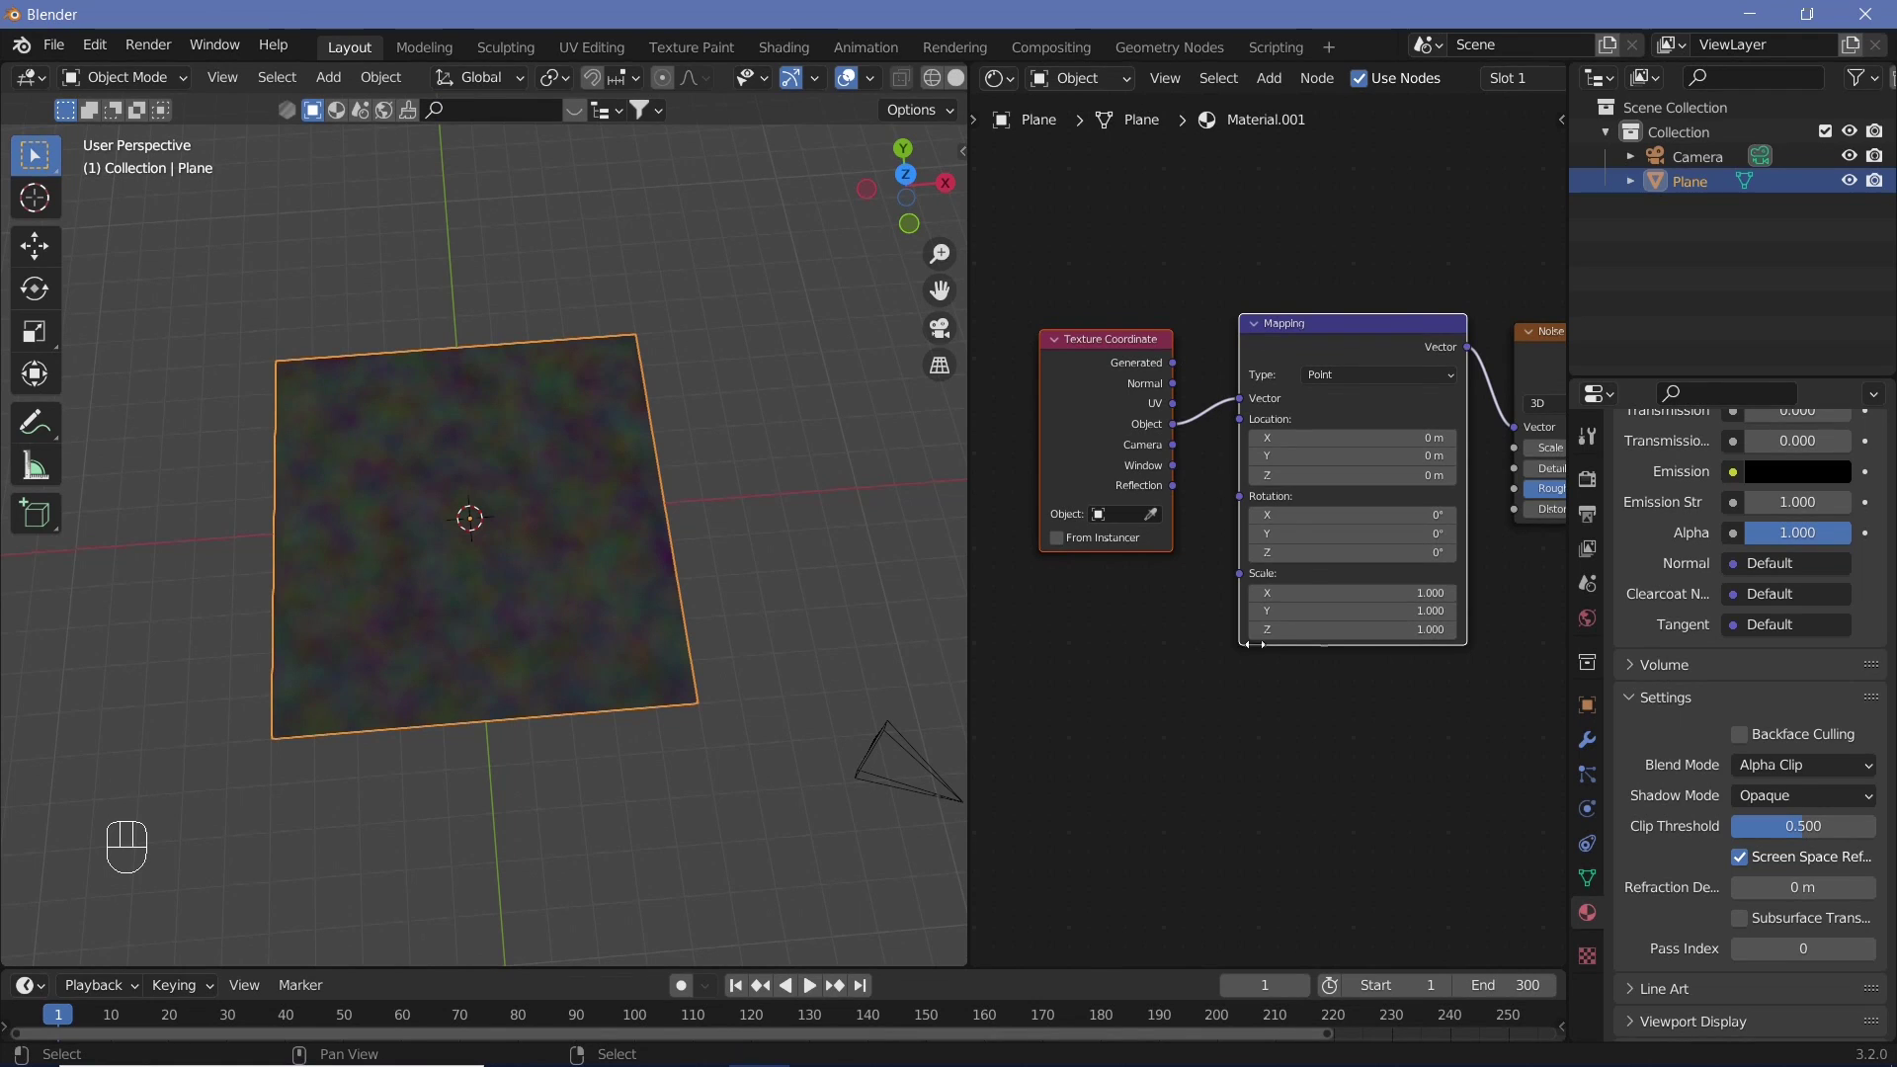
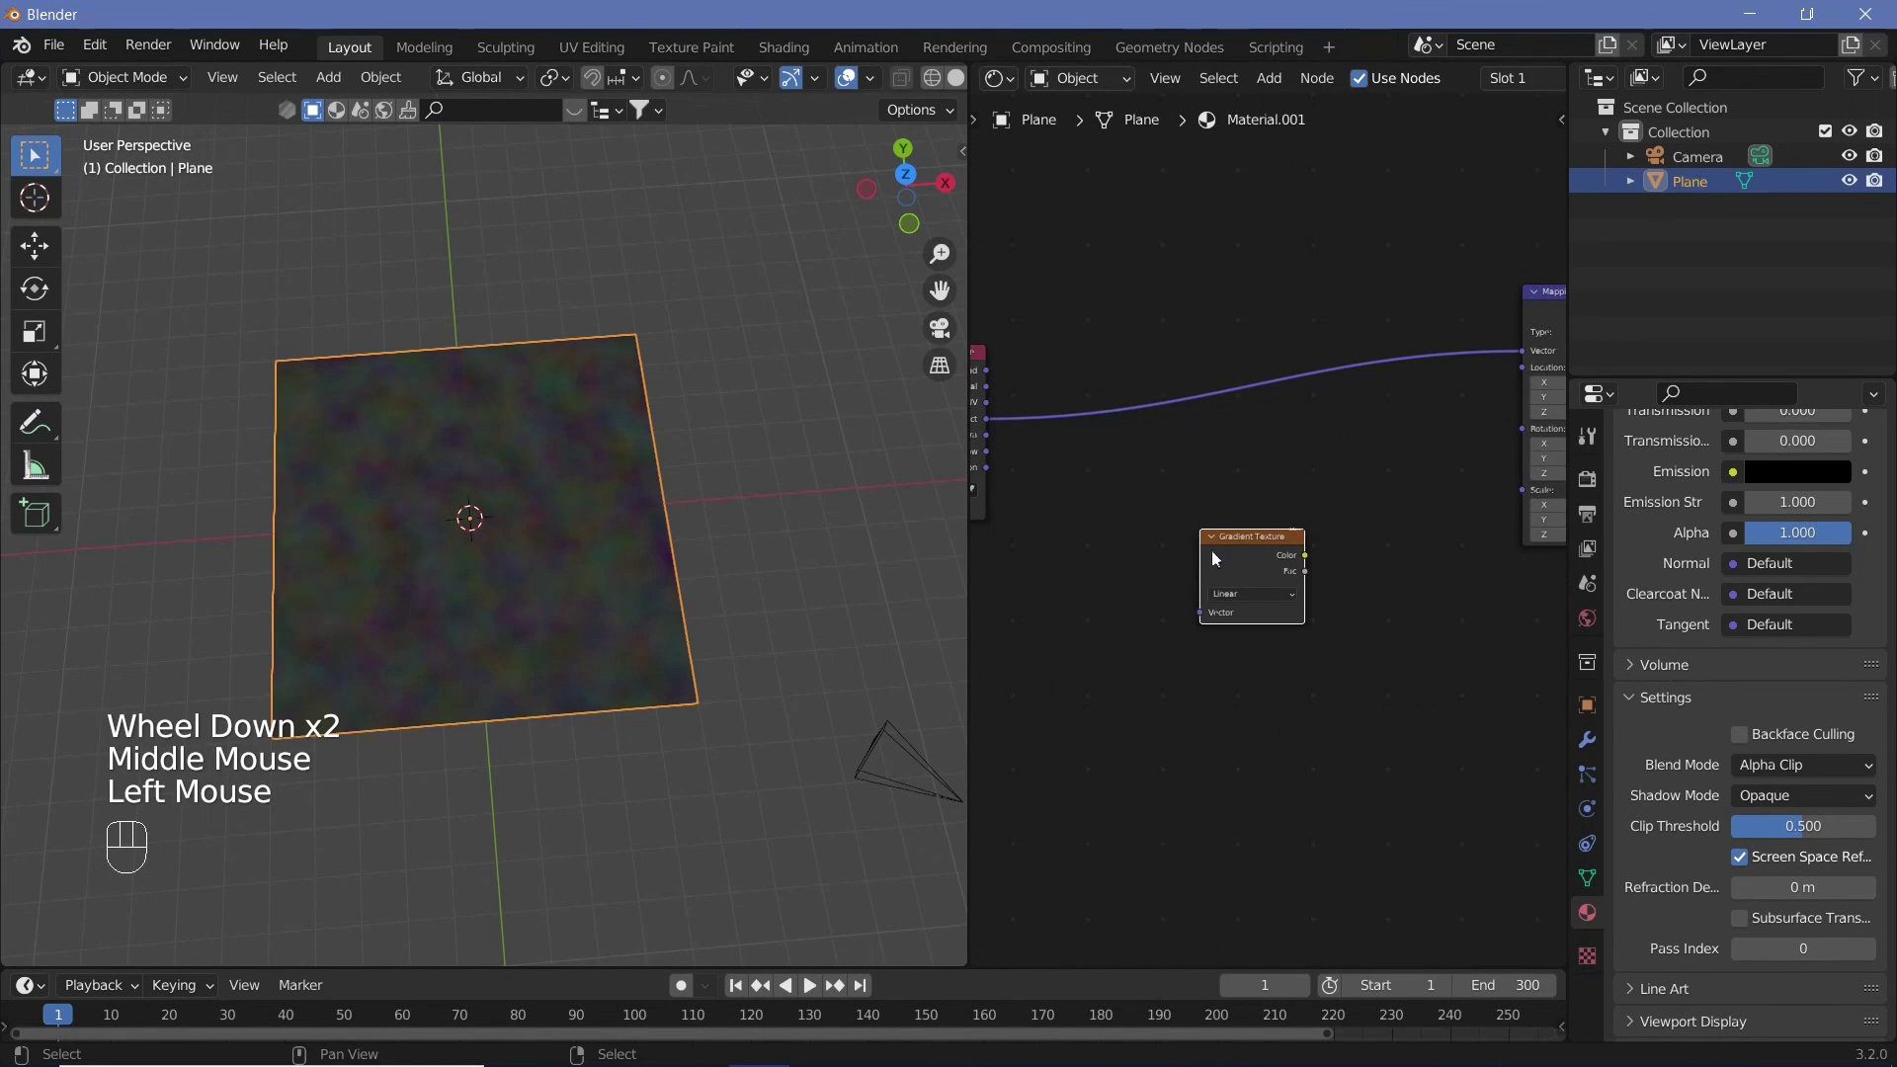
- Add a Spherical Gradient Texture whose Color drives the Mapping node's Rotation, swirling the noise
key("shift+a")
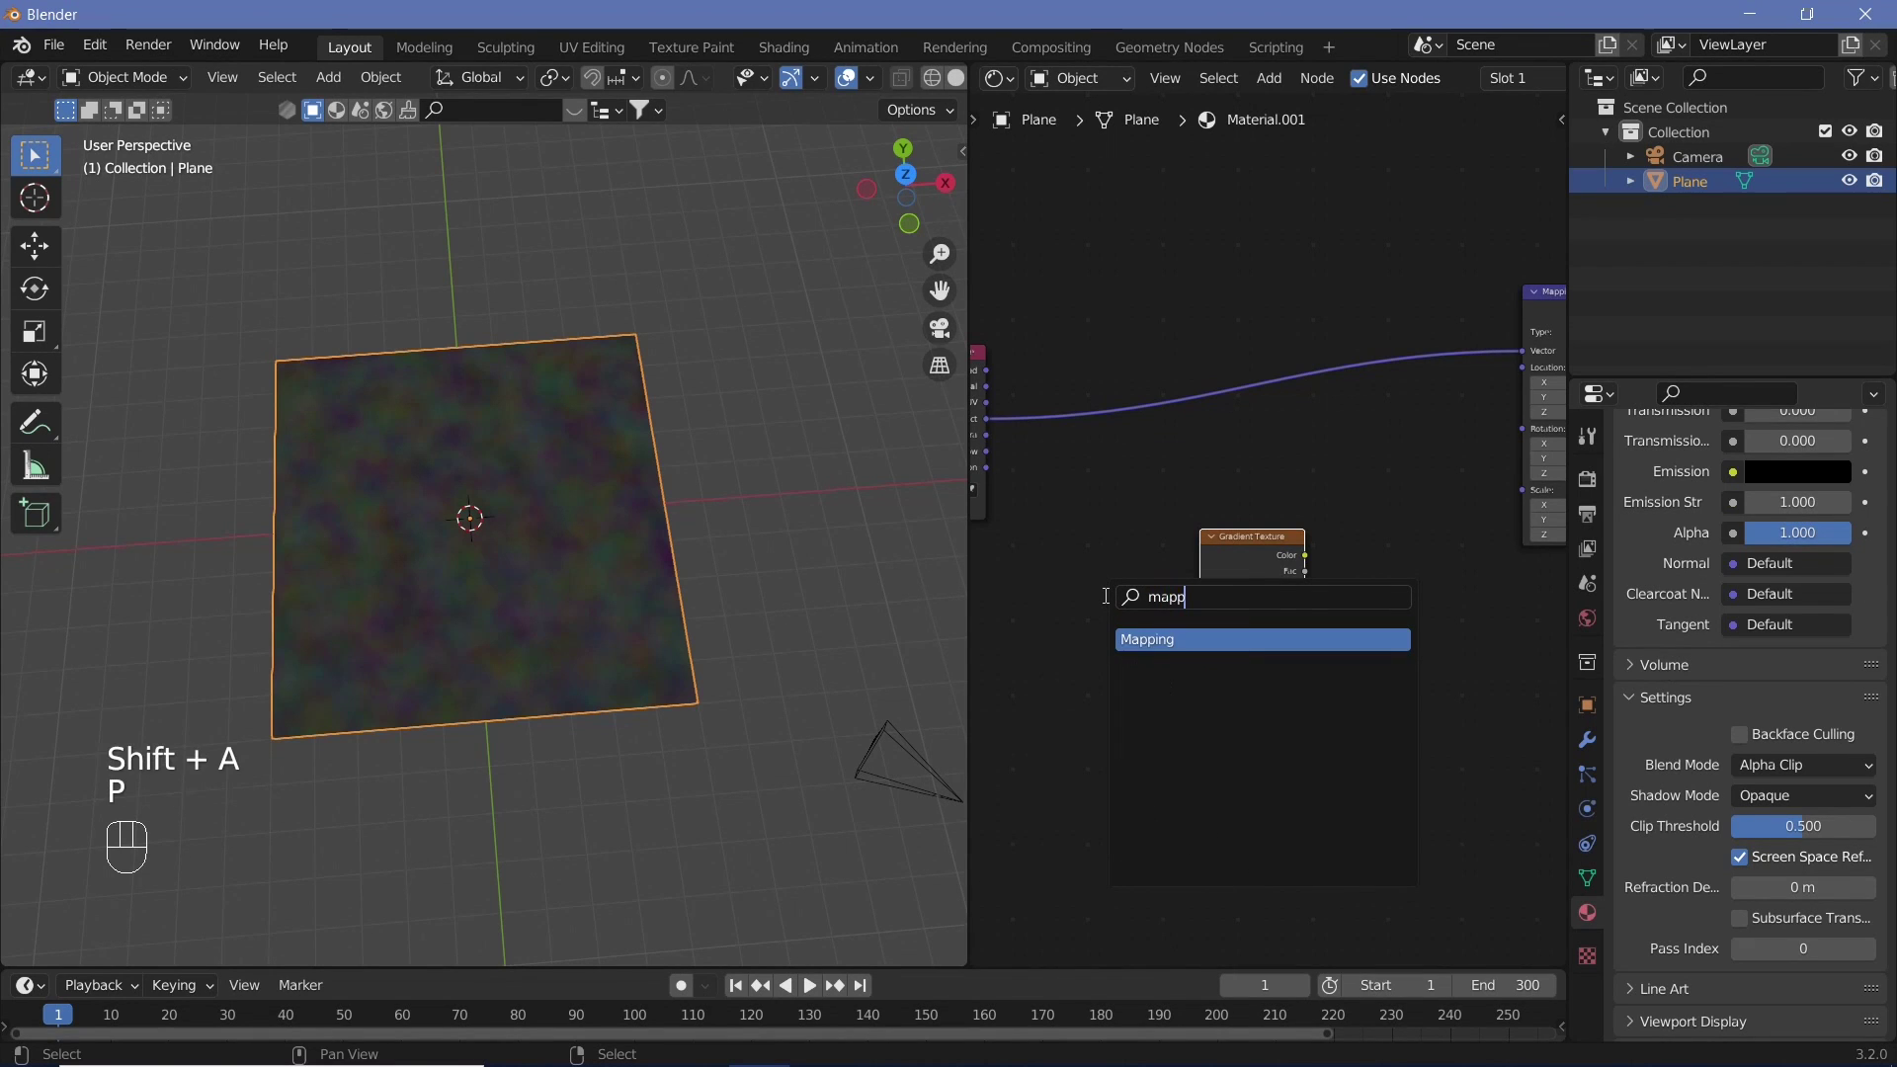
key("p")
left_click_drag(1164, 599, 1121, 502)
left_click_drag(1019, 443, 1063, 614)
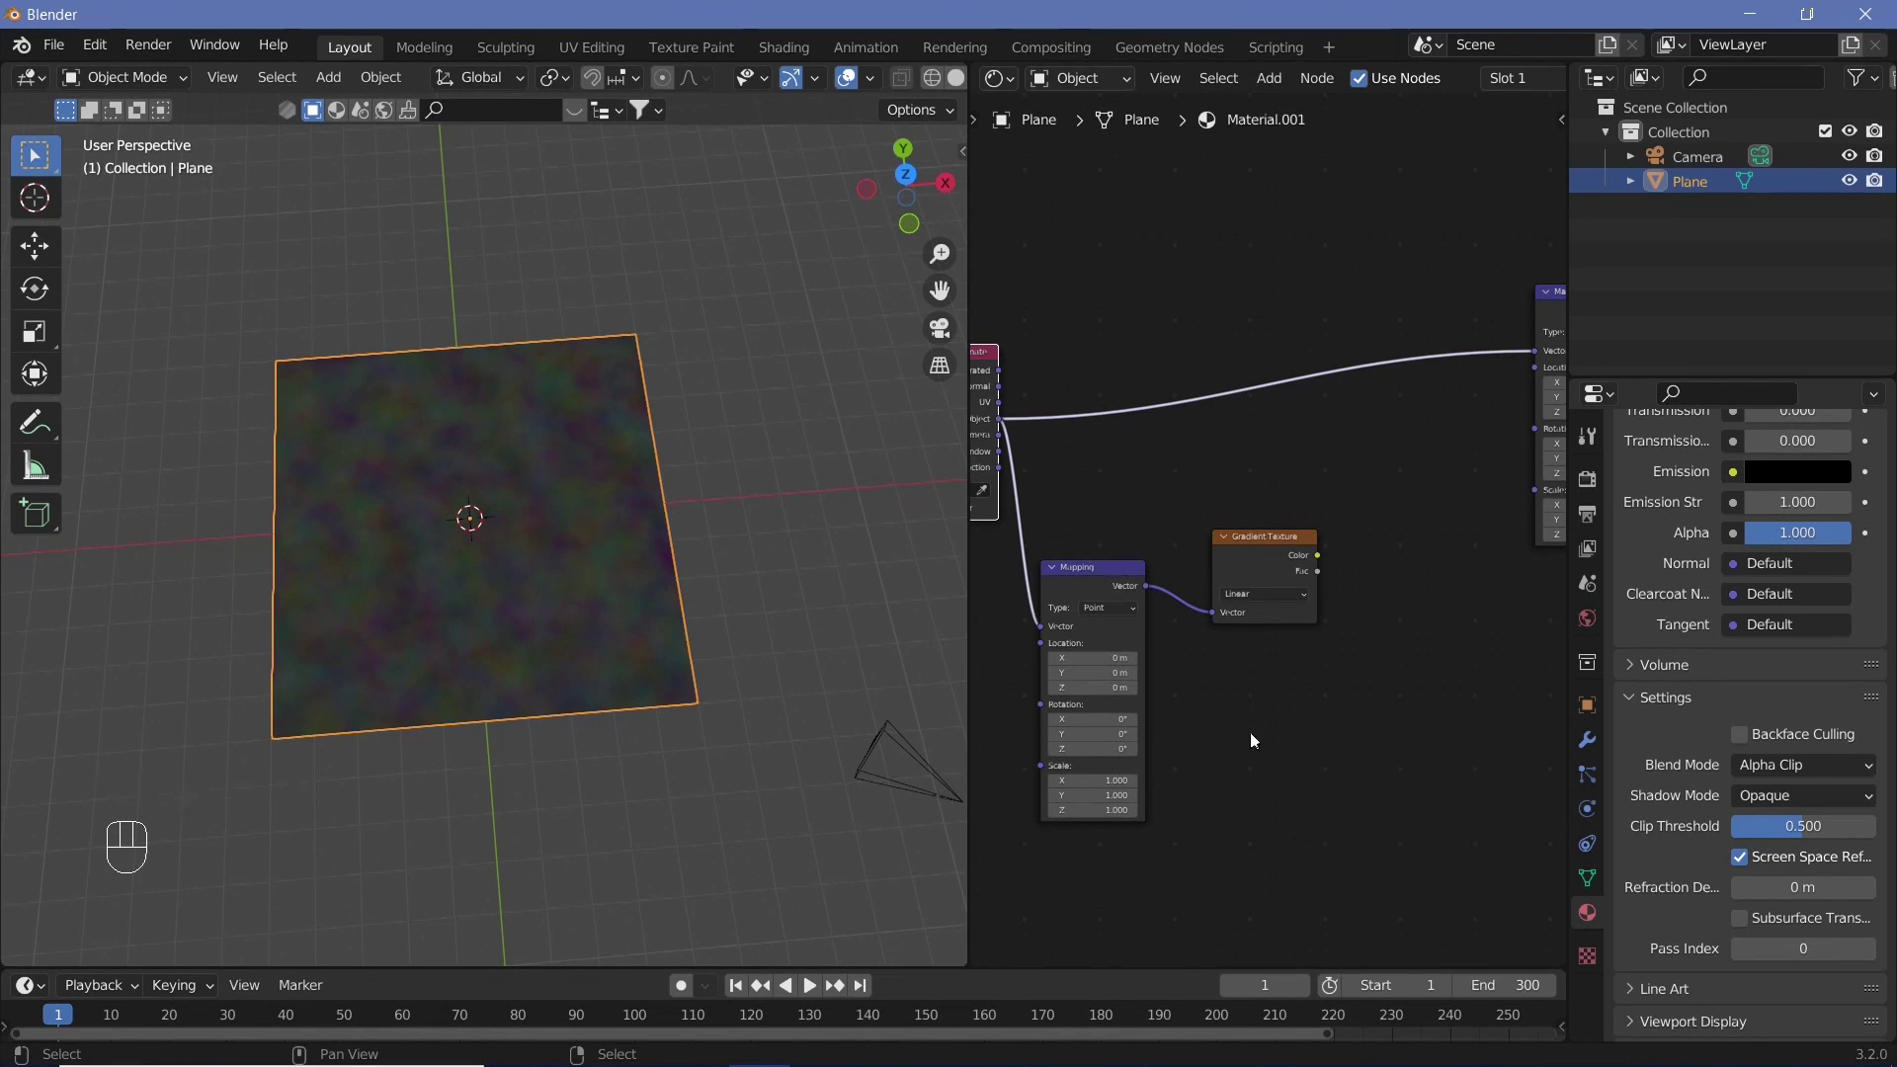
scroll("up", 3)
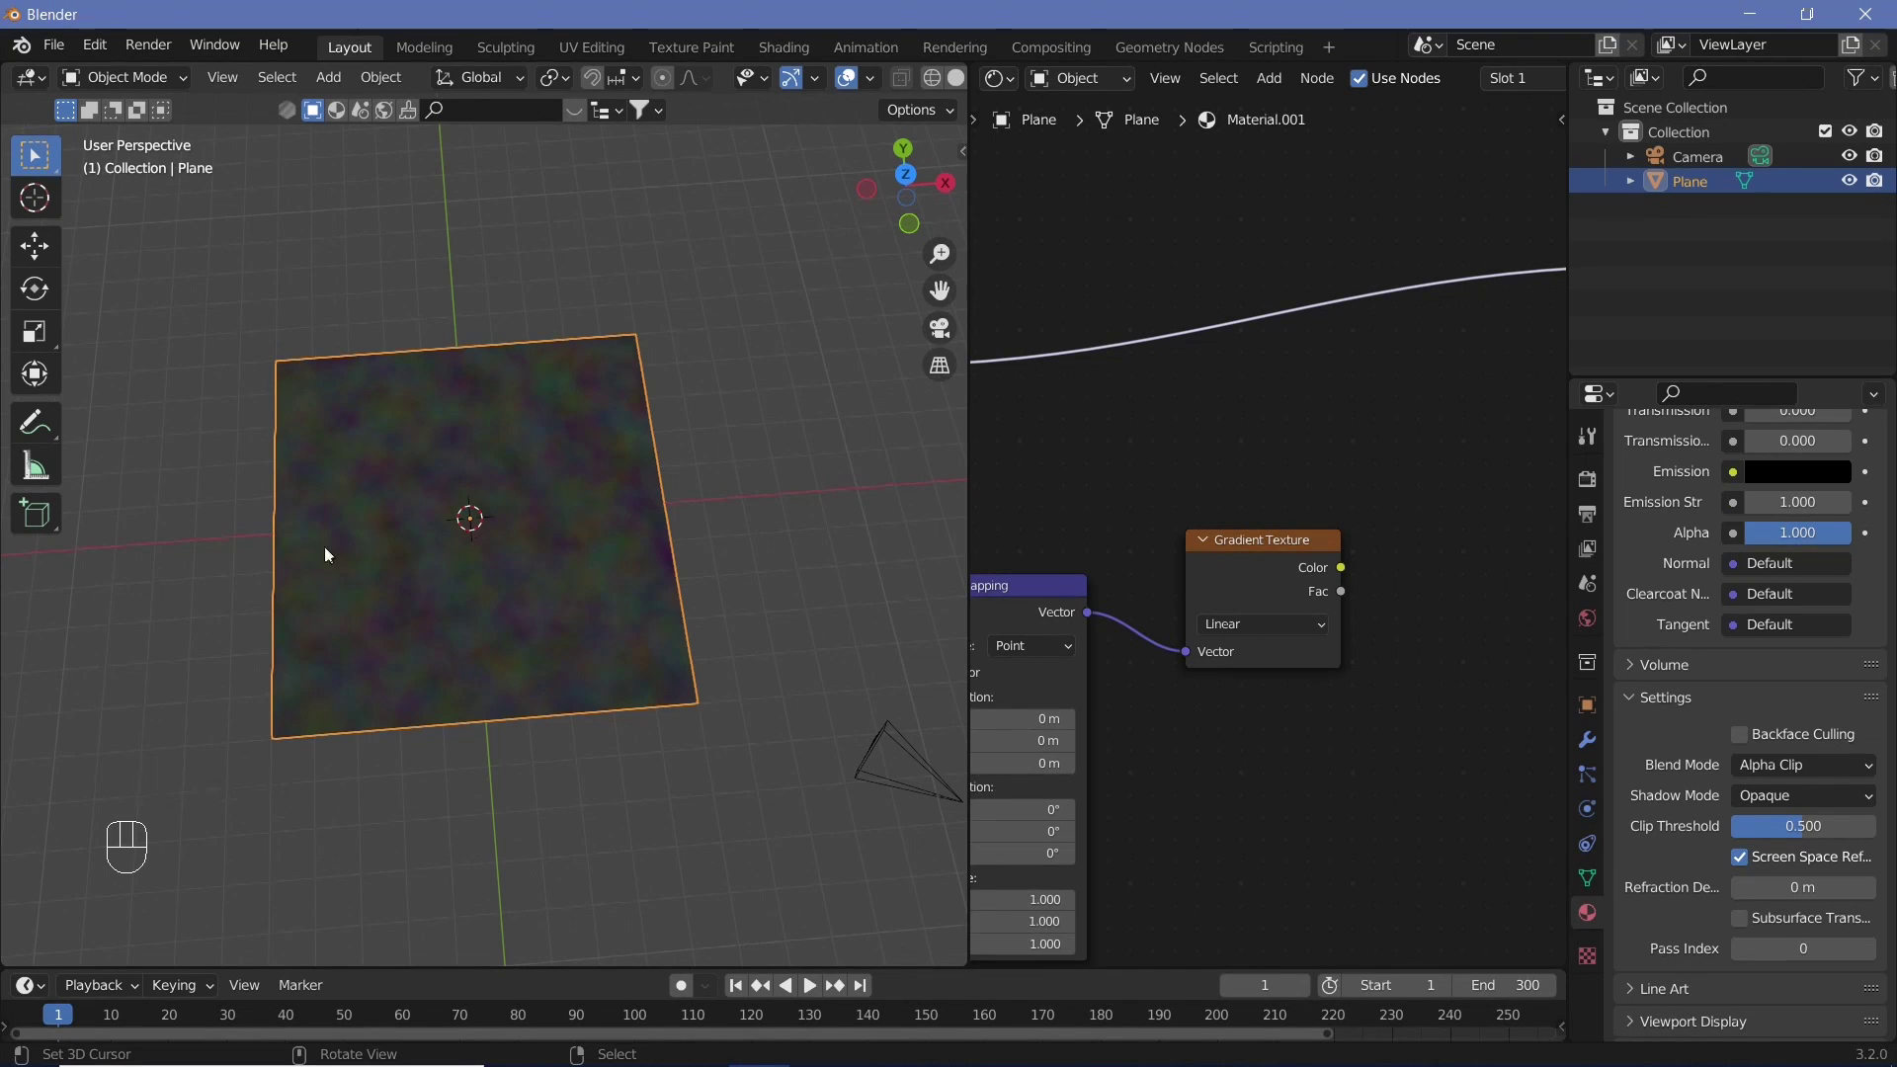
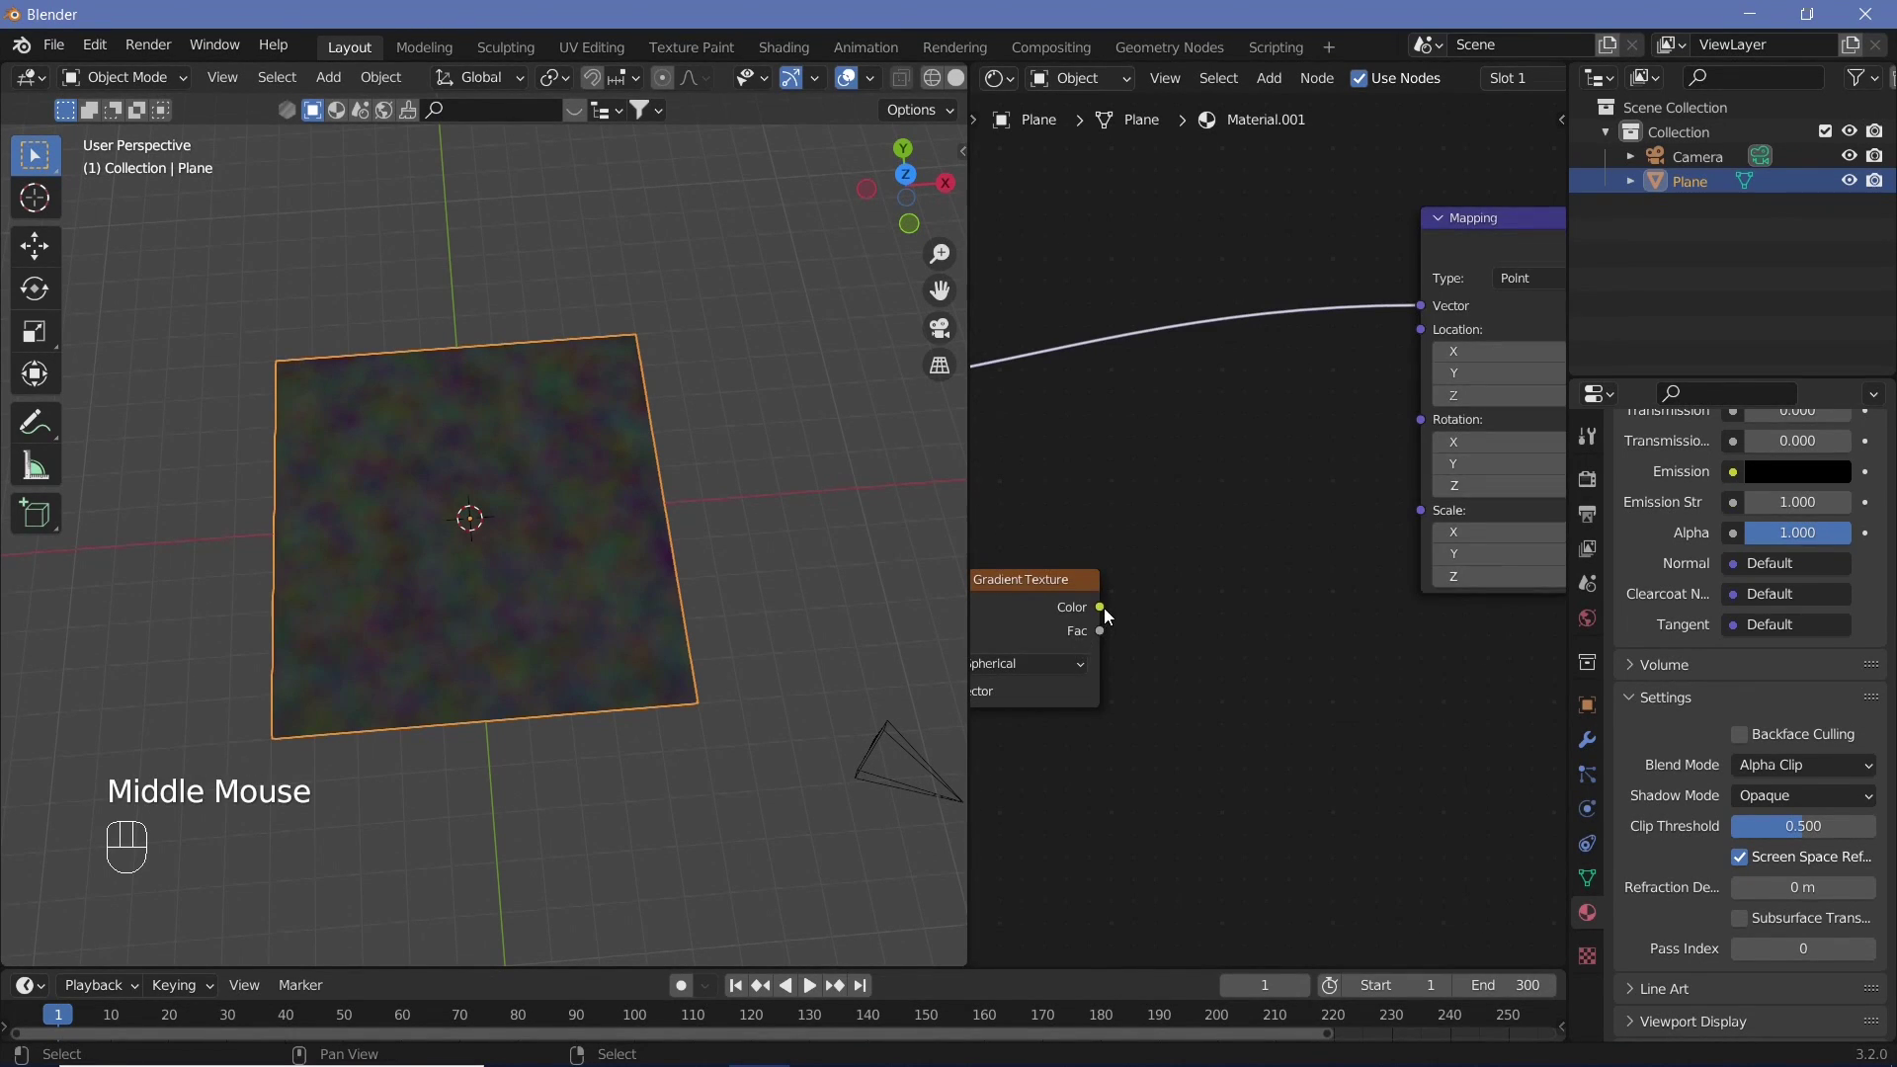
left_click_drag(1133, 597, 1417, 452)
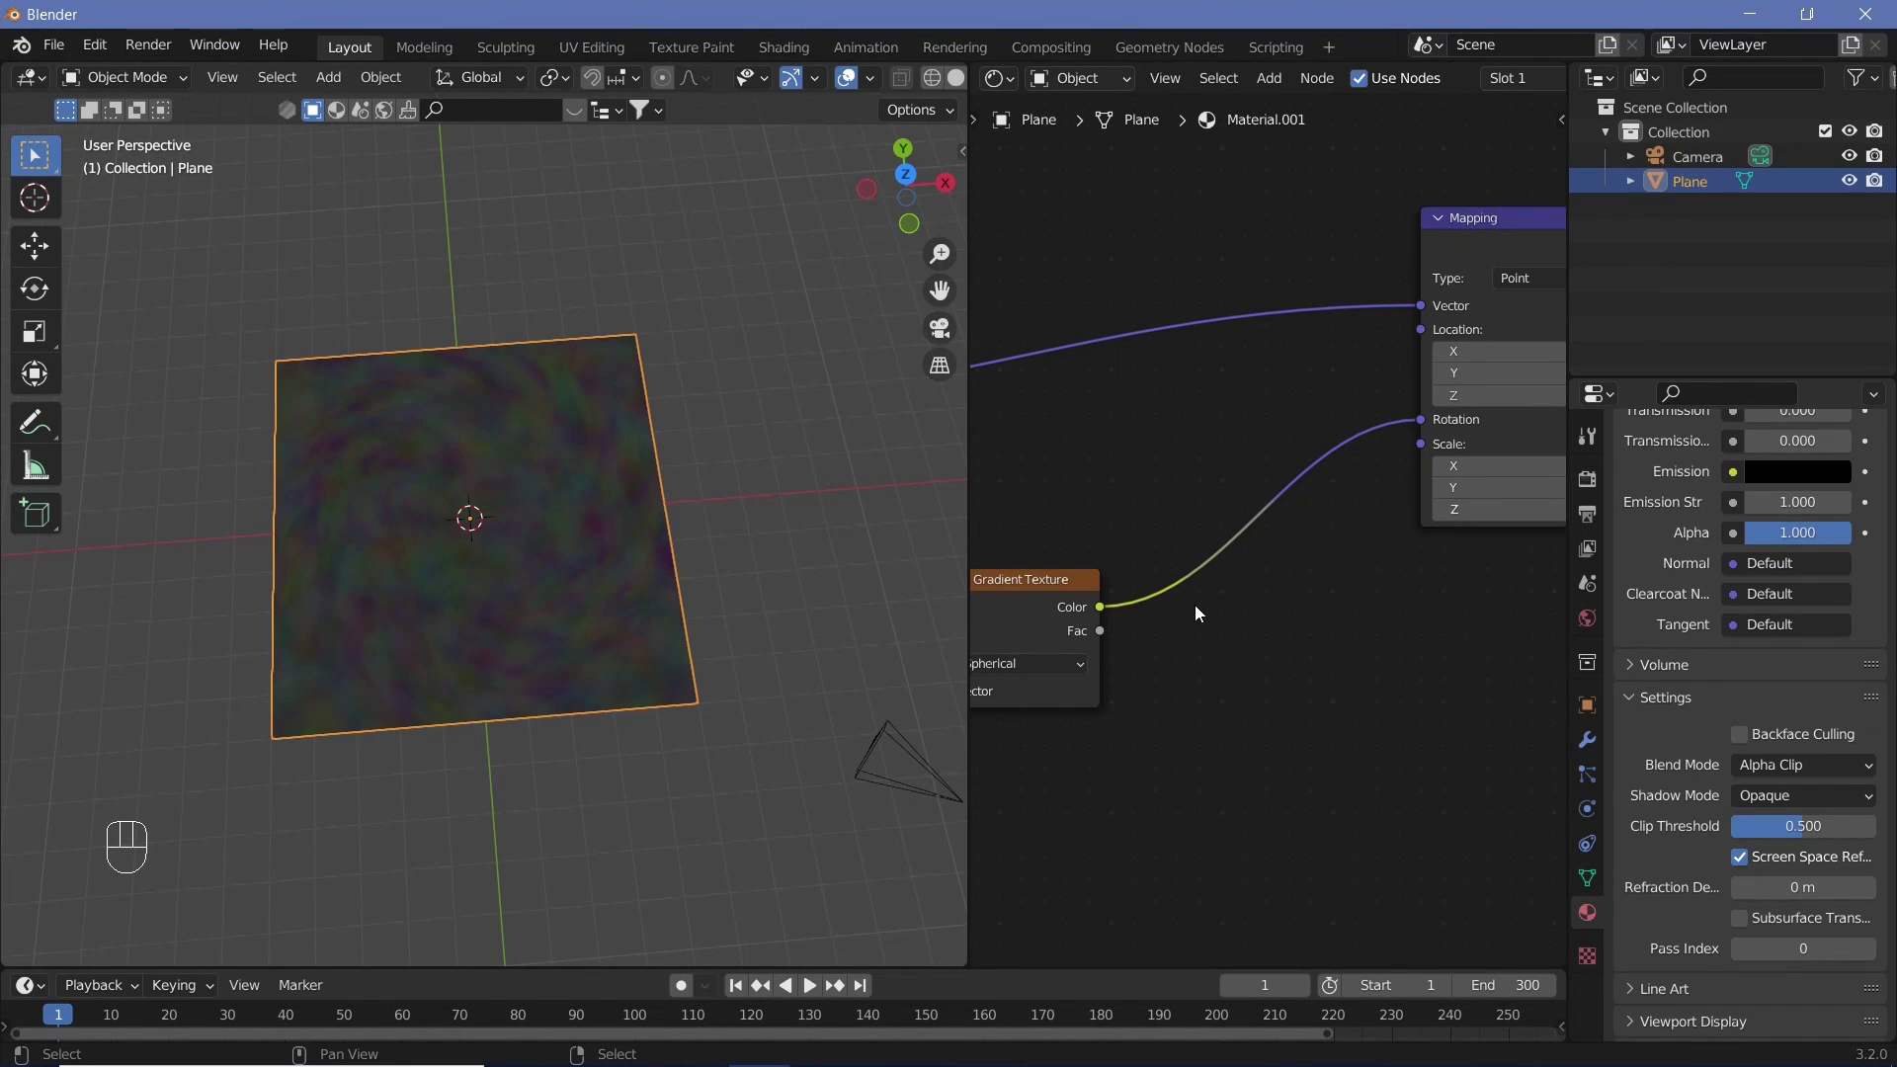
- Drop a Math Multiply node onto the gradient-to-Rotation link
key("shift+a")
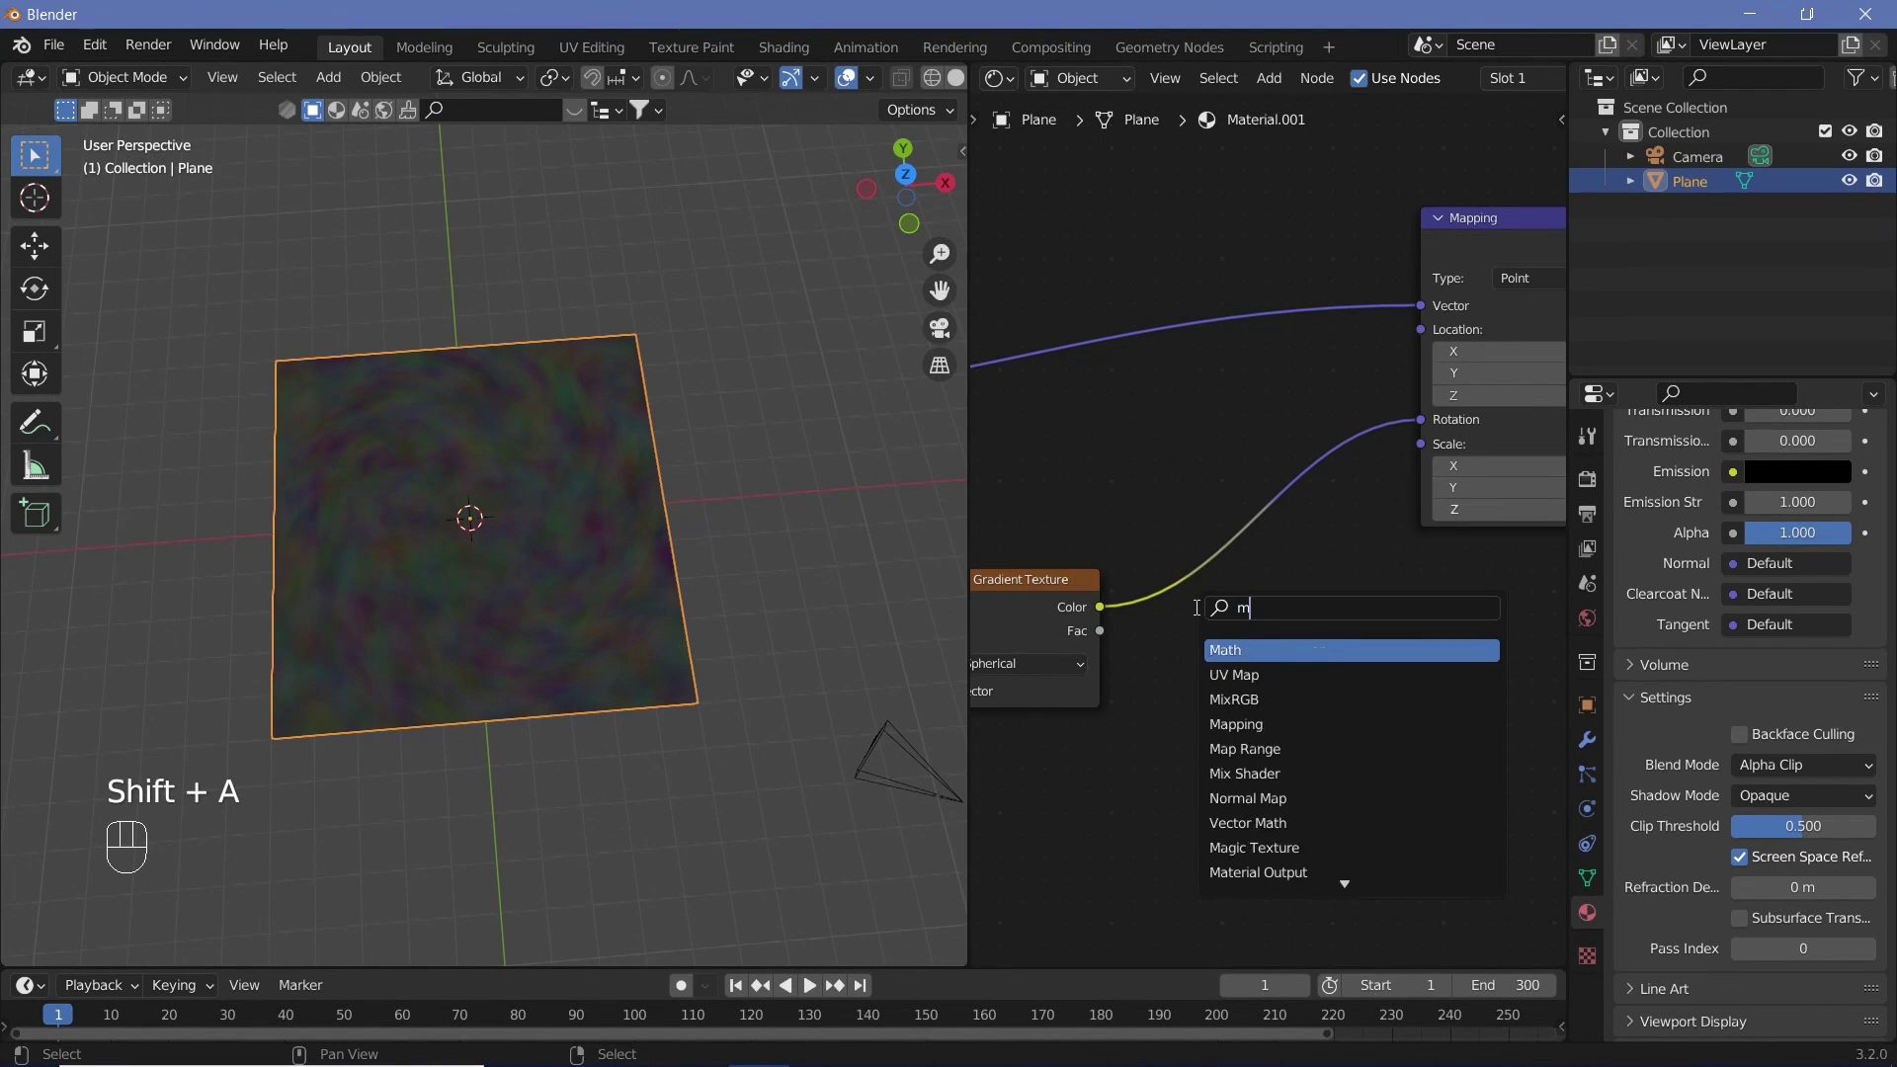
key("BackSpace")
left_click_drag(1271, 634, 1319, 769)
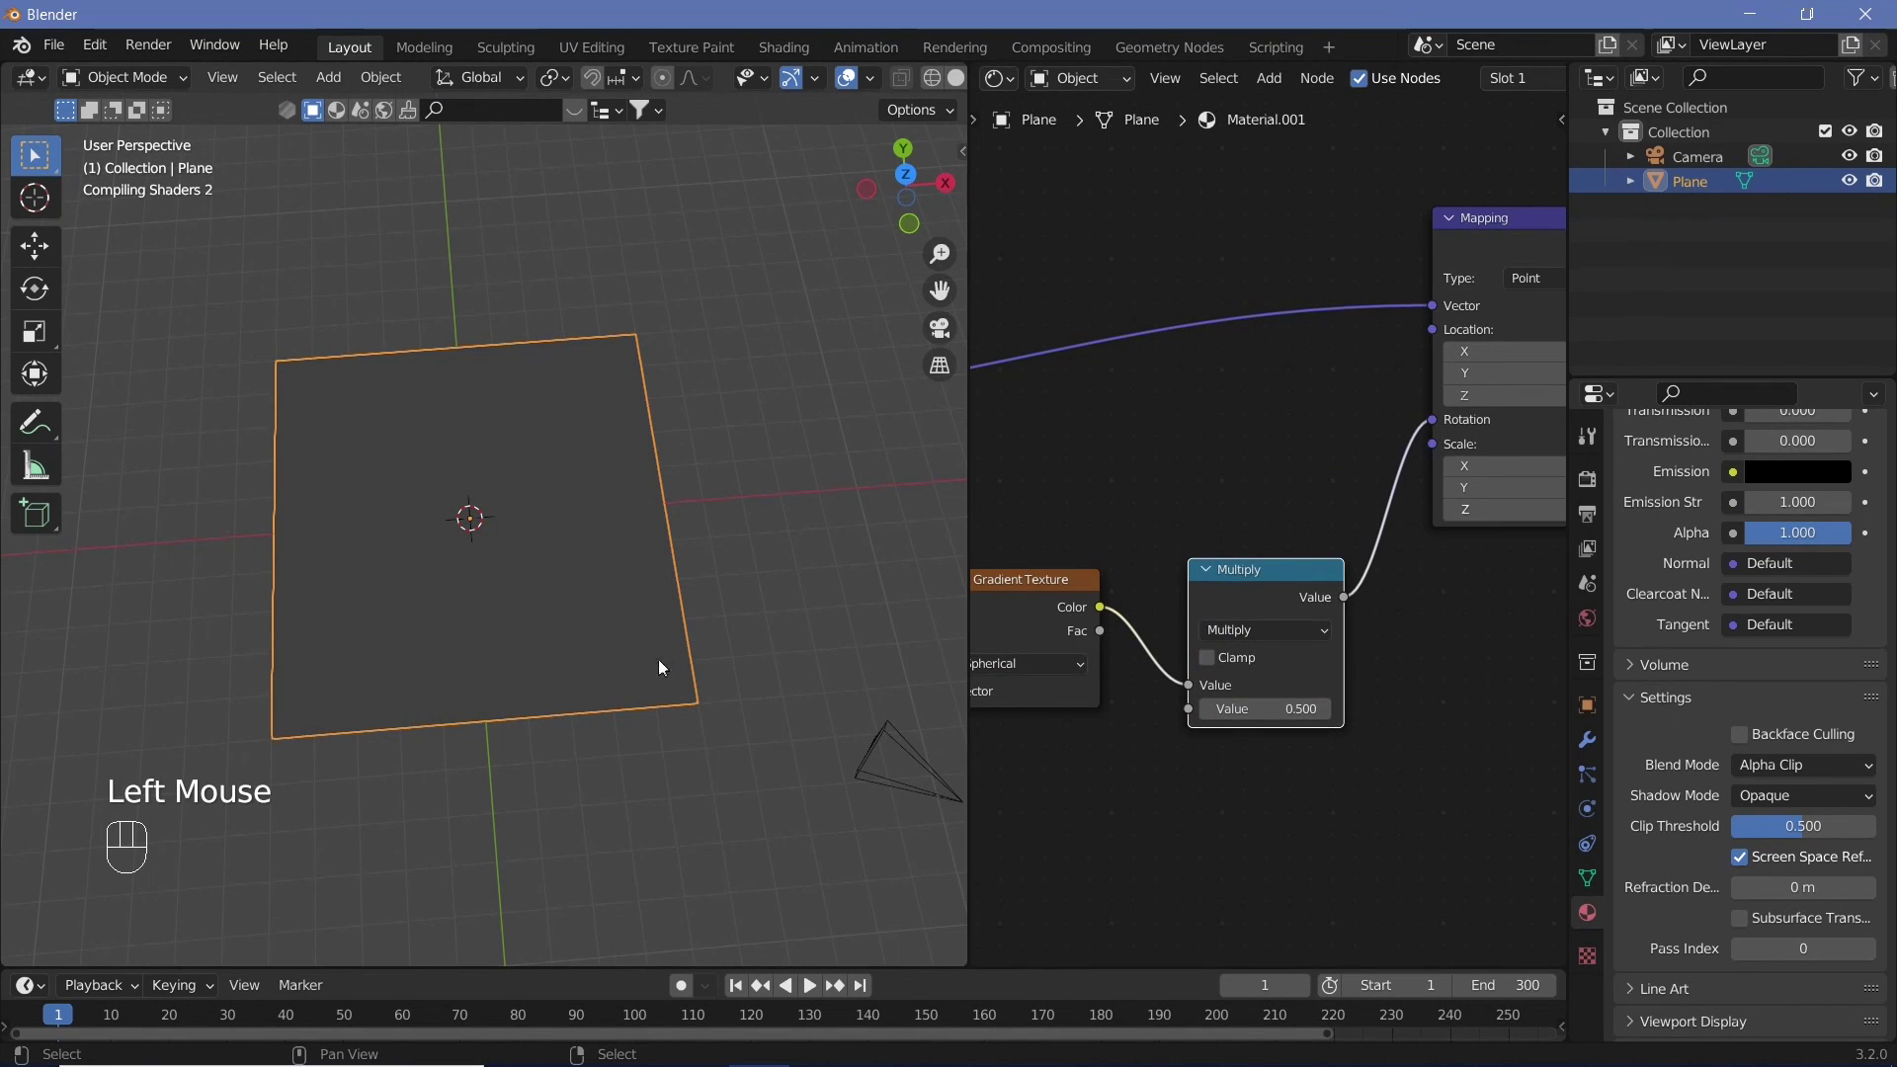
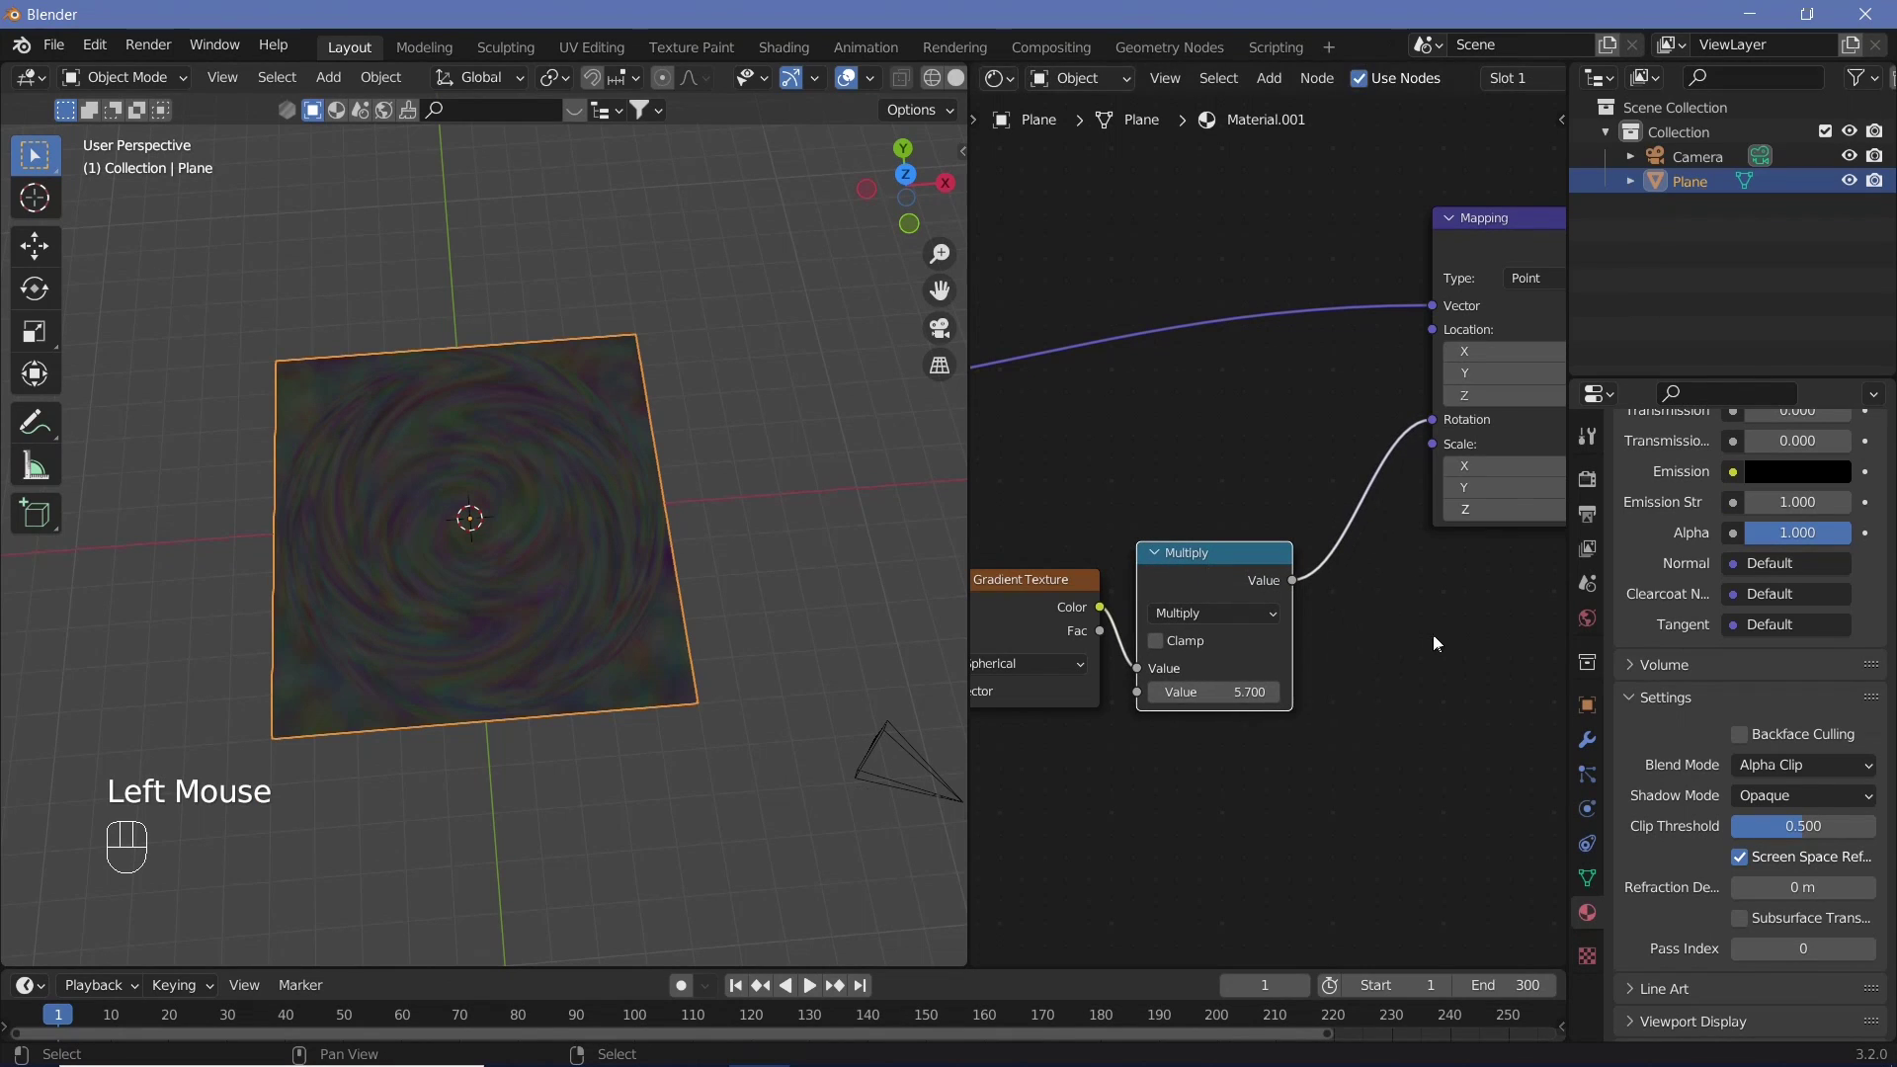
- Set the Multiply value to 5.7 and search for another node to add
key("shift+a")
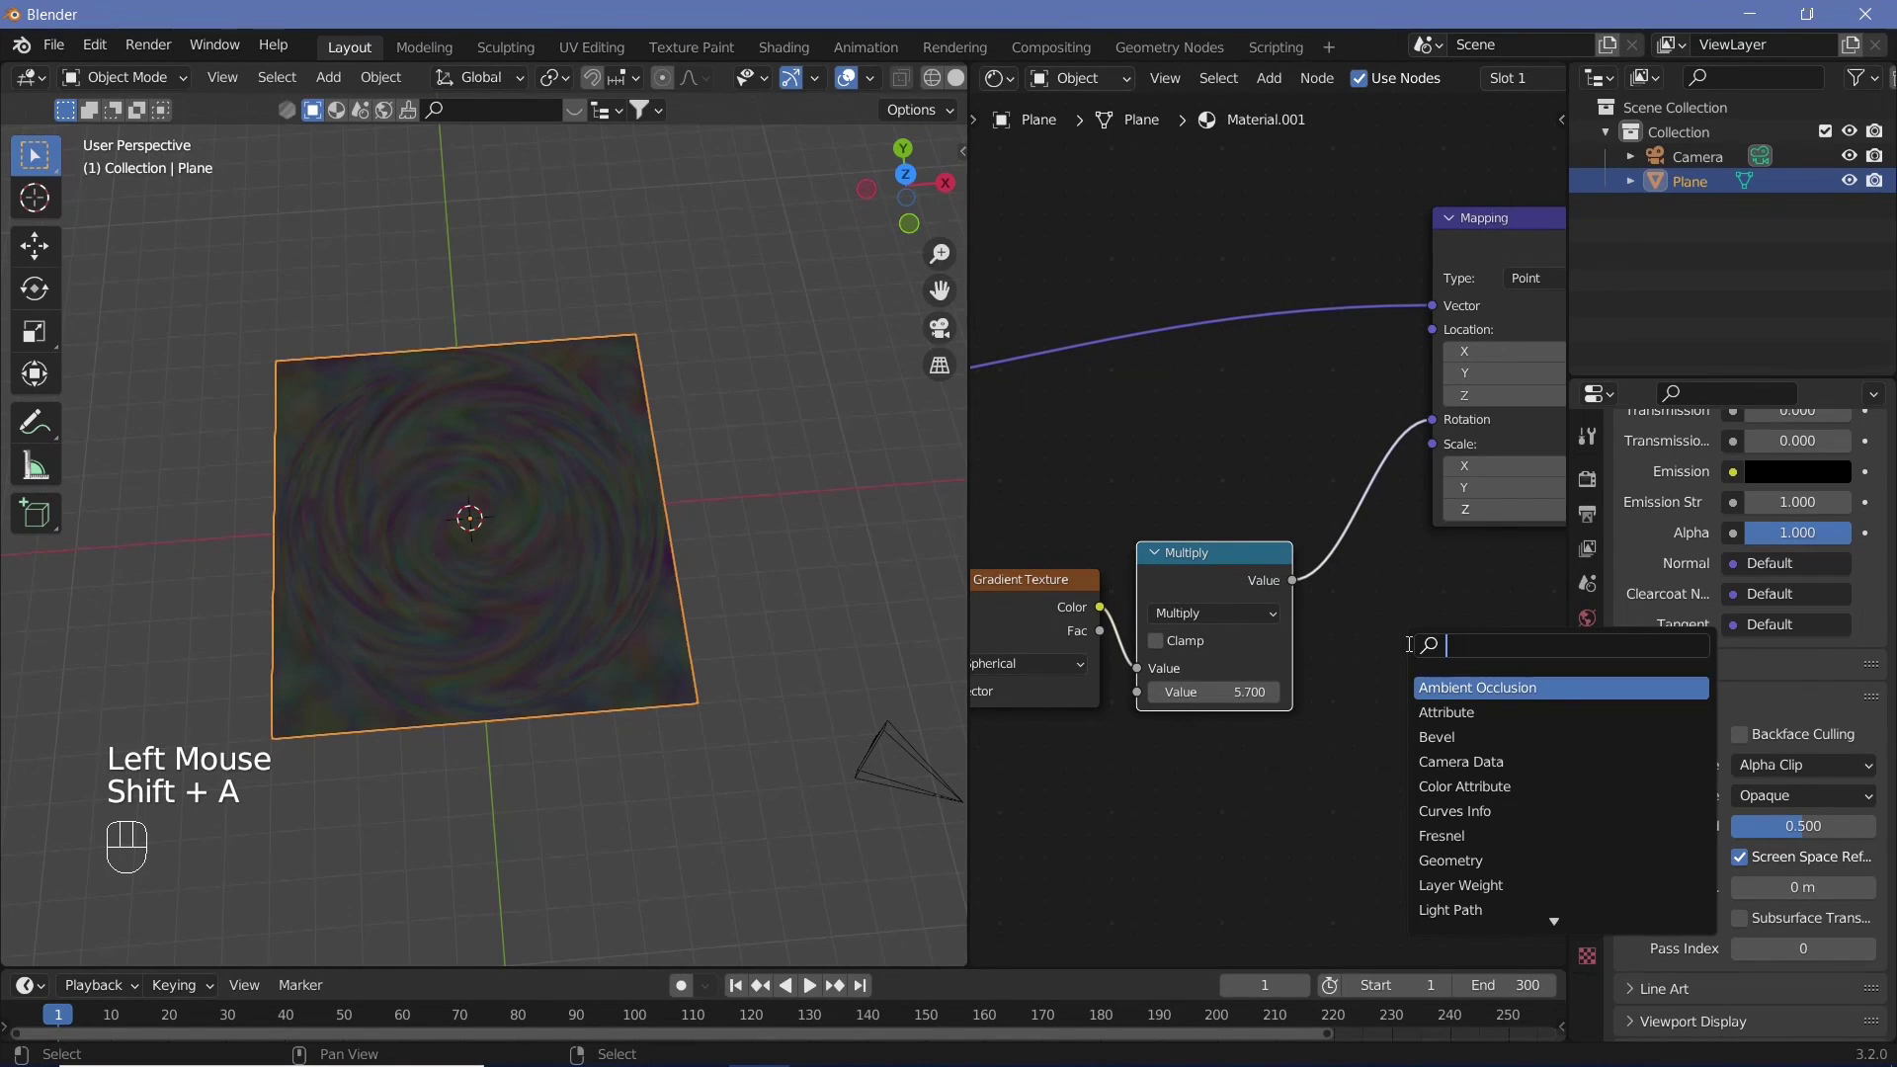
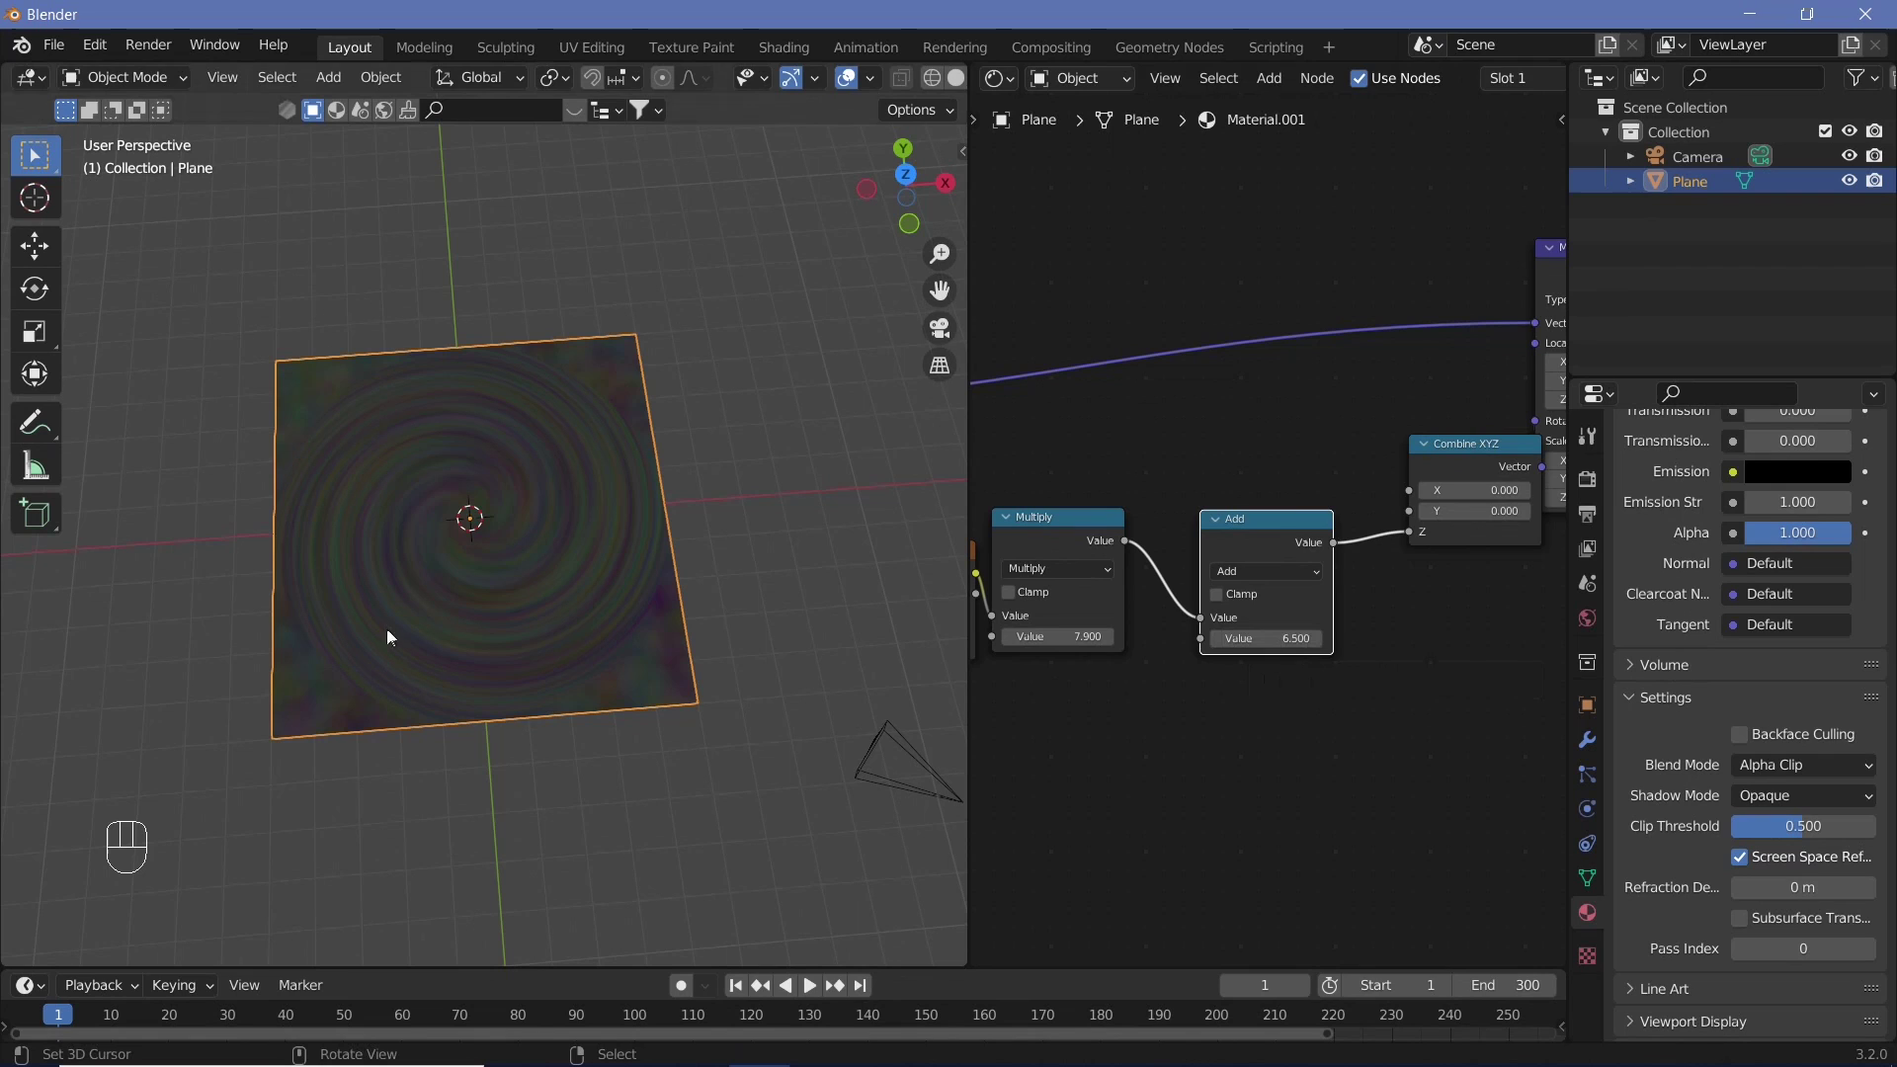
- Drive the Add node's offset with #frame/10 so the spiral turns, then orbit around the plane to check it
left_click_drag(1319, 752, 1274, 790)
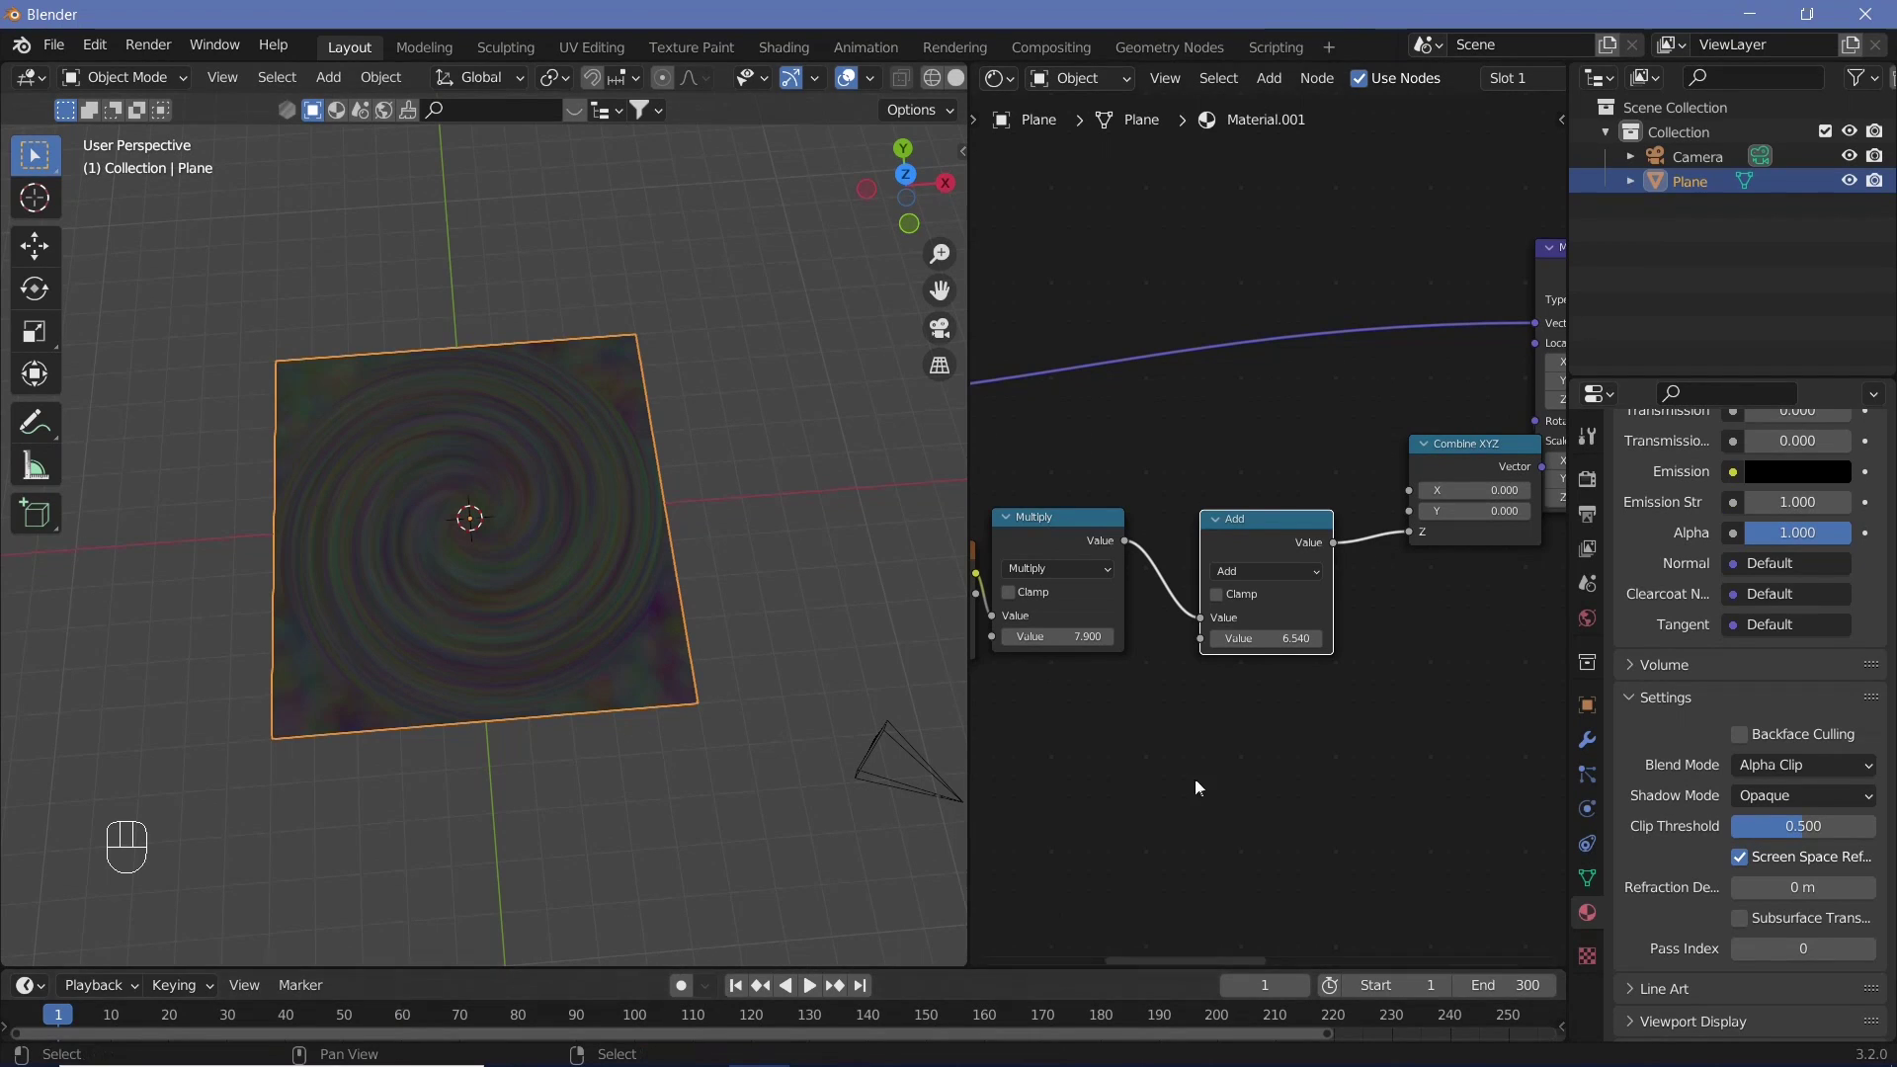
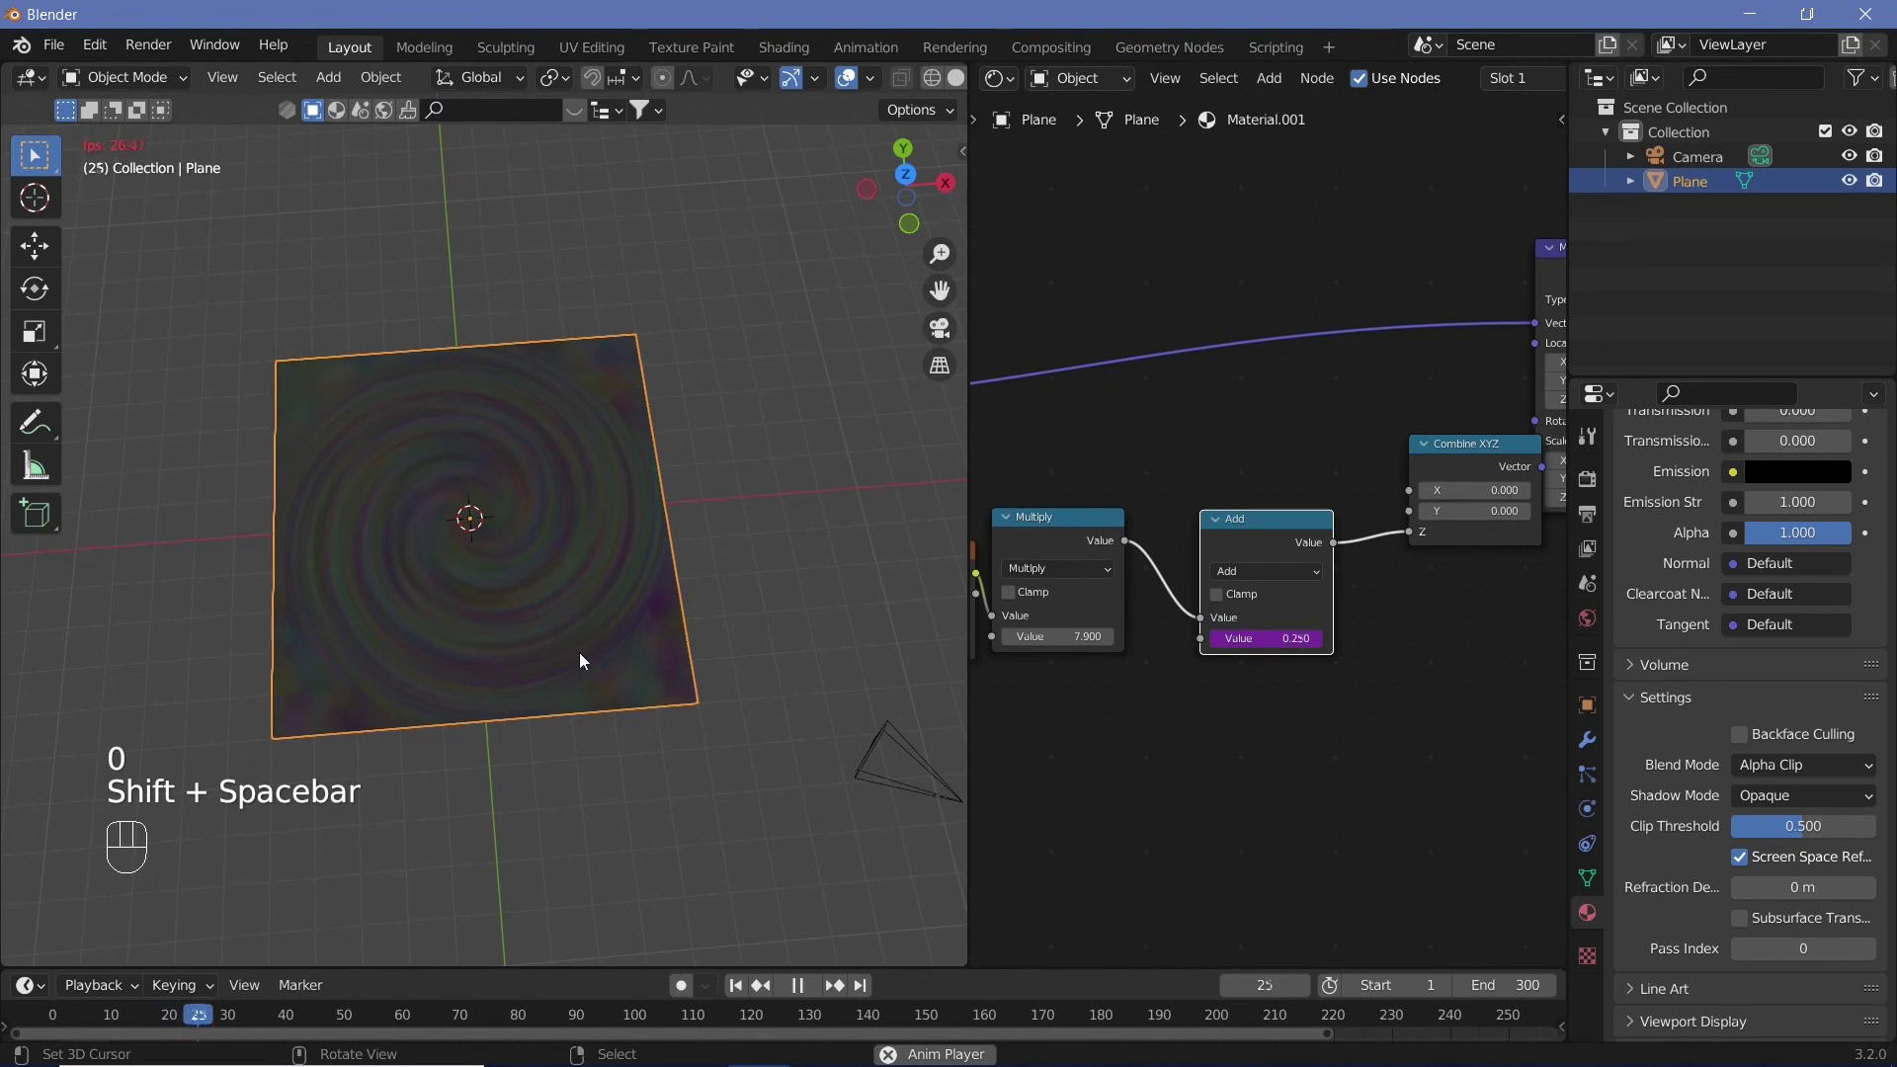
middle_click(587, 554)
key("shift+space")
left_click_drag(524, 755, 570, 746)
scroll("up", 3)
middle_click(649, 788)
scroll("down", 3)
left_click(681, 628)
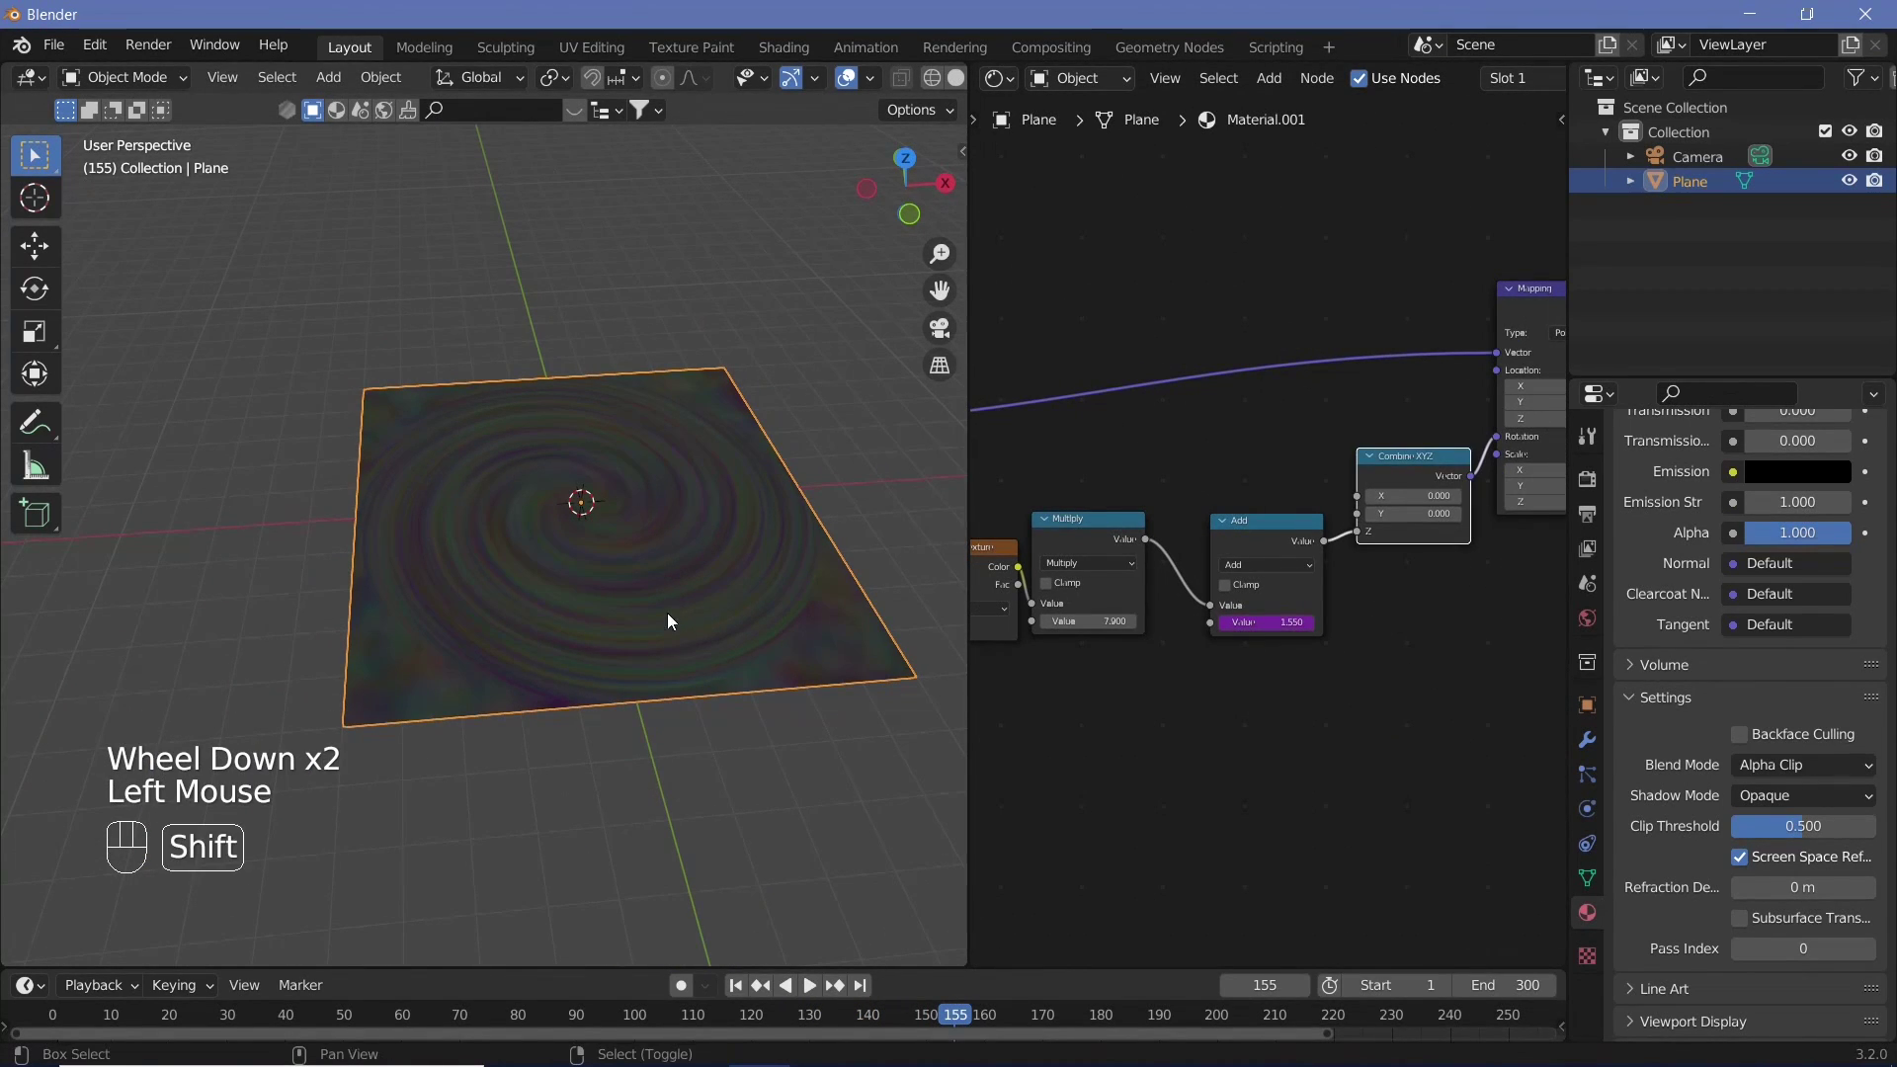
left_click_drag(617, 621, 514, 681)
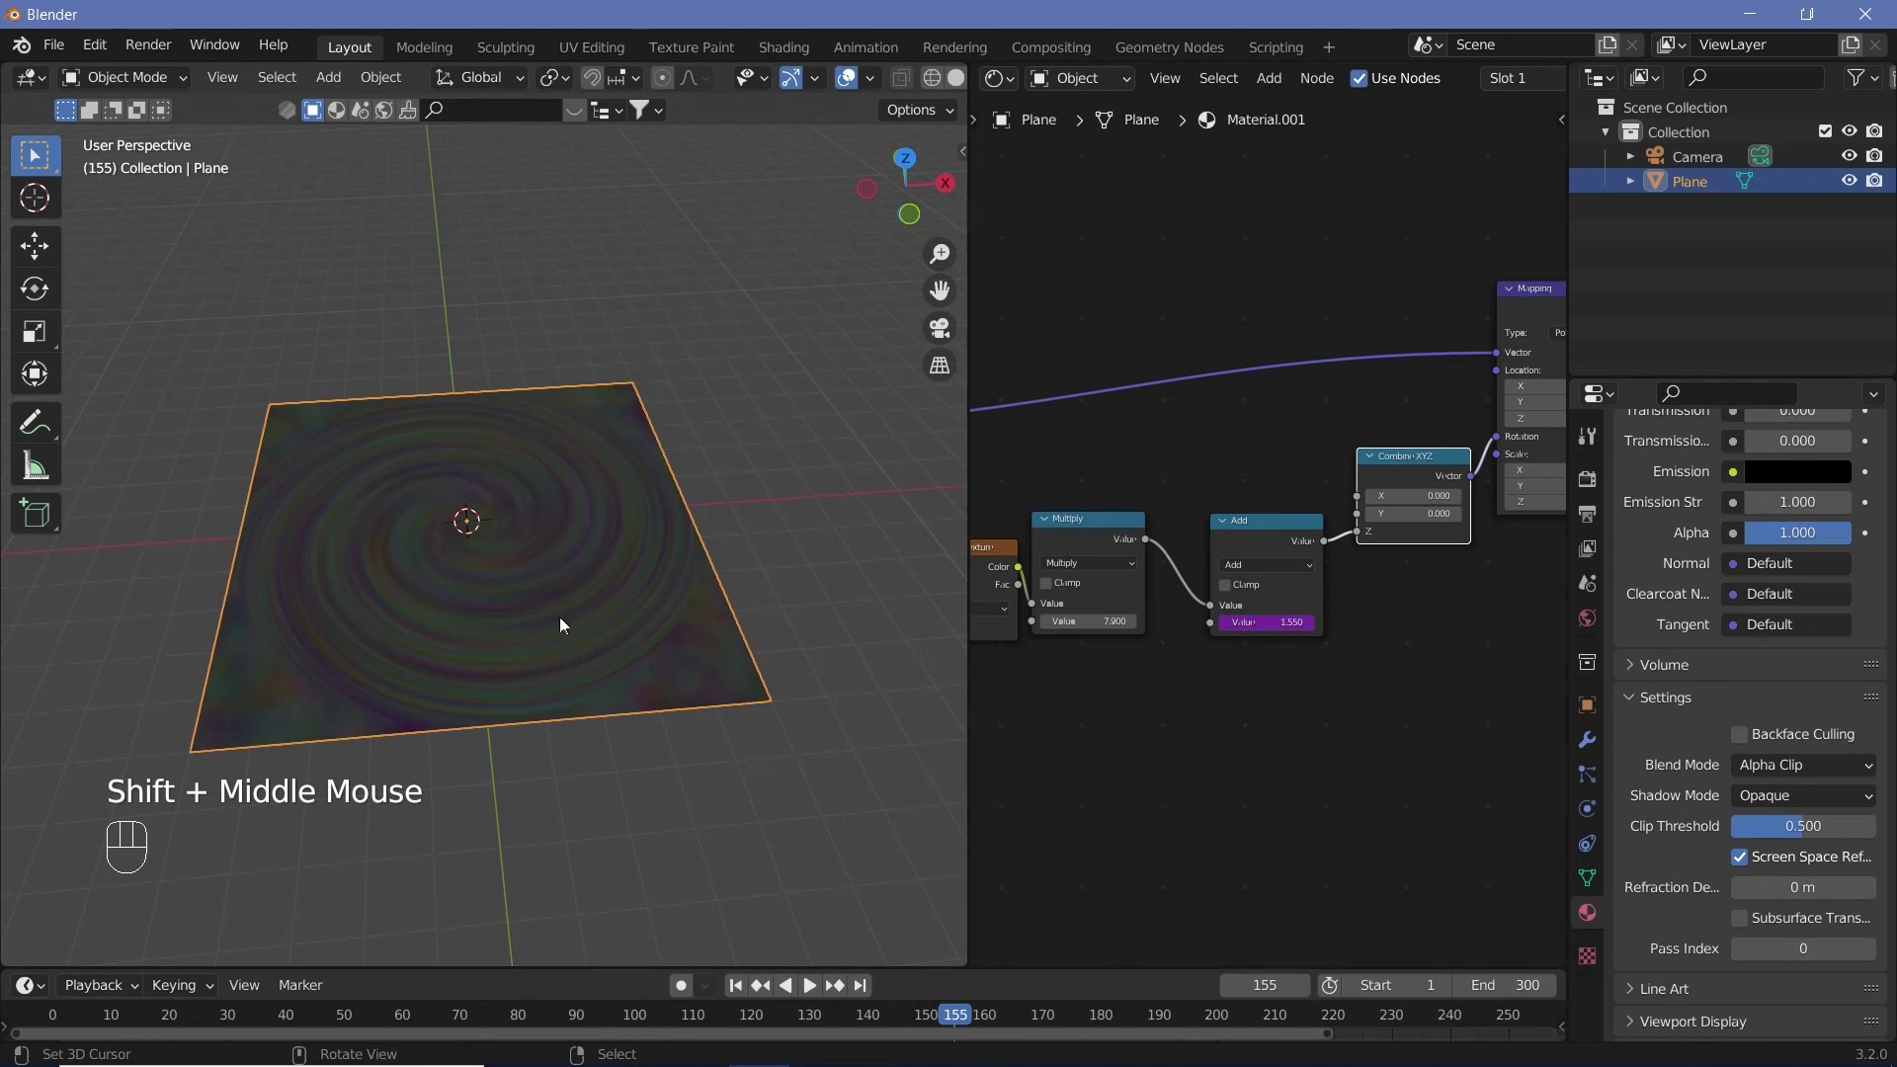
left_click_drag(1373, 660, 1203, 641)
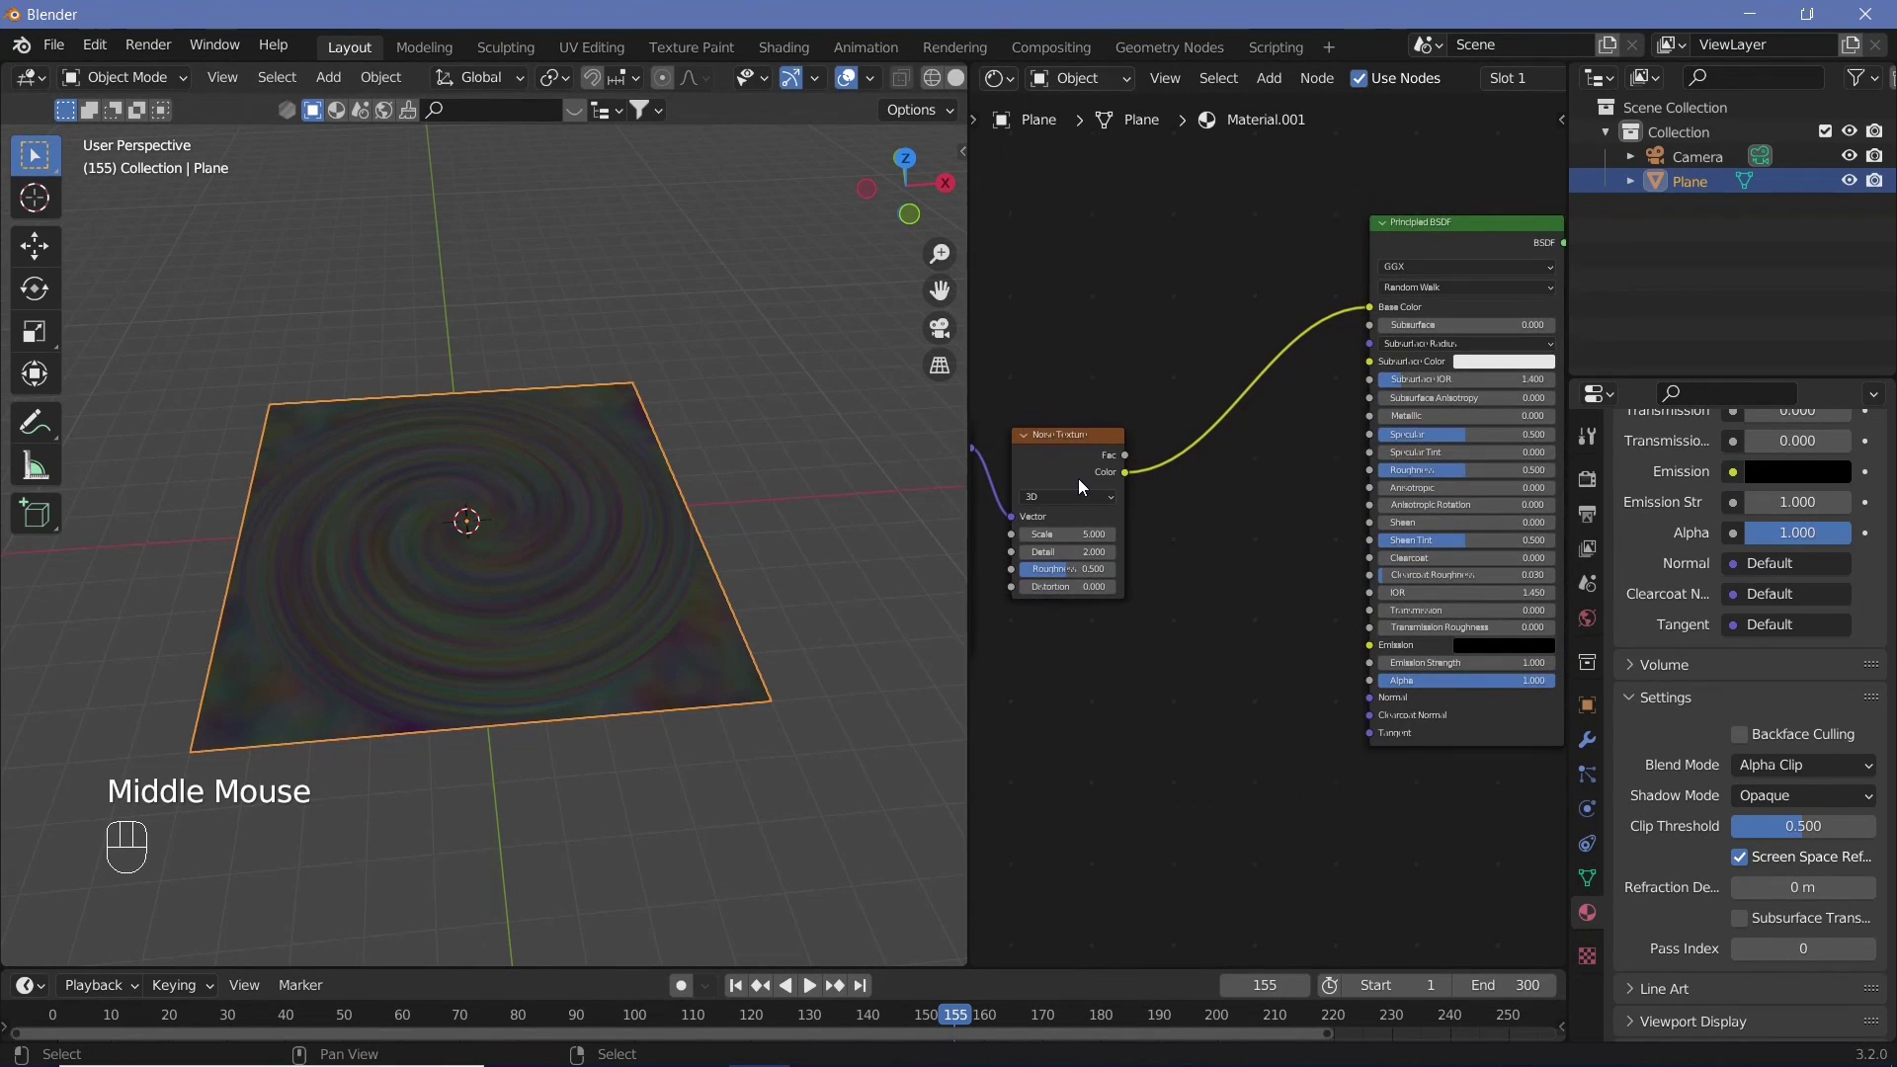
- Add a black-to-orange ColorRamp after the Noise Texture driving Emission at strength 5, unlinked from Base Color
left_click(1079, 474)
key("shift+a")
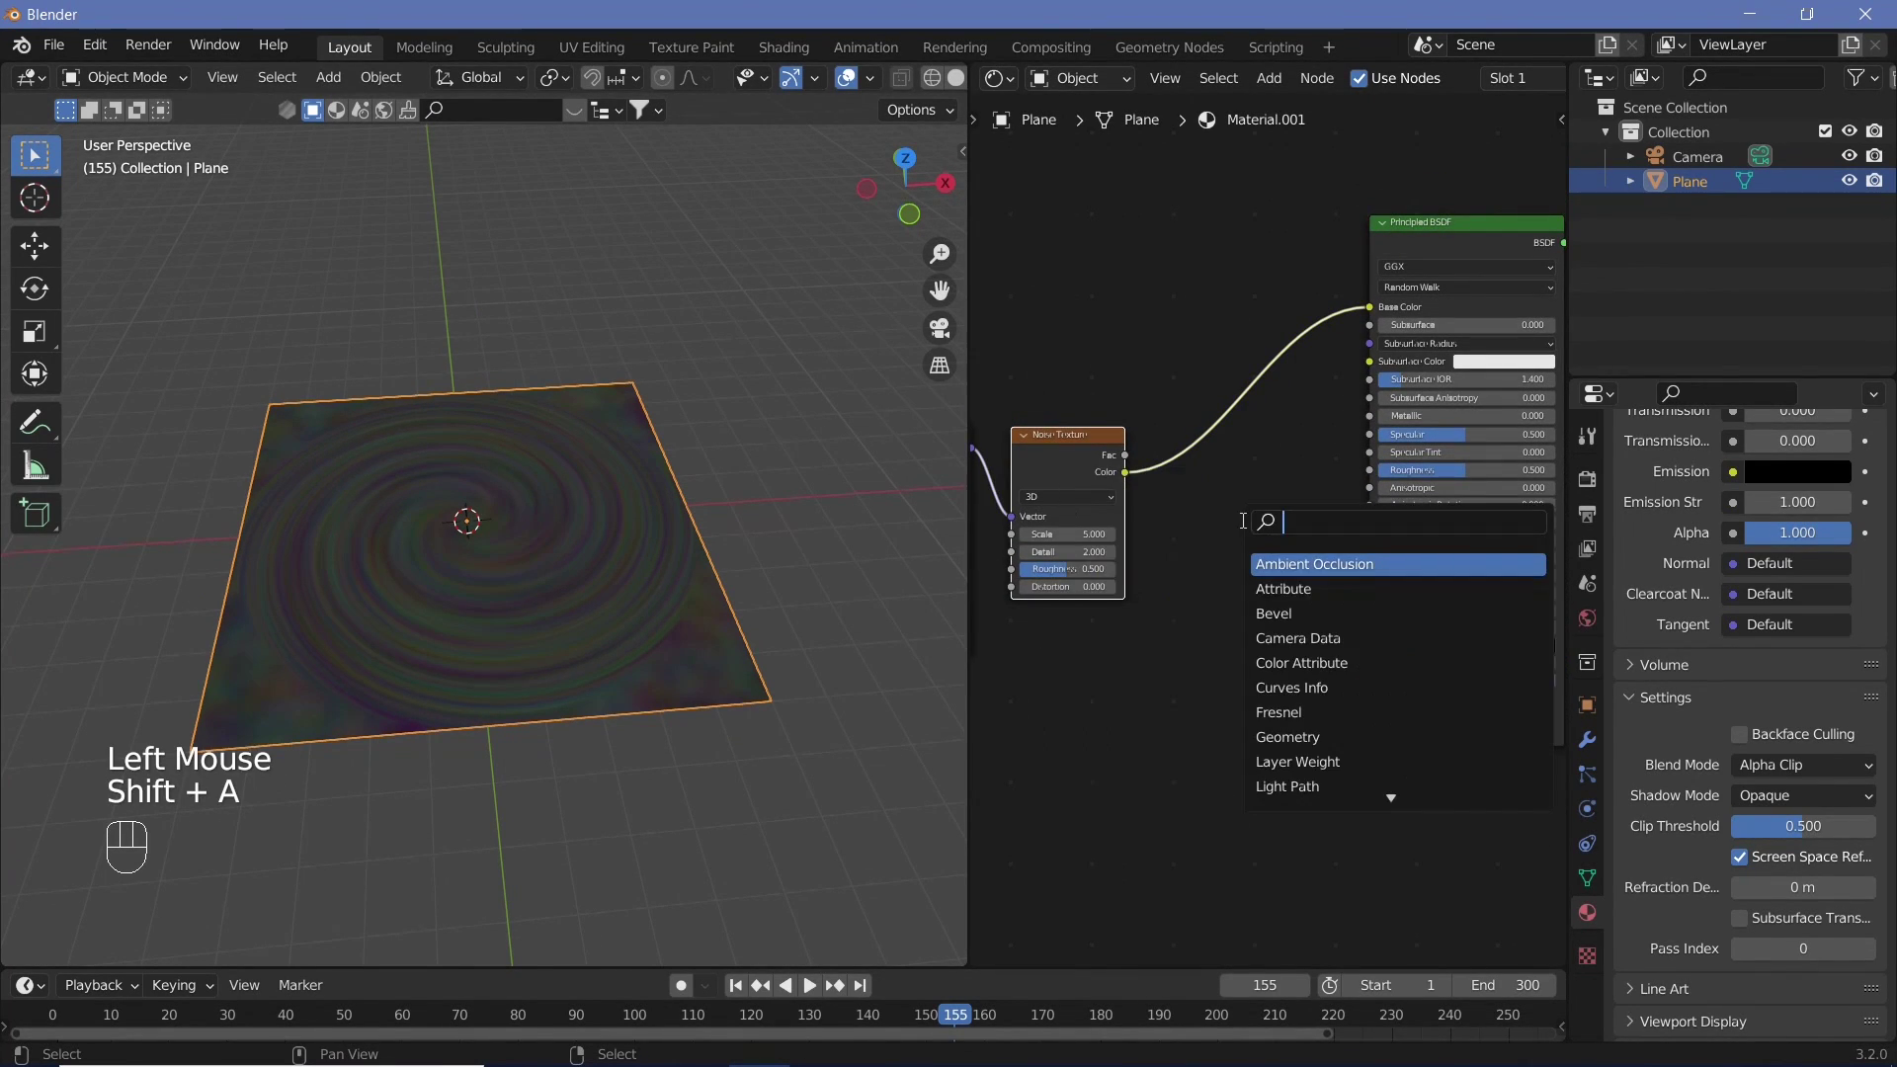
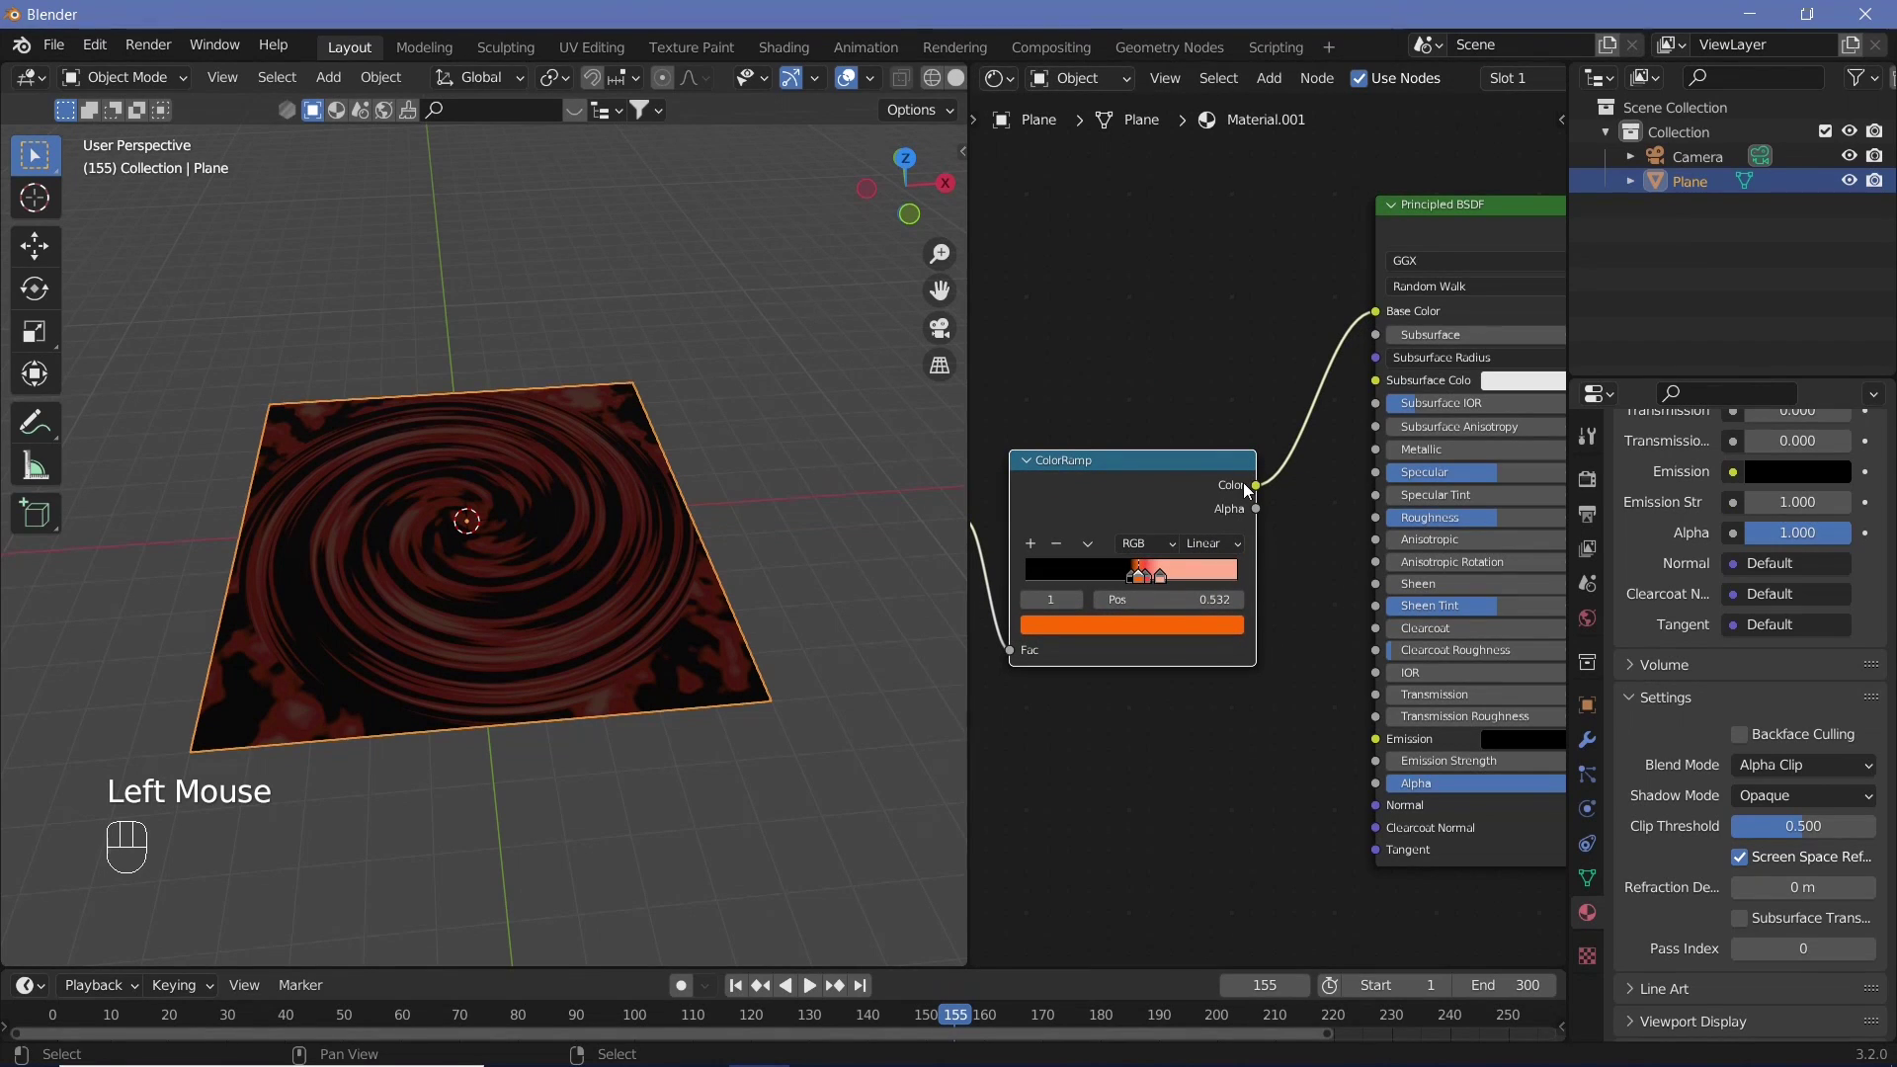
left_click_drag(1270, 501, 1342, 335)
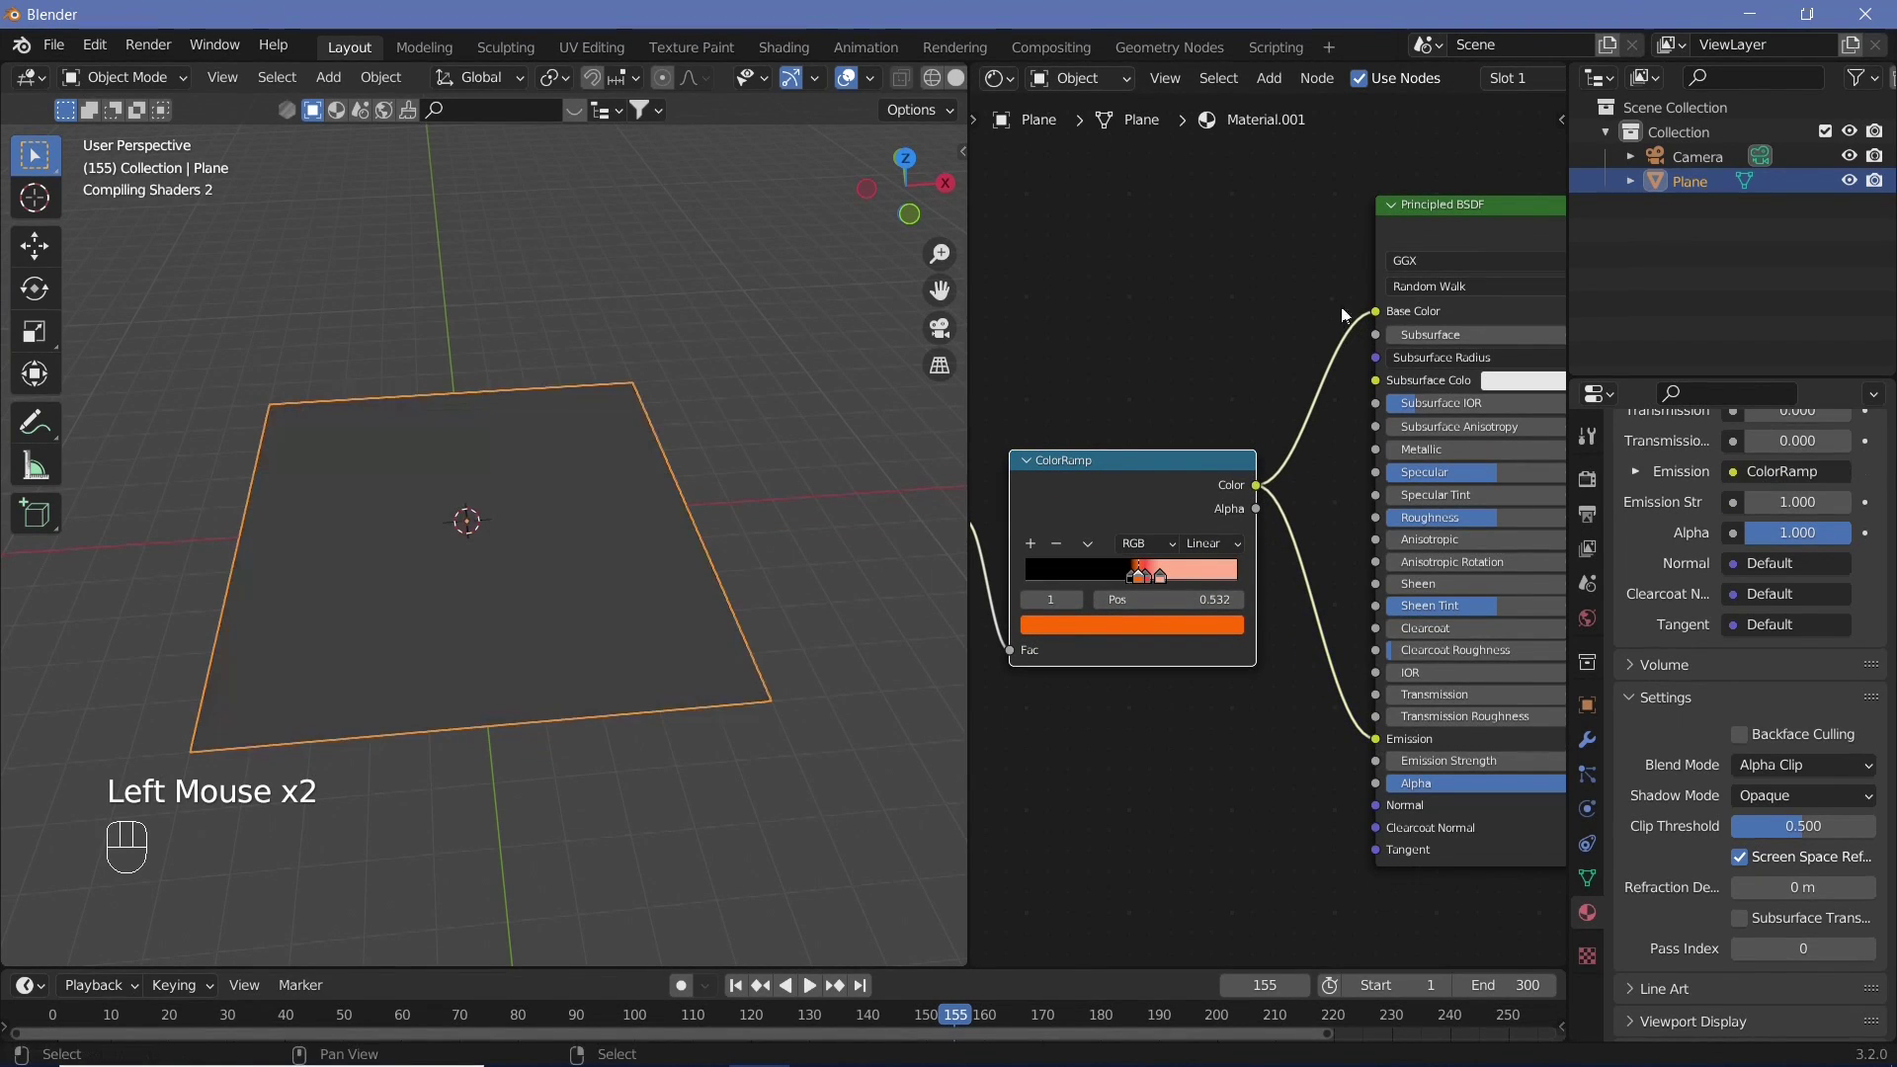
left_click(1366, 340)
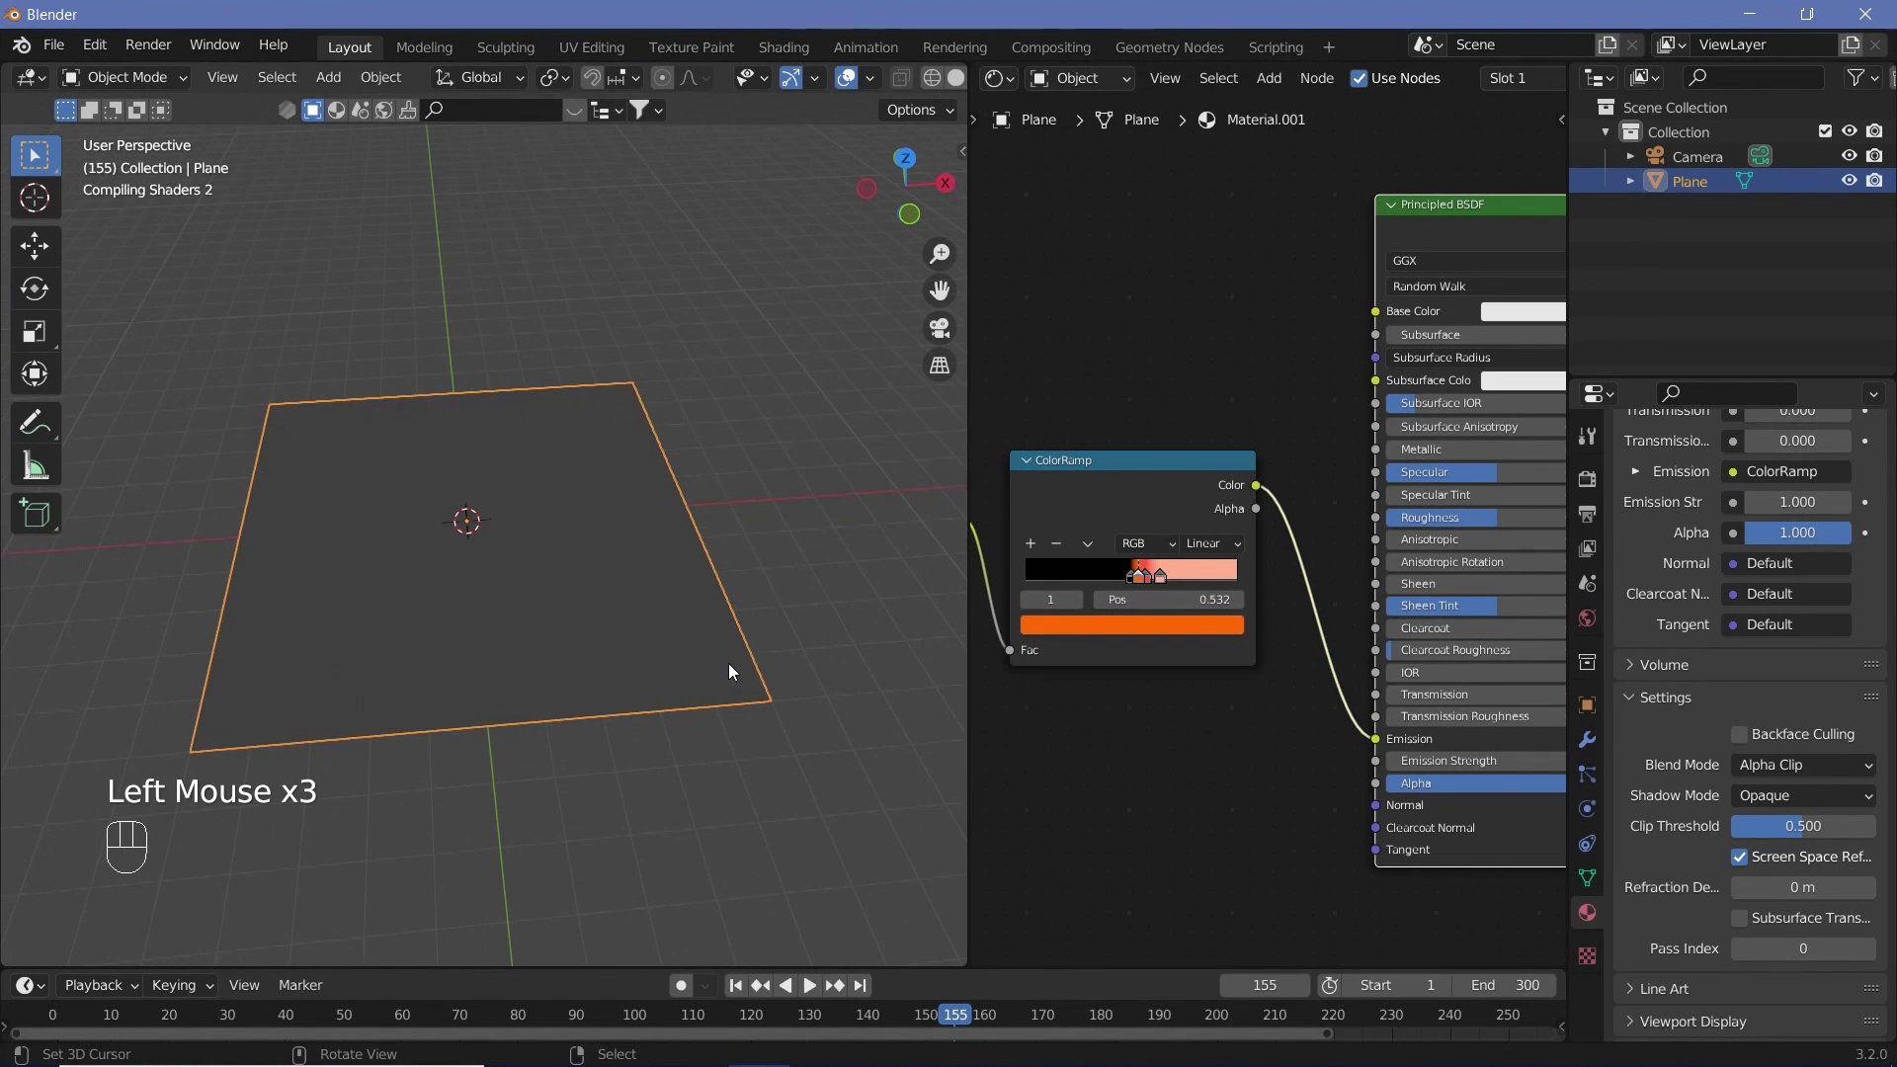
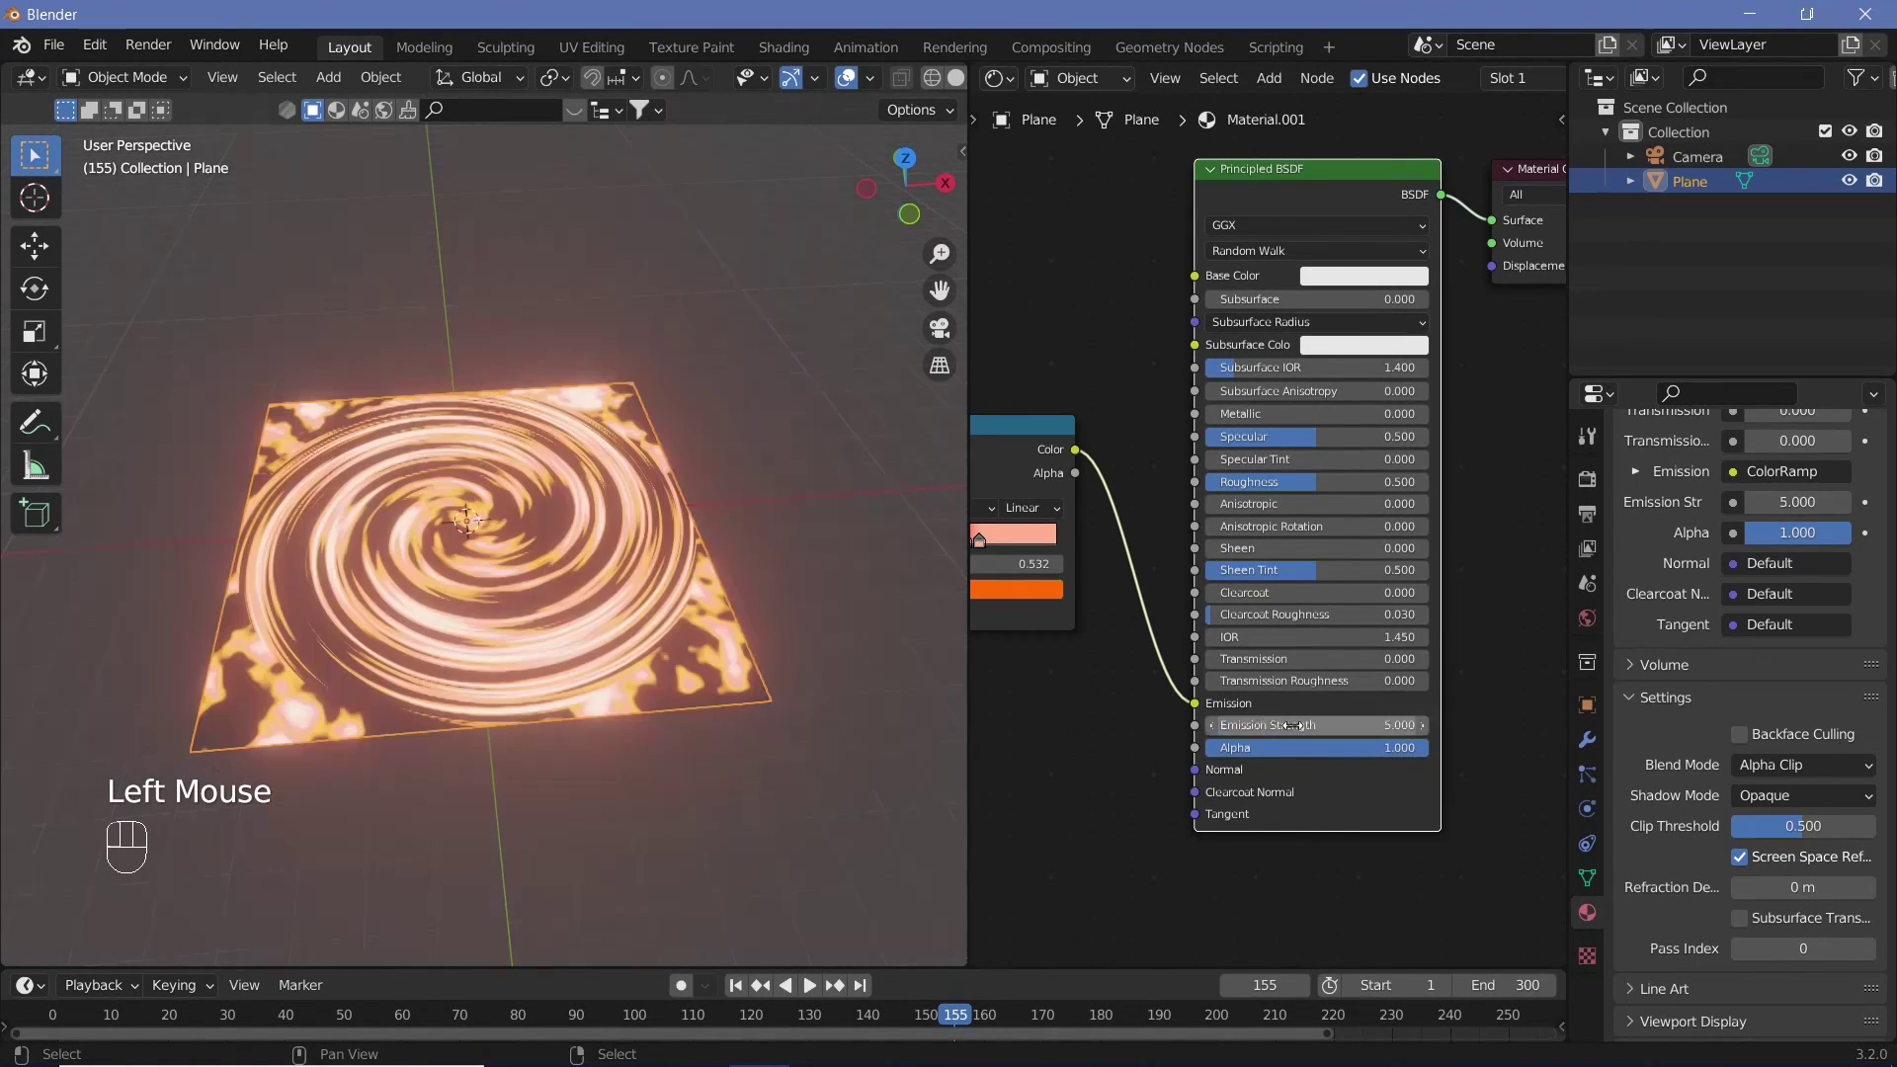
left_click_drag(624, 681, 659, 609)
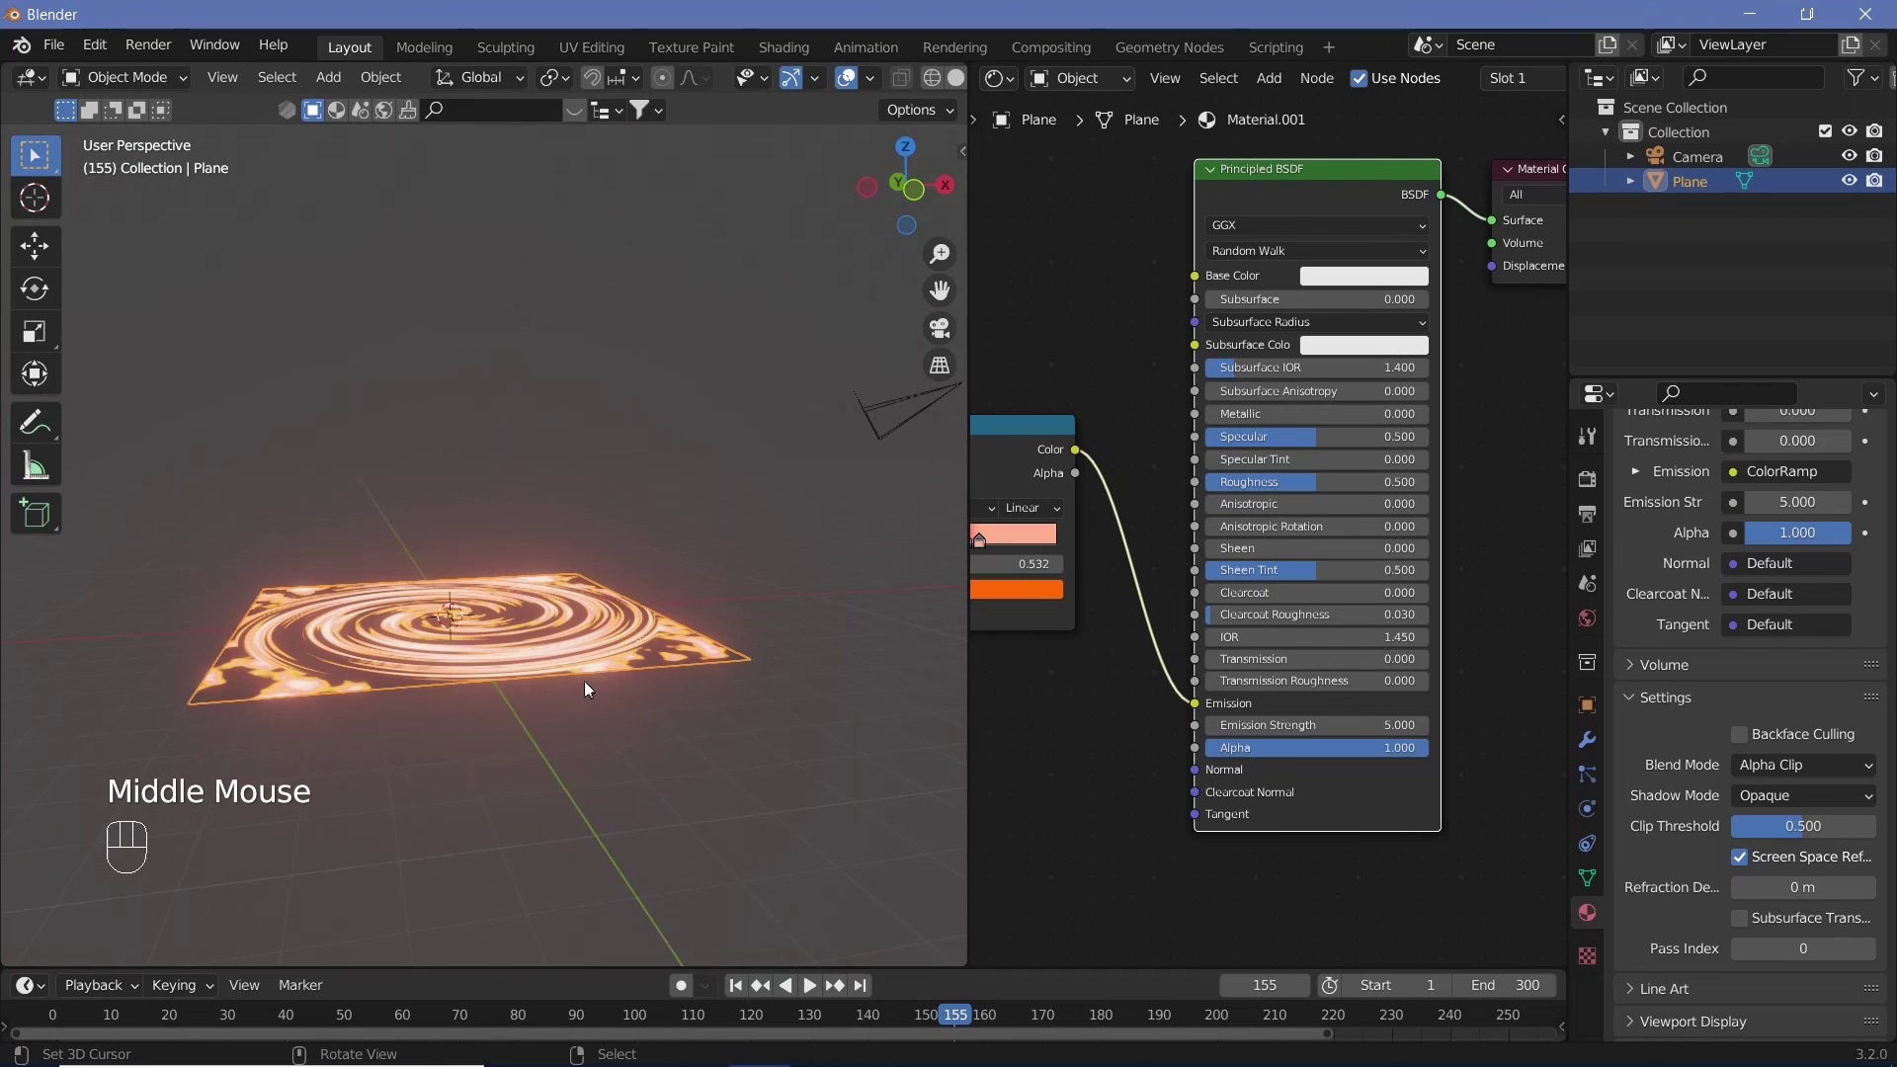
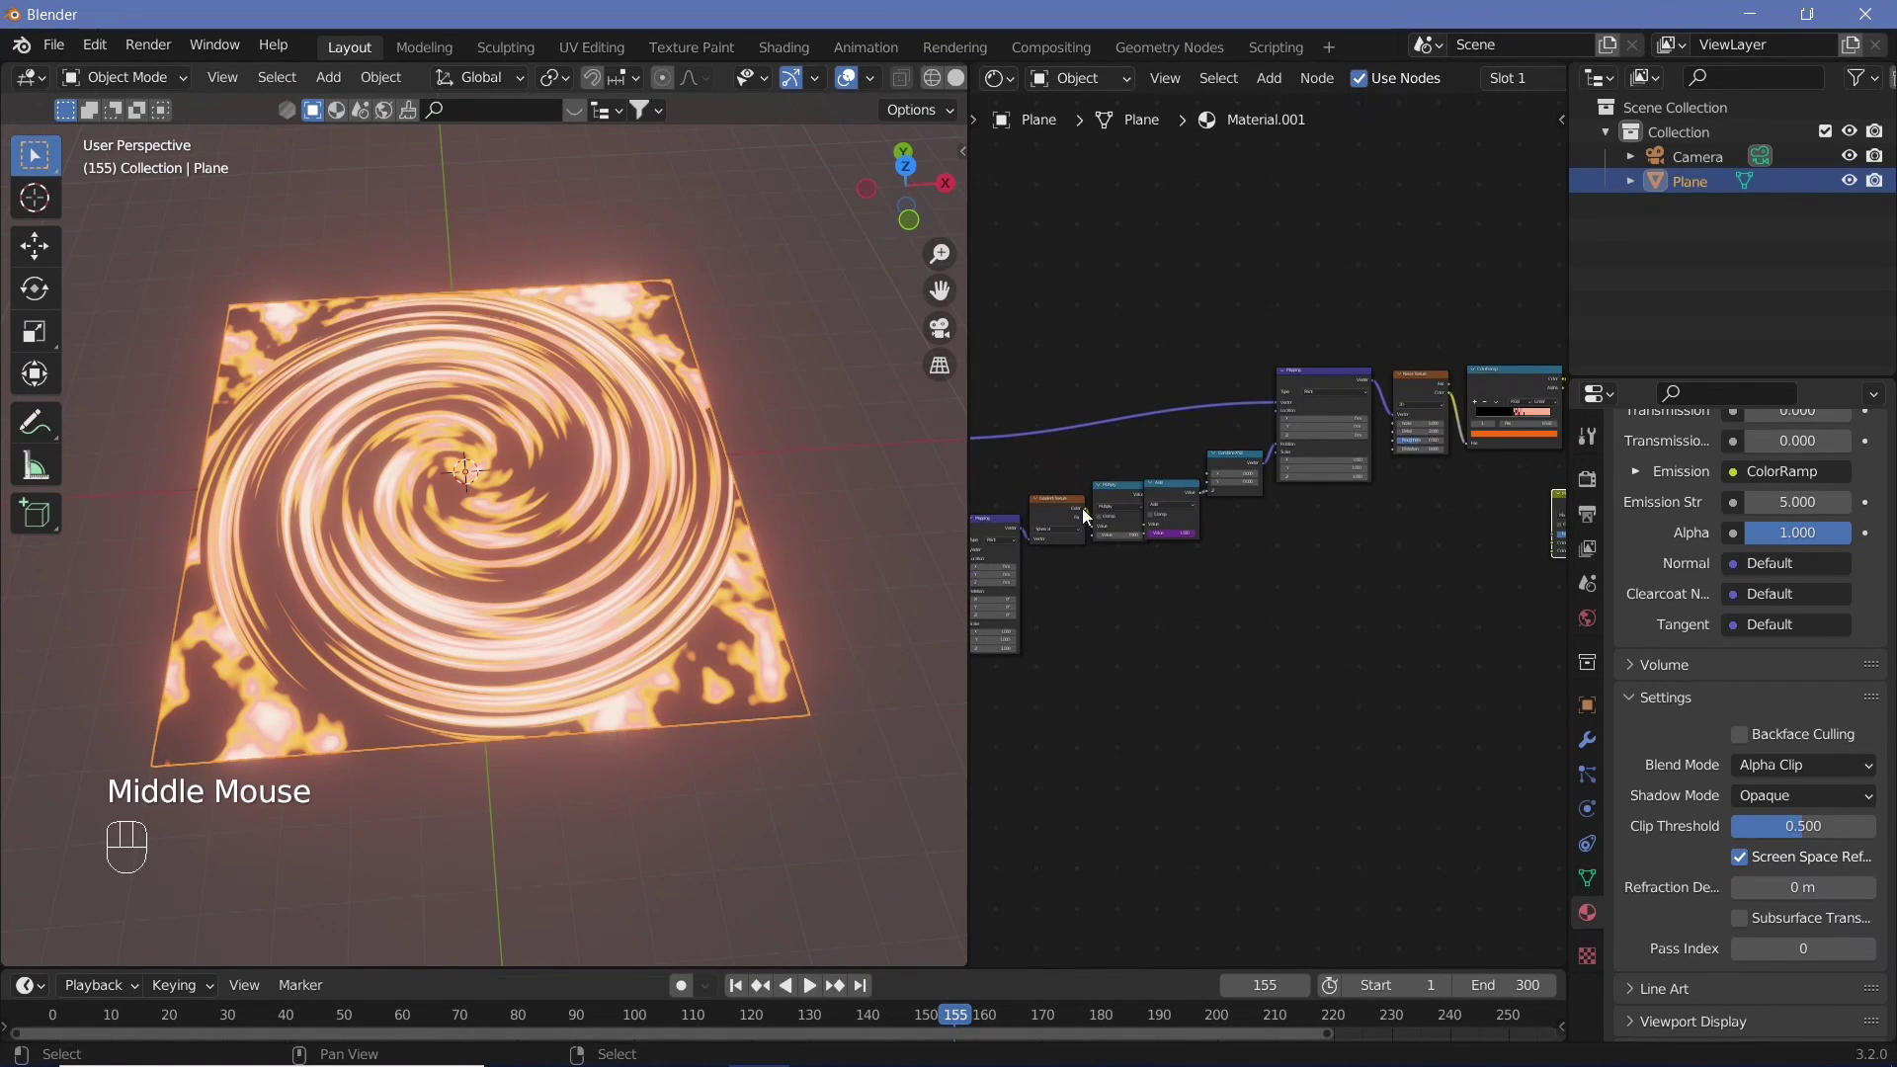
- Insert a MixRGB set to Multiply, taking the ColorRamp and gradient, and feed it to Emission
left_click_drag(1098, 520, 1430, 597)
scroll("up", 3)
middle_click(1194, 731)
left_click_drag(1292, 602, 1309, 544)
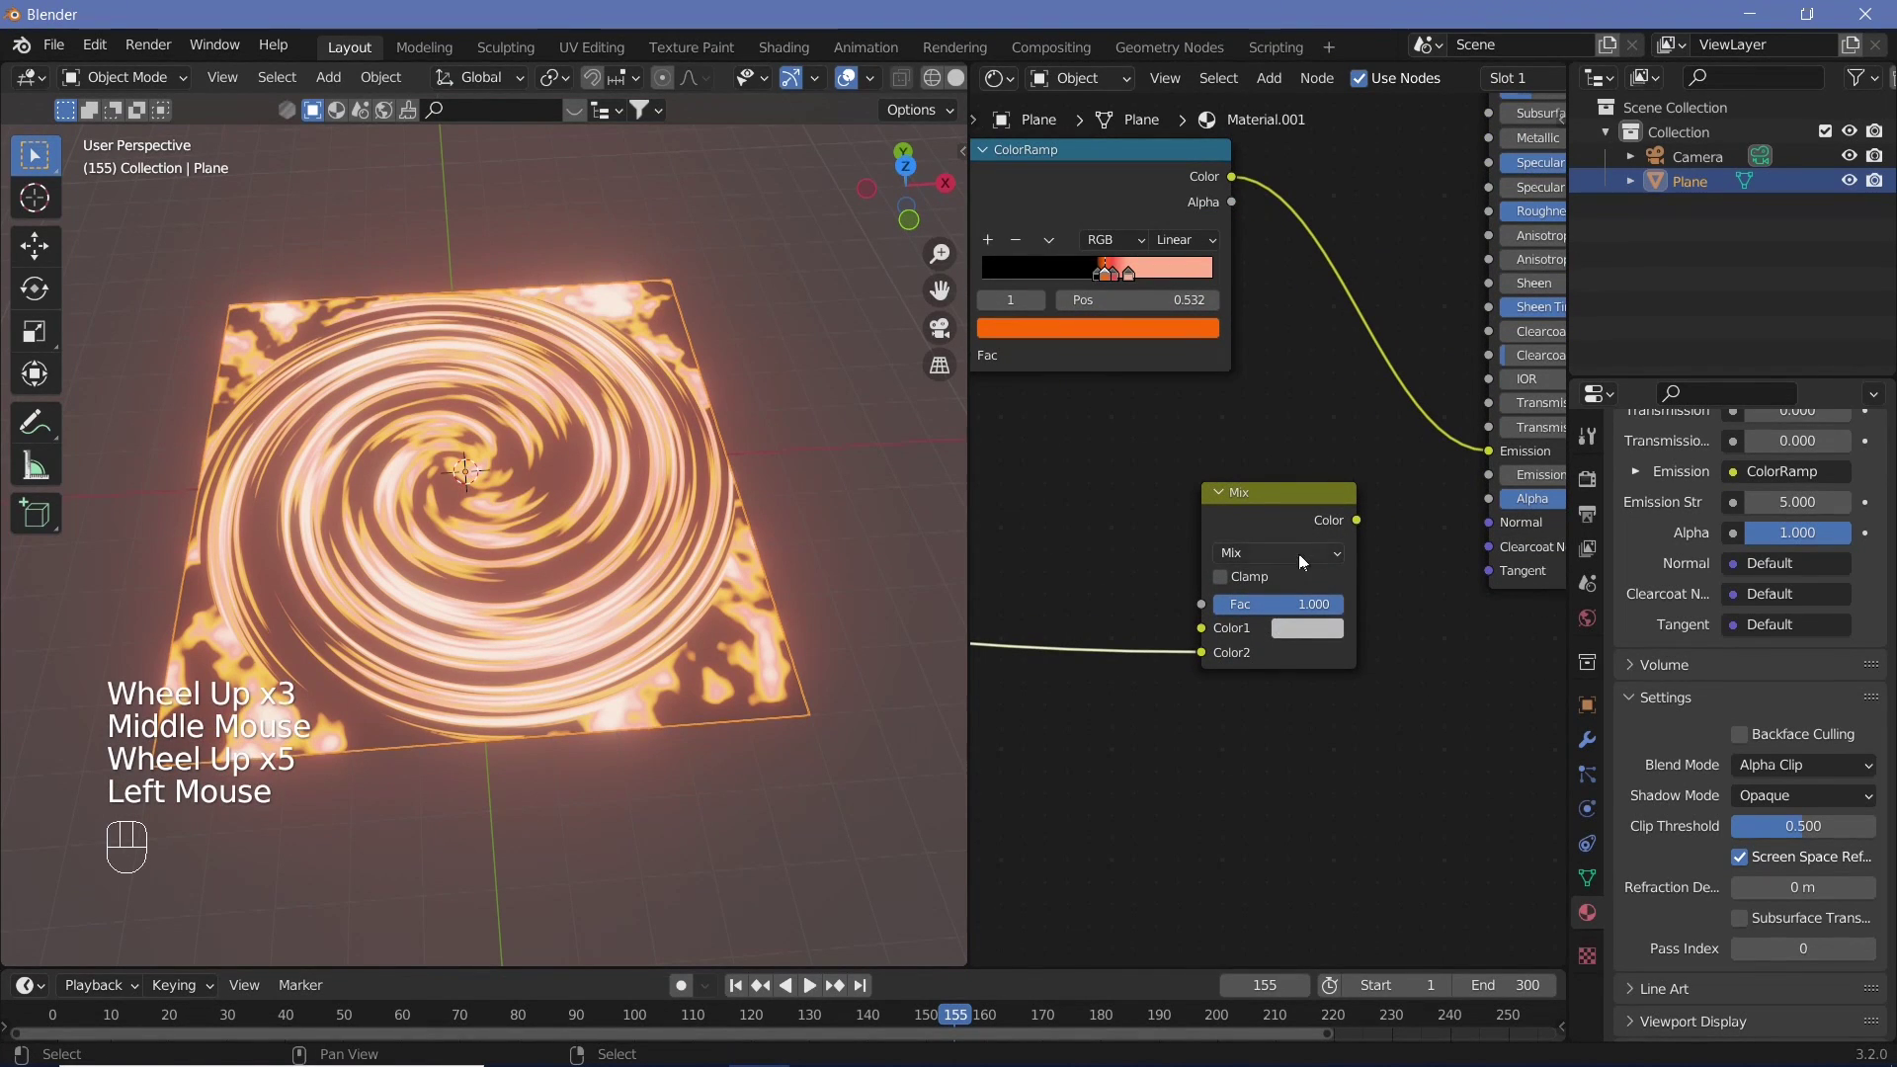
left_click_drag(1306, 561, 1290, 479)
left_click_drag(1245, 205, 1413, 504)
left_click(1296, 529)
- Feed the multiplied colour into Alpha as well so the glow fades into a round disk
left_click_drag(1442, 445, 1393, 754)
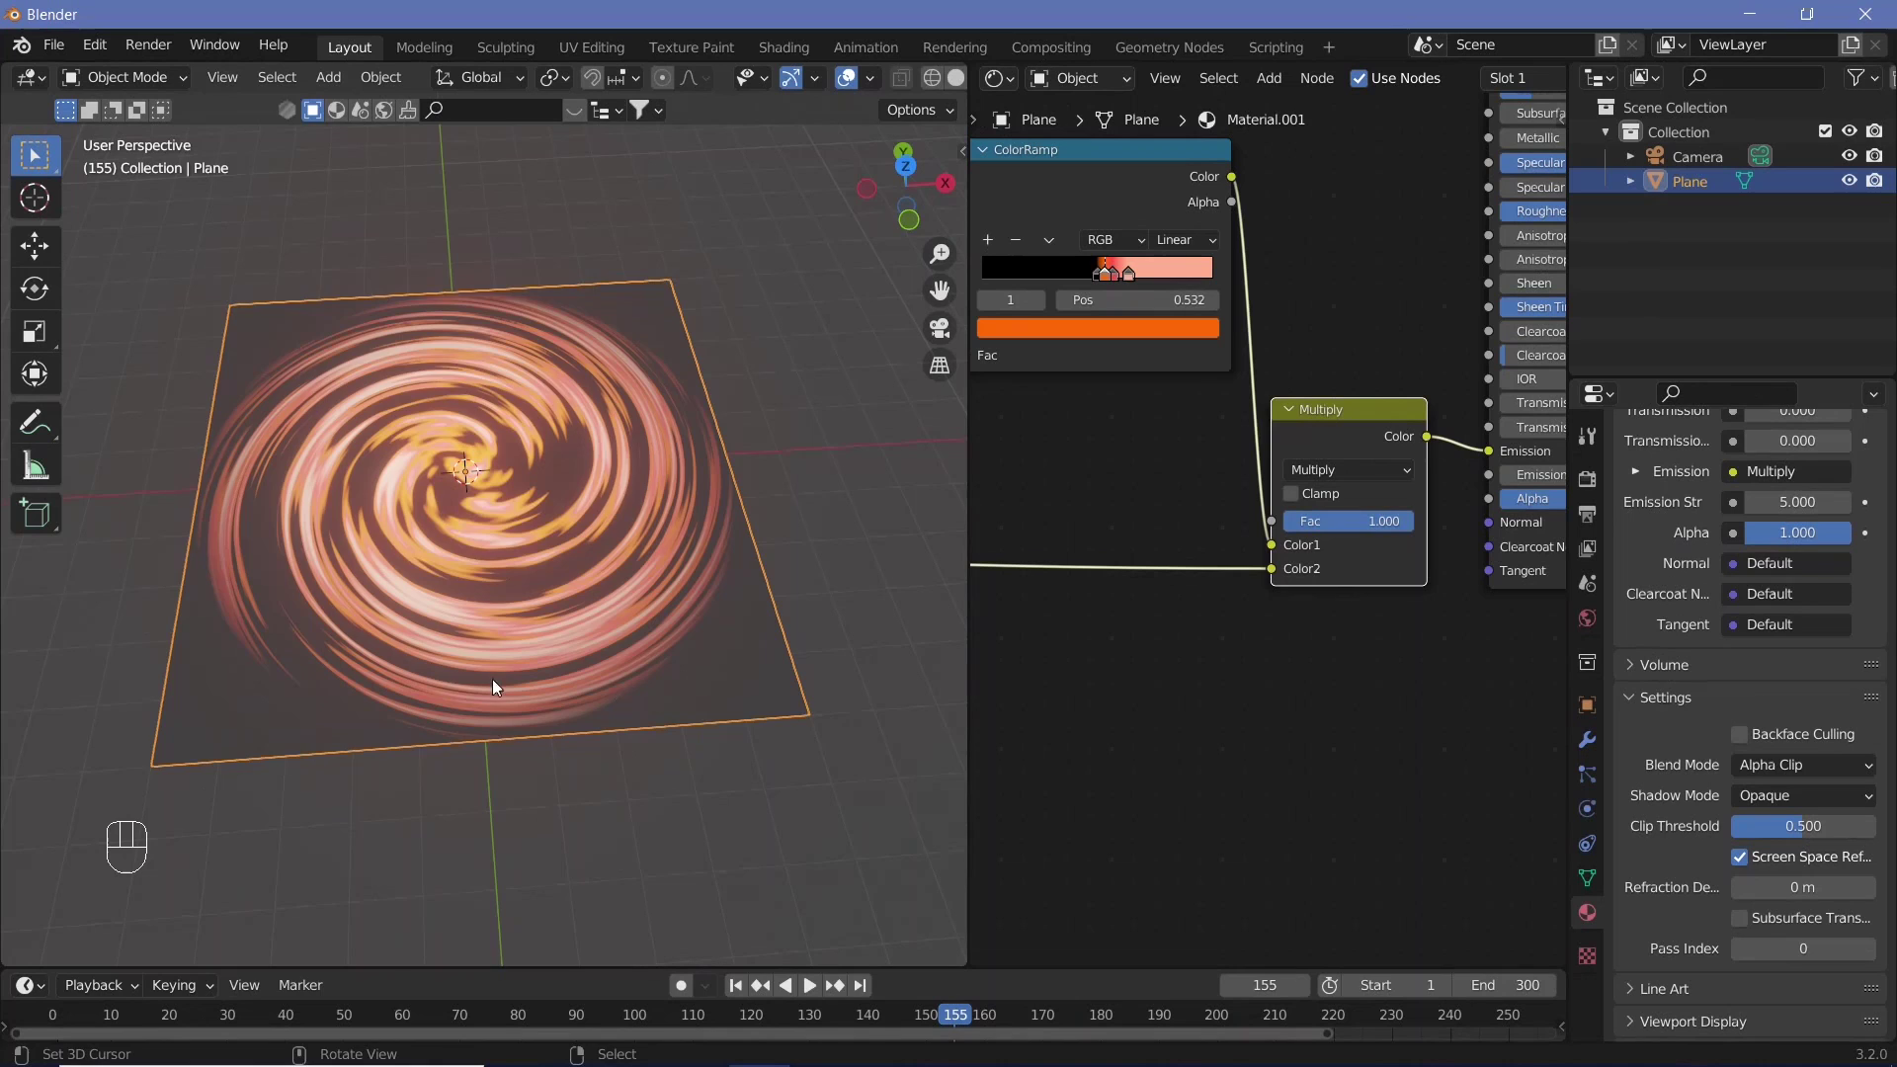
left_click_drag(500, 662, 604, 526)
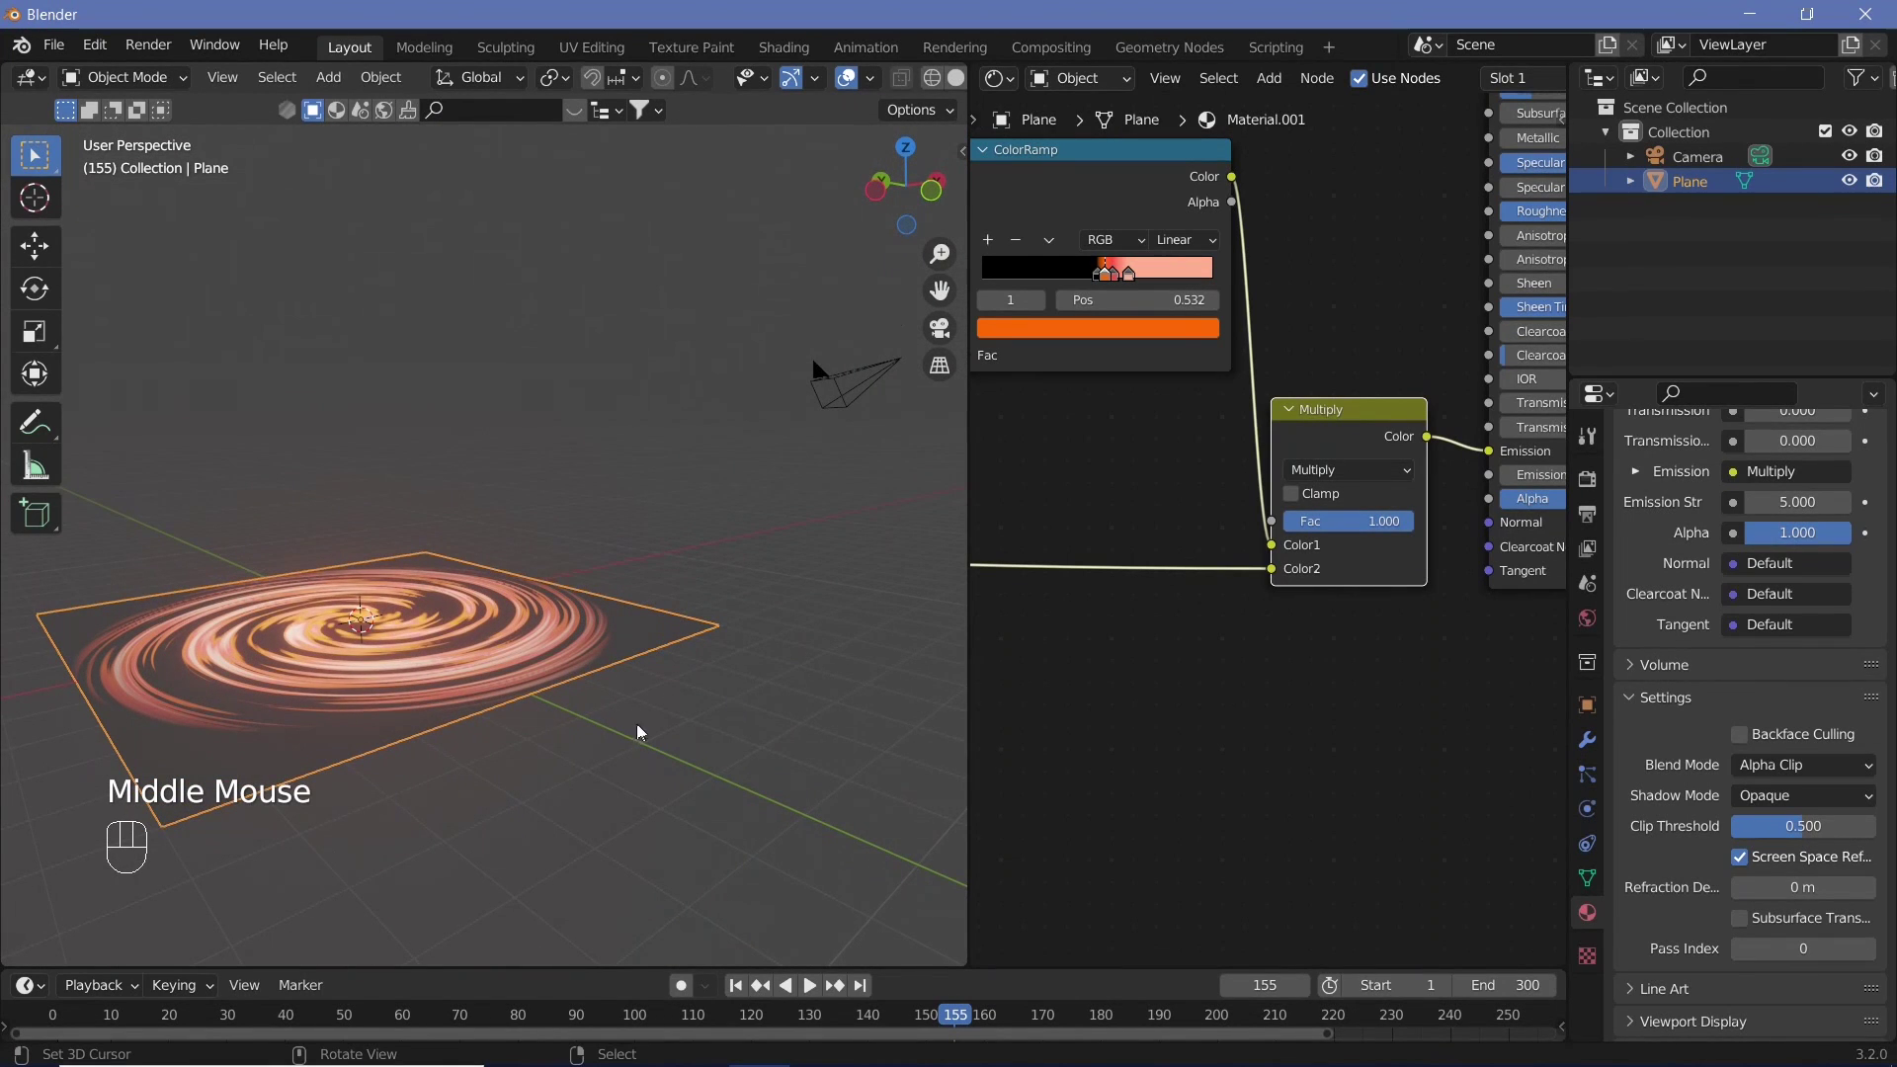
left_click_drag(587, 748, 1115, 712)
middle_click(1375, 686)
left_click_drag(1161, 499, 1235, 801)
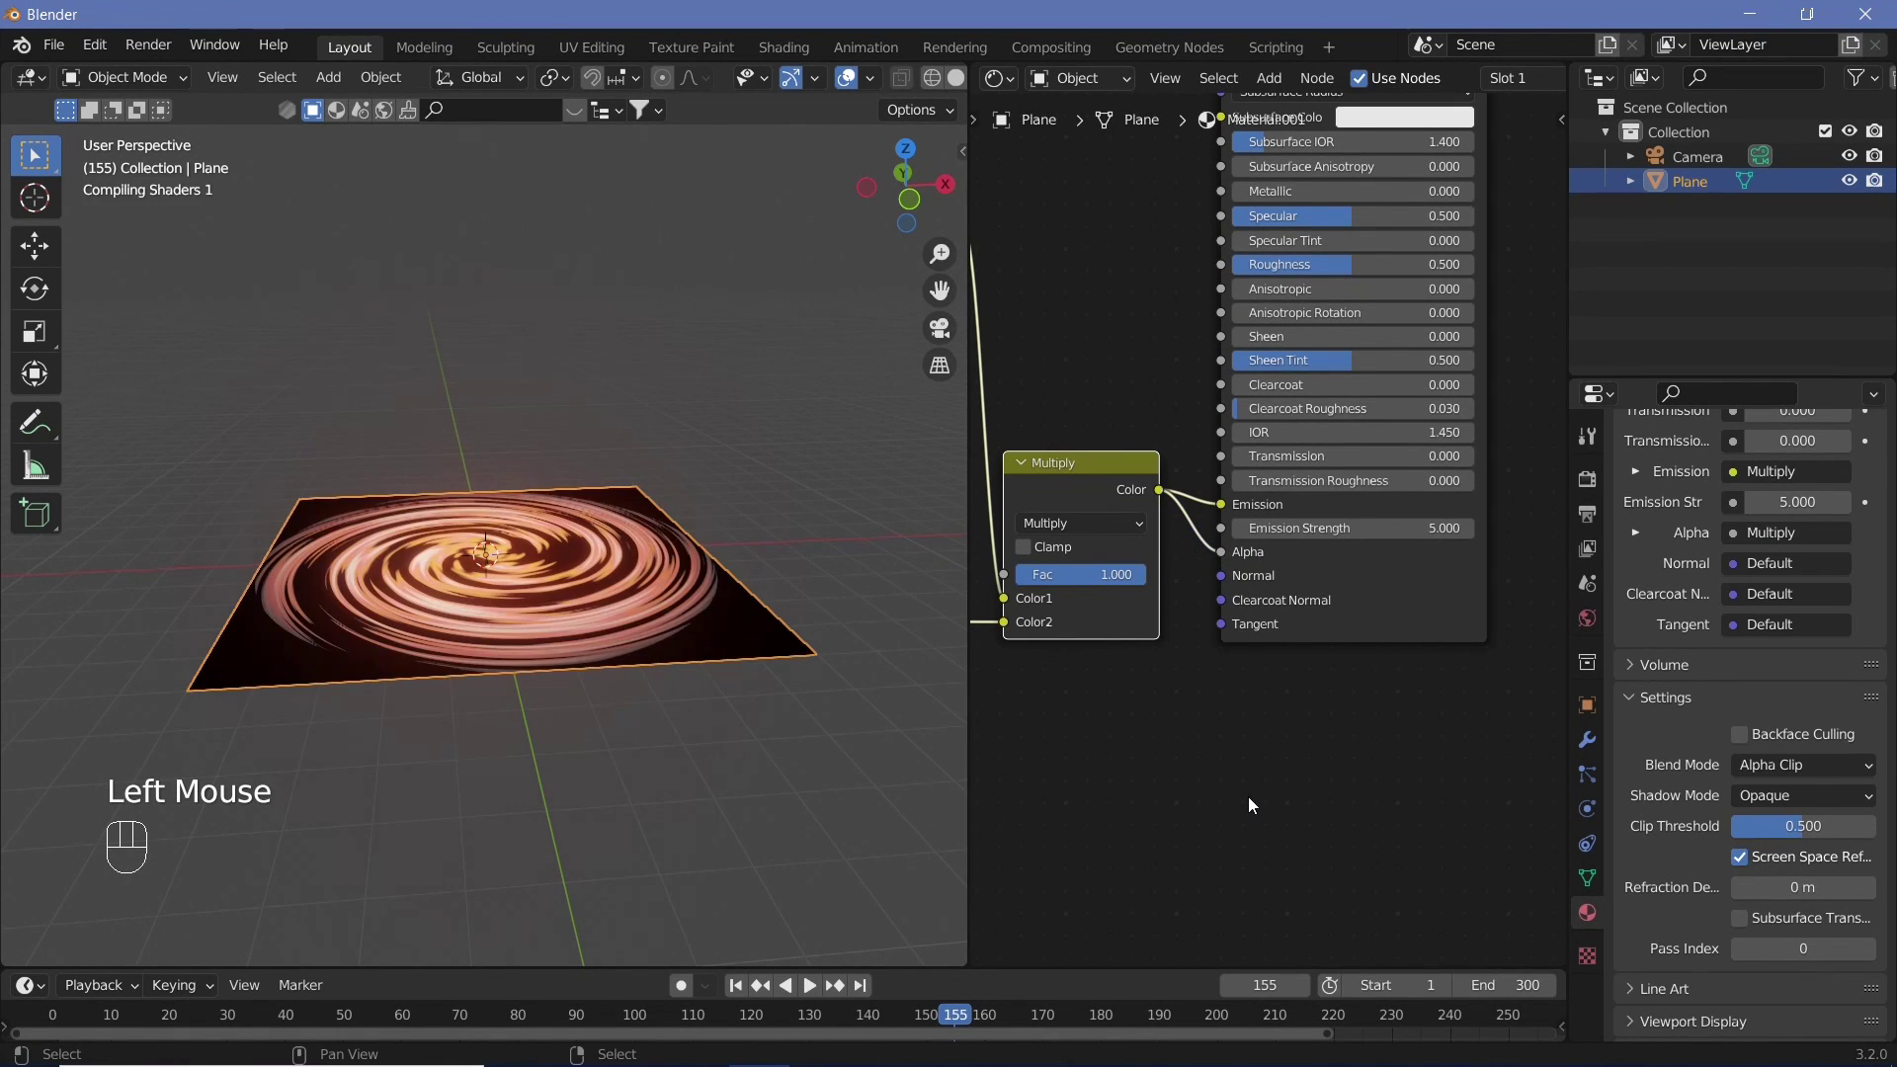
- Orbit the viewport around the disk to check the brightened swirl
left_click_drag(639, 716, 611, 680)
left_click_drag(625, 693, 699, 618)
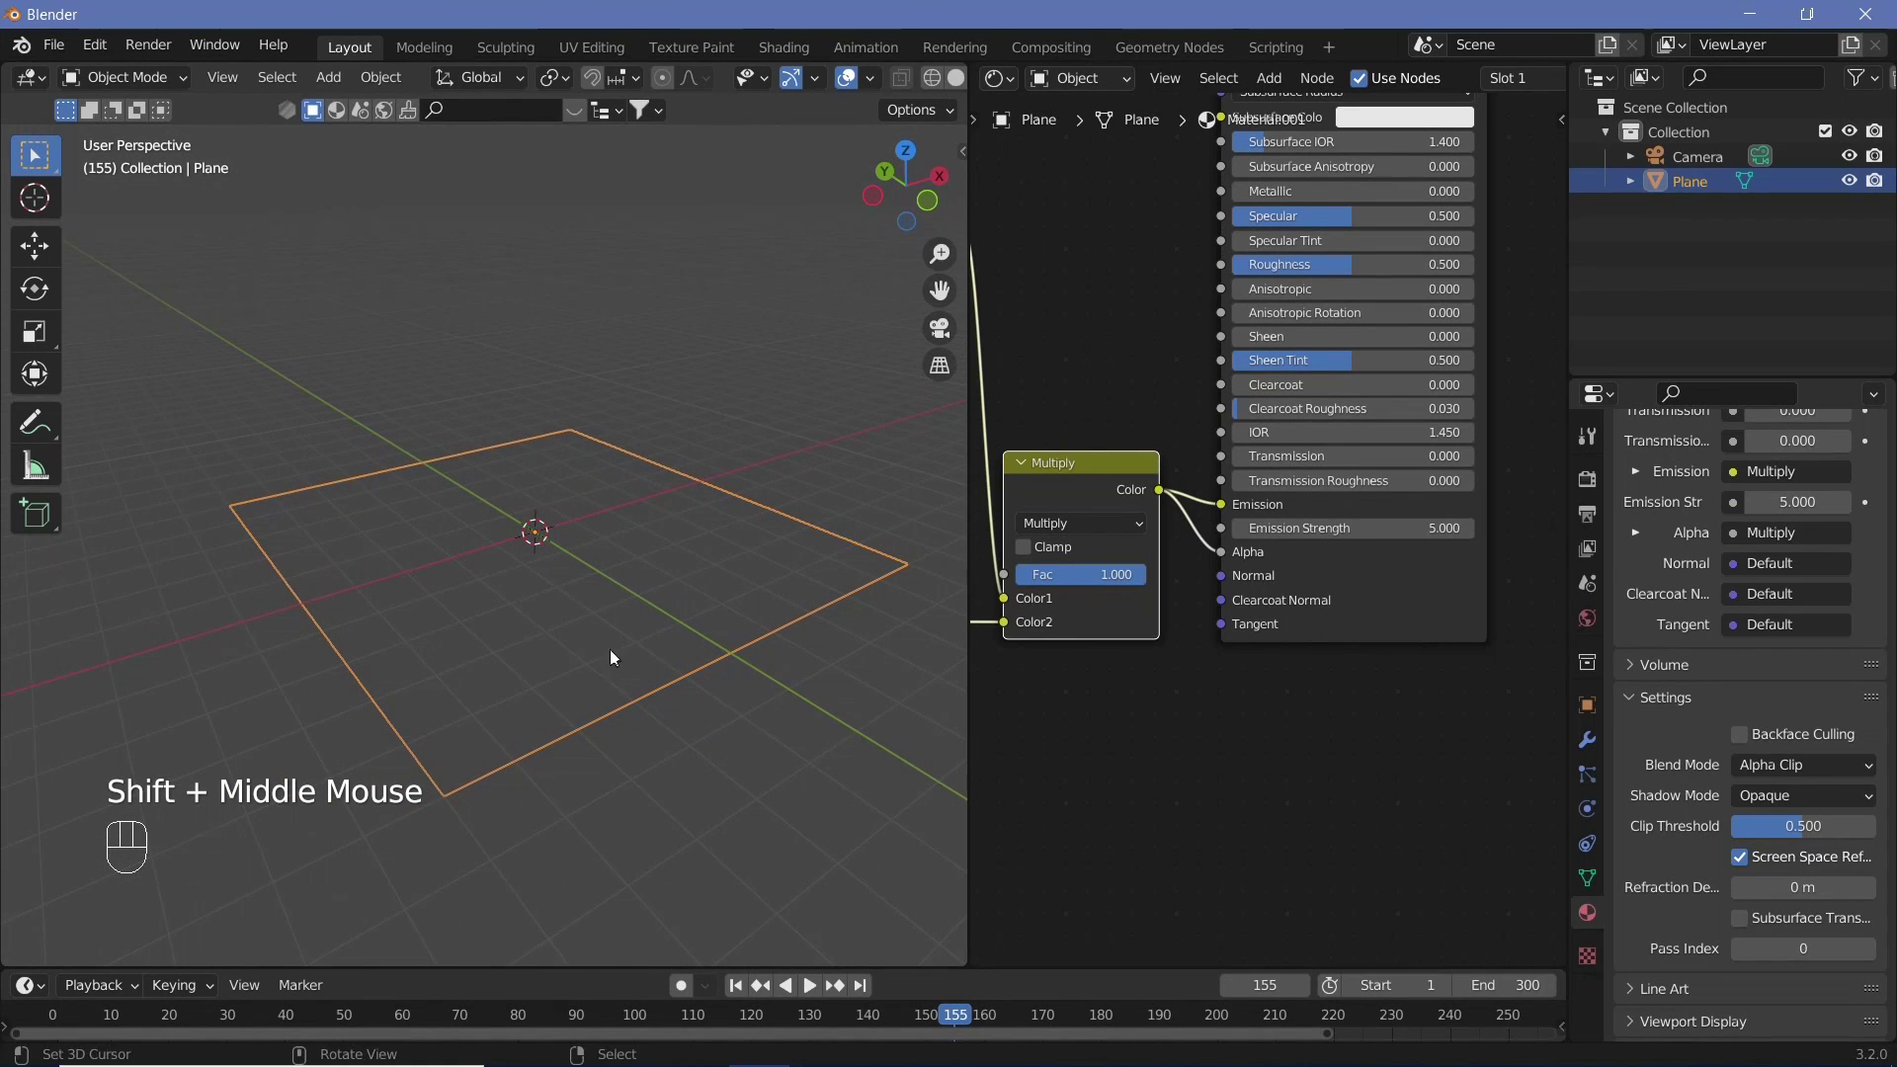
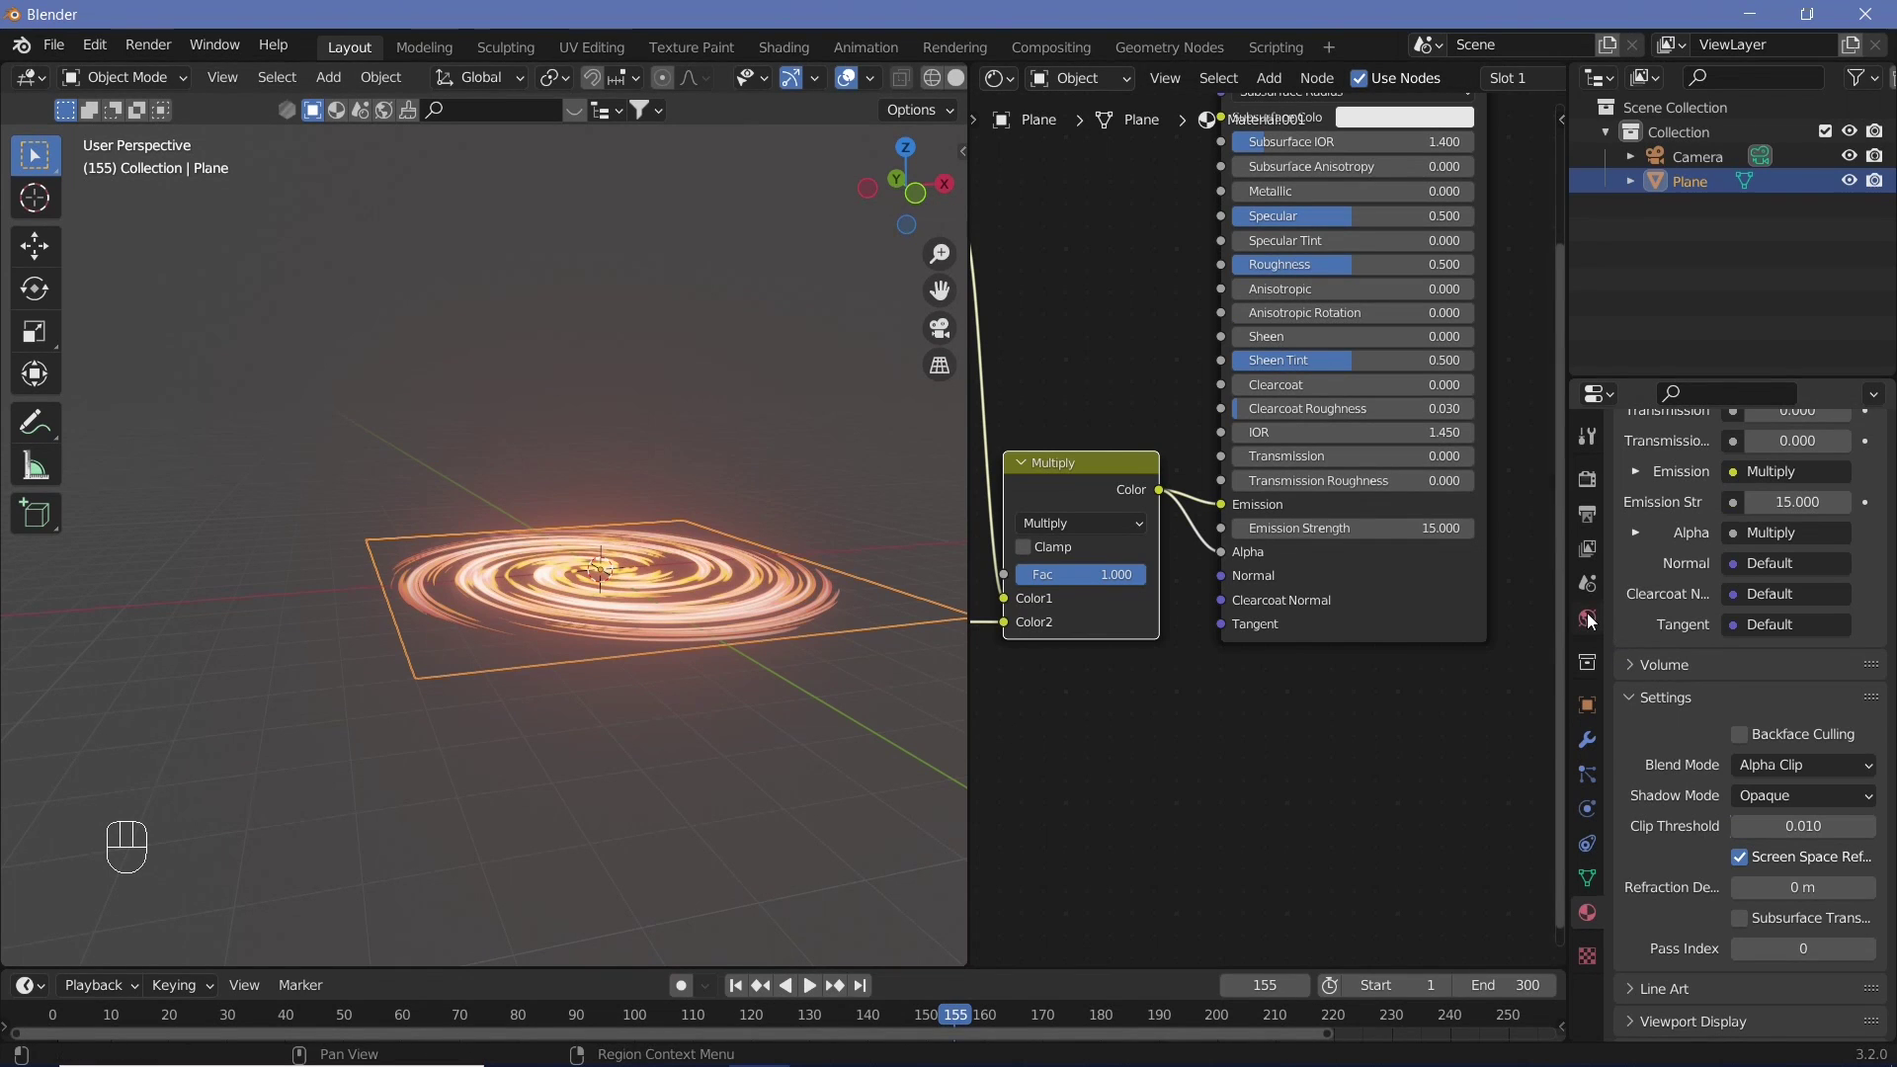
- Set the World background colour to solid black
left_click(1593, 621)
left_click(1805, 641)
left_click(852, 78)
left_click_drag(615, 505, 364, 533)
middle_click(375, 512)
- Add a UV sphere with a level-2 subdivision surface and move in closer to the disk
left_click_drag(416, 518, 524, 514)
key("shift+space")
middle_click(540, 547)
middle_click(608, 719)
key("shift+space")
middle_click(1250, 828)
key("shift+a")
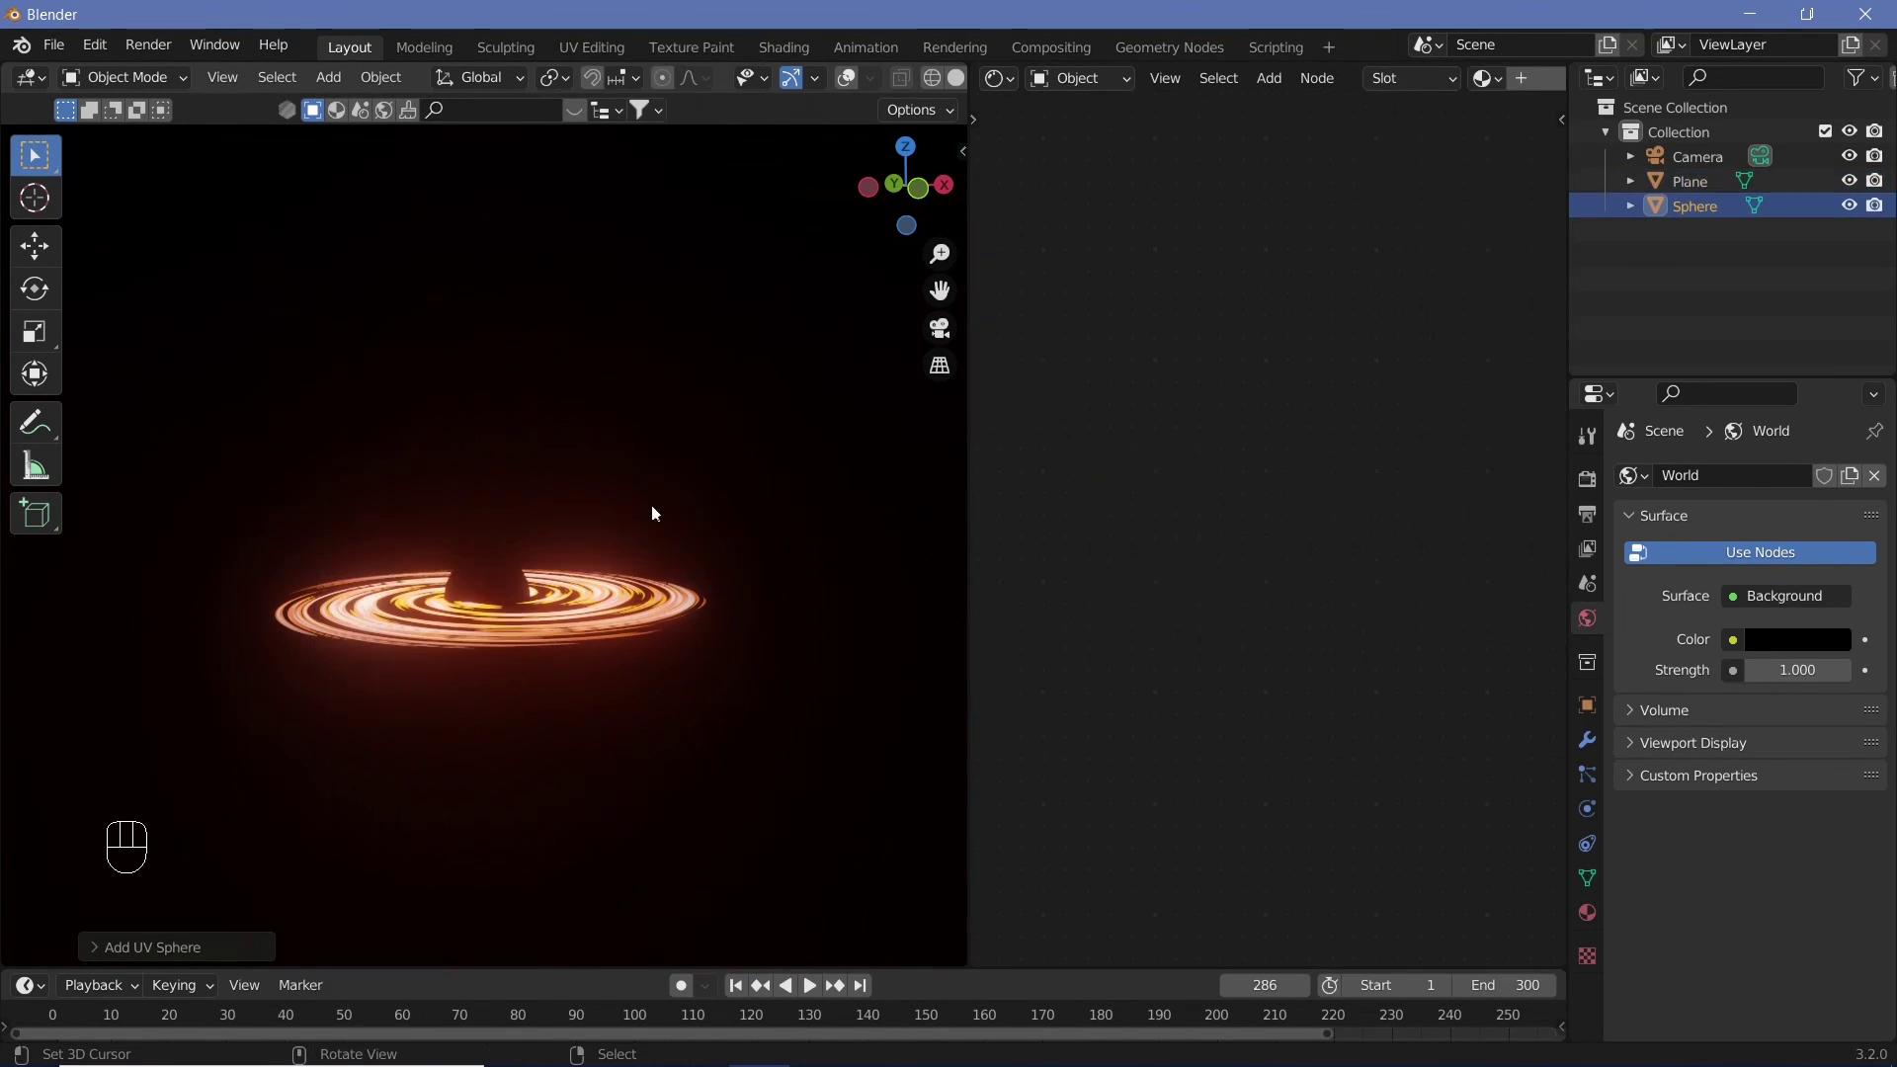
key("ctrl+2")
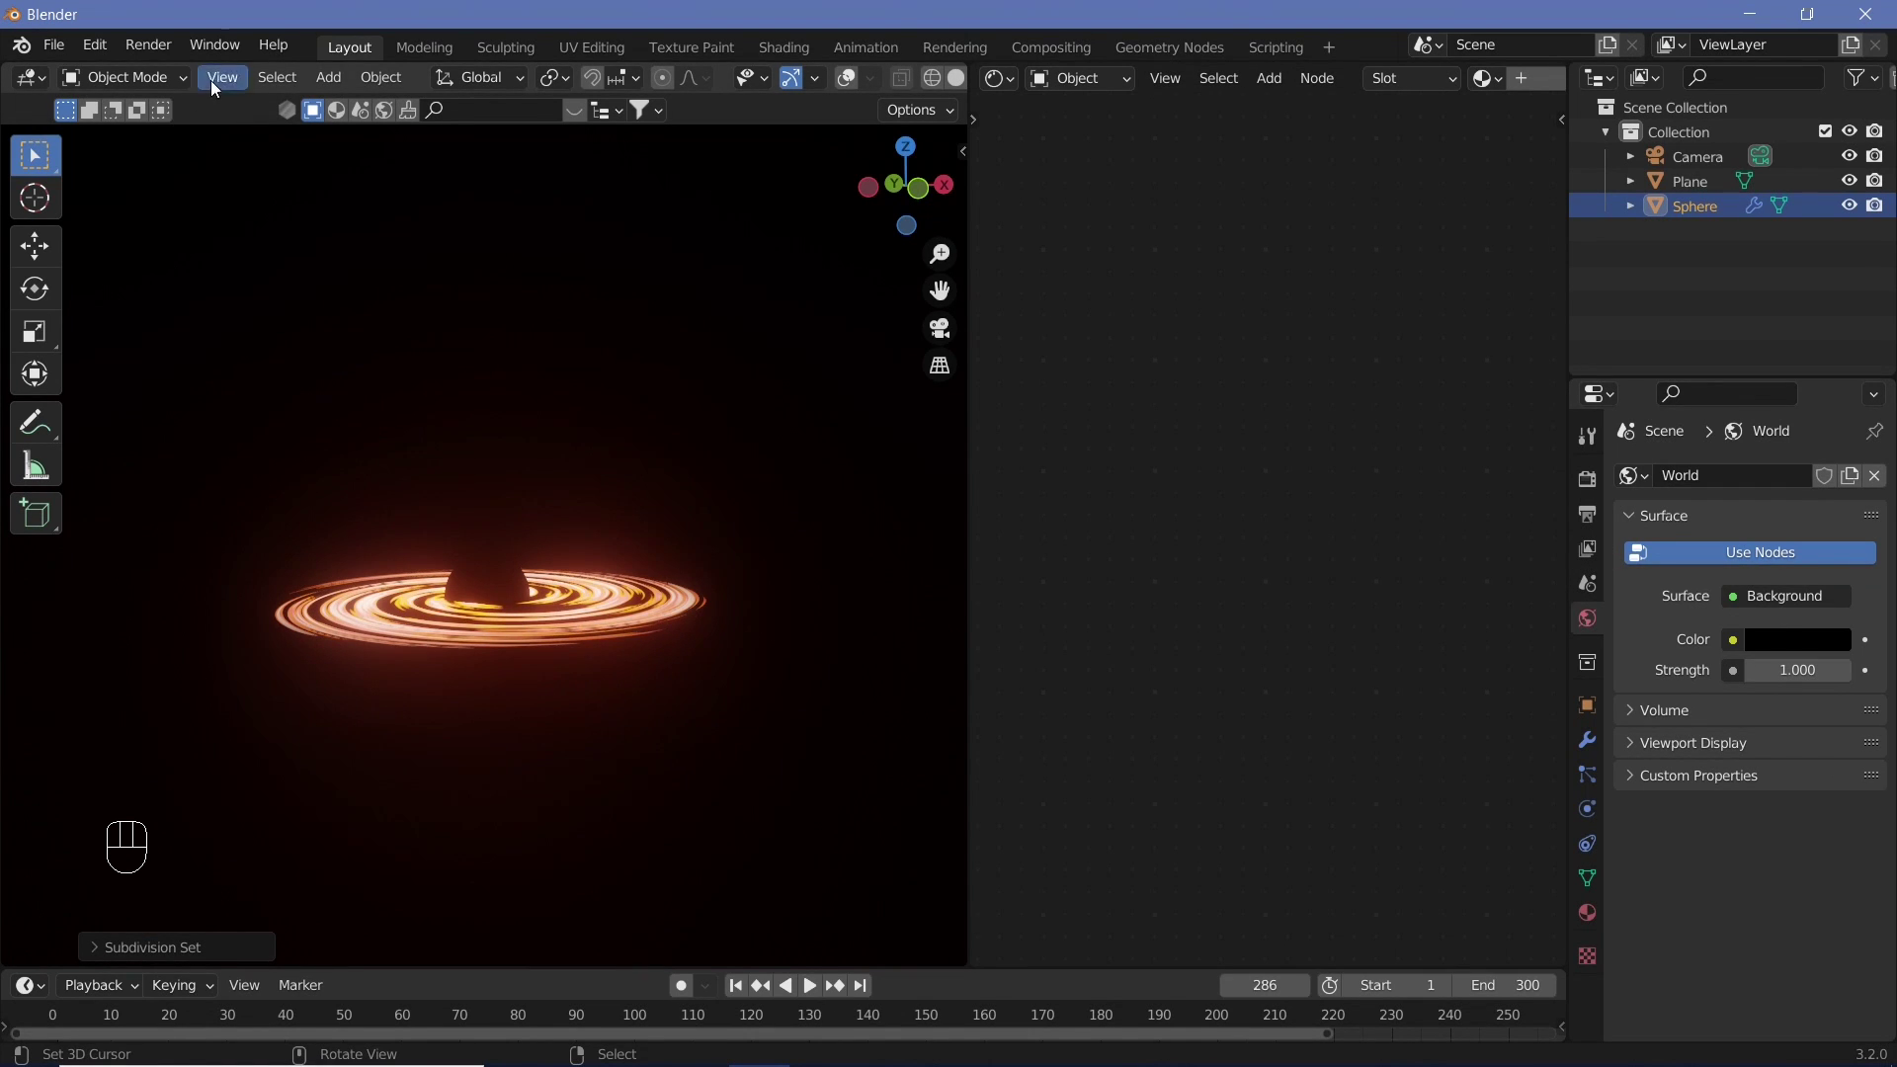
left_click_drag(389, 87, 472, 591)
scroll("up", 3)
right_click(521, 615)
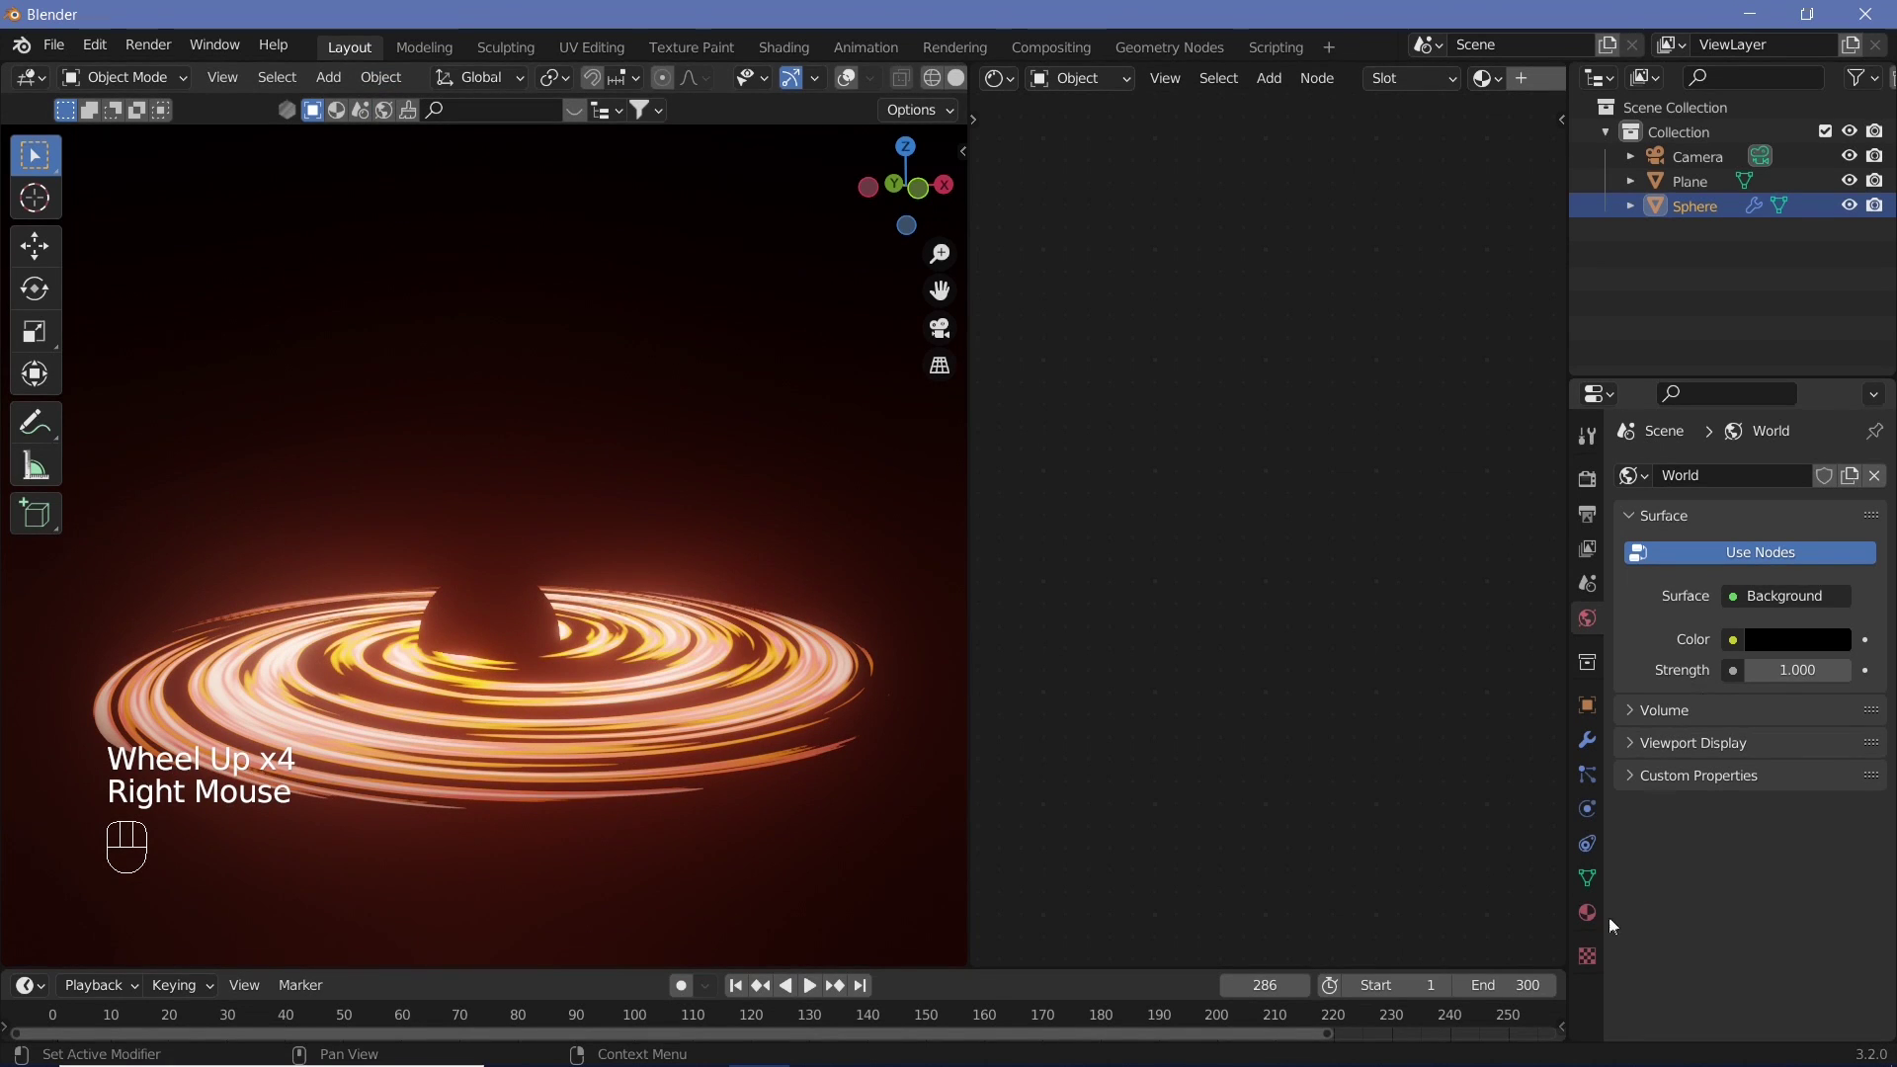
- Give the sphere a new material with a Refraction BSDF plugged into Surface
left_click(1599, 924)
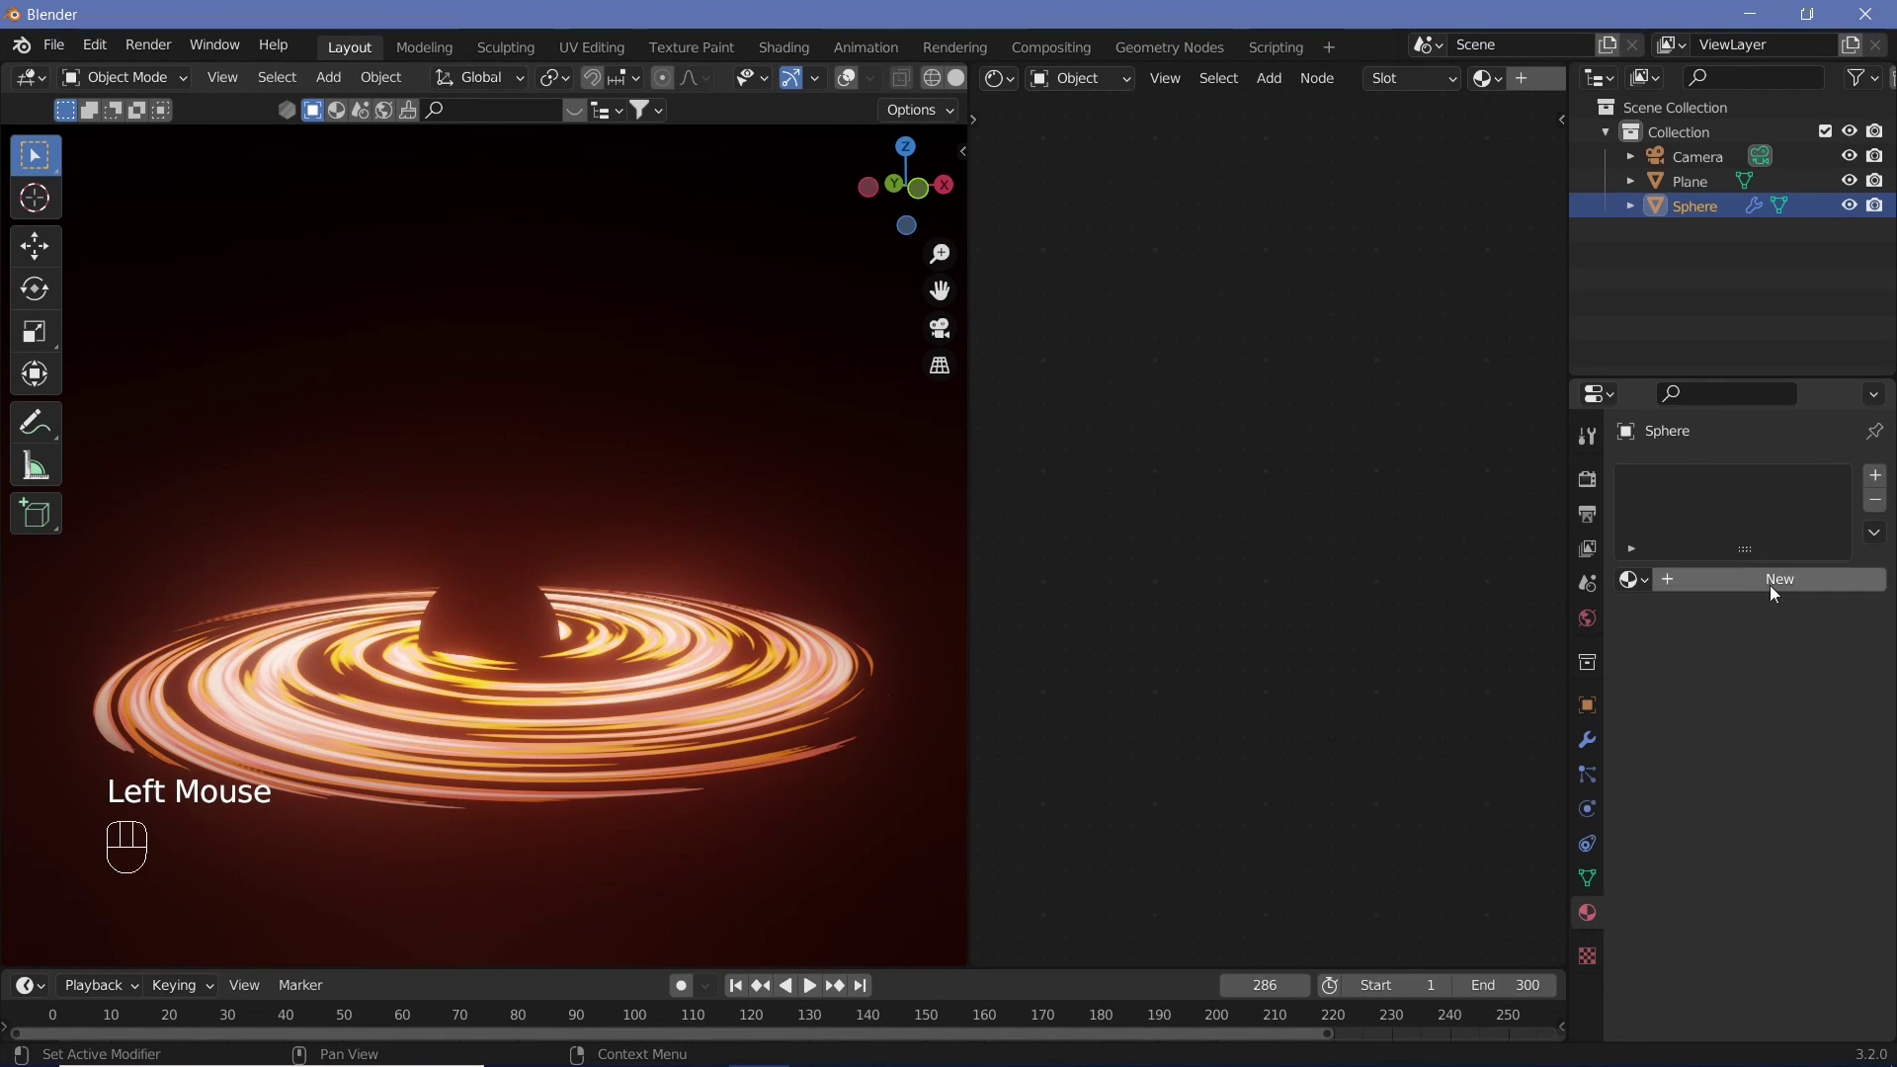
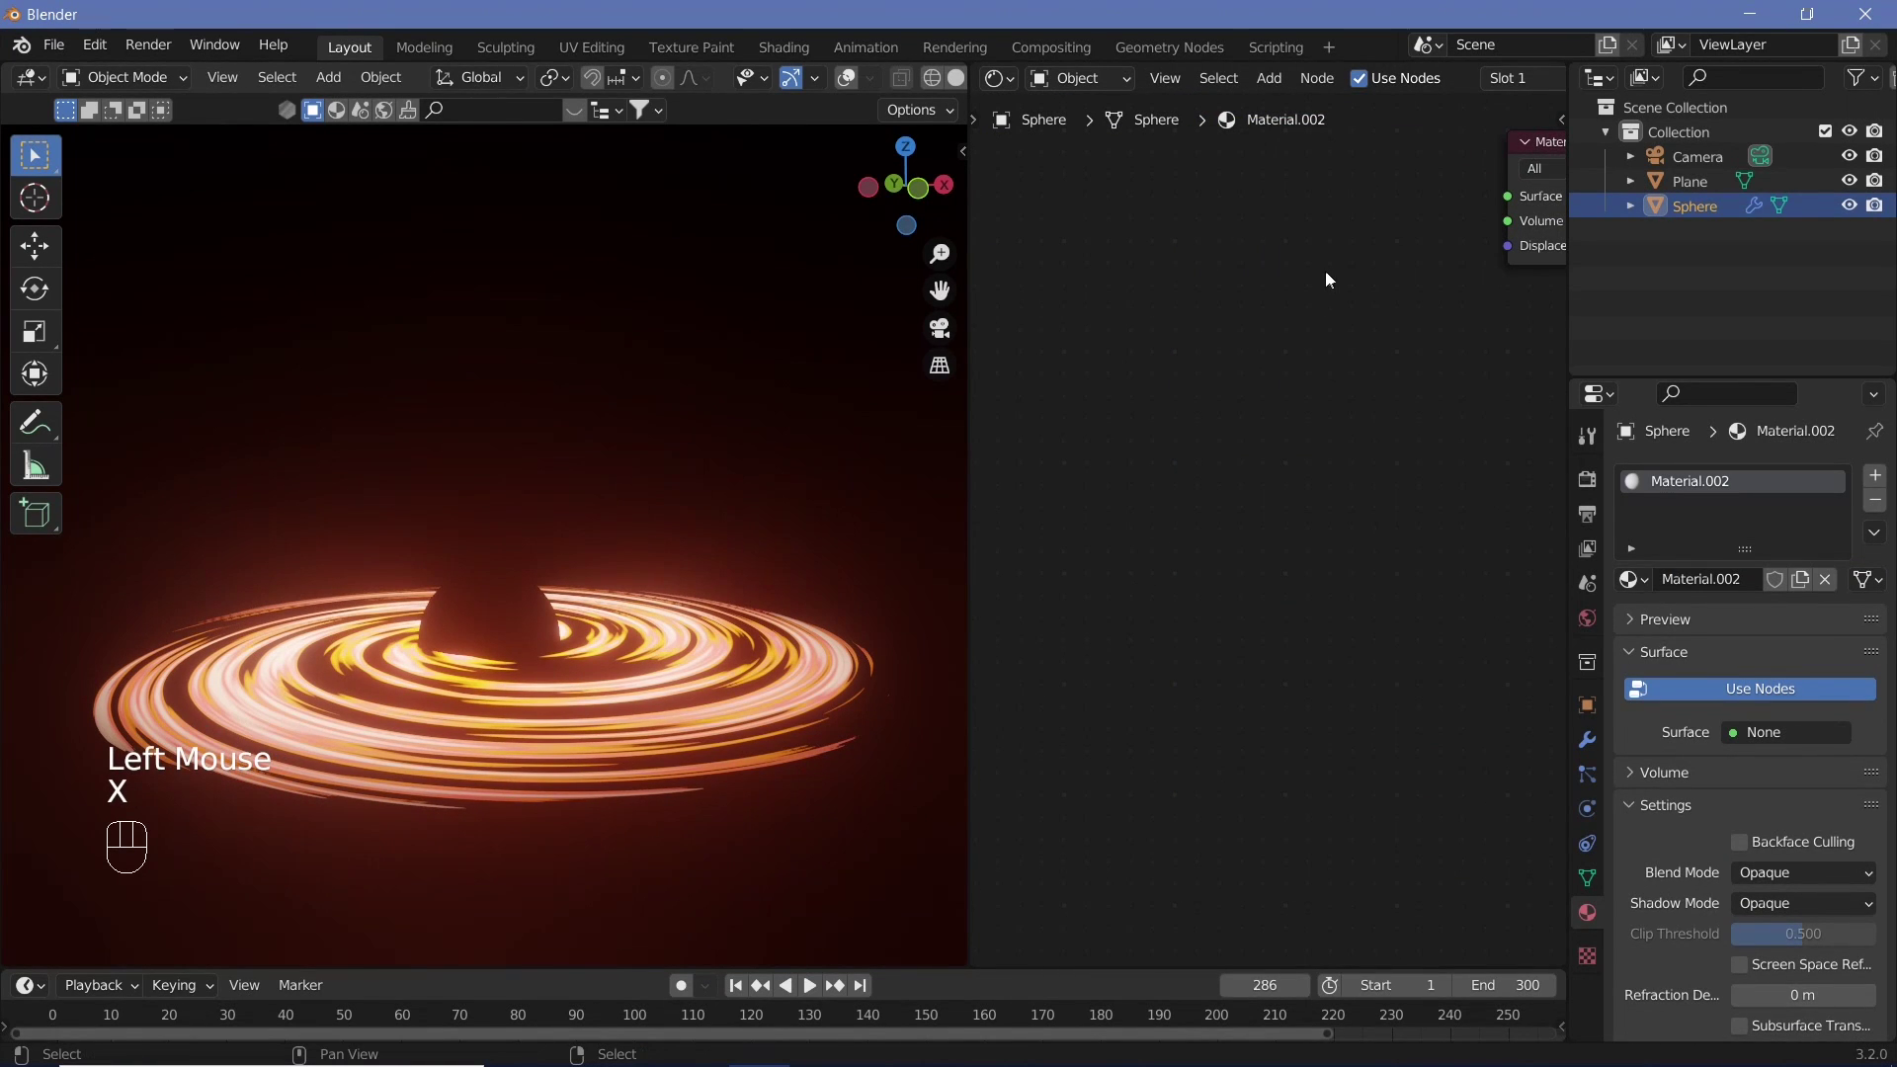
key("shift+a")
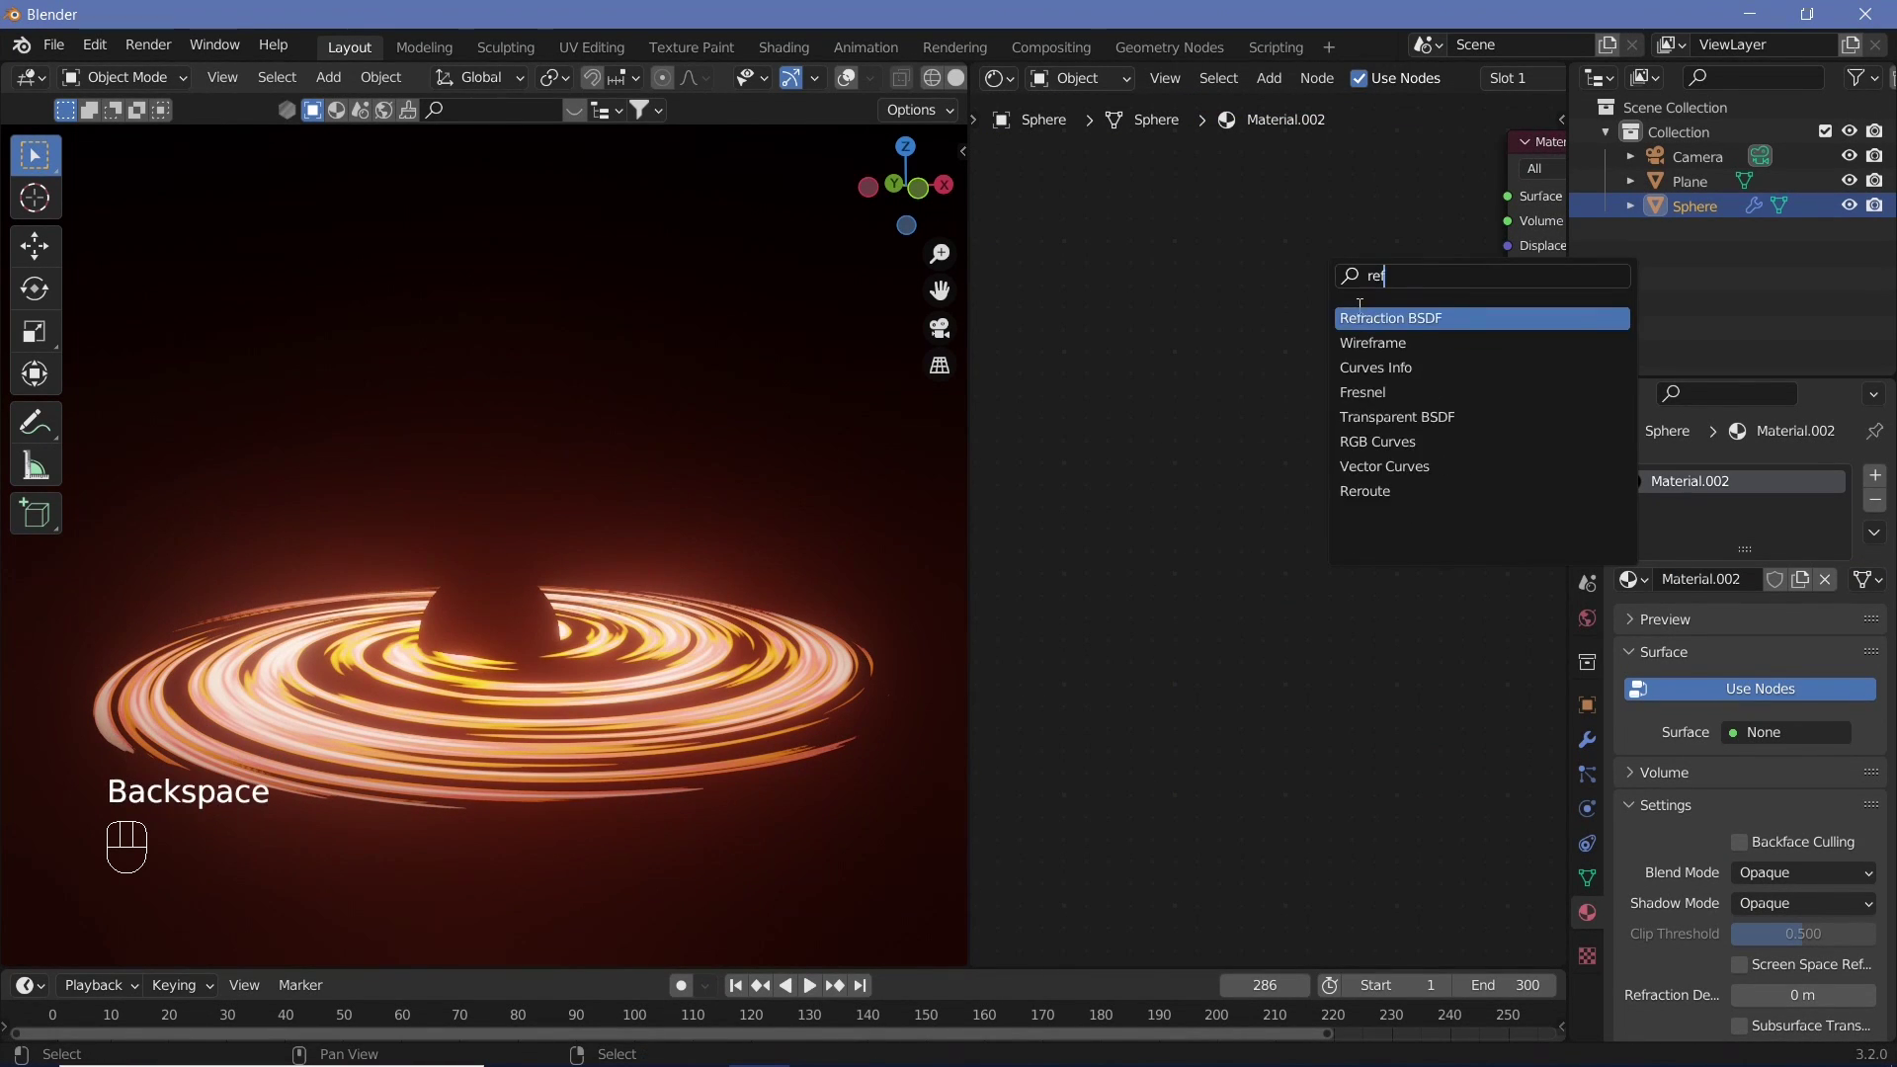
key("BackSpace")
left_click_drag(1382, 257, 1432, 460)
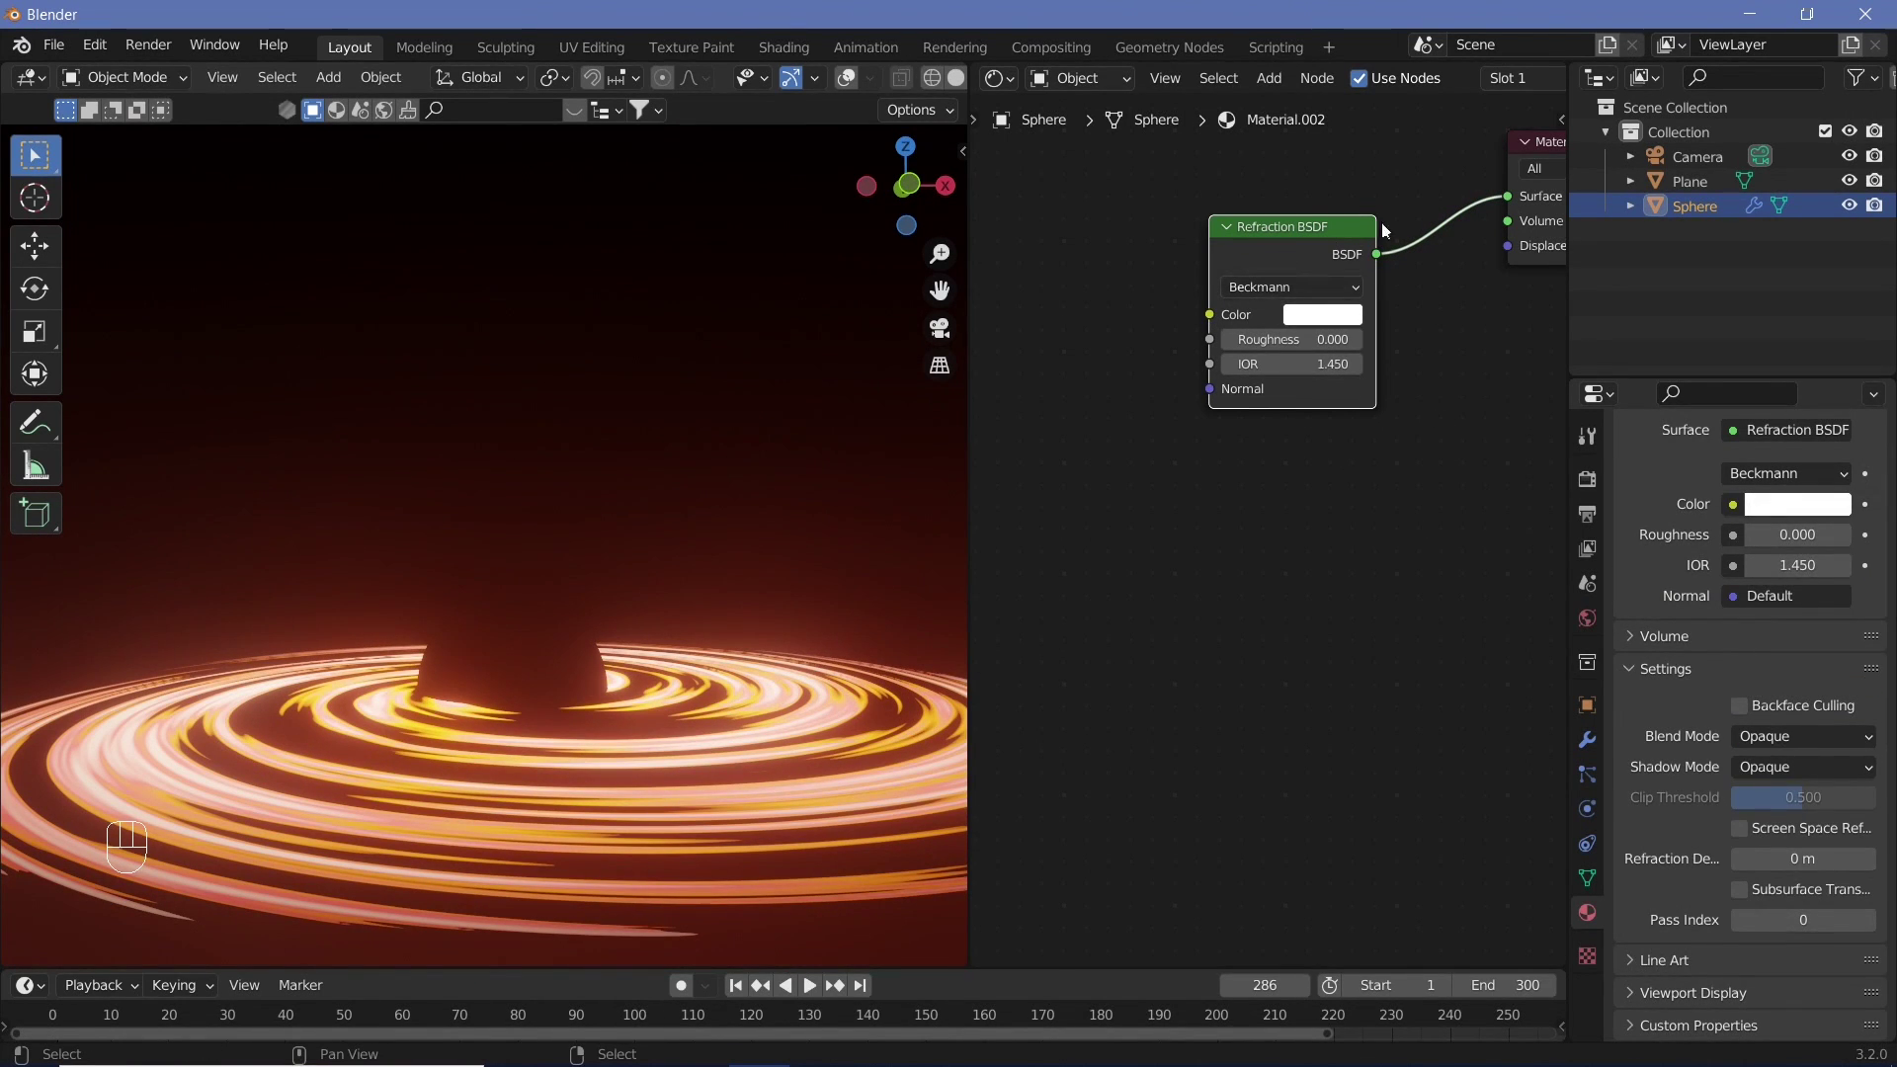
left_click_drag(647, 687, 632, 704)
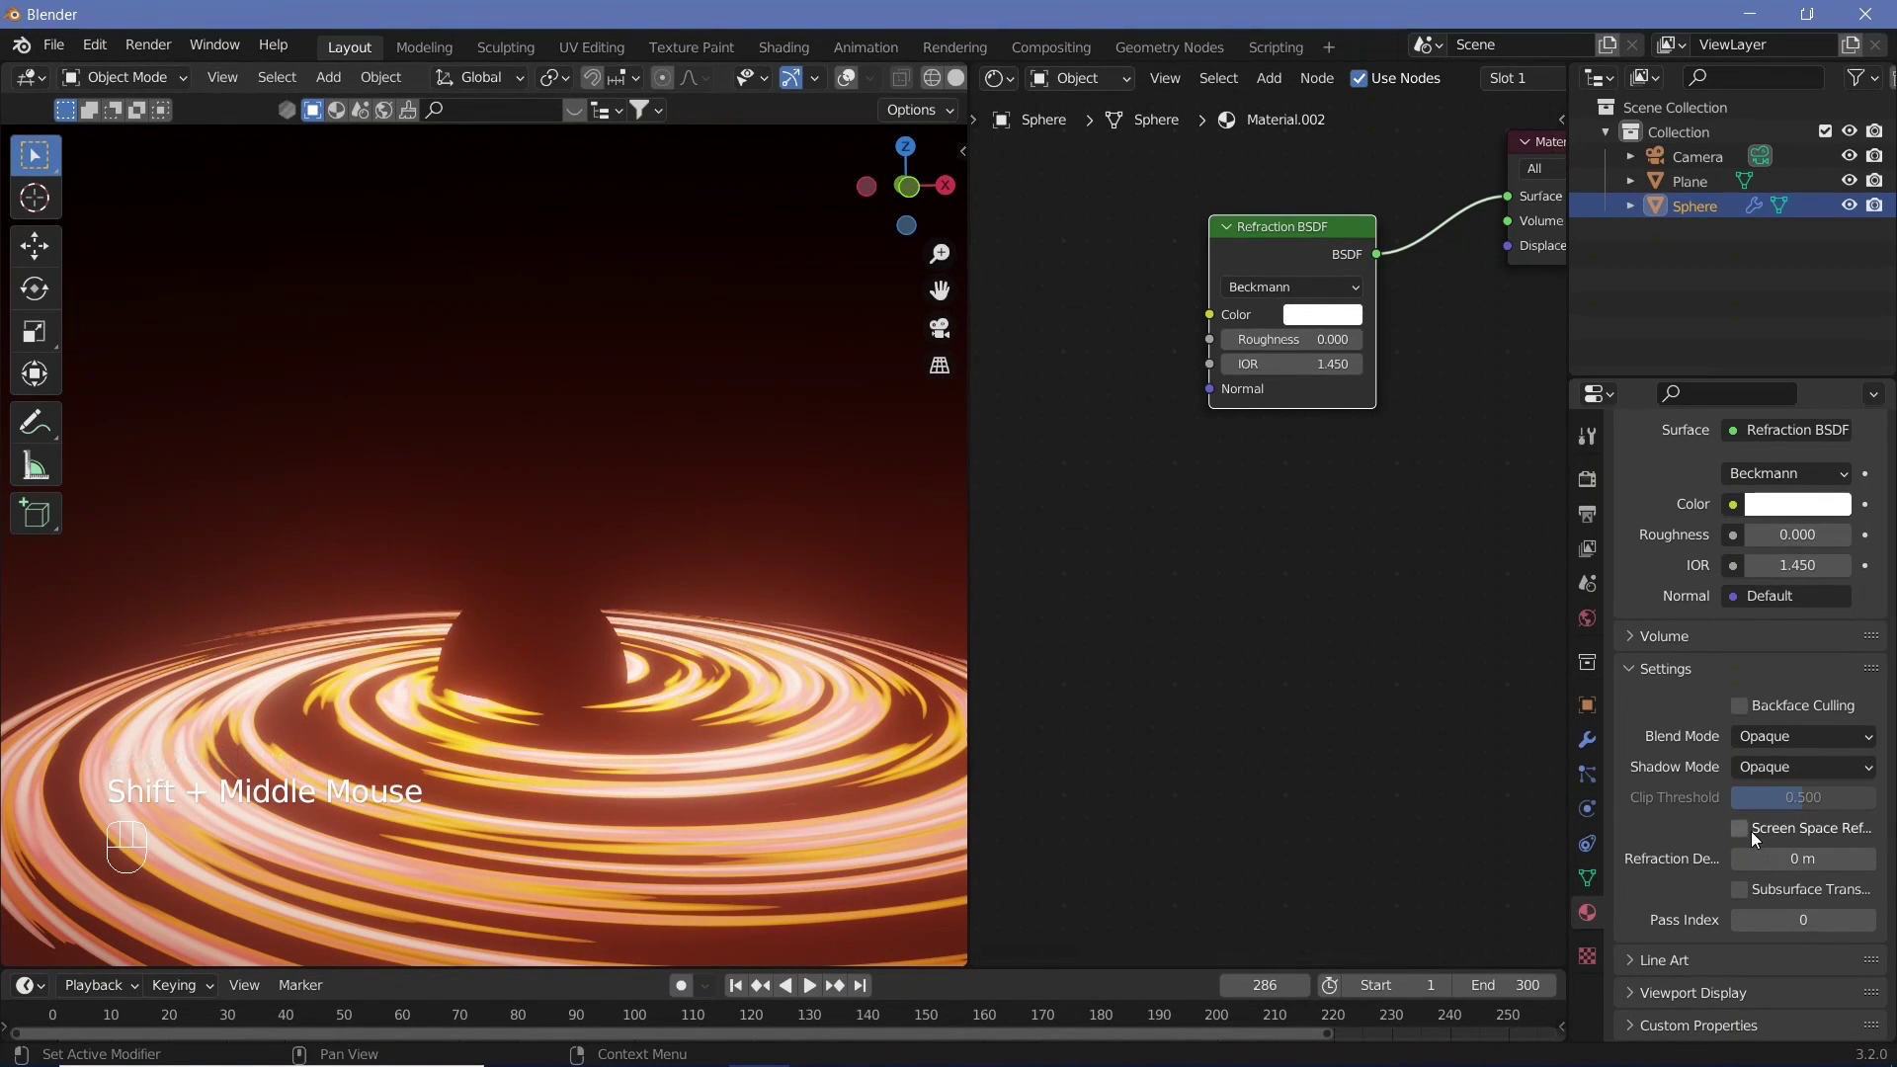
- Turn on Screen Space Refraction for the sphere, then select the disk plane's material
left_click(1758, 836)
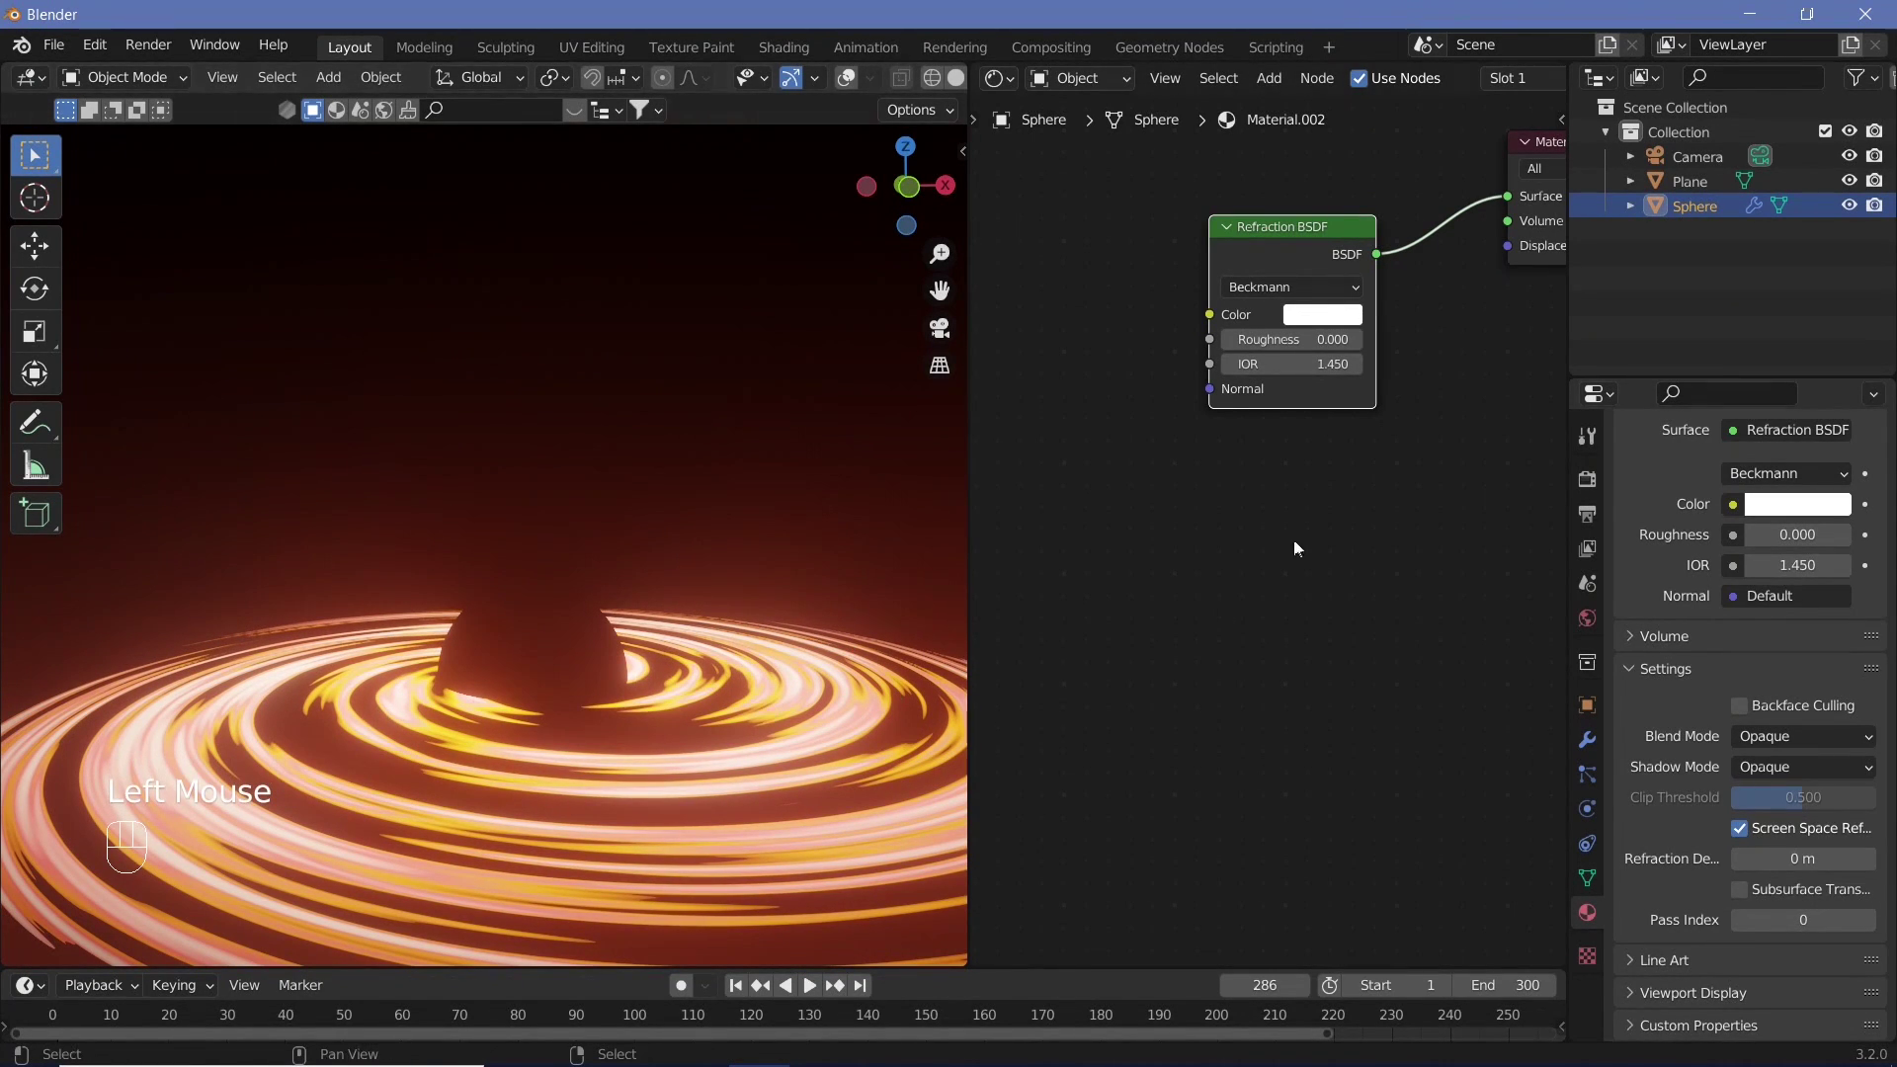
left_click(843, 760)
right_click(843, 760)
scroll("down", 3)
left_click(1748, 892)
- Switch the disk material's Blend Mode to Alpha Blend and orbit to compare the look
left_click_drag(679, 738, 1040, 795)
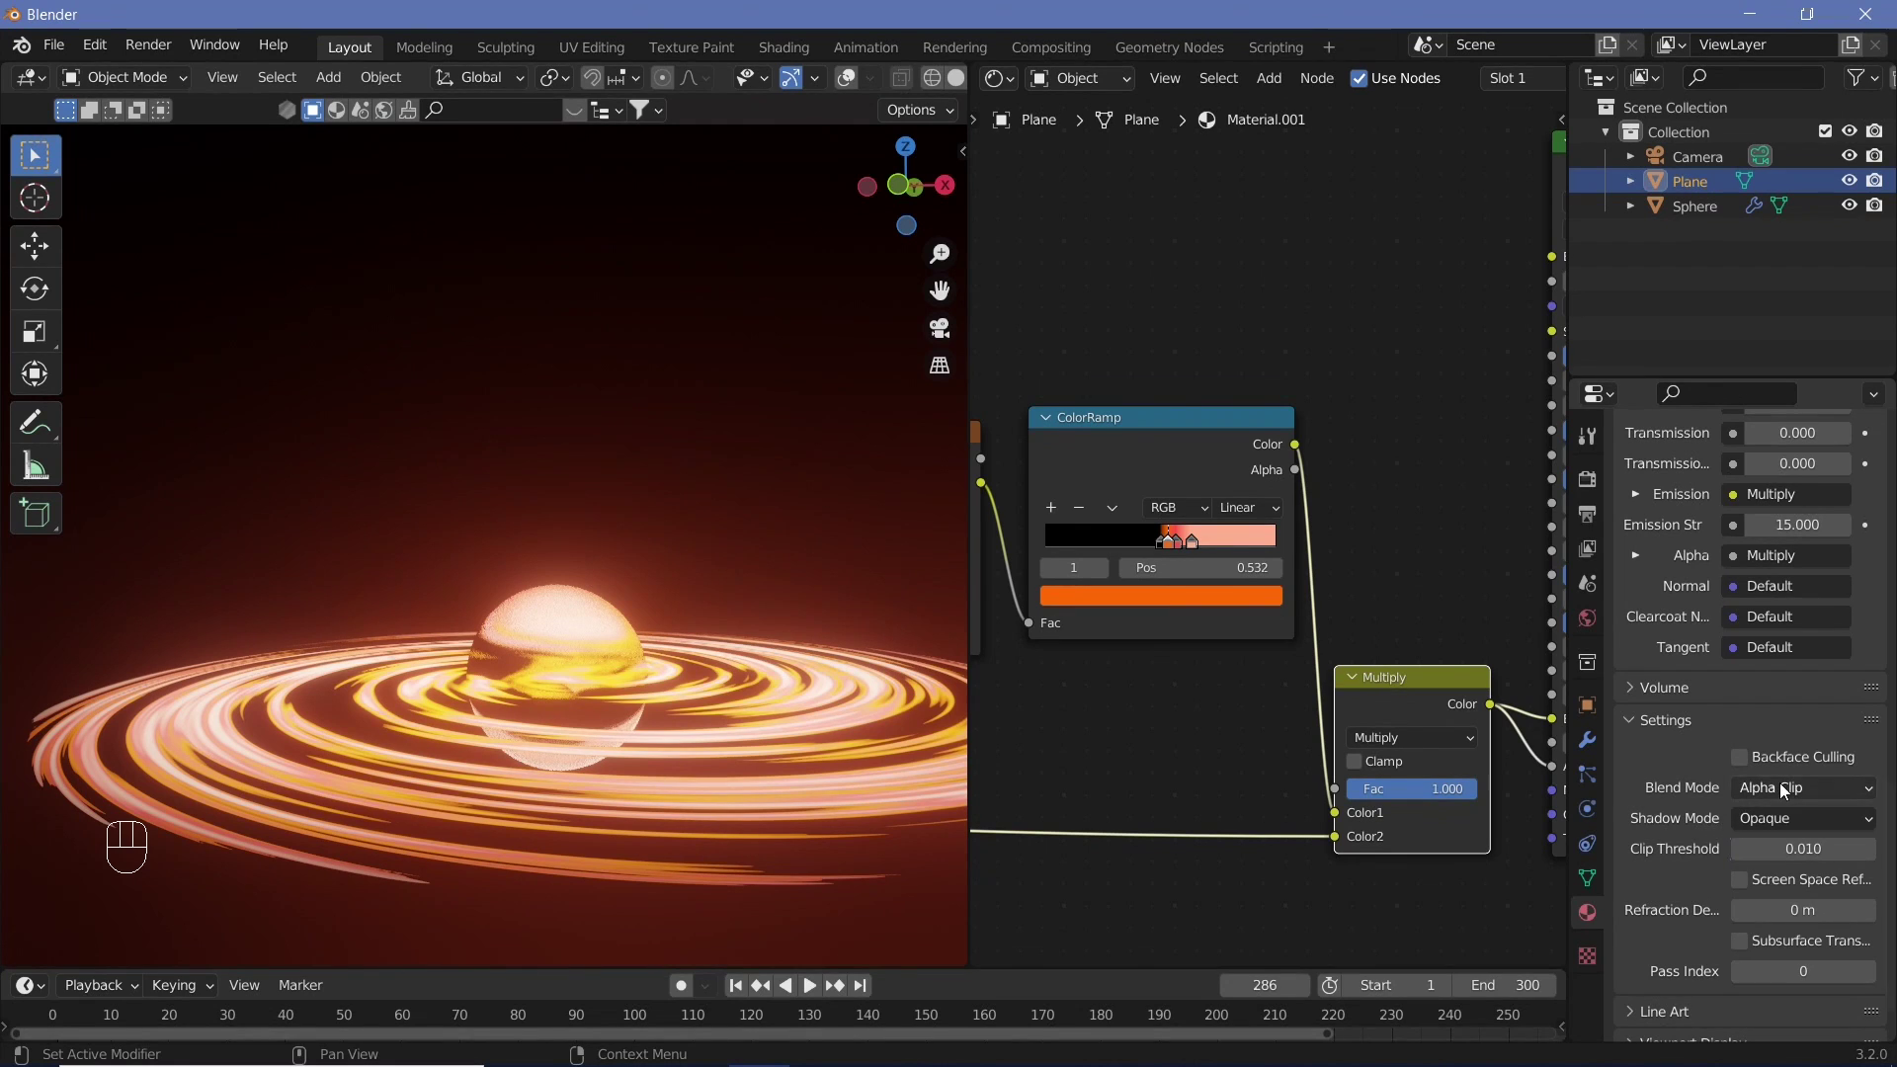
left_click_drag(1787, 790, 1765, 899)
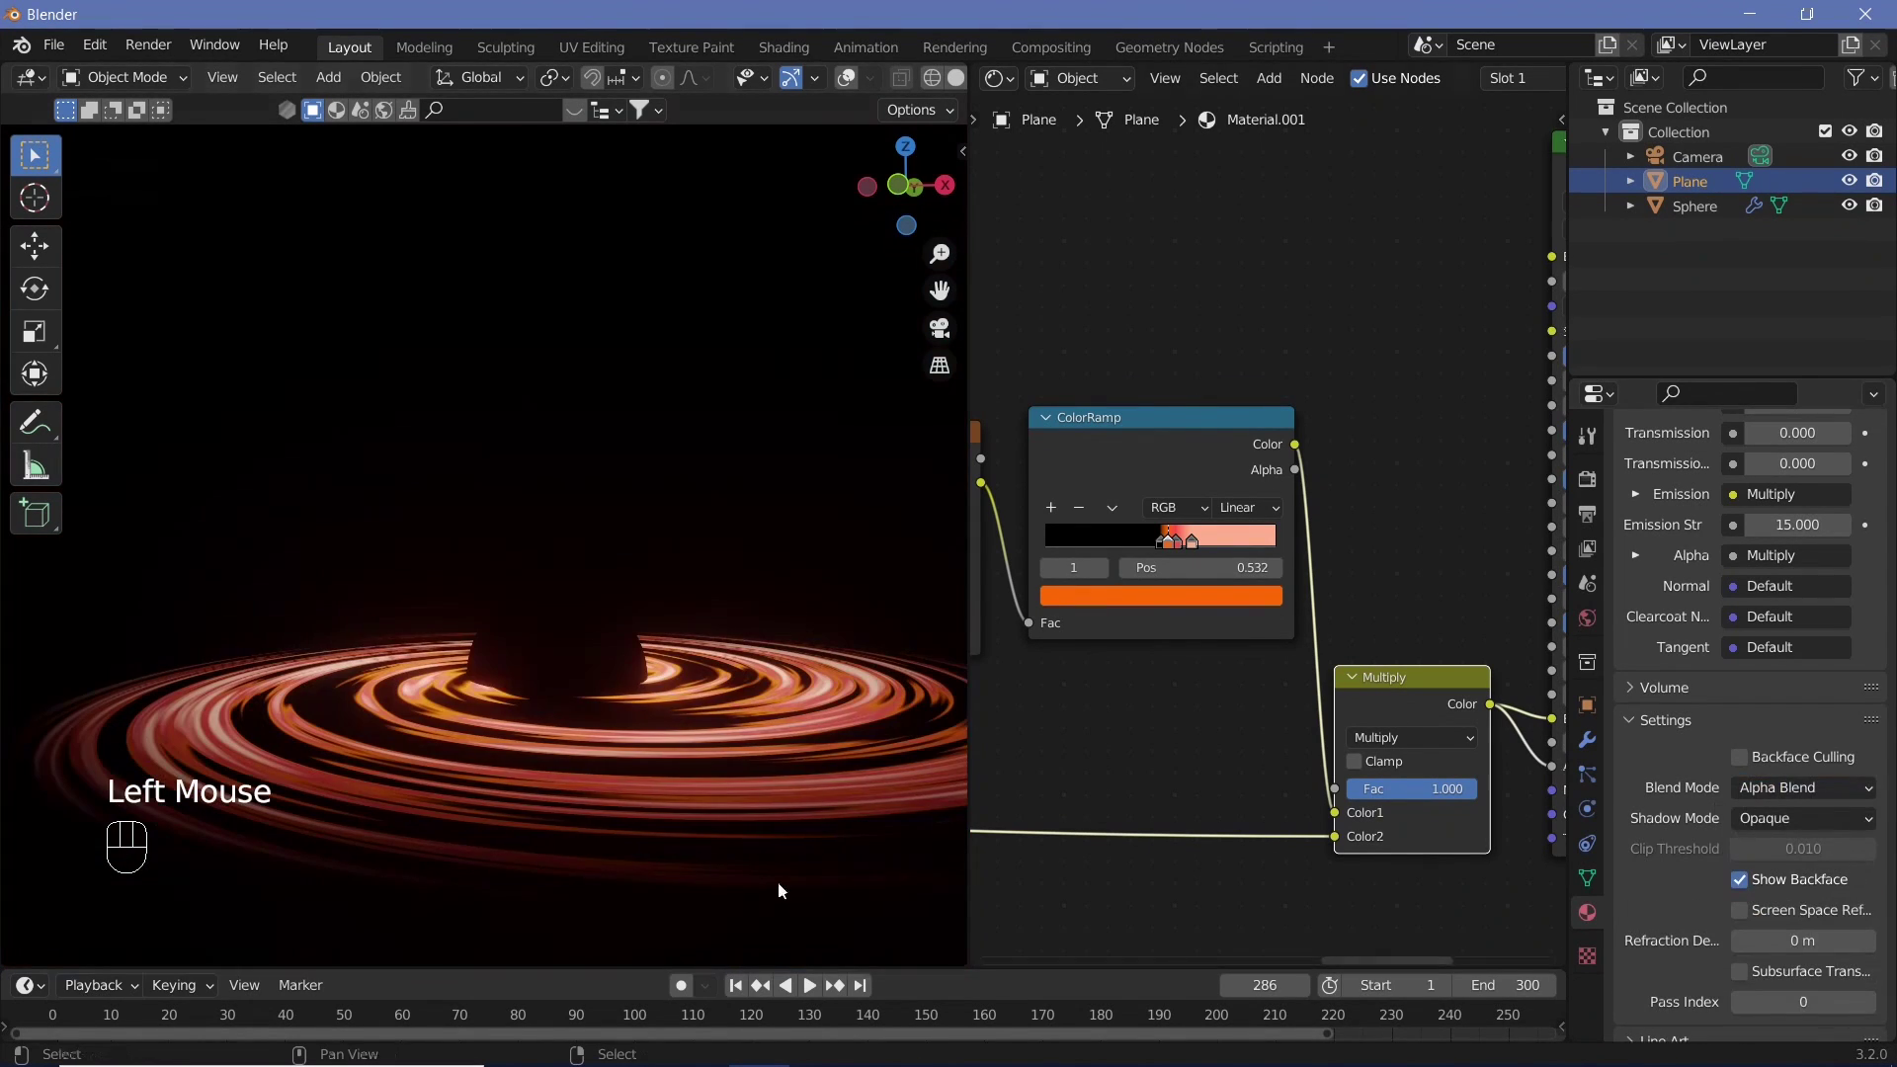
middle_click(649, 713)
left_click_drag(586, 654, 639, 650)
right_click(751, 776)
scroll("down", 3)
scroll("down", 3)
scroll("down", 3)
- Return the disk blending to Alpha Clip at threshold 0.010 and view the sphere edge-on
left_click_drag(1779, 803, 638, 741)
left_click_drag(630, 797, 637, 779)
scroll("up", 3)
left_click_drag(619, 756, 618, 619)
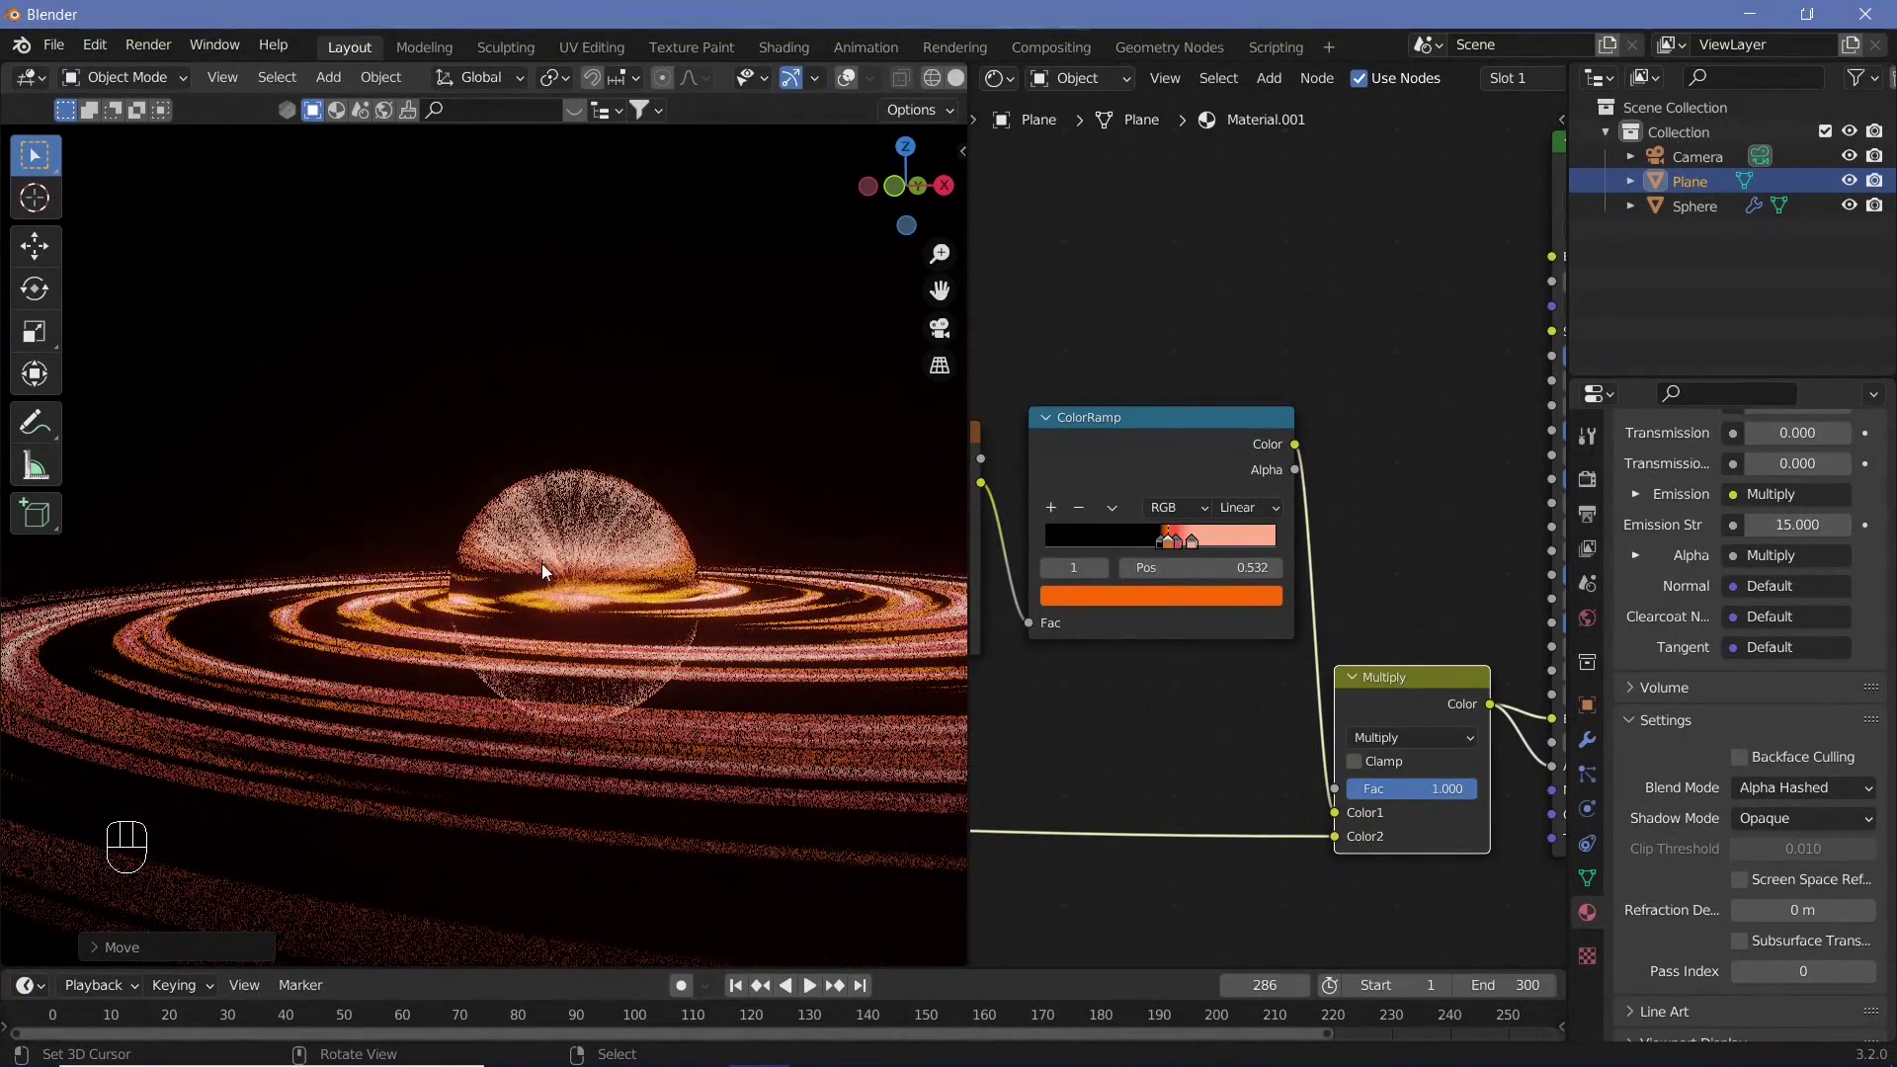
left_click_drag(544, 623, 486, 710)
left_click_drag(1772, 800, 1793, 857)
scroll("down", 3)
middle_click(575, 576)
scroll("up", 3)
left_click_drag(577, 597, 790, 578)
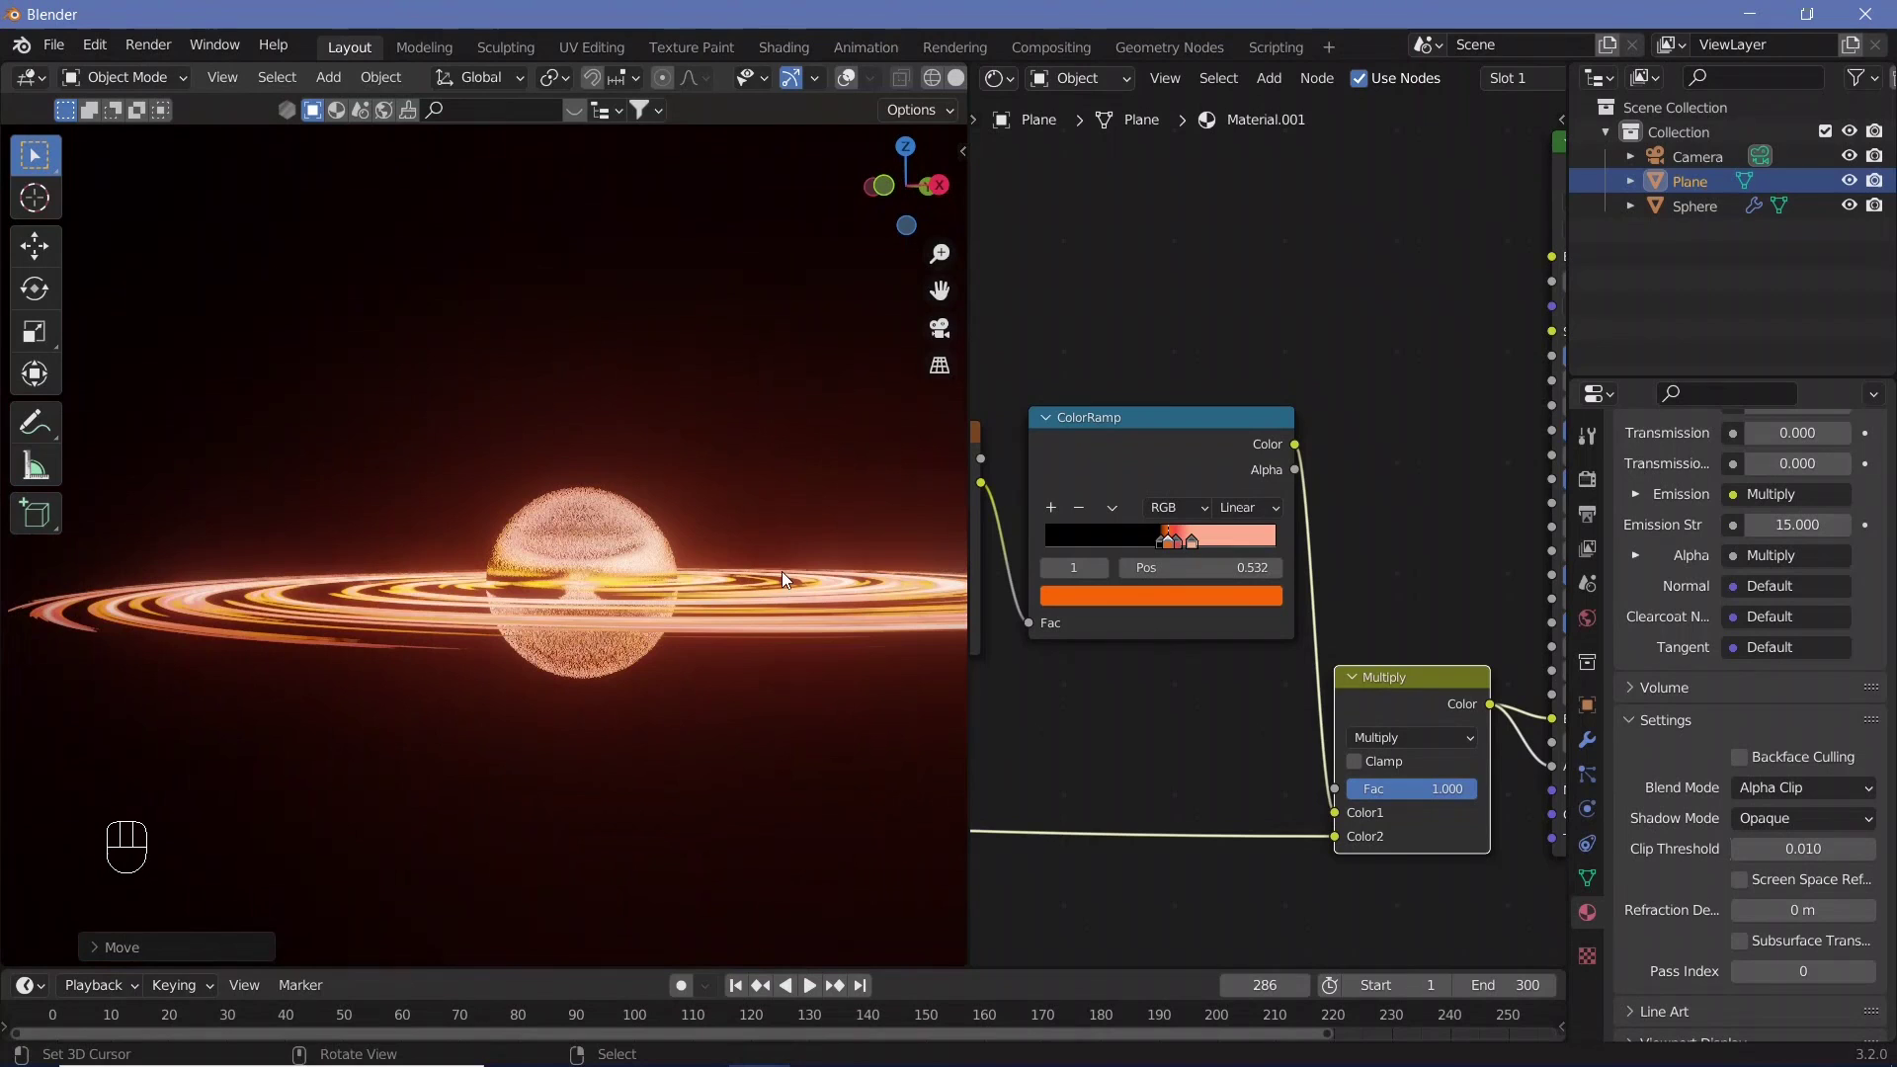
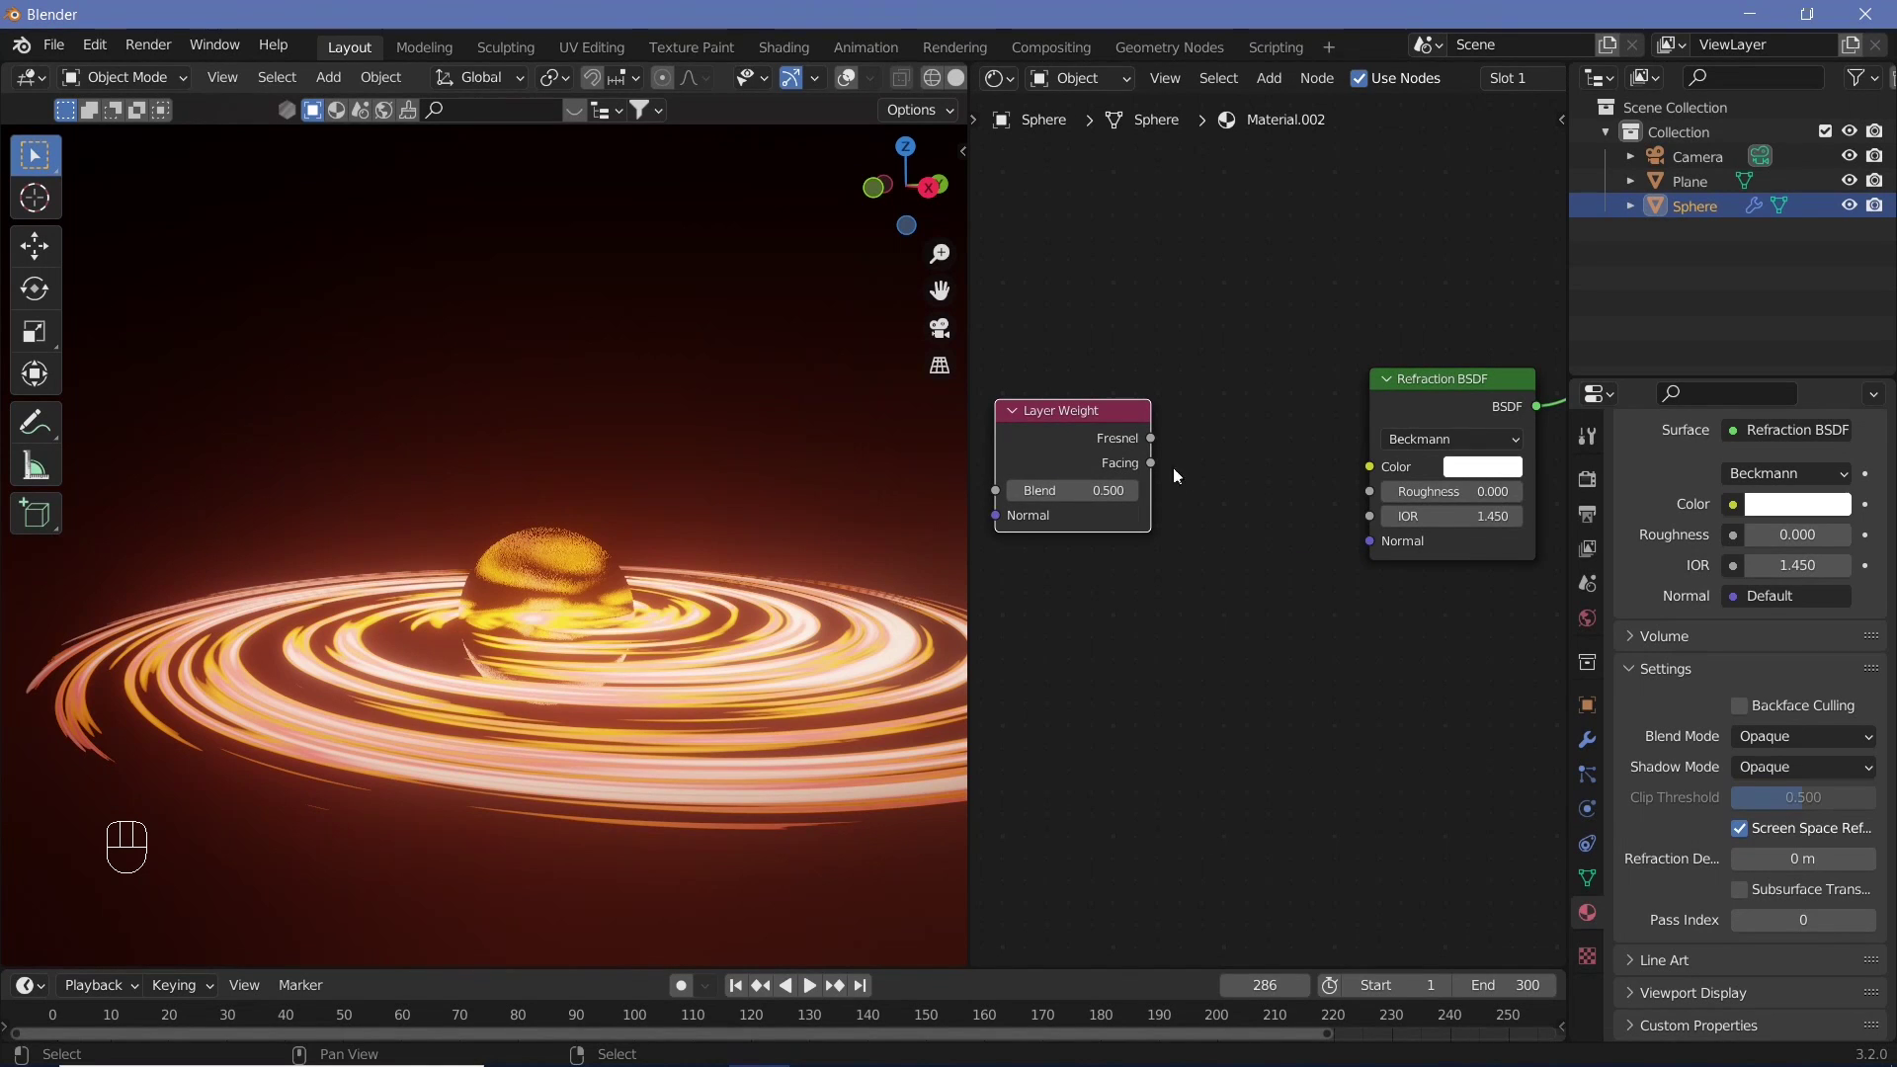
- Connect Layer Weight Facing to the Refraction BSDF IOR with Blend 0.95, distorting the disk
left_click_drag(1161, 470, 1183, 651)
middle_click(1183, 651)
middle_click(1265, 619)
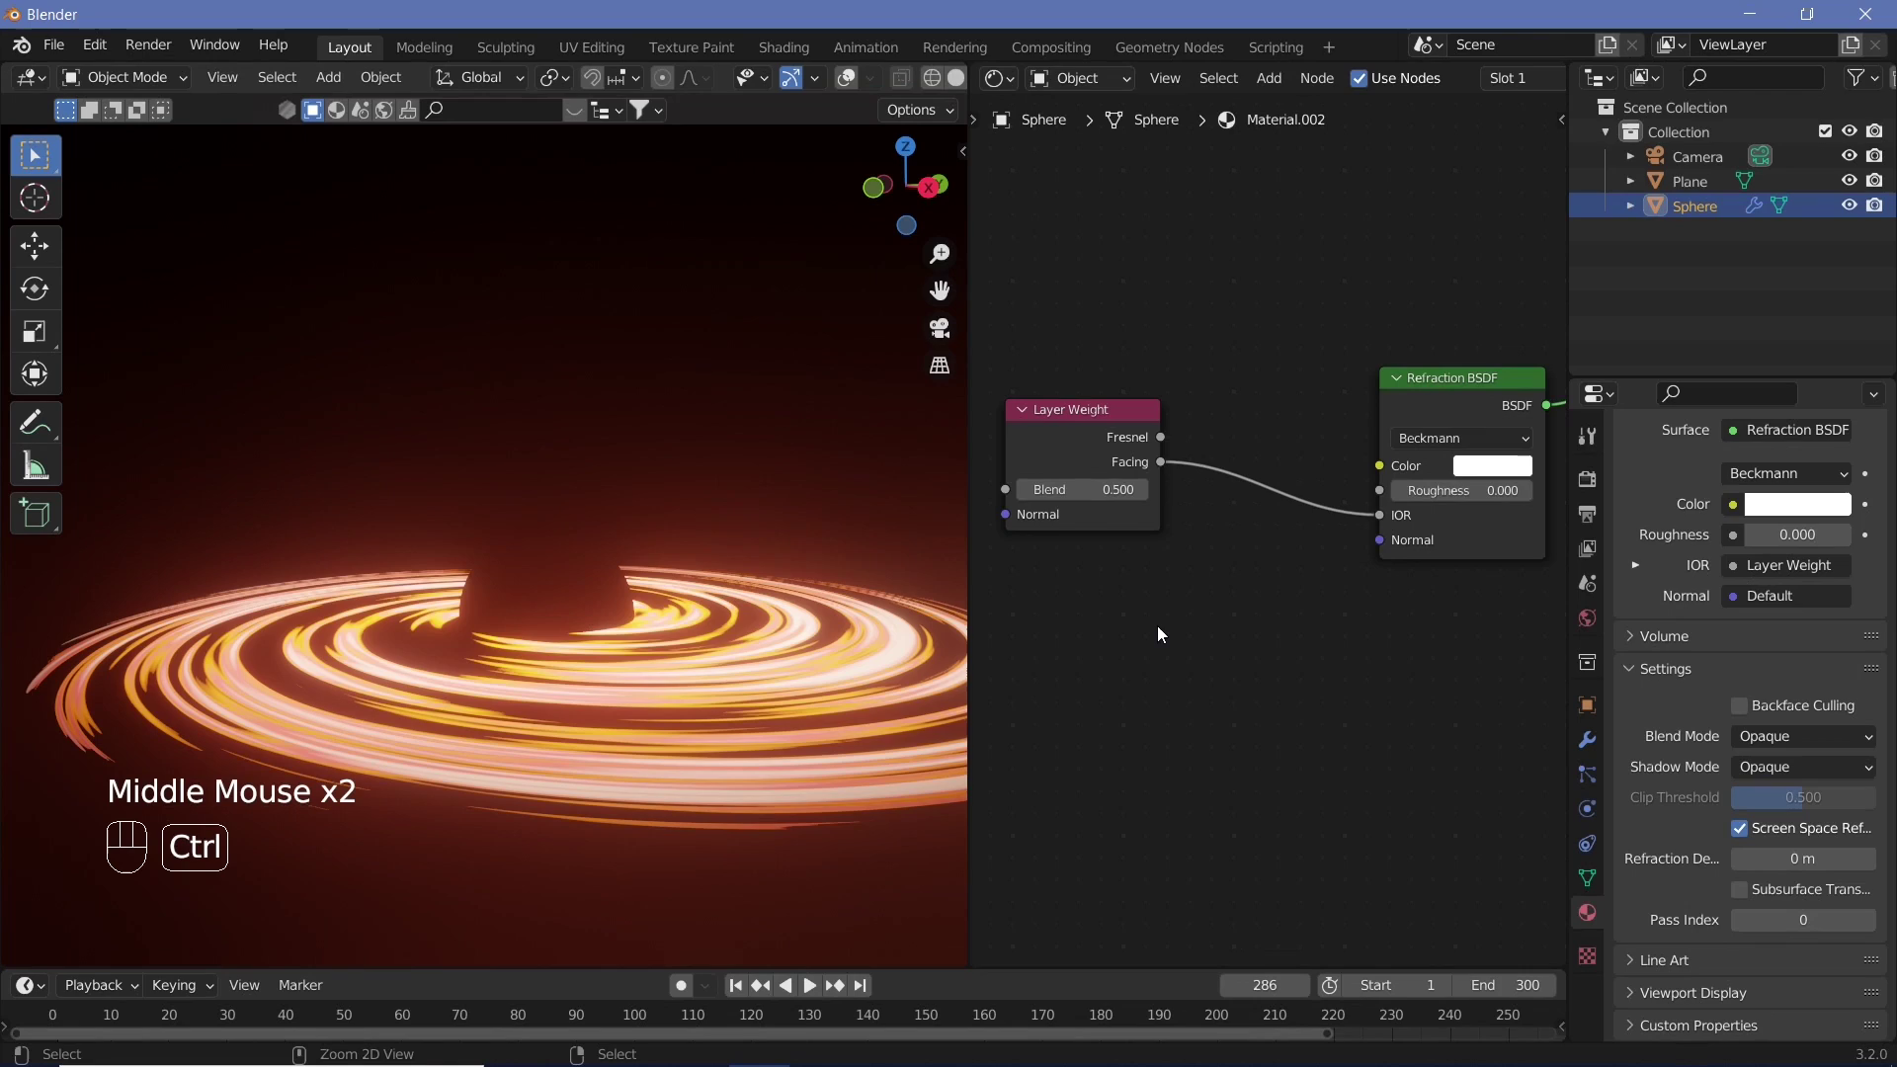
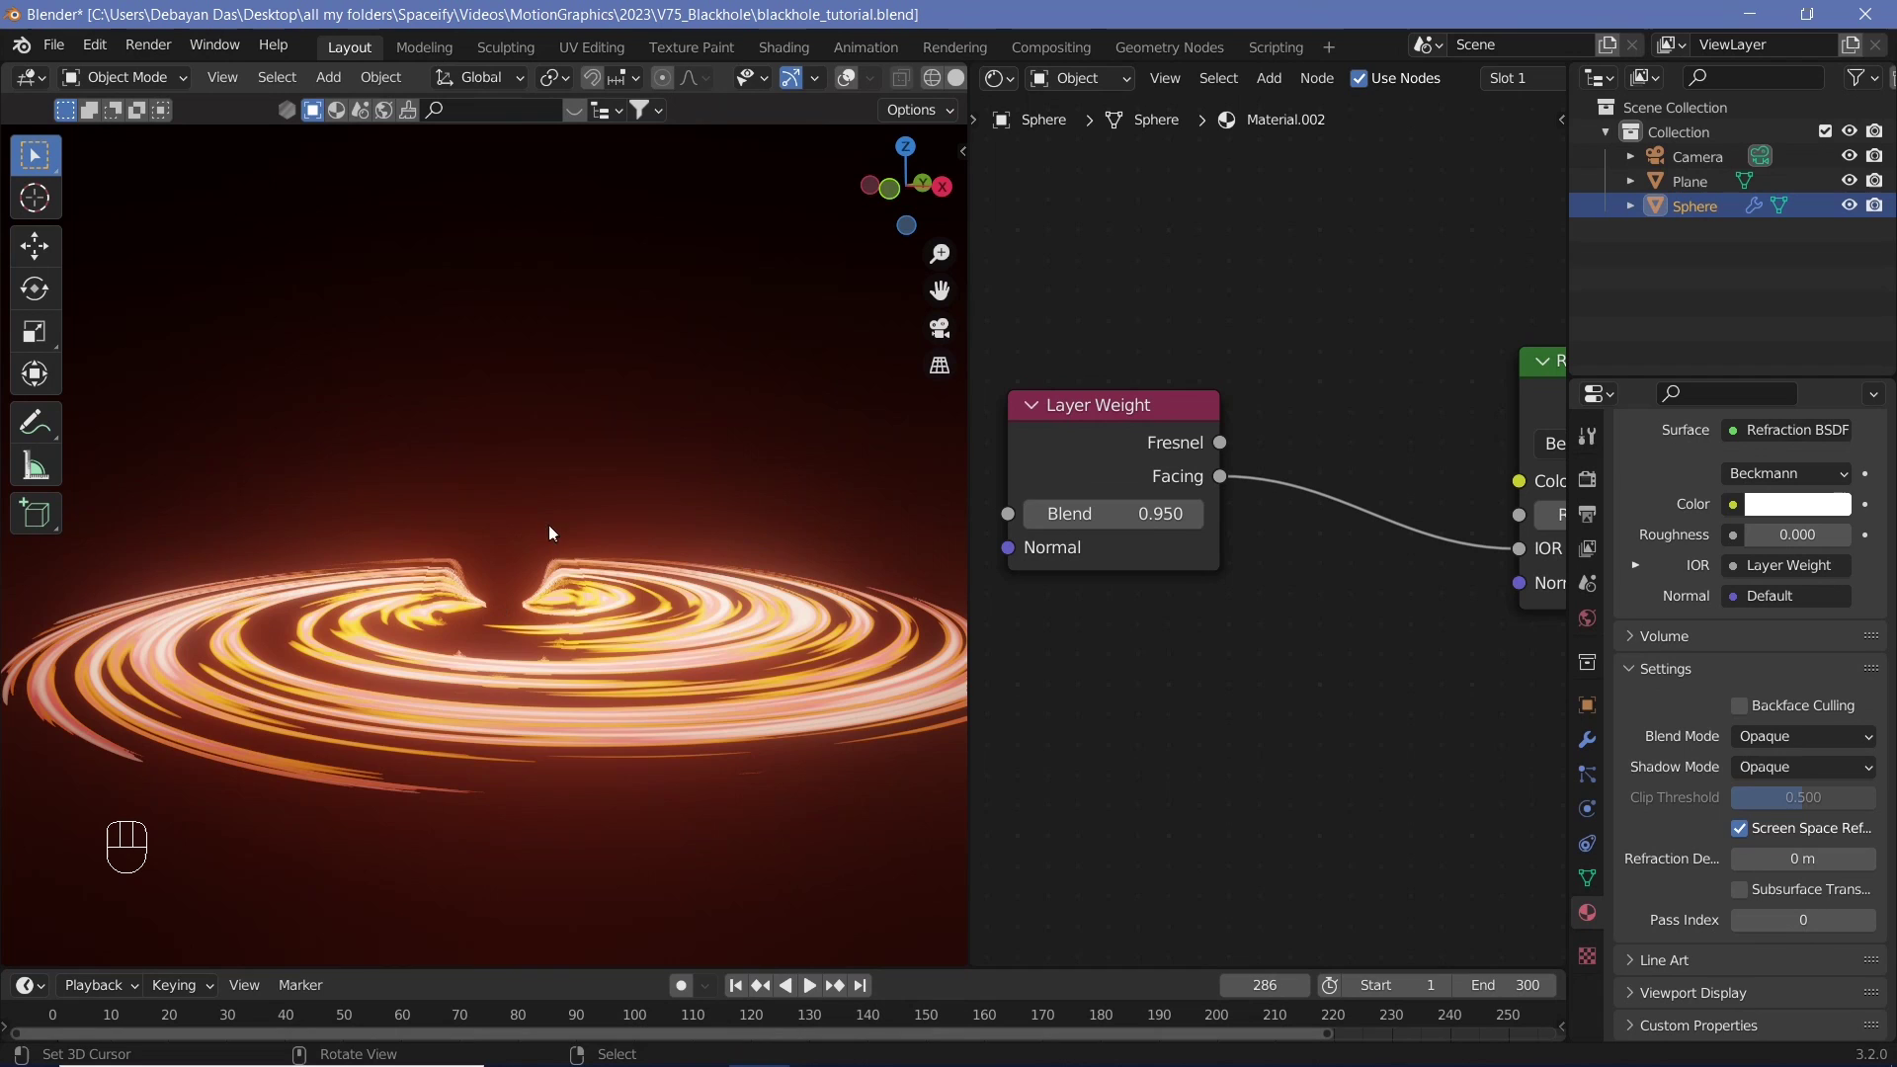
left_click_drag(512, 571, 492, 579)
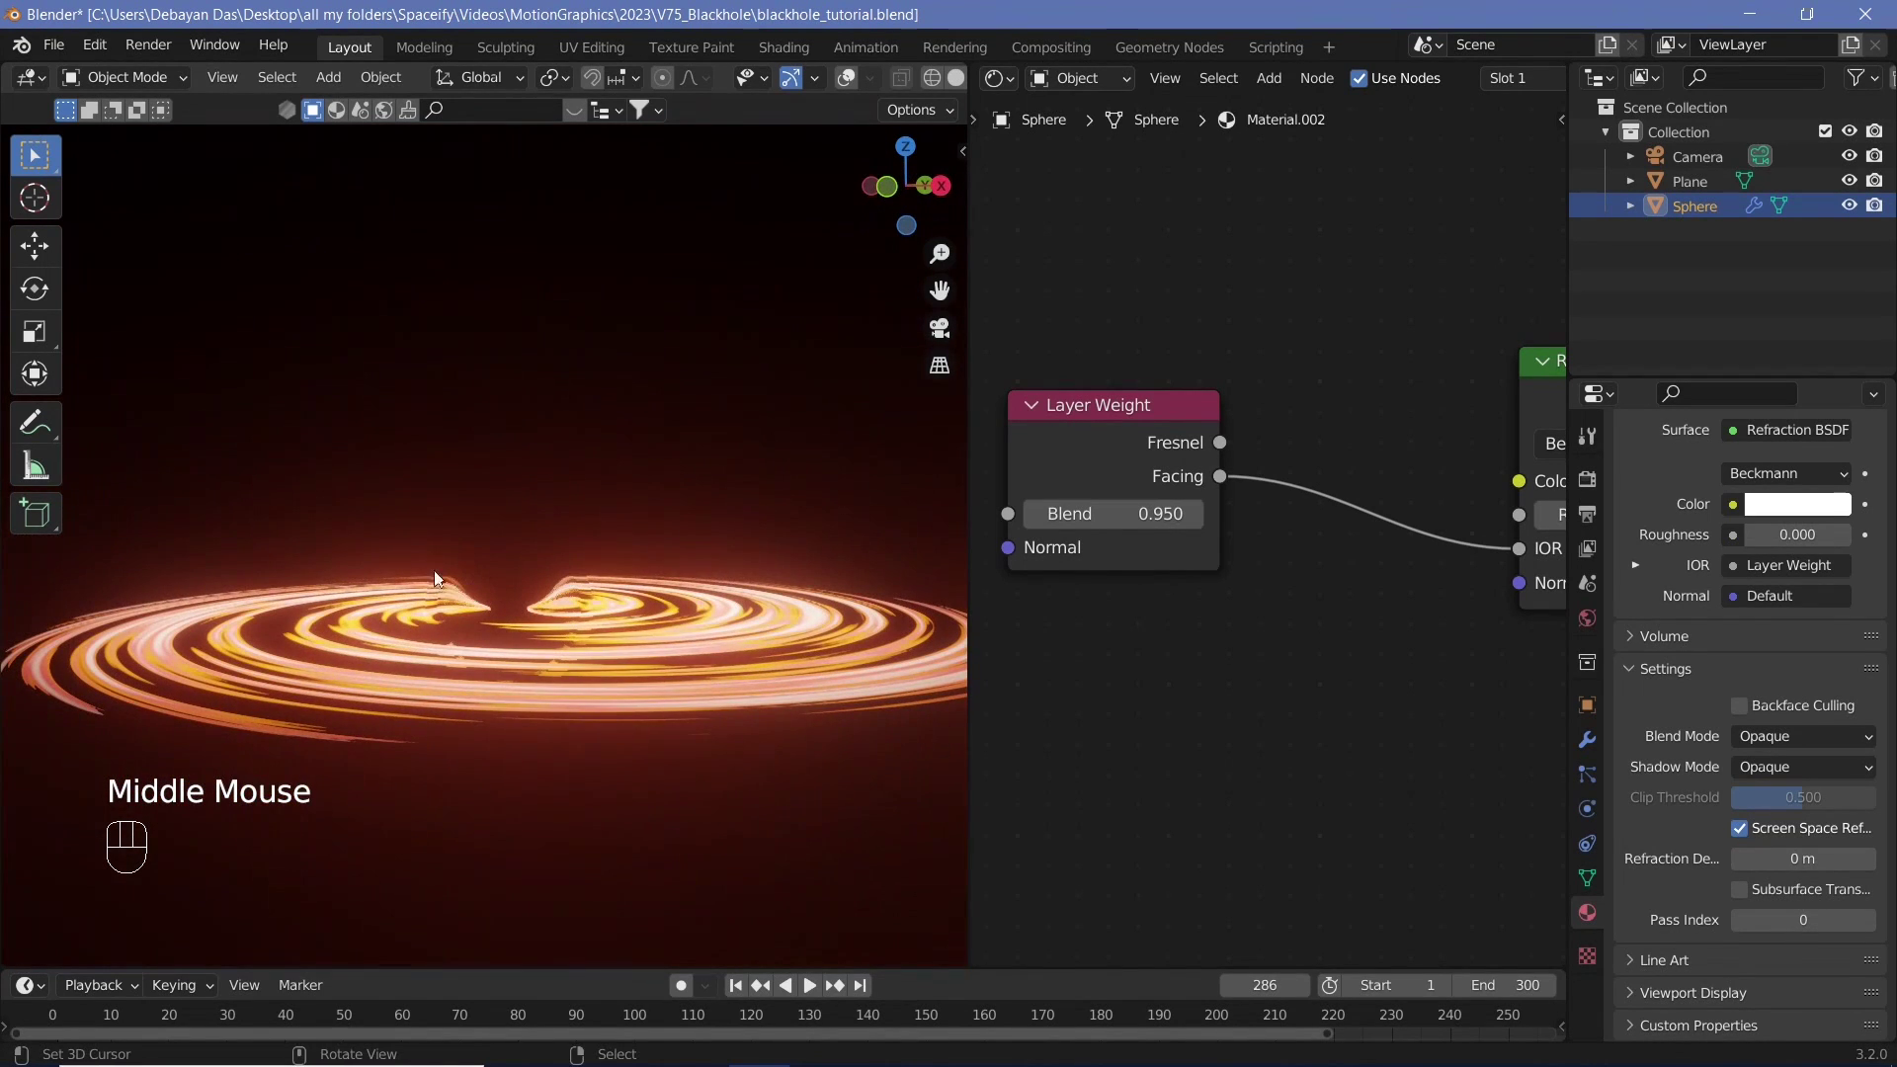
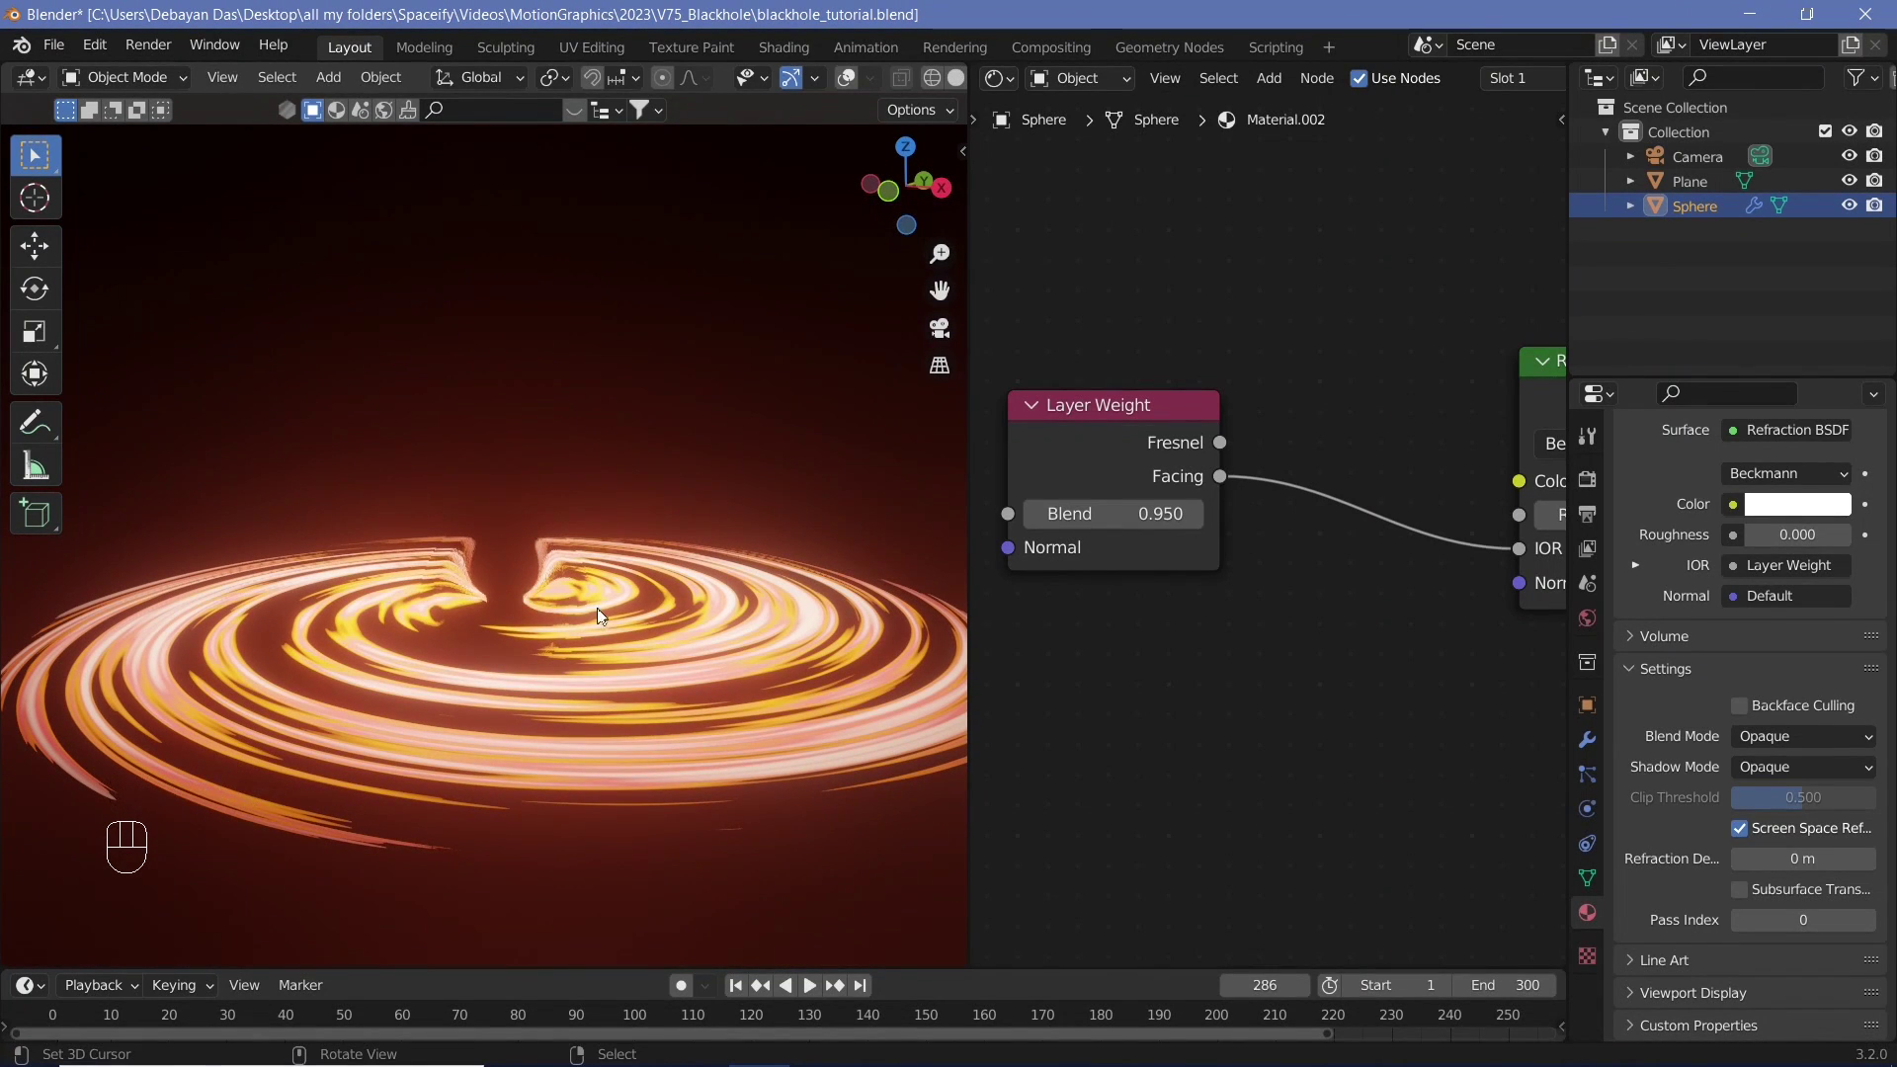
- Scale the sphere up to roughly twice its size
key("s")
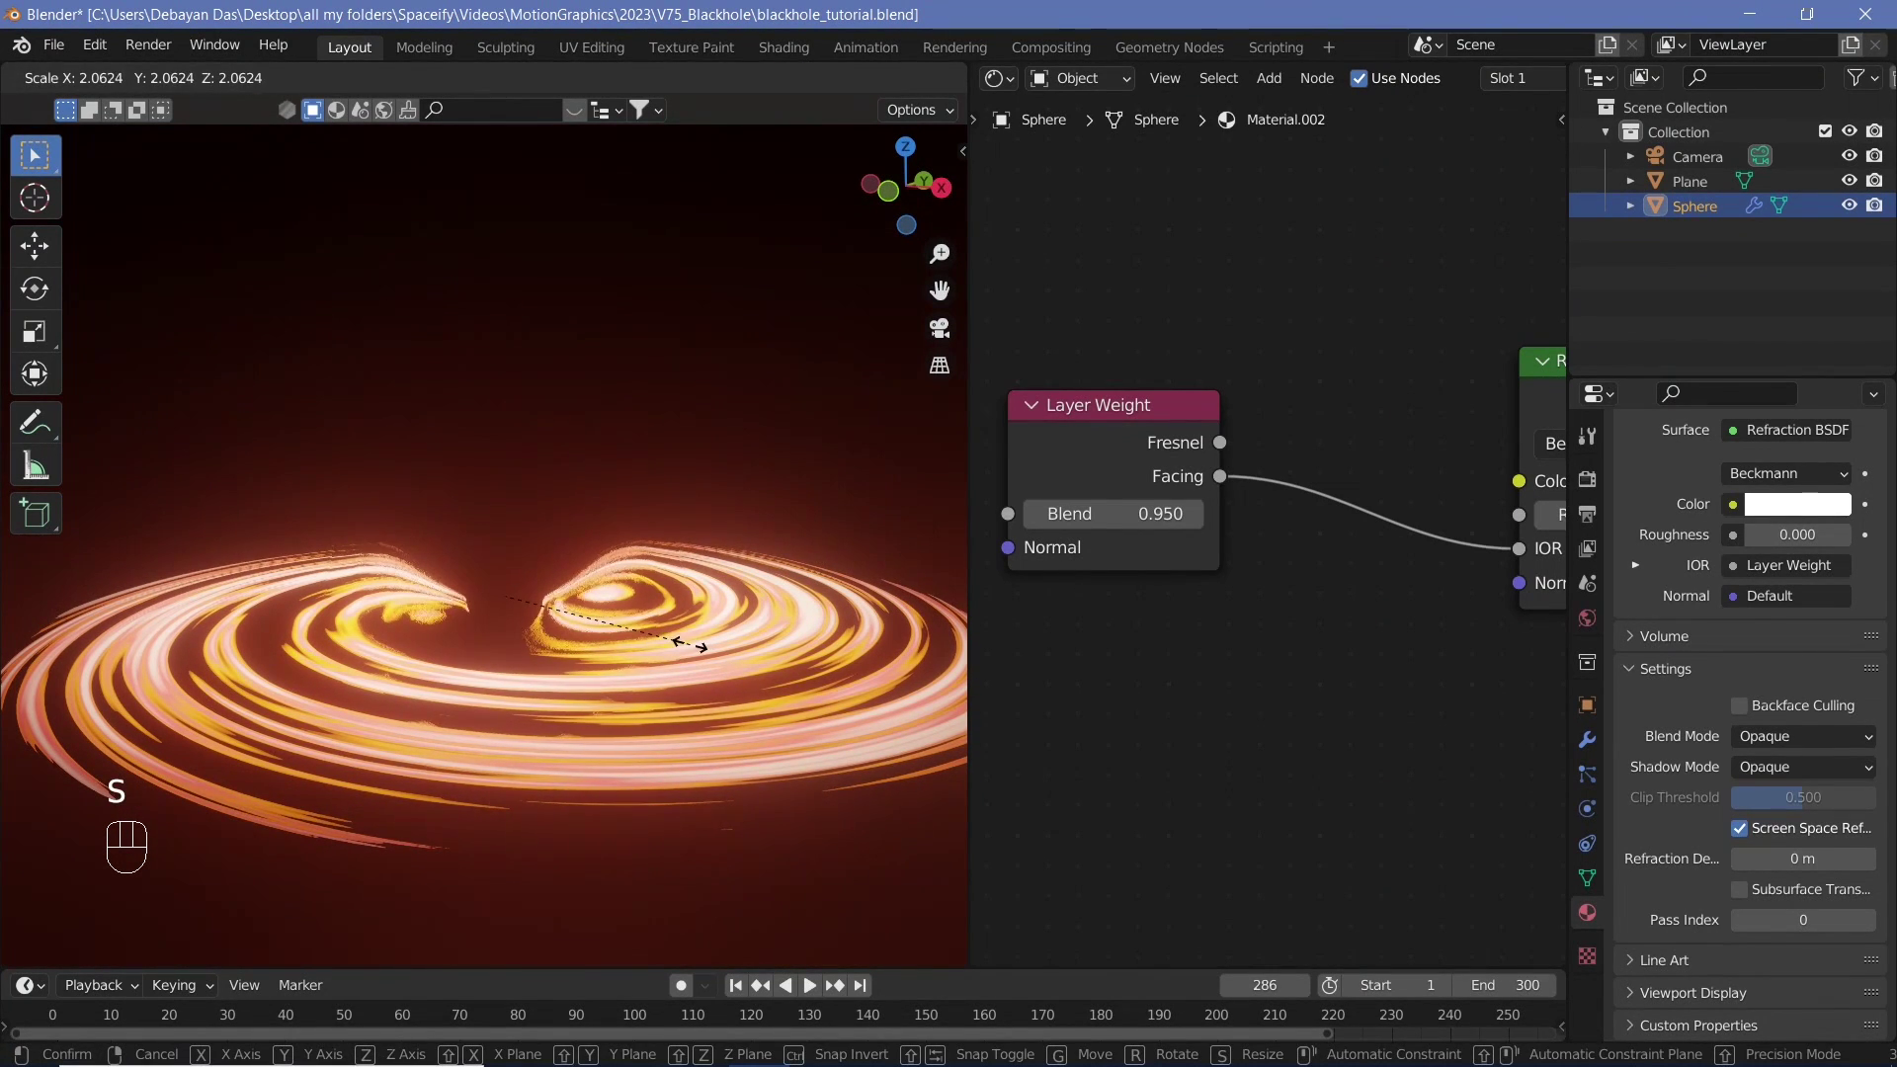
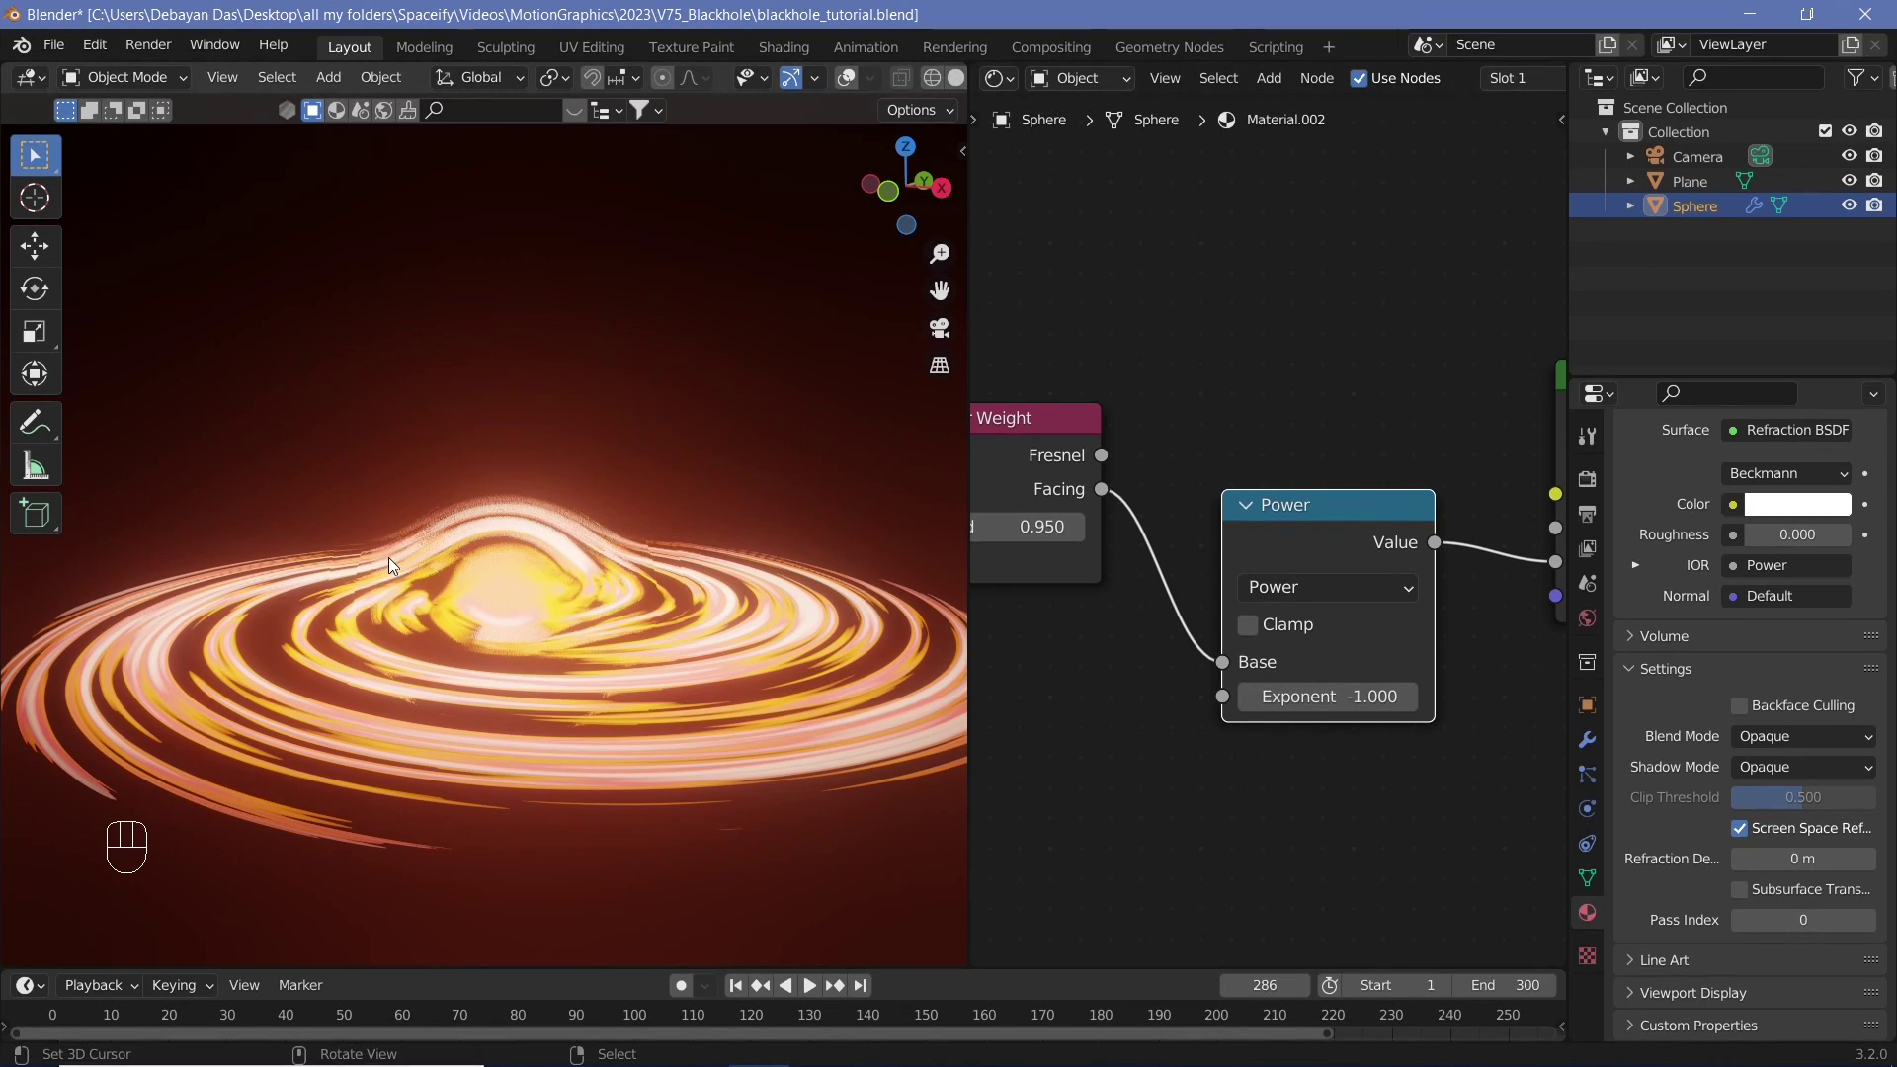
- Tilt the viewport lower over the disk to inspect the refraction
left_click_drag(589, 630, 582, 579)
scroll("up", 3)
scroll("down", 3)
middle_click(591, 667)
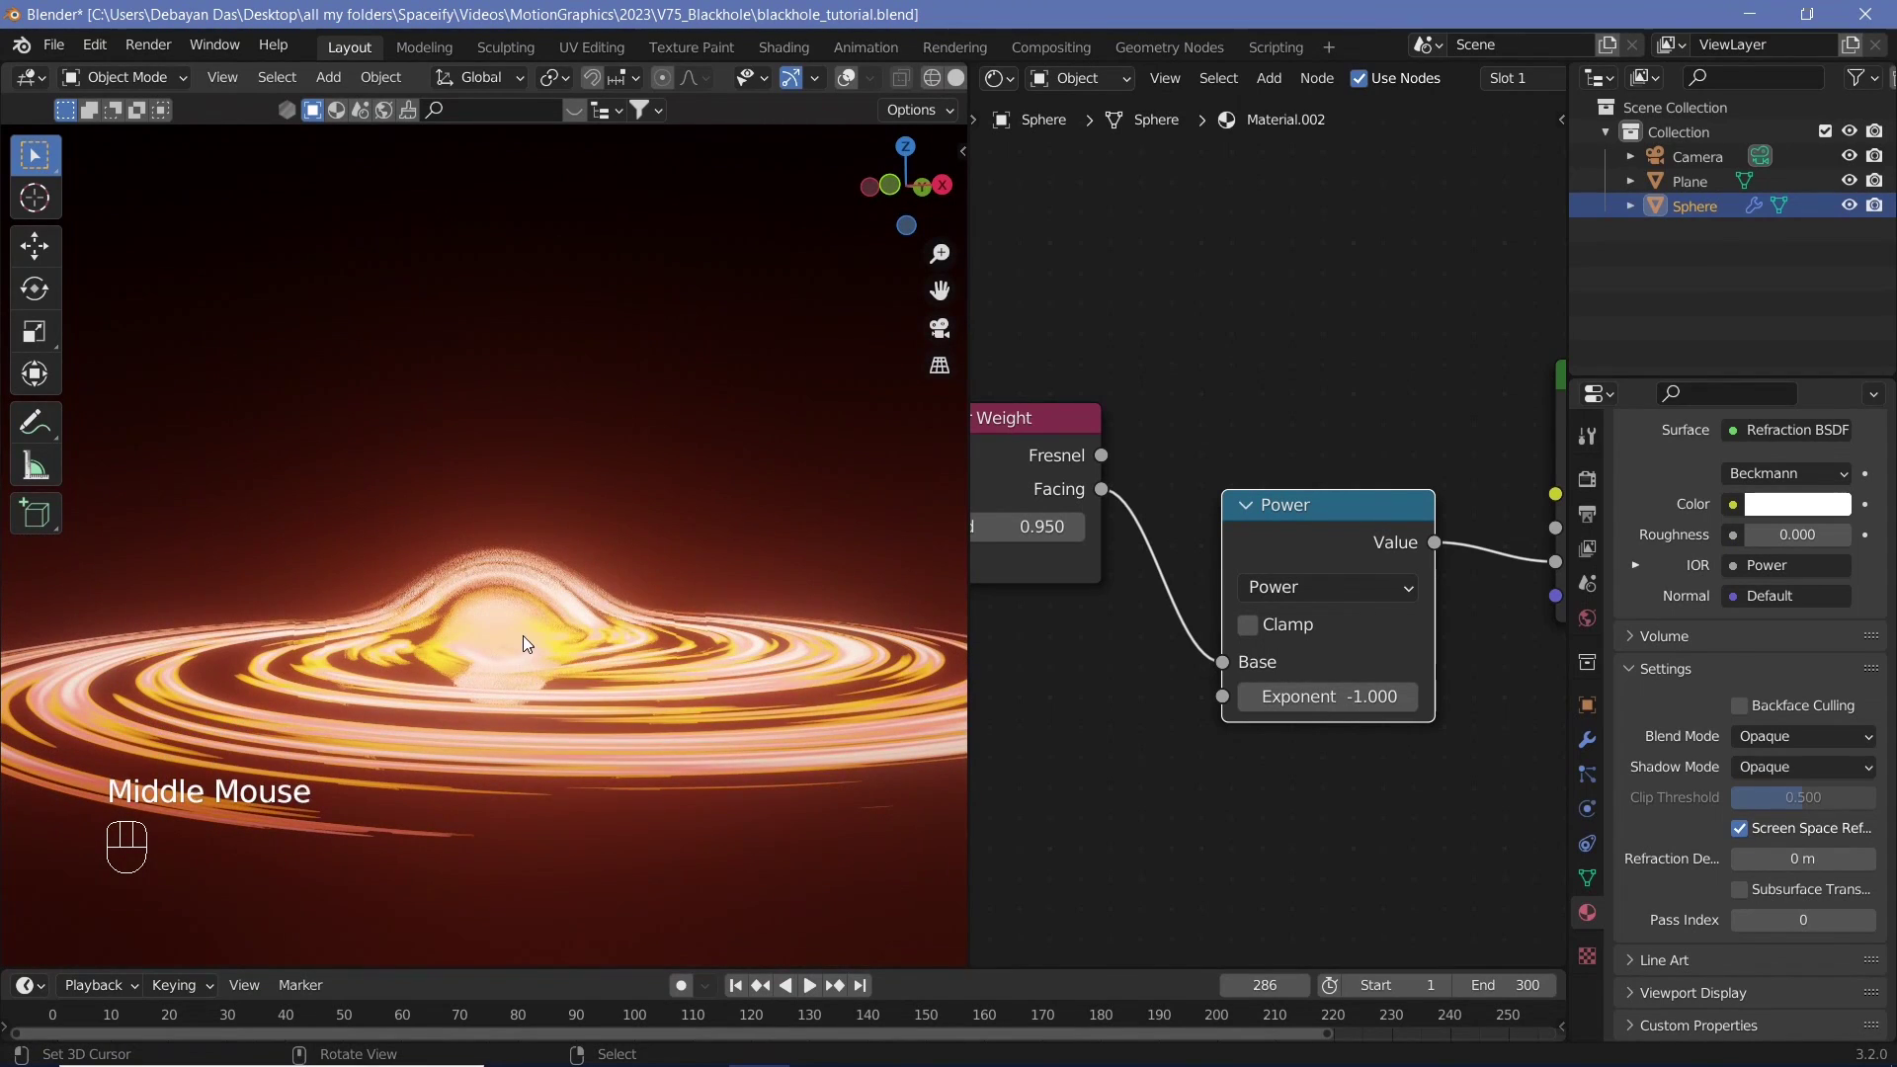
left_click_drag(570, 659, 492, 641)
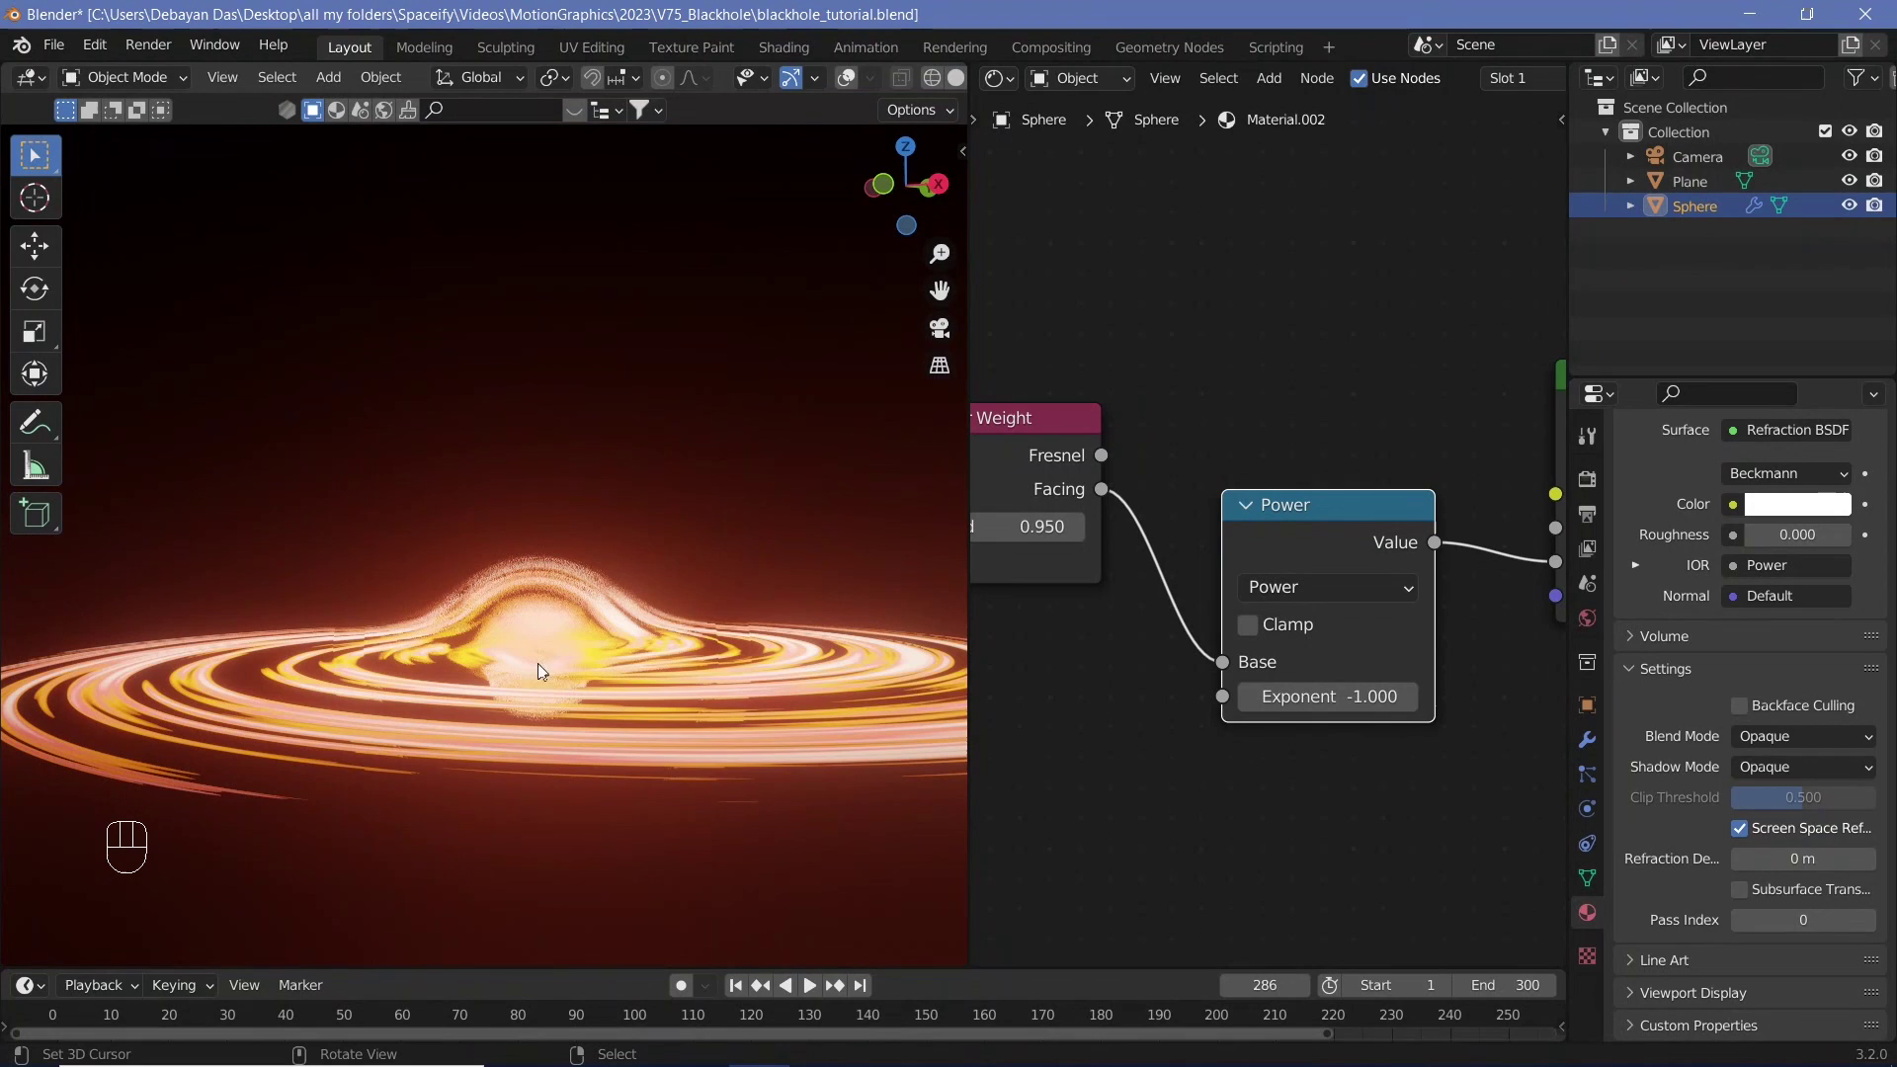
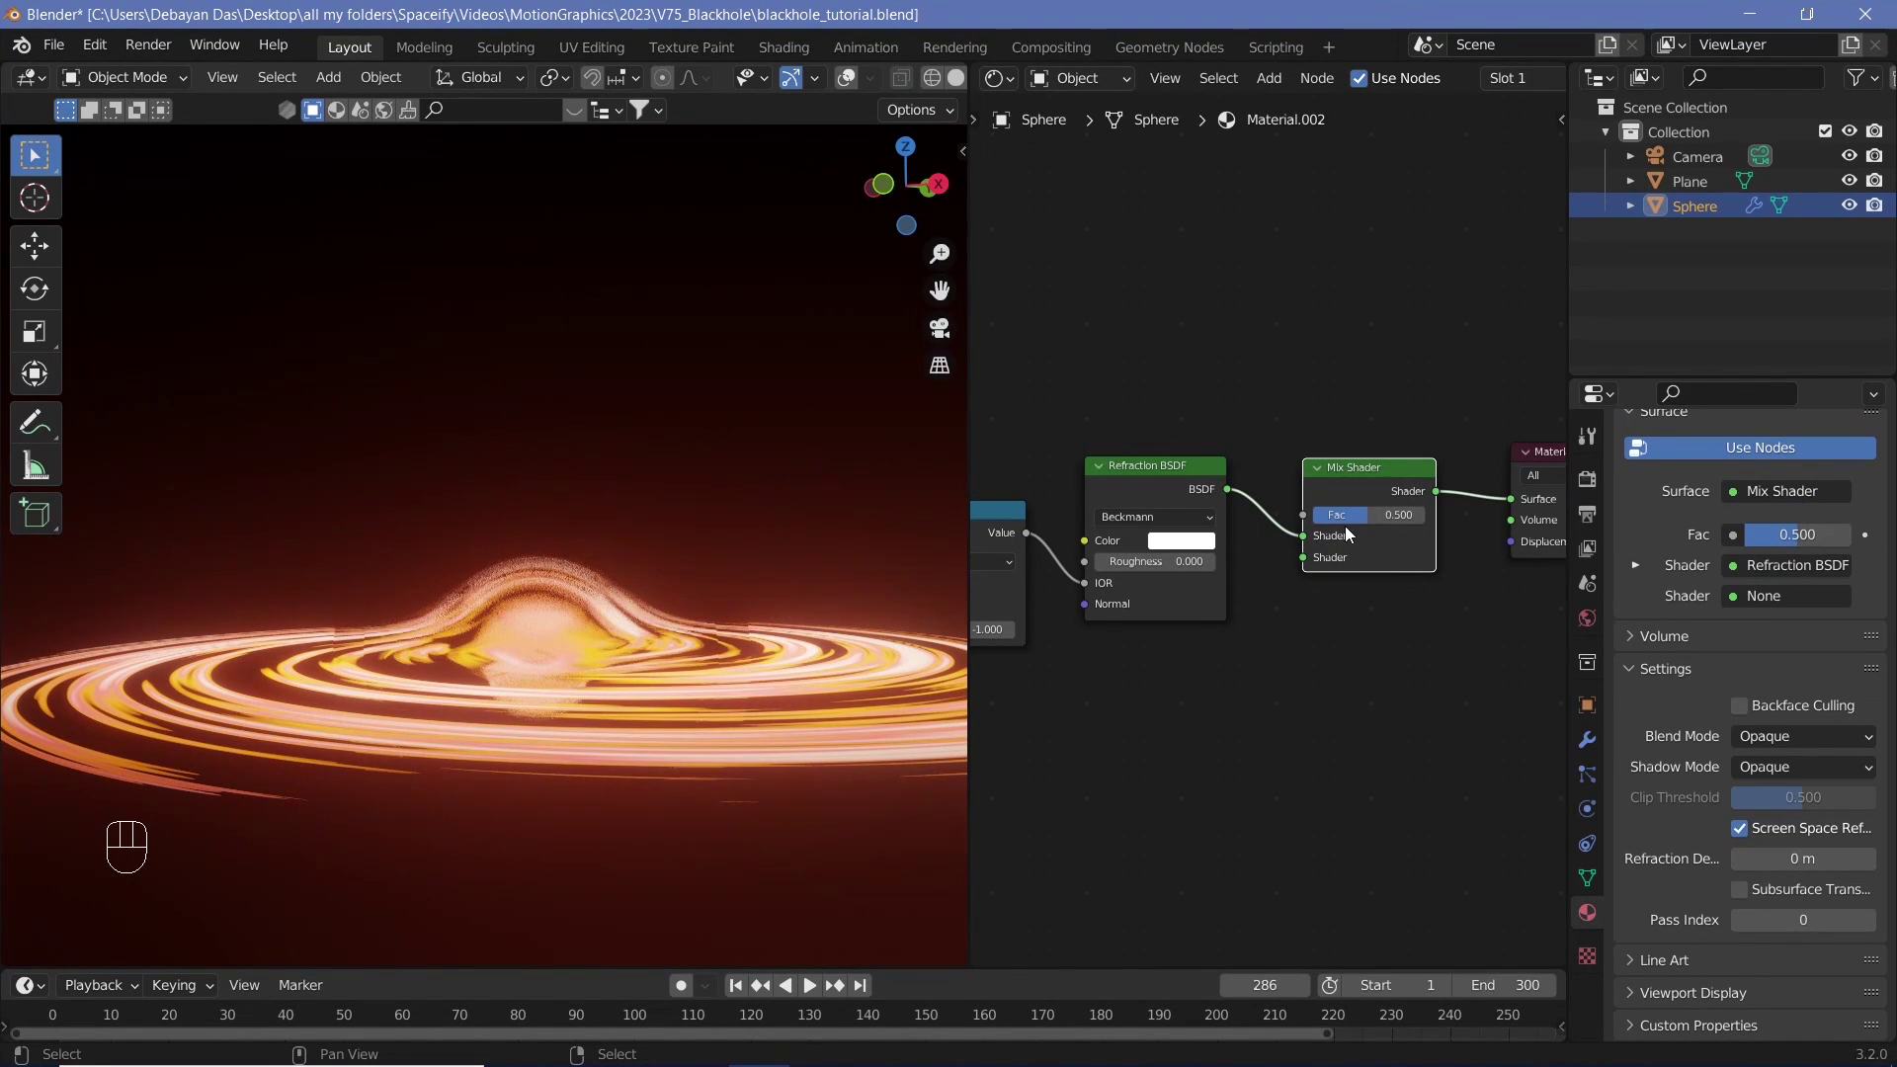
- Drive the Mix Shader factor with Layer Weight Facing and move refraction to the second shader slot
left_click_drag(1124, 801, 1294, 750)
scroll("down", 3)
left_click_drag(1245, 738, 1219, 689)
left_click(1058, 555)
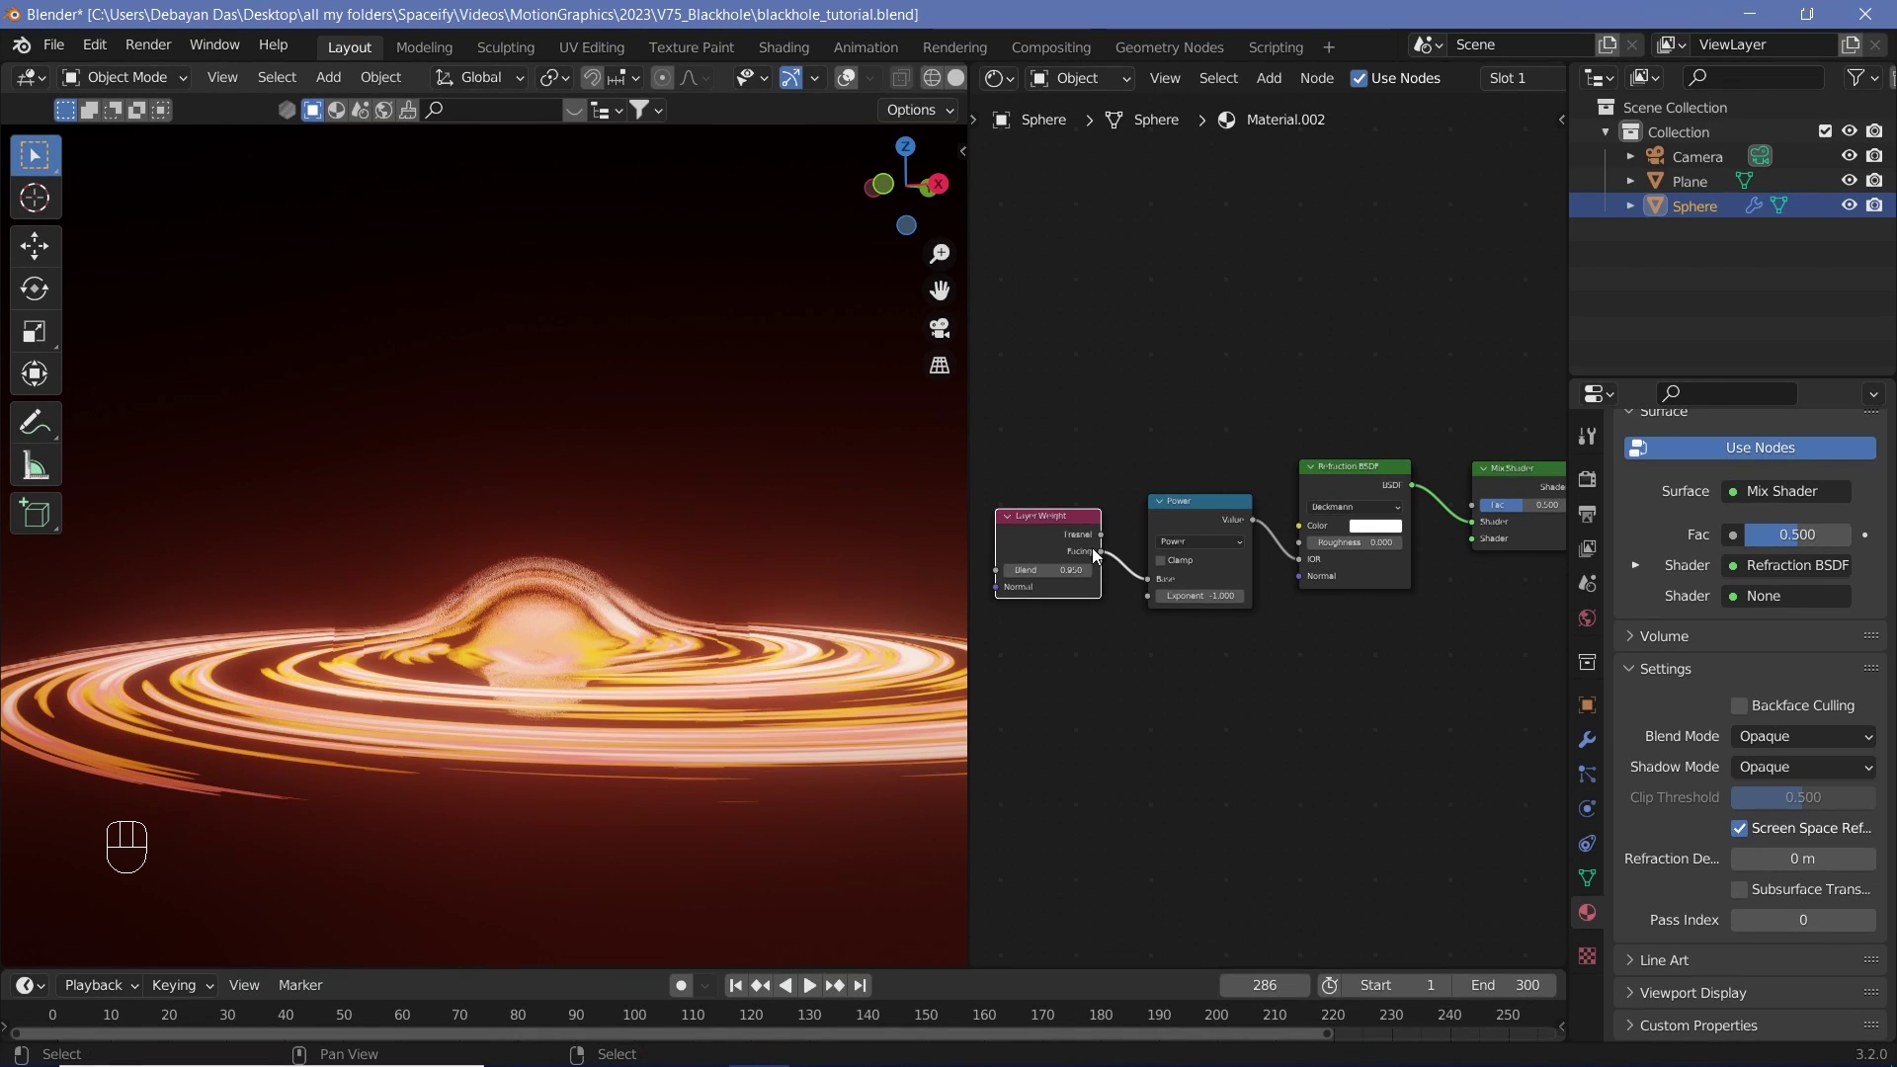
left_click_drag(1110, 559, 1221, 910)
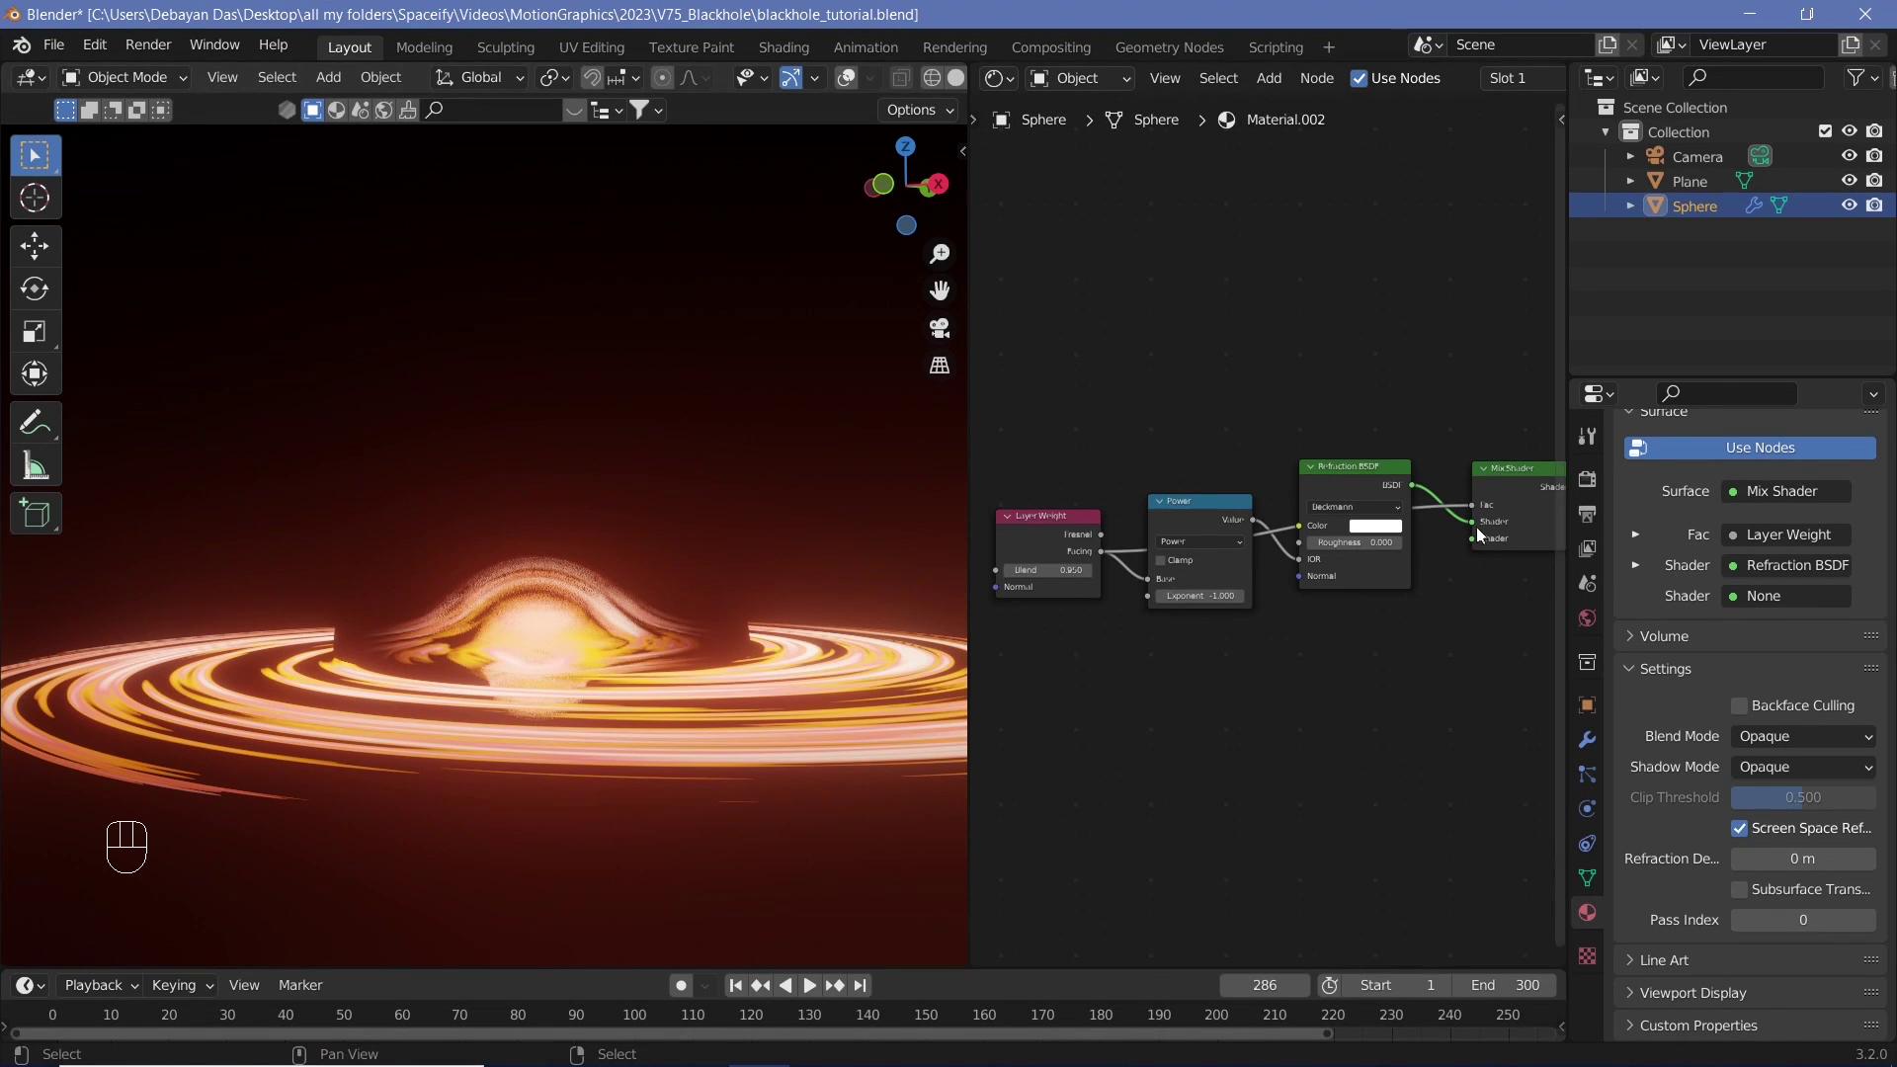
left_click(1479, 531)
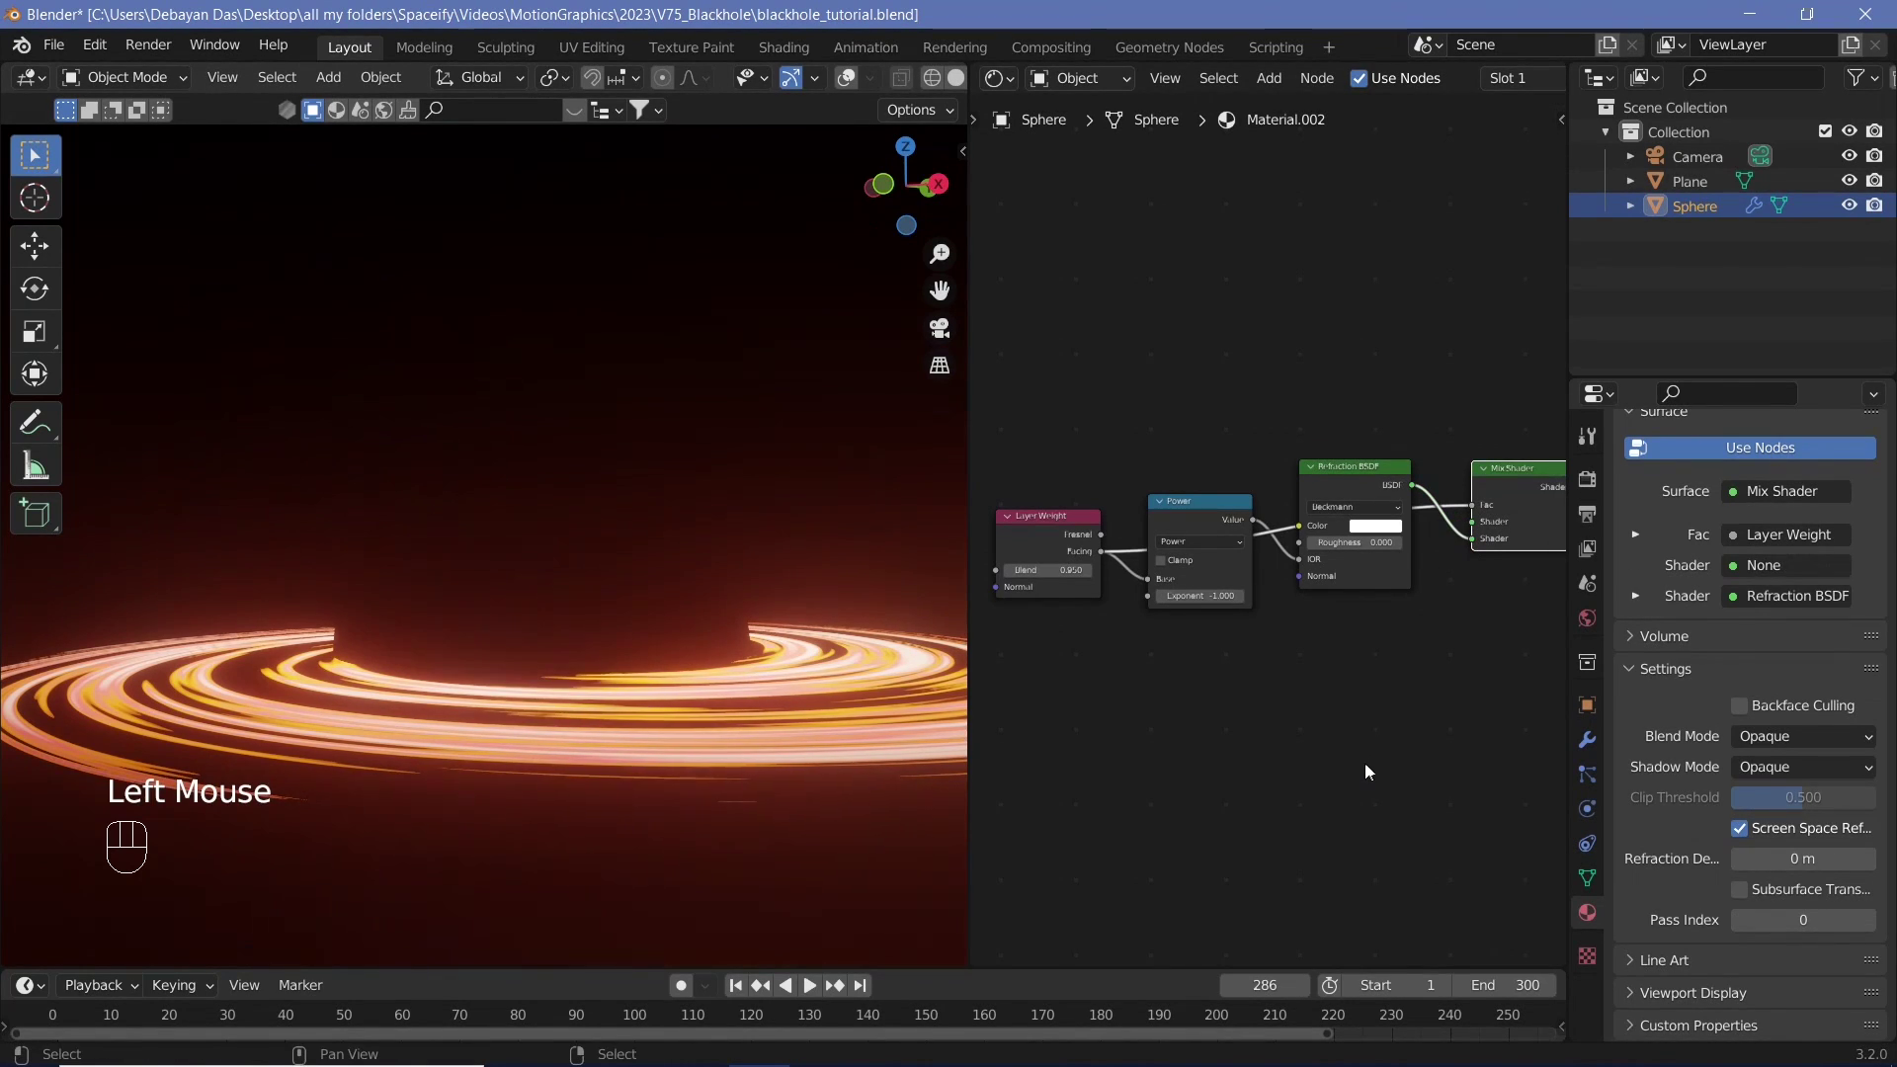
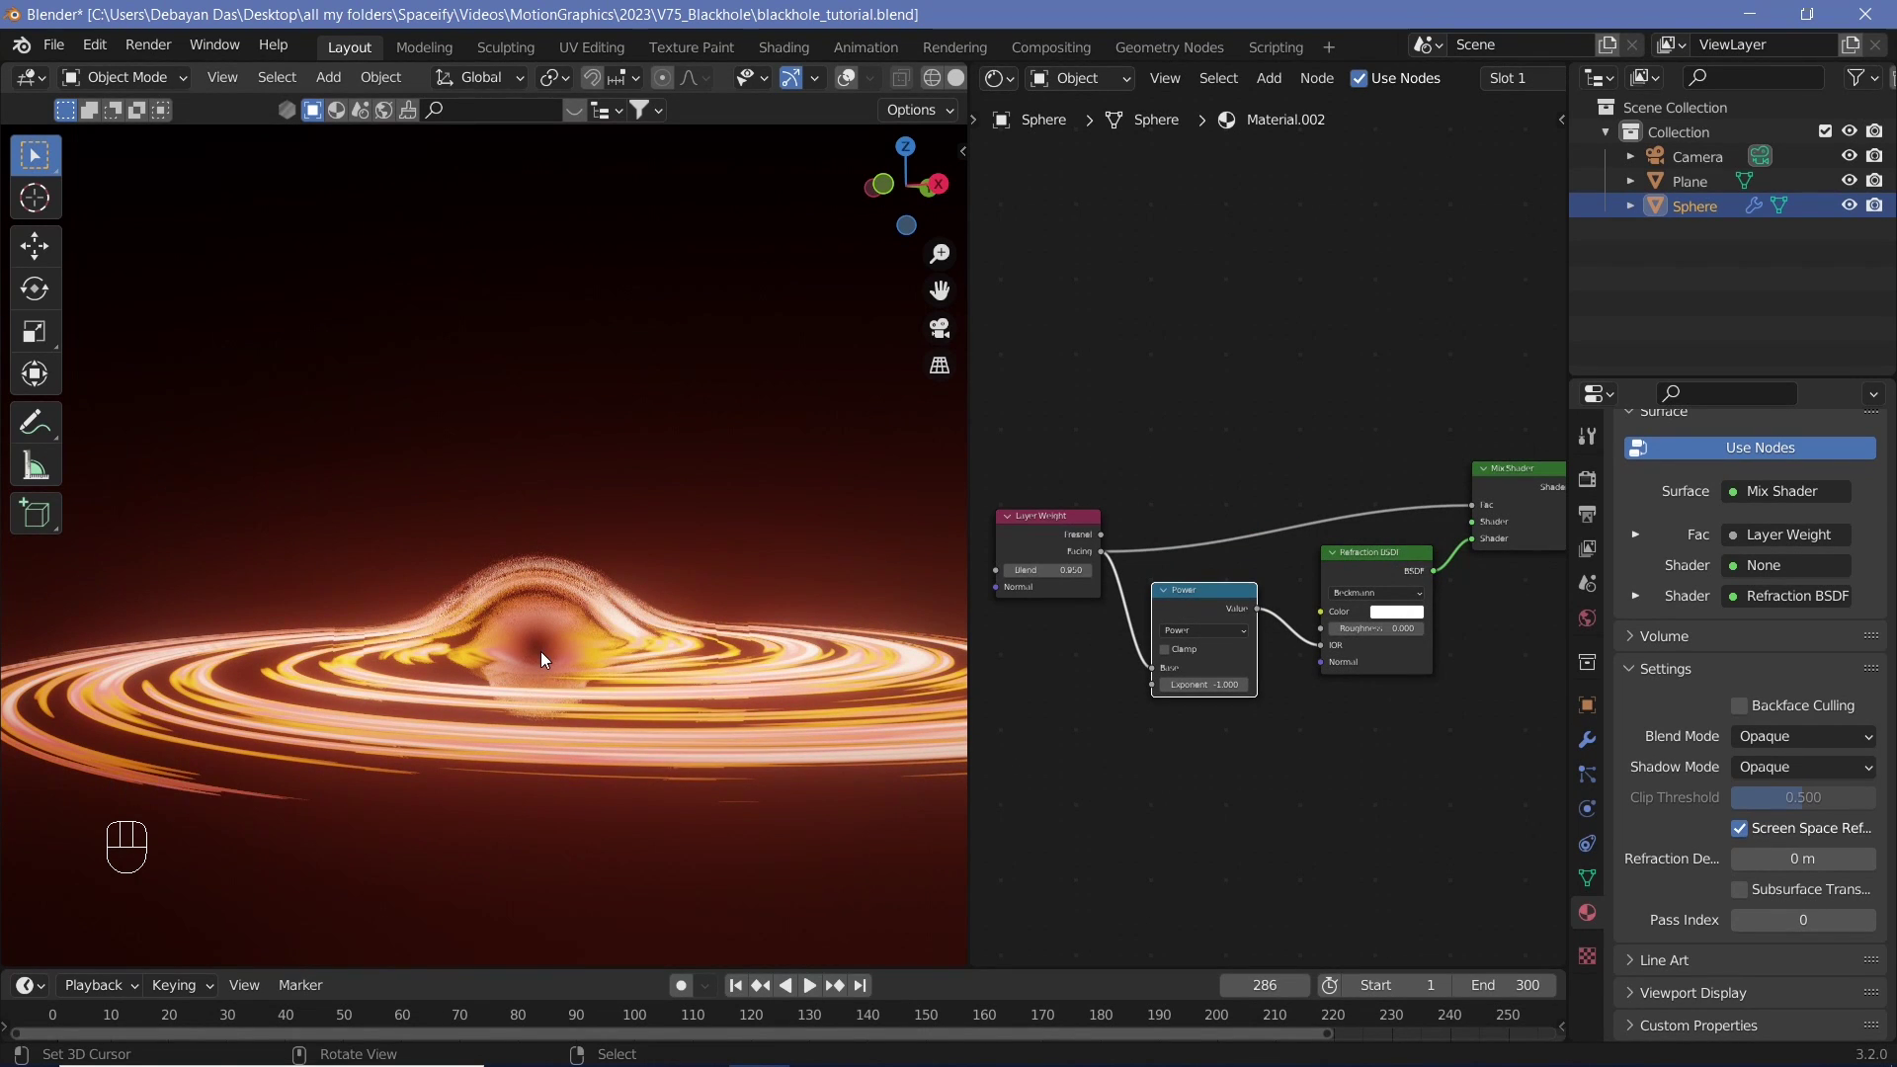
- Drop a ColorRamp onto the Facing-to-Mix-factor link and push its dark stop to about 0.733
key("shift+a")
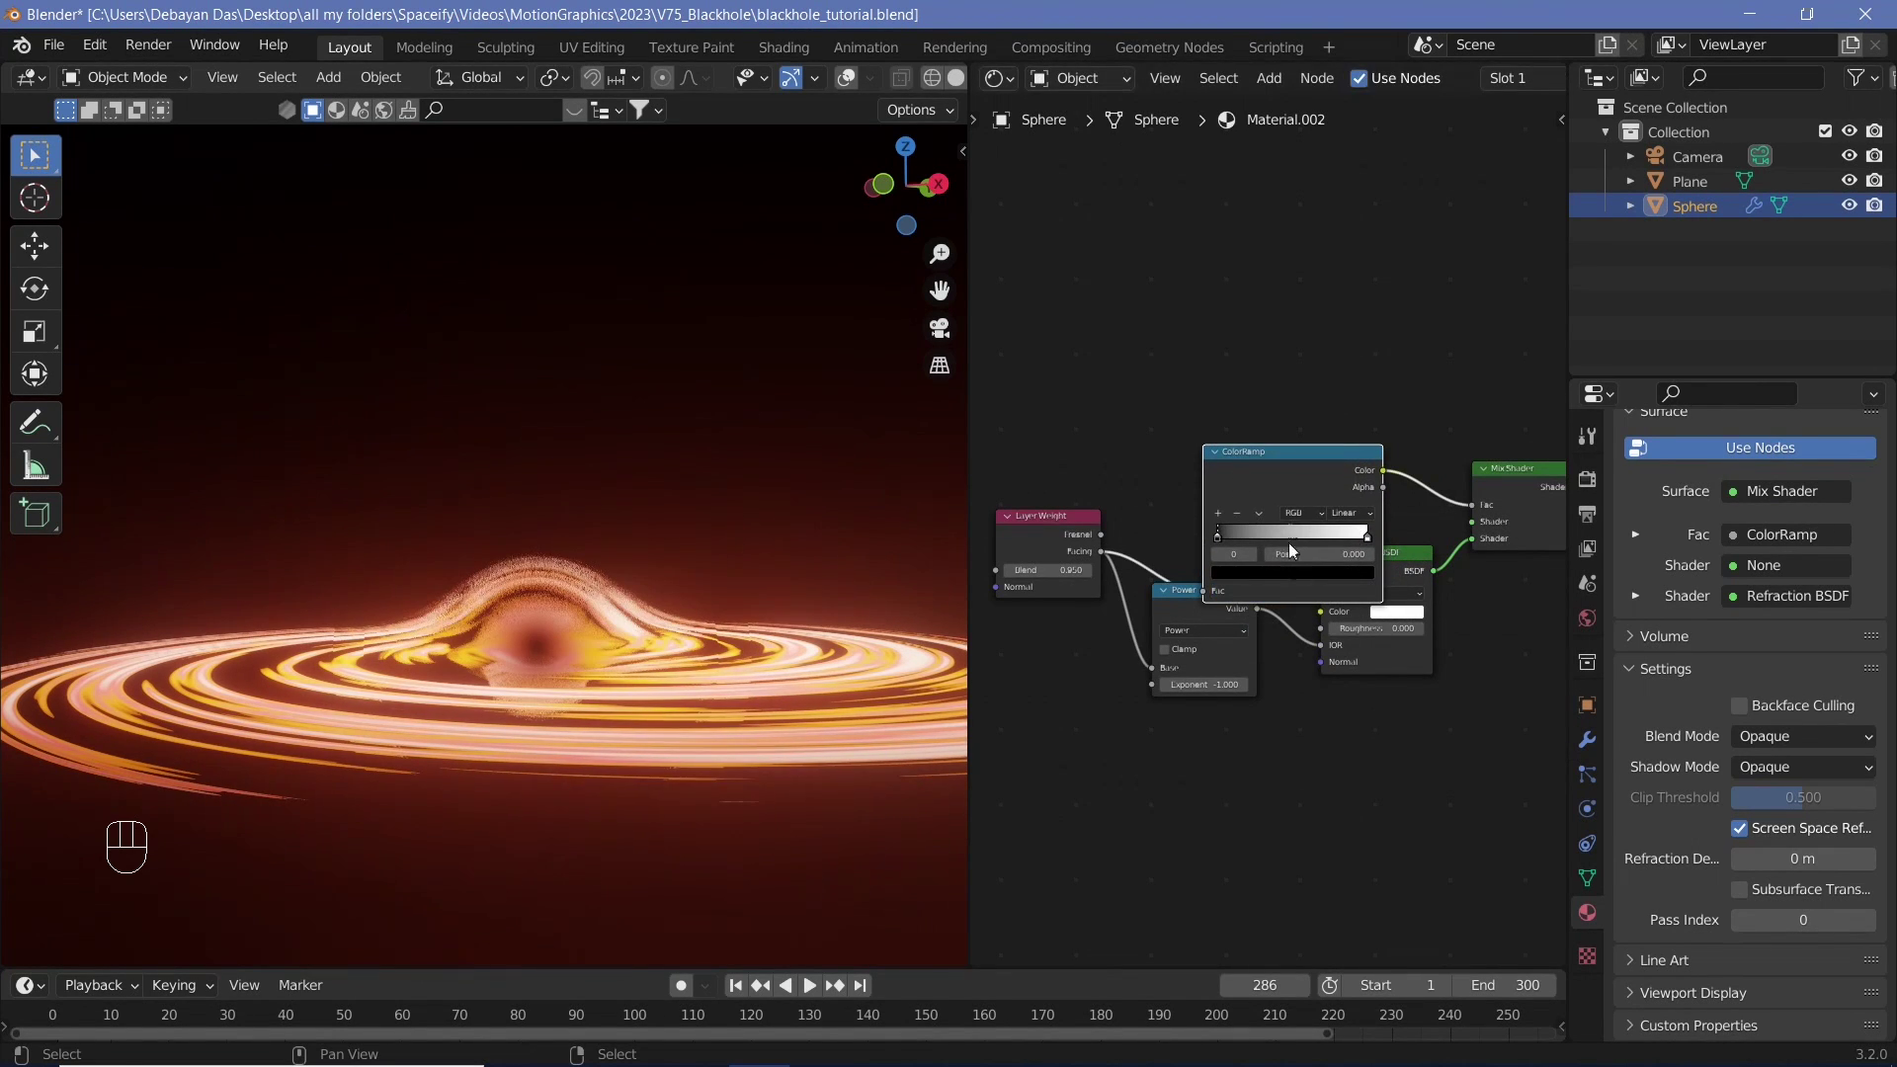
left_click(1313, 465)
left_click_drag(1193, 477, 1226, 506)
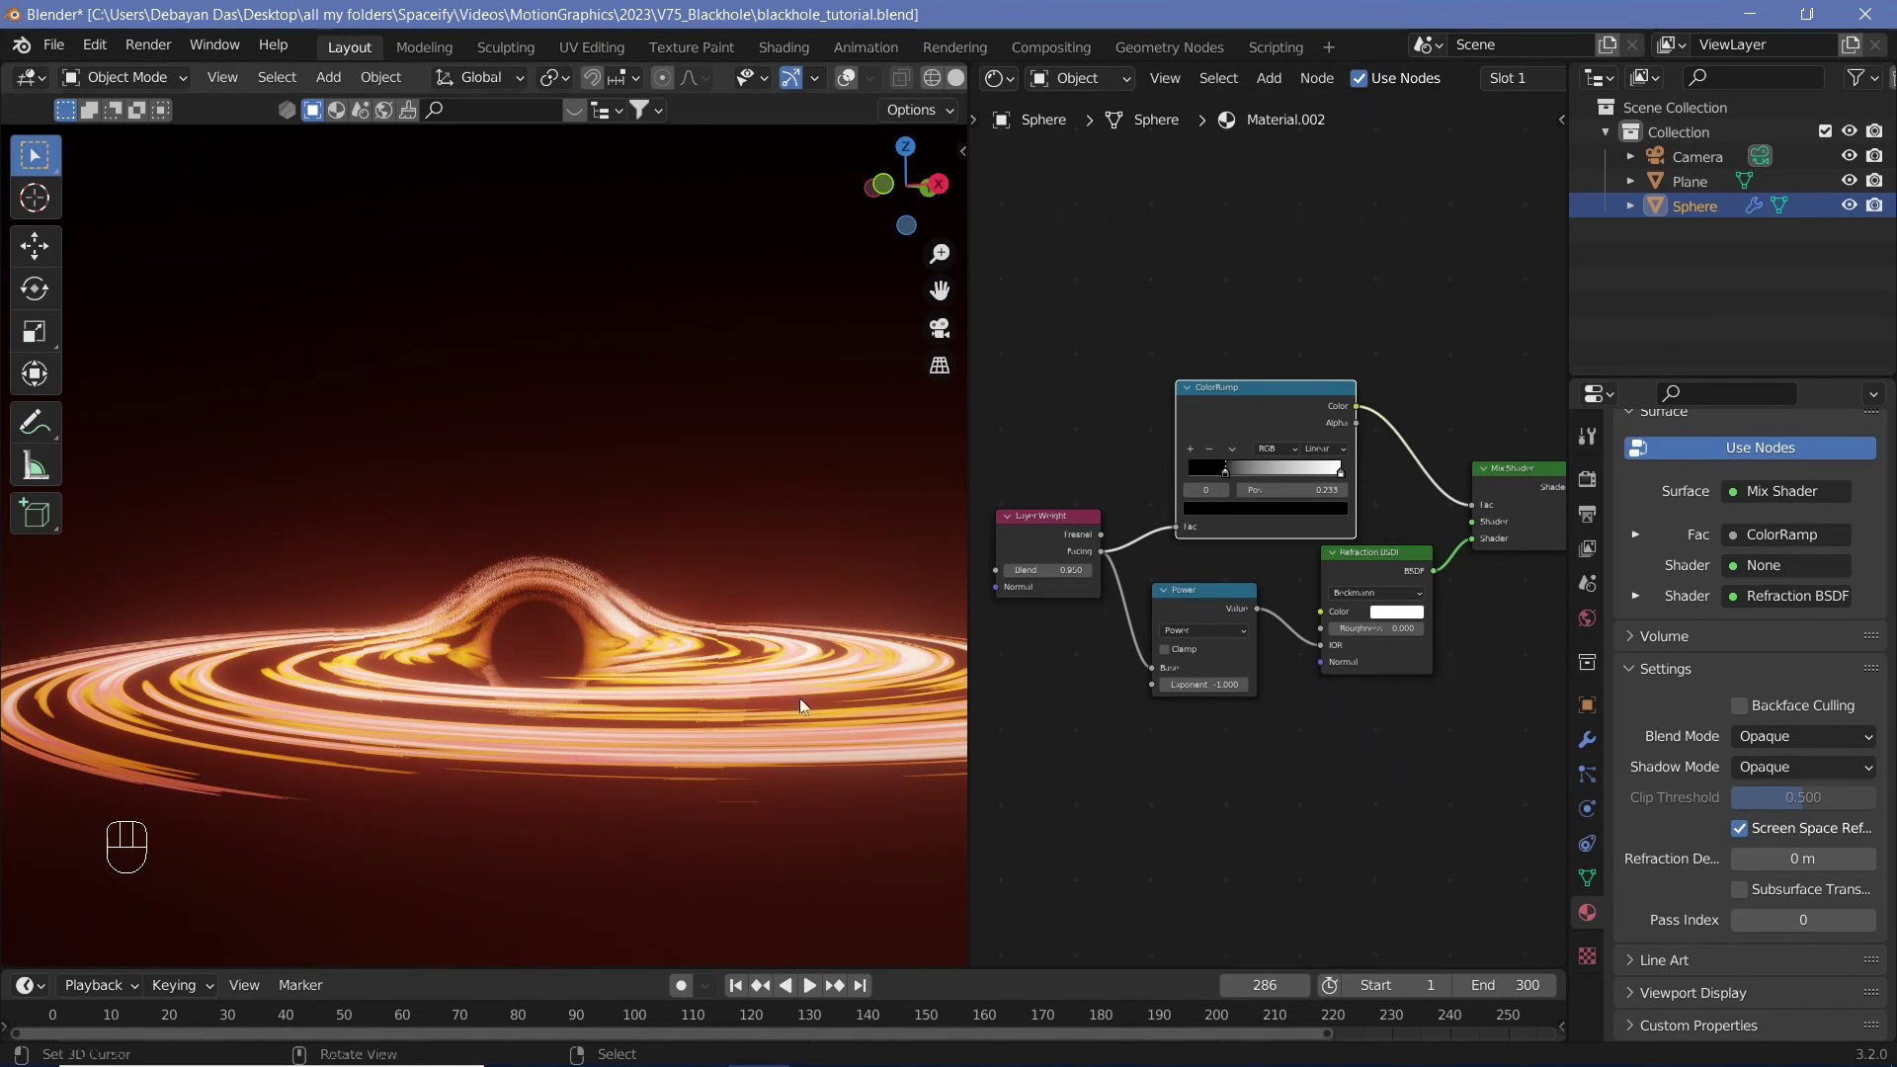
- Orbit and zoom the viewport to check the darkened sphere and disk from the side
middle_click(671, 629)
middle_click(662, 661)
scroll("down", 3)
middle_click(622, 645)
key("shift+space")
key("shift+space")
left_click_drag(703, 700, 757, 697)
middle_click(746, 690)
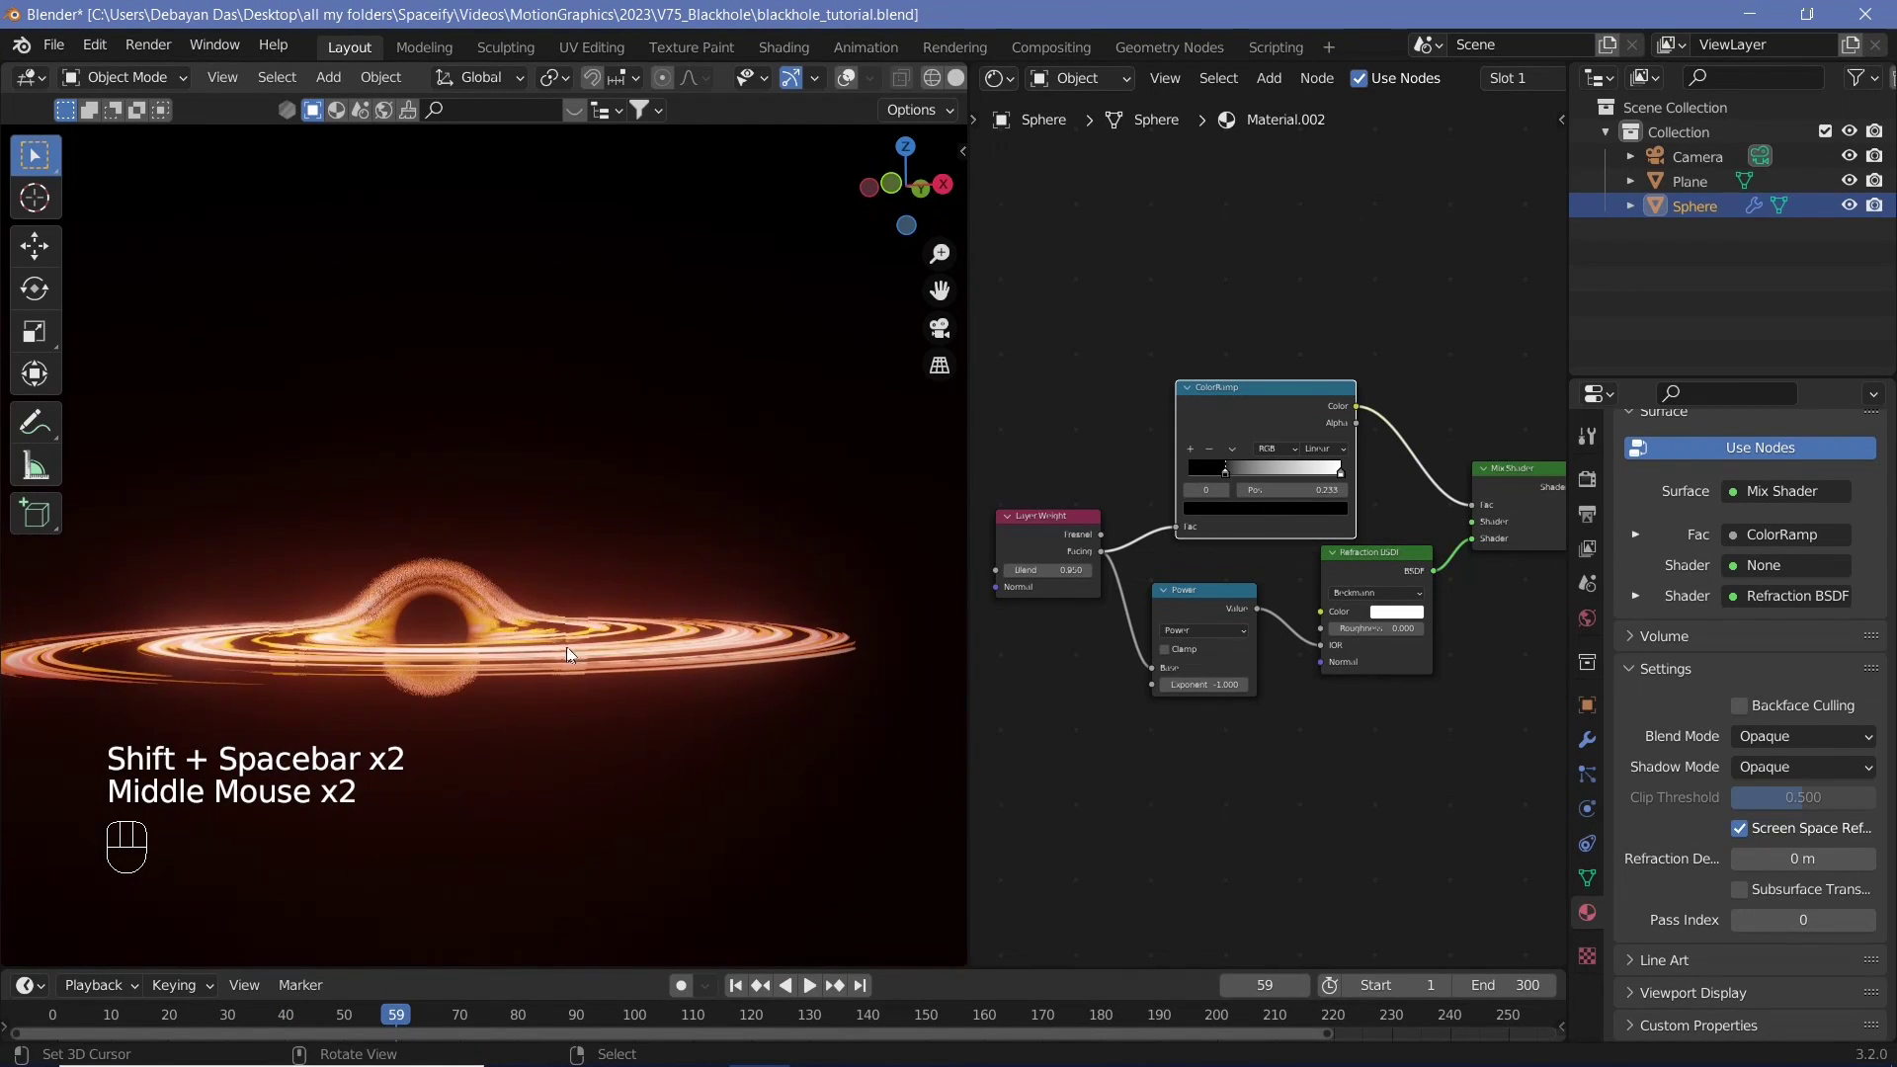
- Look through the scene camera and select it
scroll("down", 3)
key("KP_0")
left_click(850, 78)
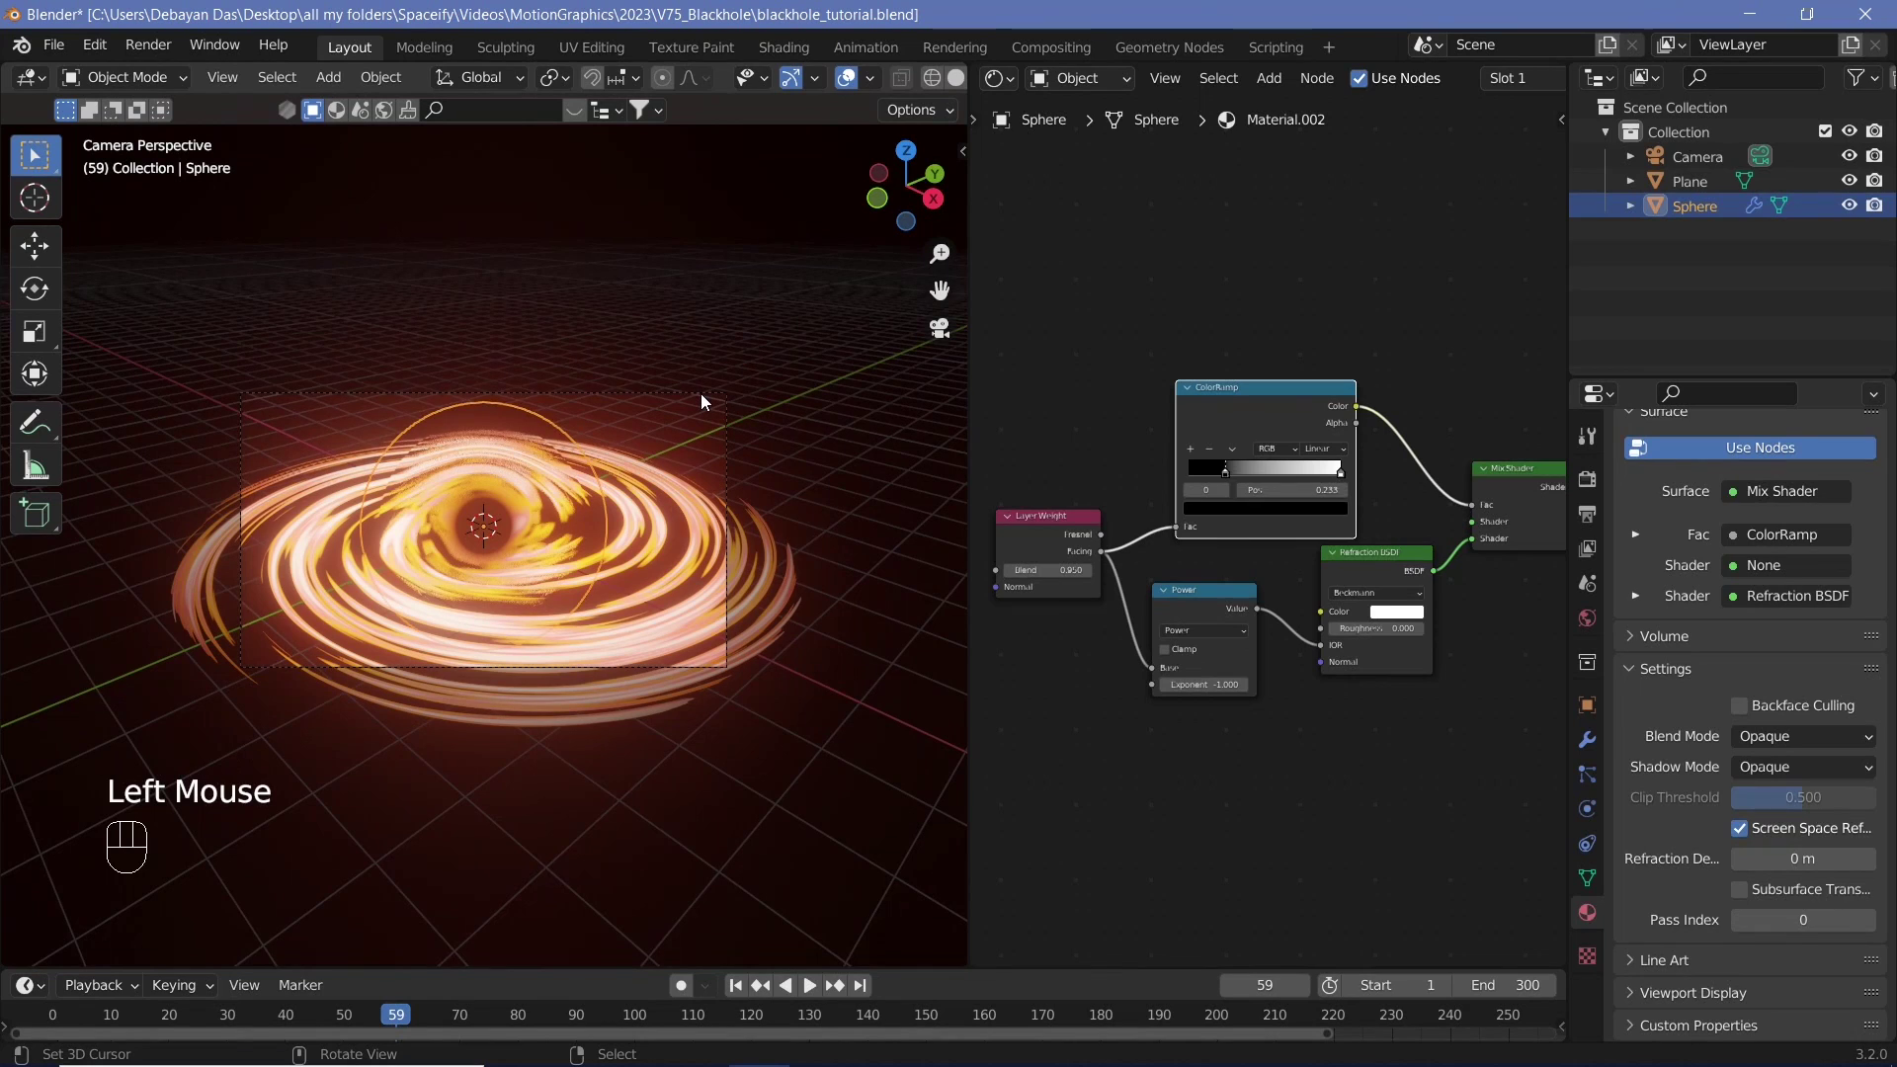
right_click(713, 541)
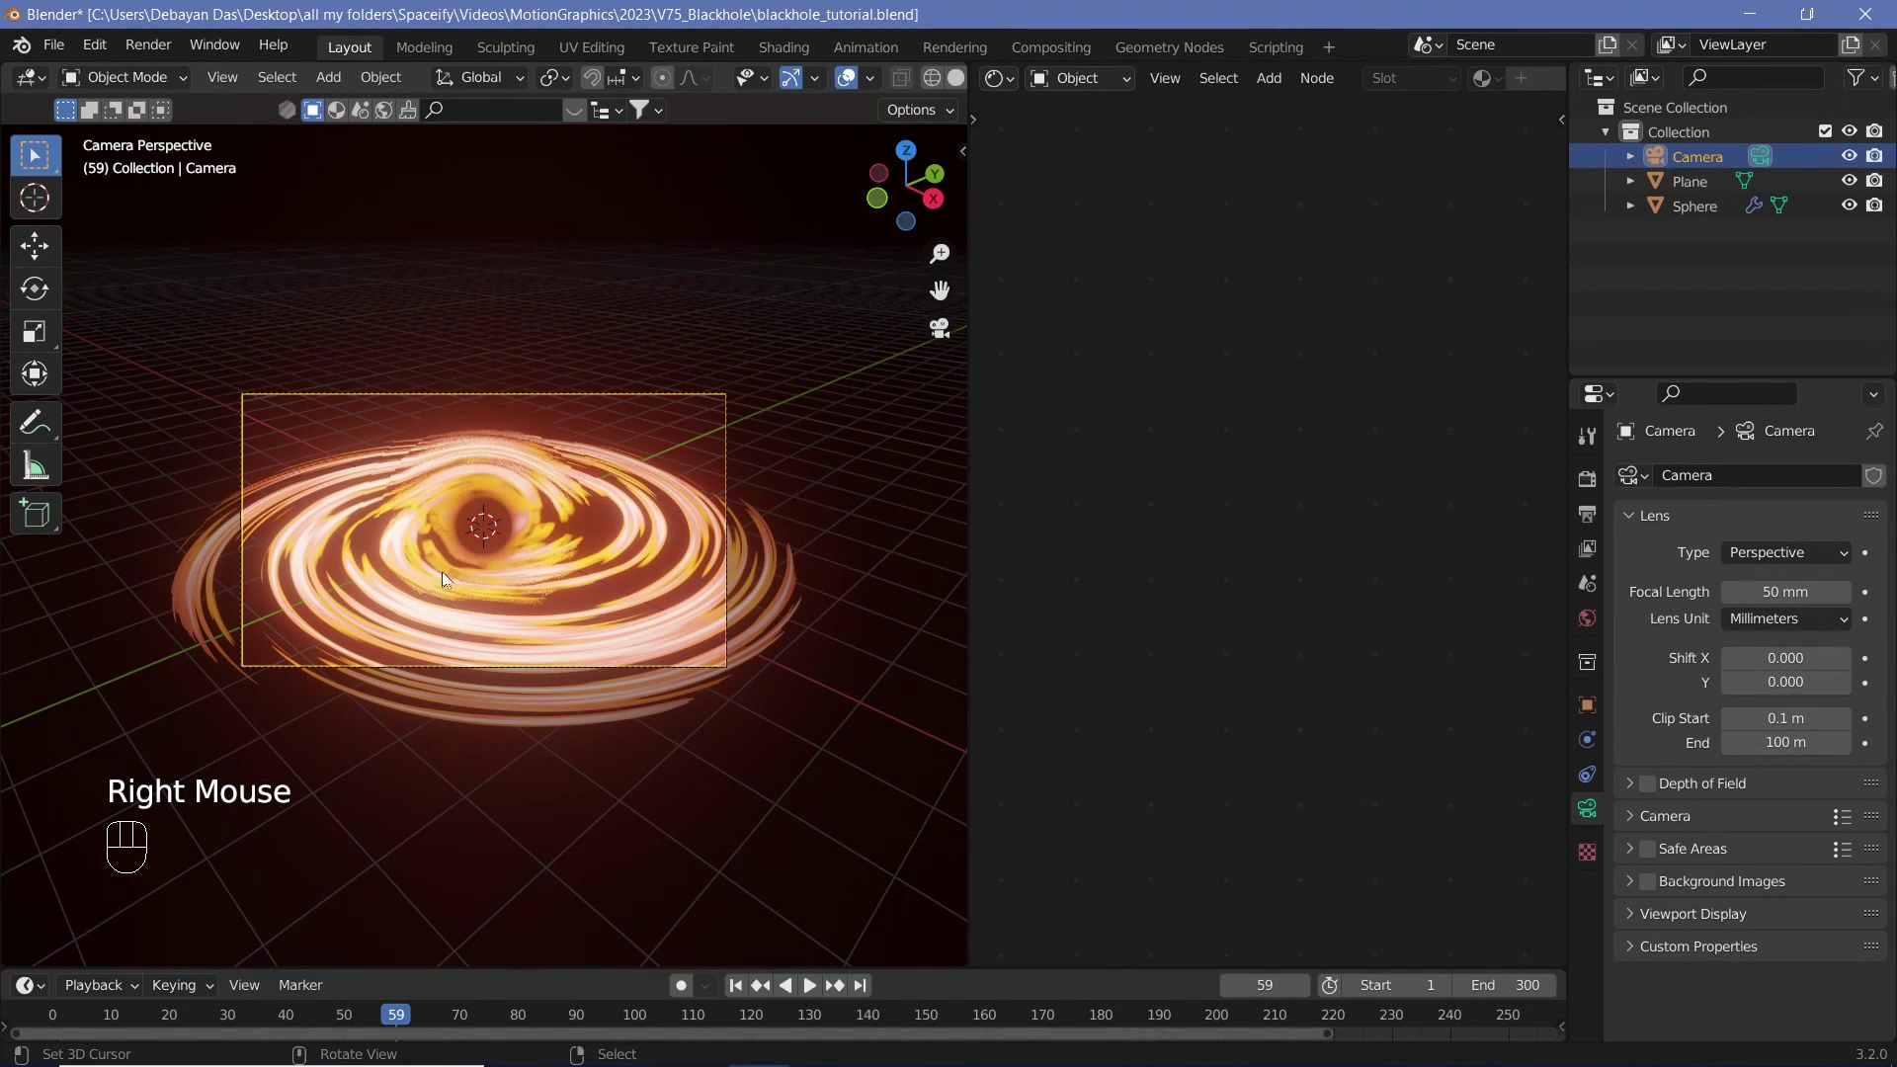
- Move and rotate the camera so the black hole disk sits nearly edge-on in the frame
key("n")
left_click(956, 272)
left_click(821, 453)
key("n")
middle_click(538, 605)
left_click_drag(537, 545, 574, 519)
middle_click(569, 531)
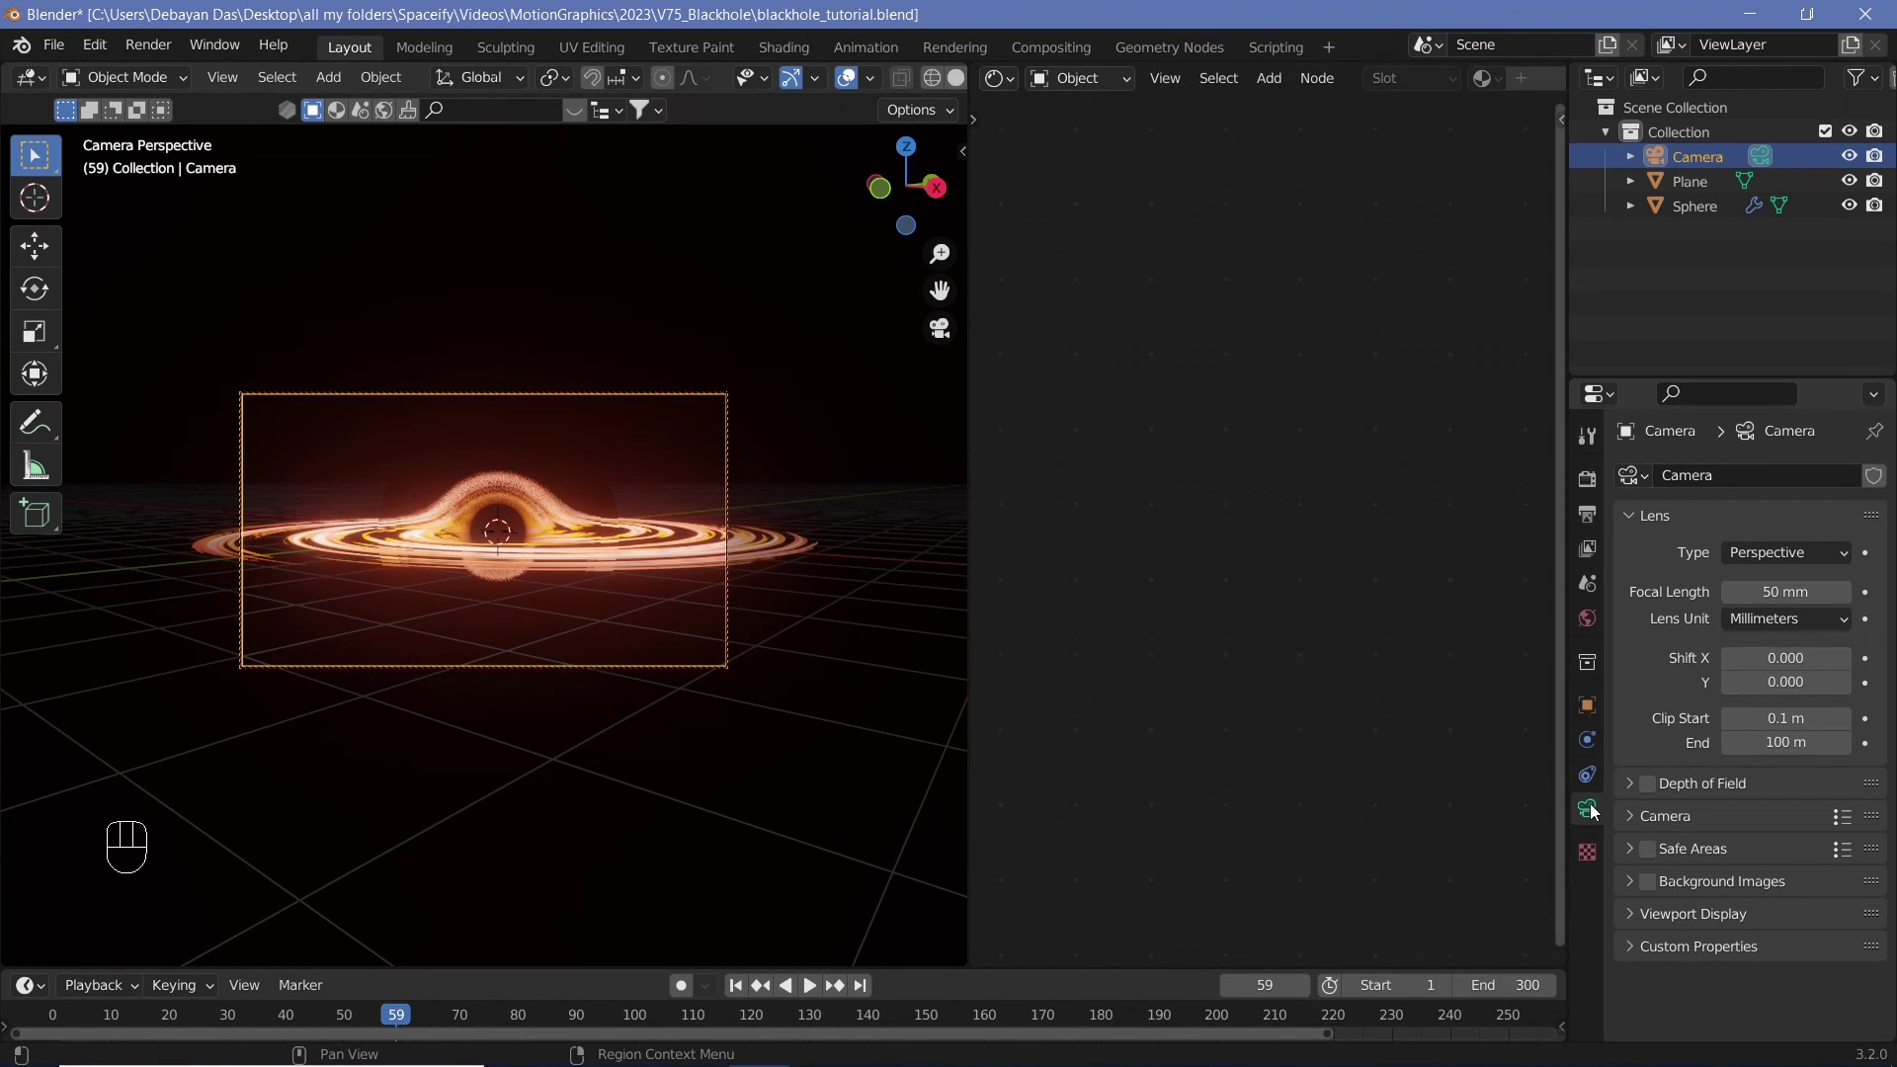
- Roll the camera about -14.7° so the disk runs diagonally, then play the animation
left_click(1595, 712)
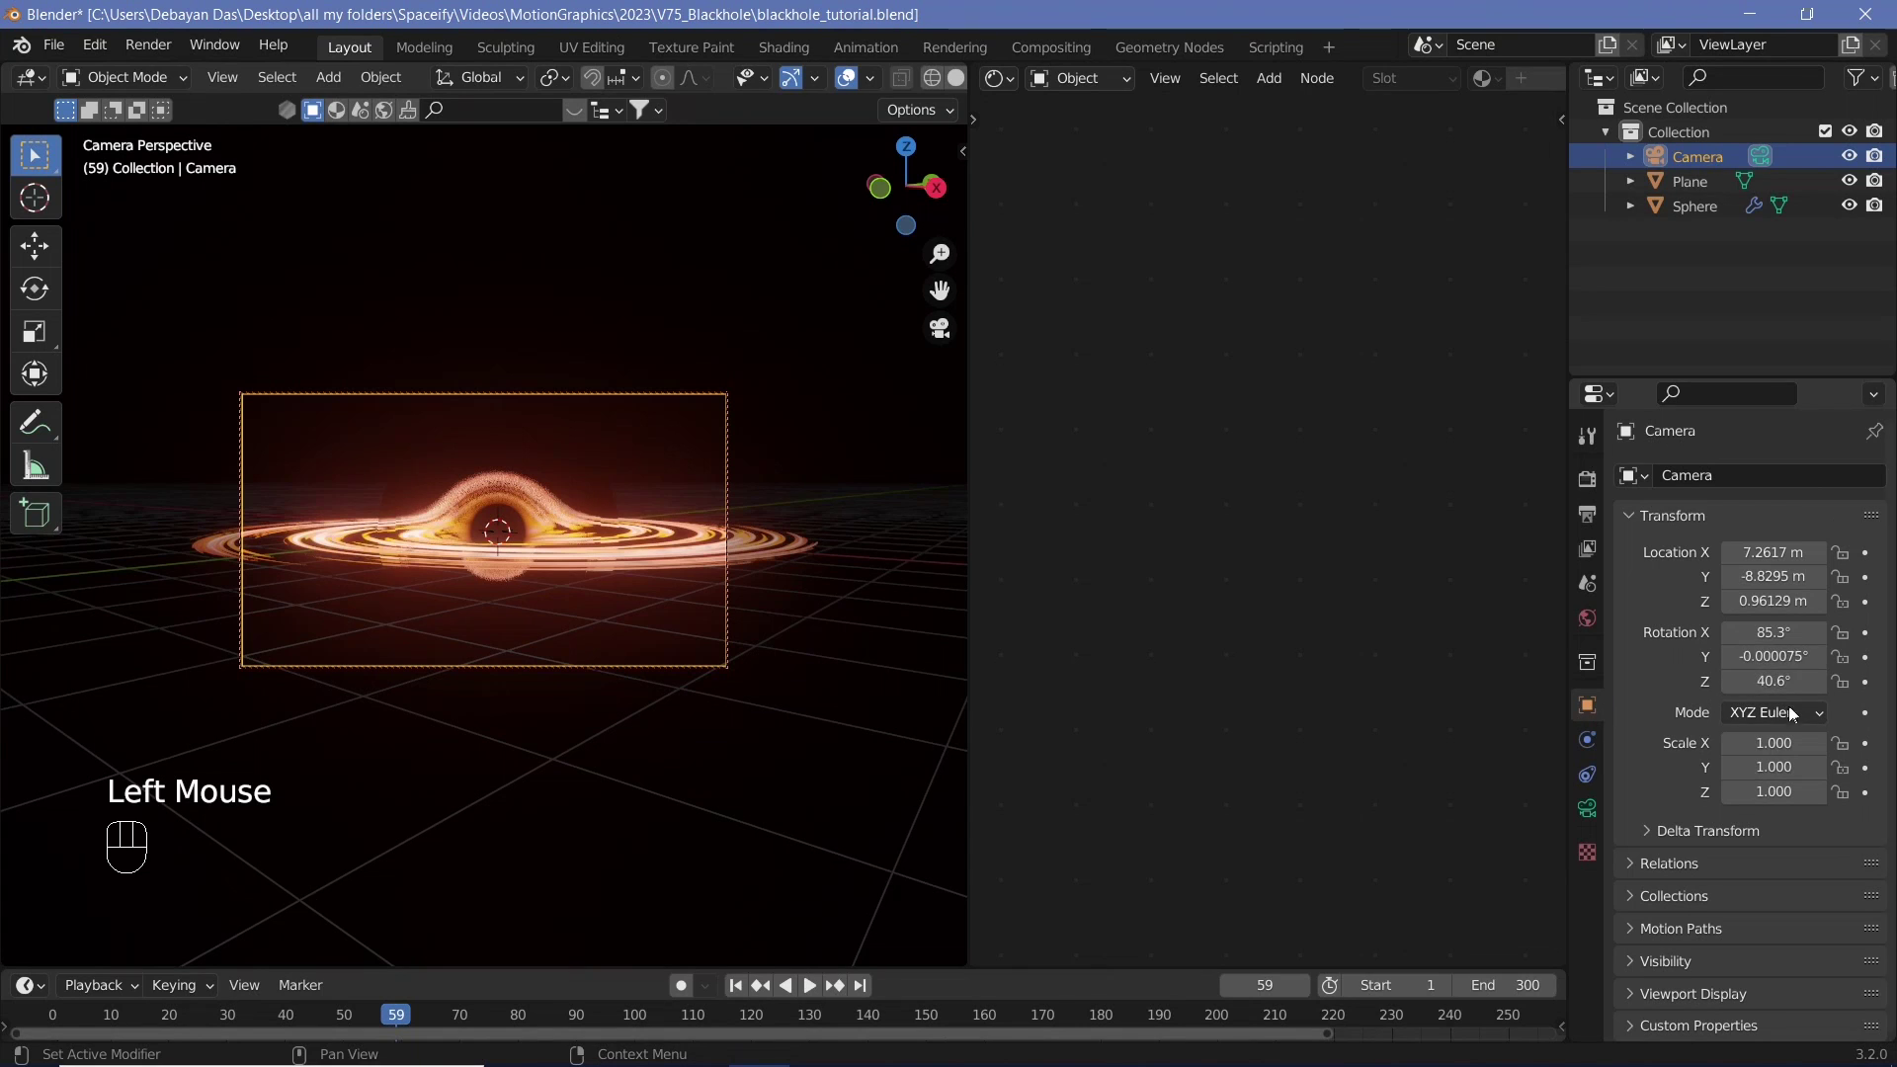
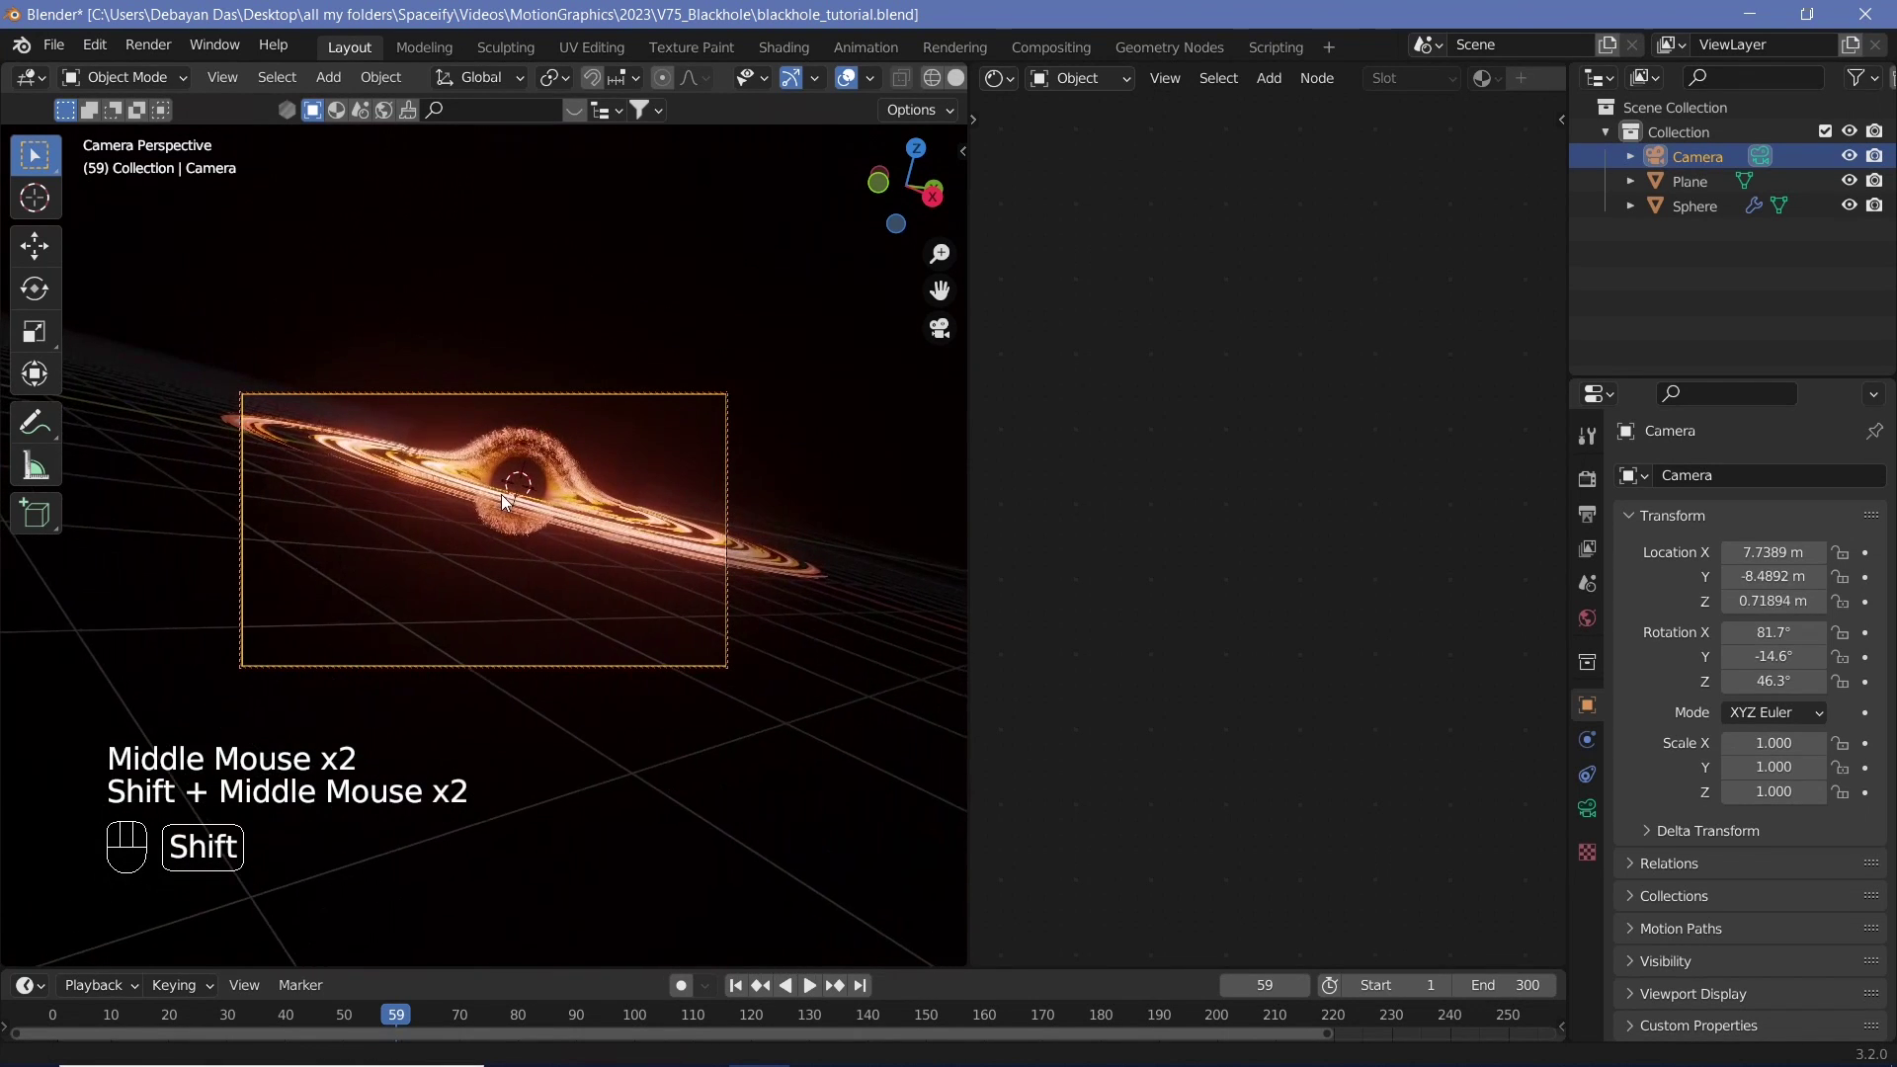
middle_click(530, 525)
middle_click(510, 526)
middle_click(516, 565)
left_click(569, 587)
key("shift+space")
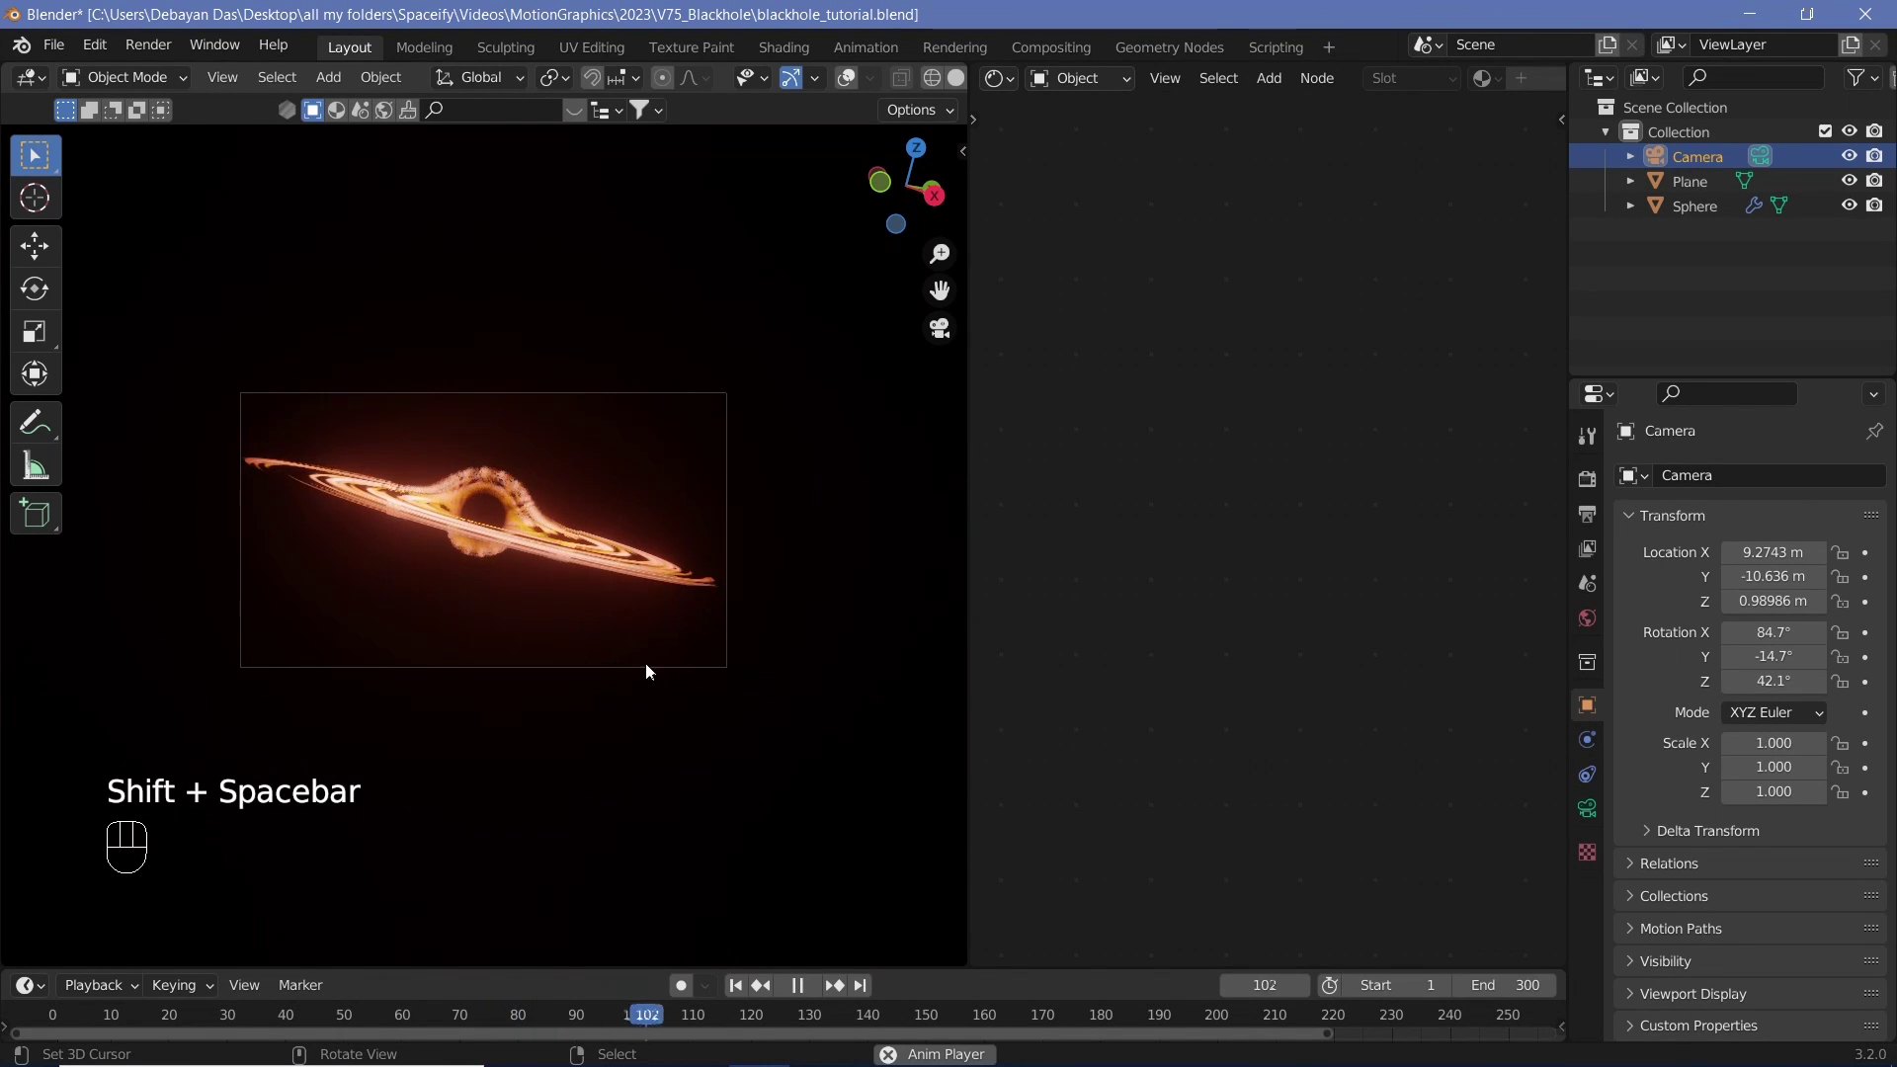
- Swap the world noise for a Voronoi Texture through a tight ColorRamp, giving tiny background stars
key("shift+space")
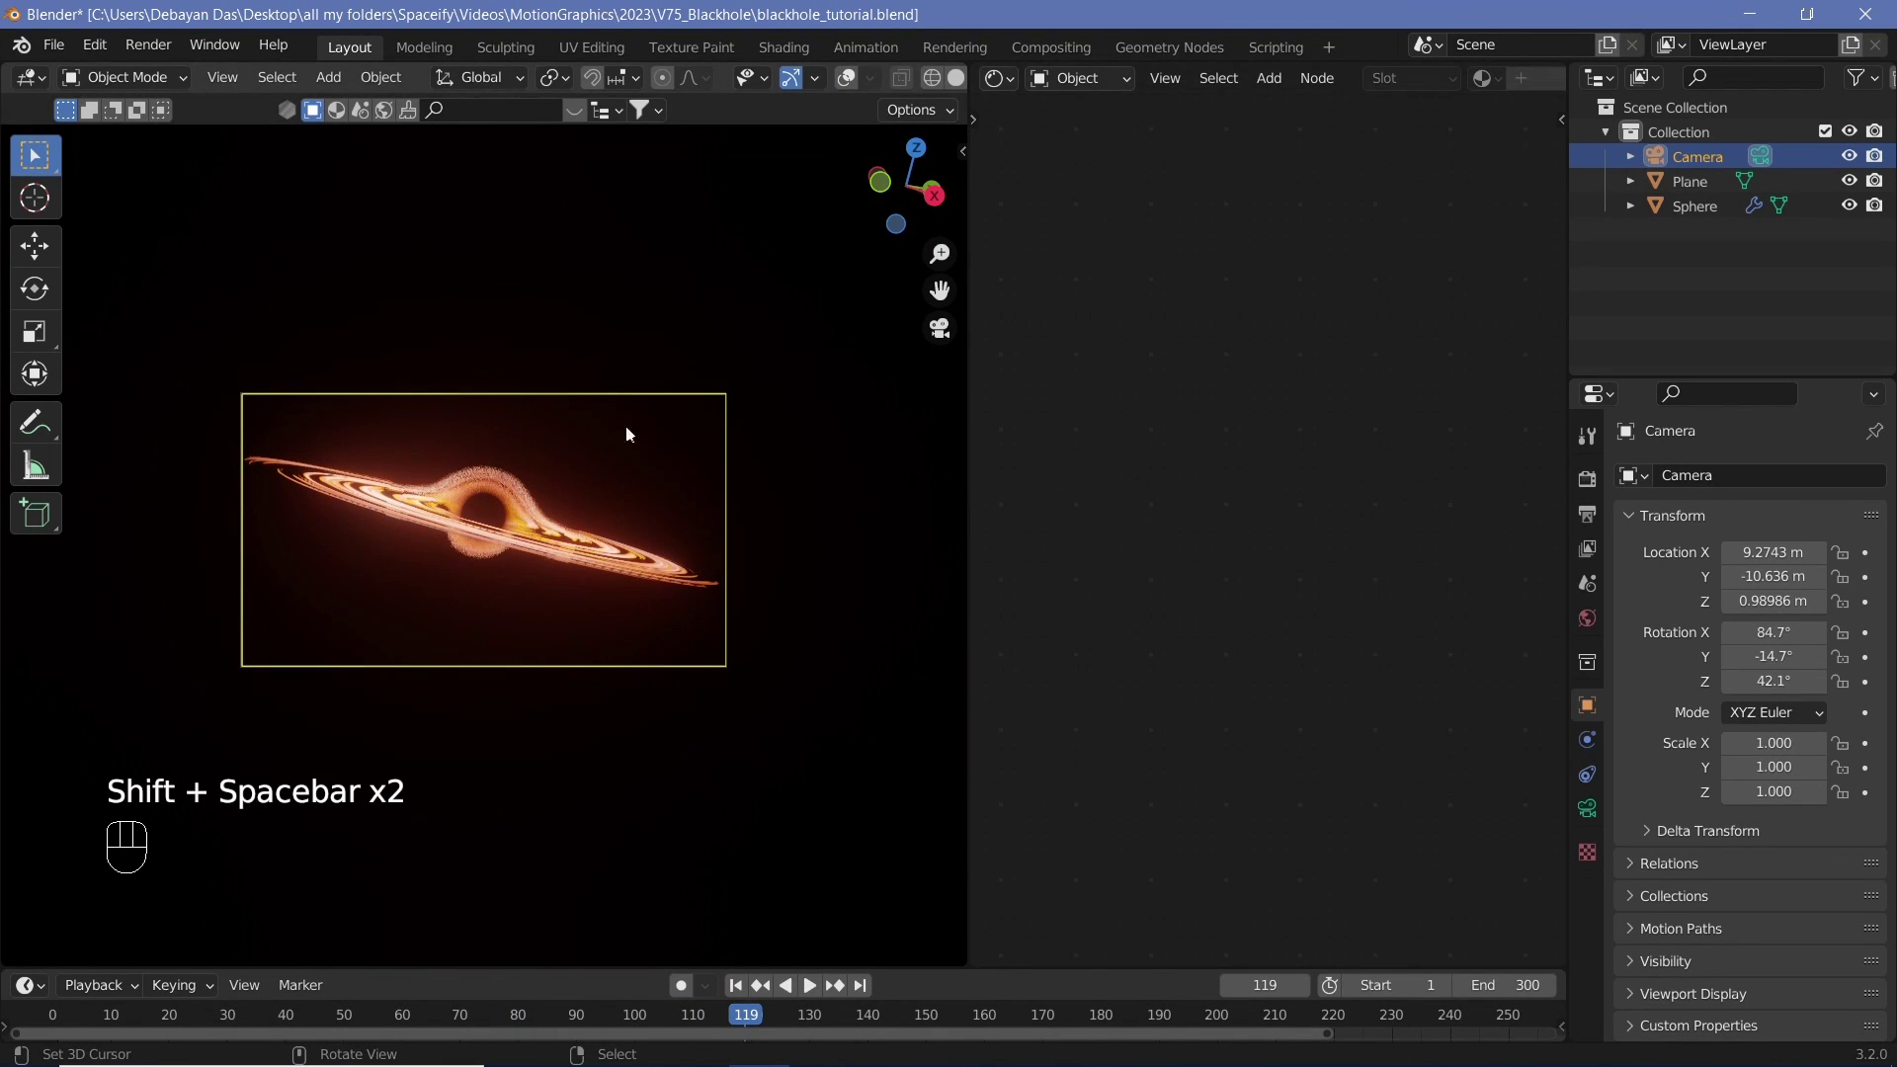
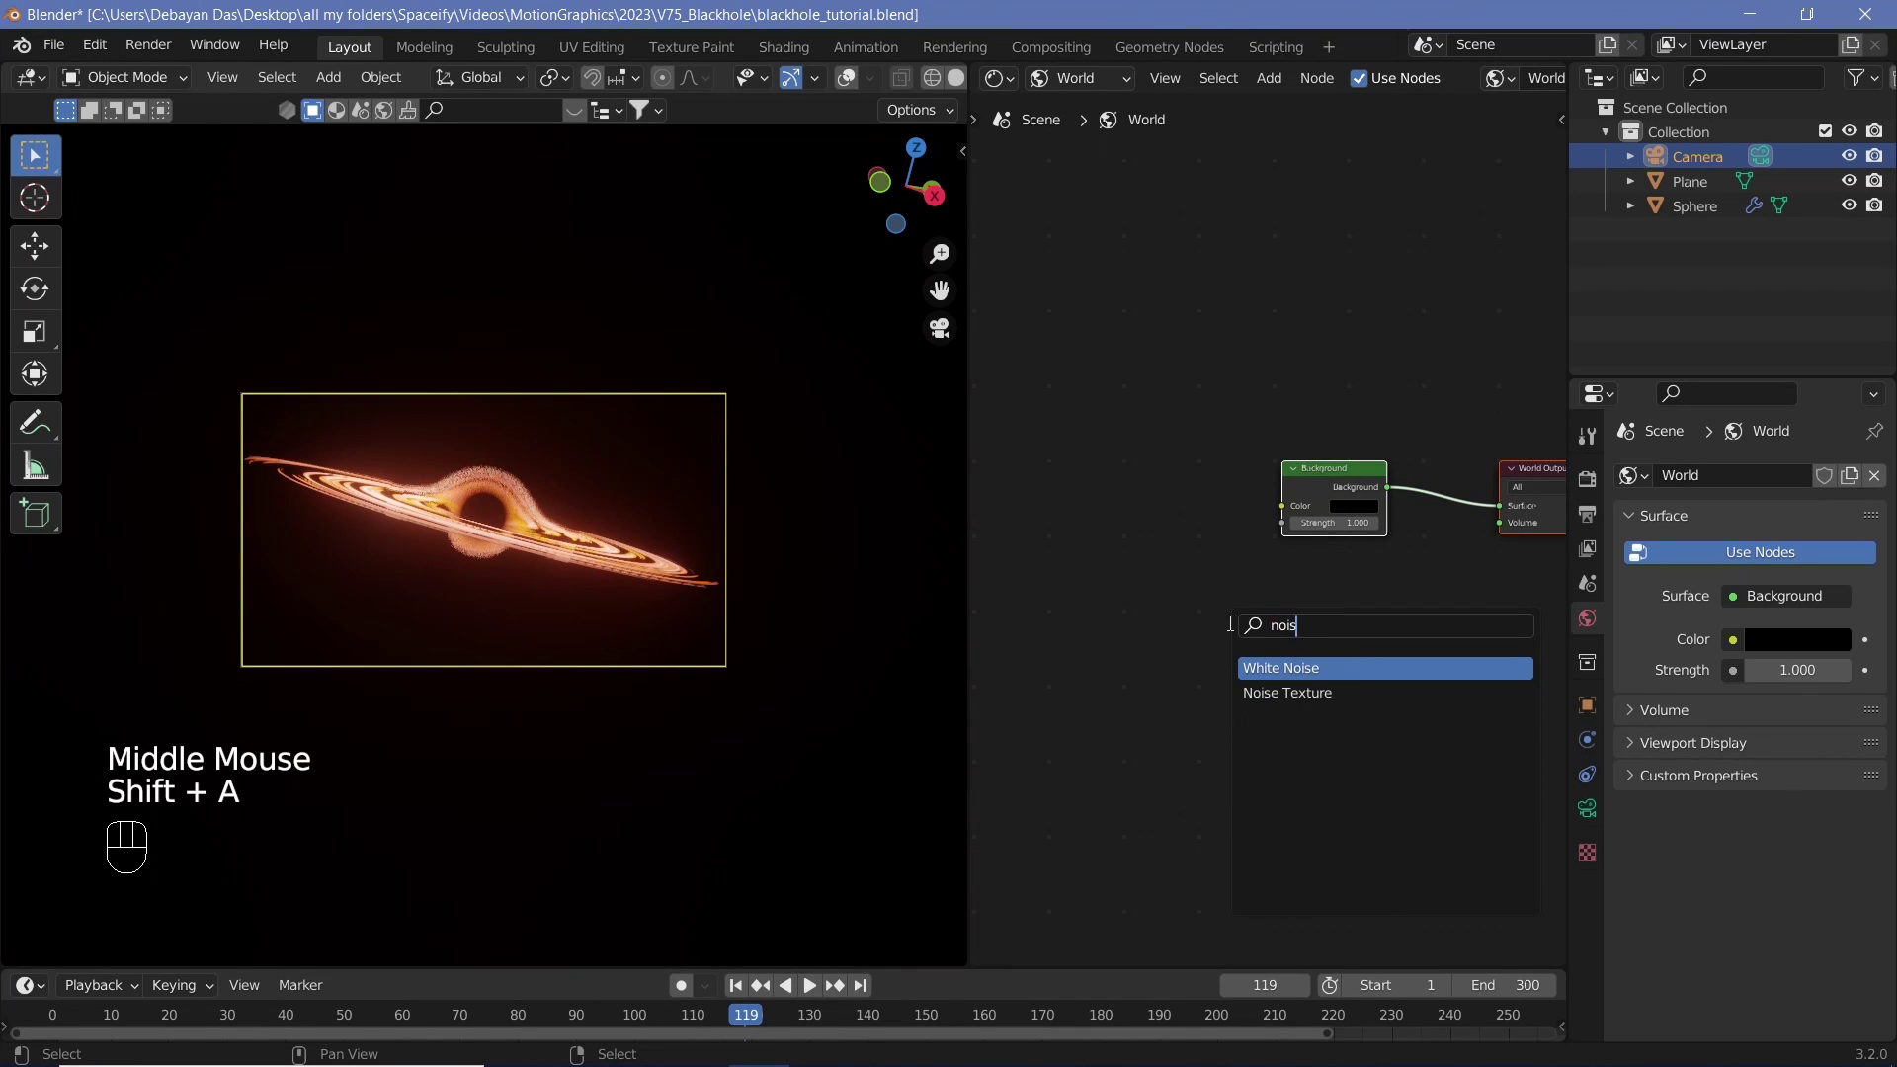
key("BackSpace")
key("BackSpace")
key("BackSpace")
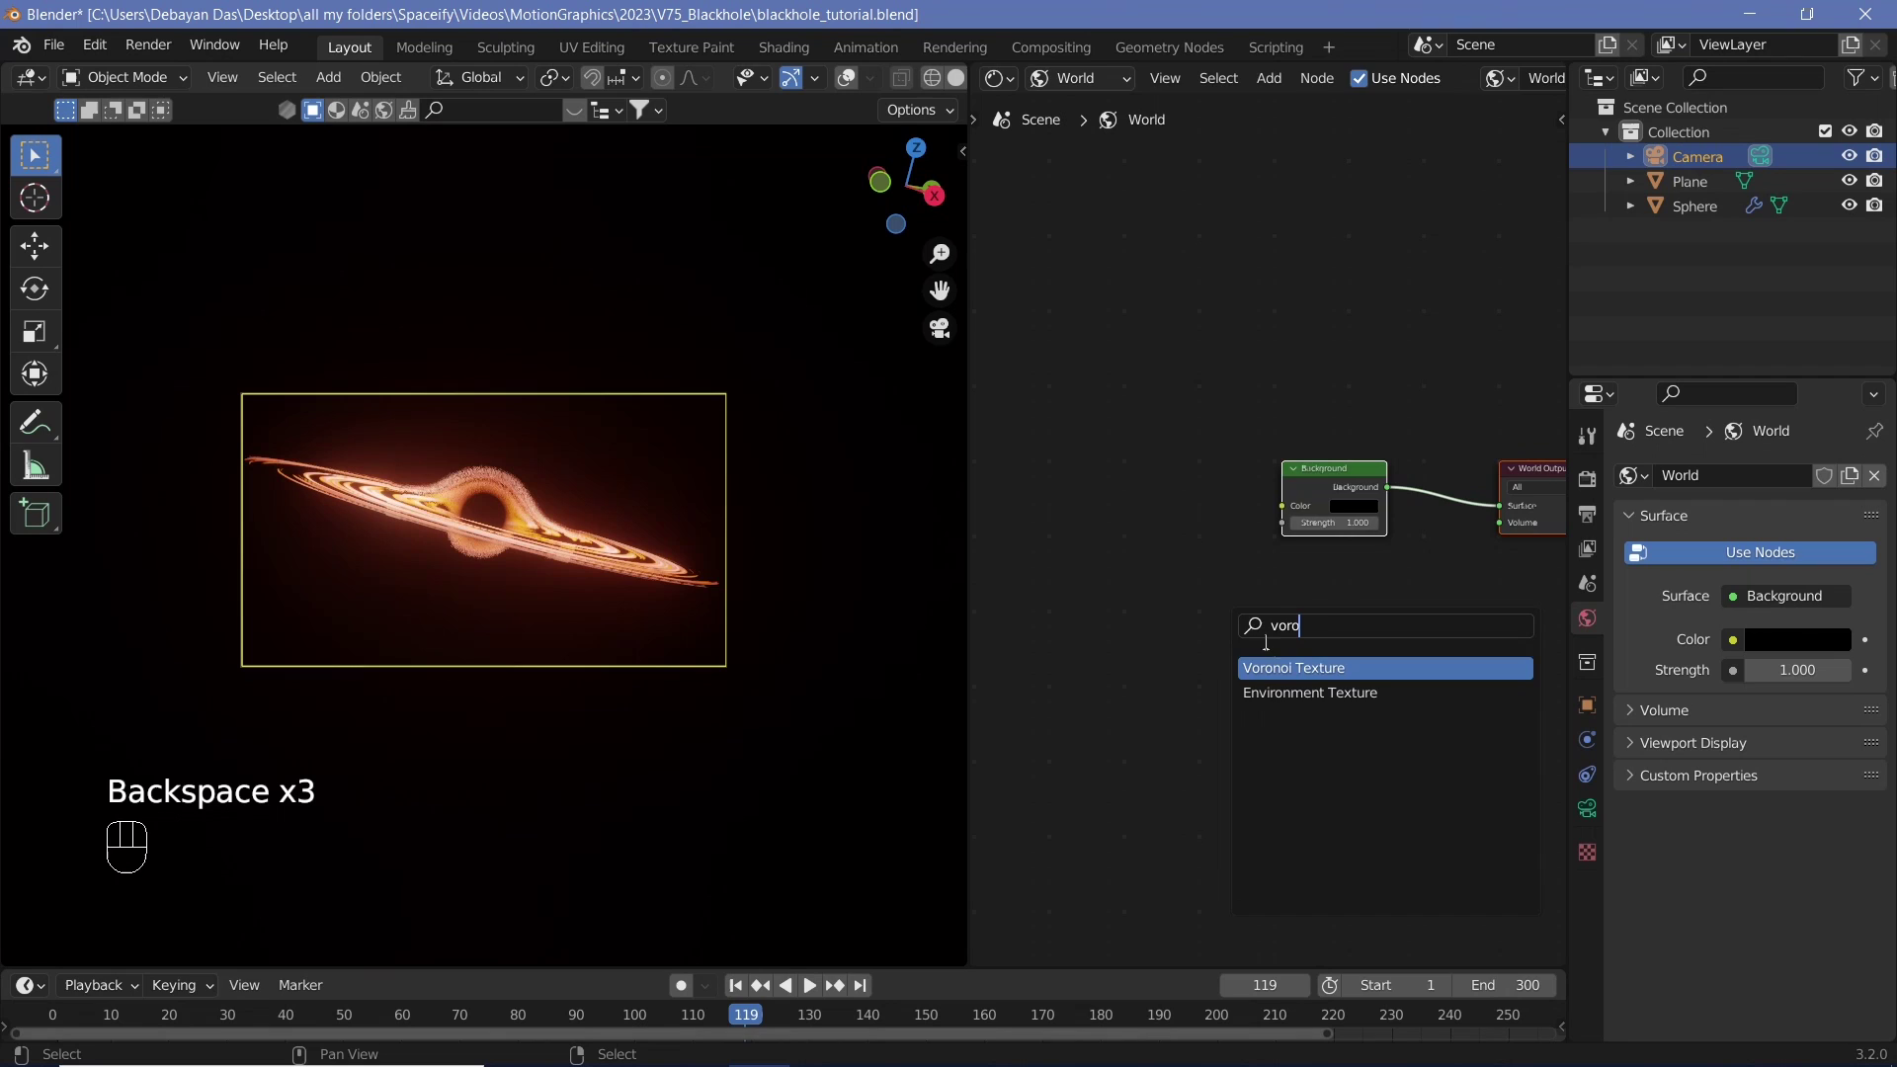
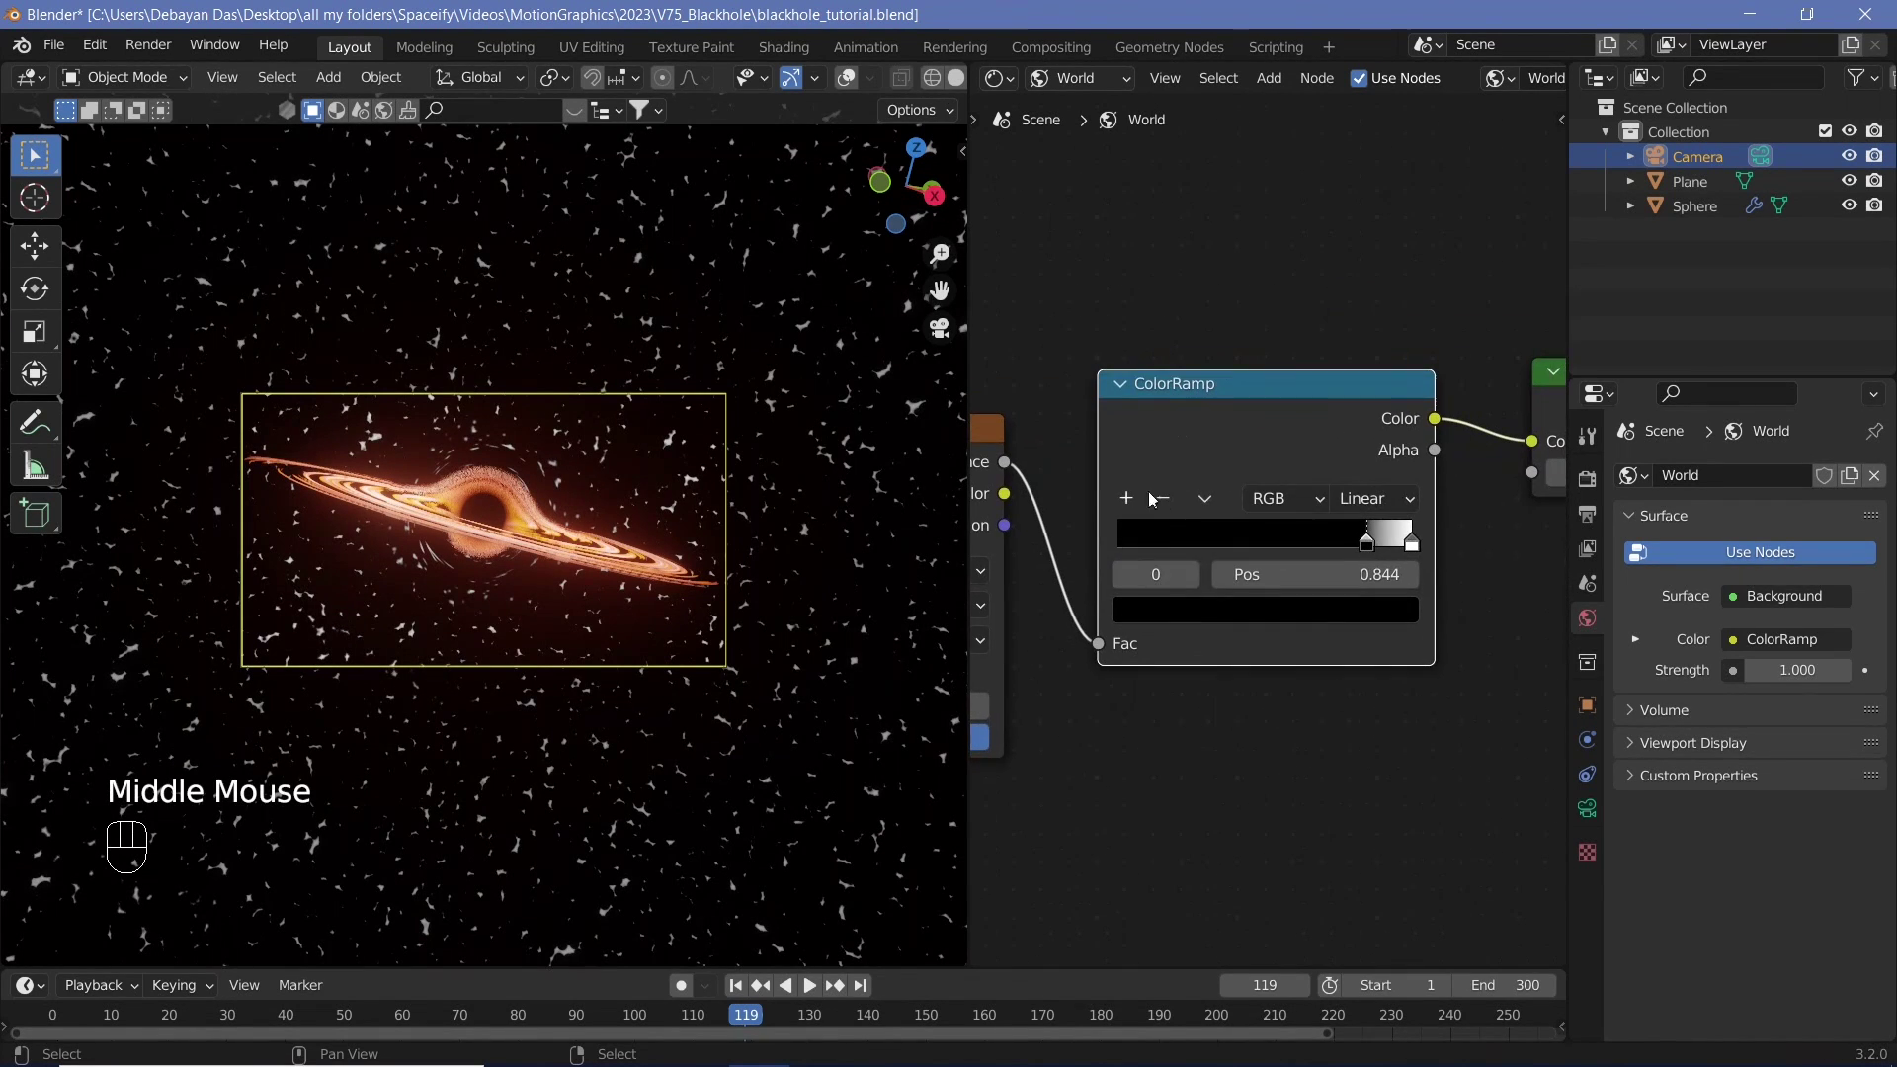
left_click_drag(1208, 506, 1225, 664)
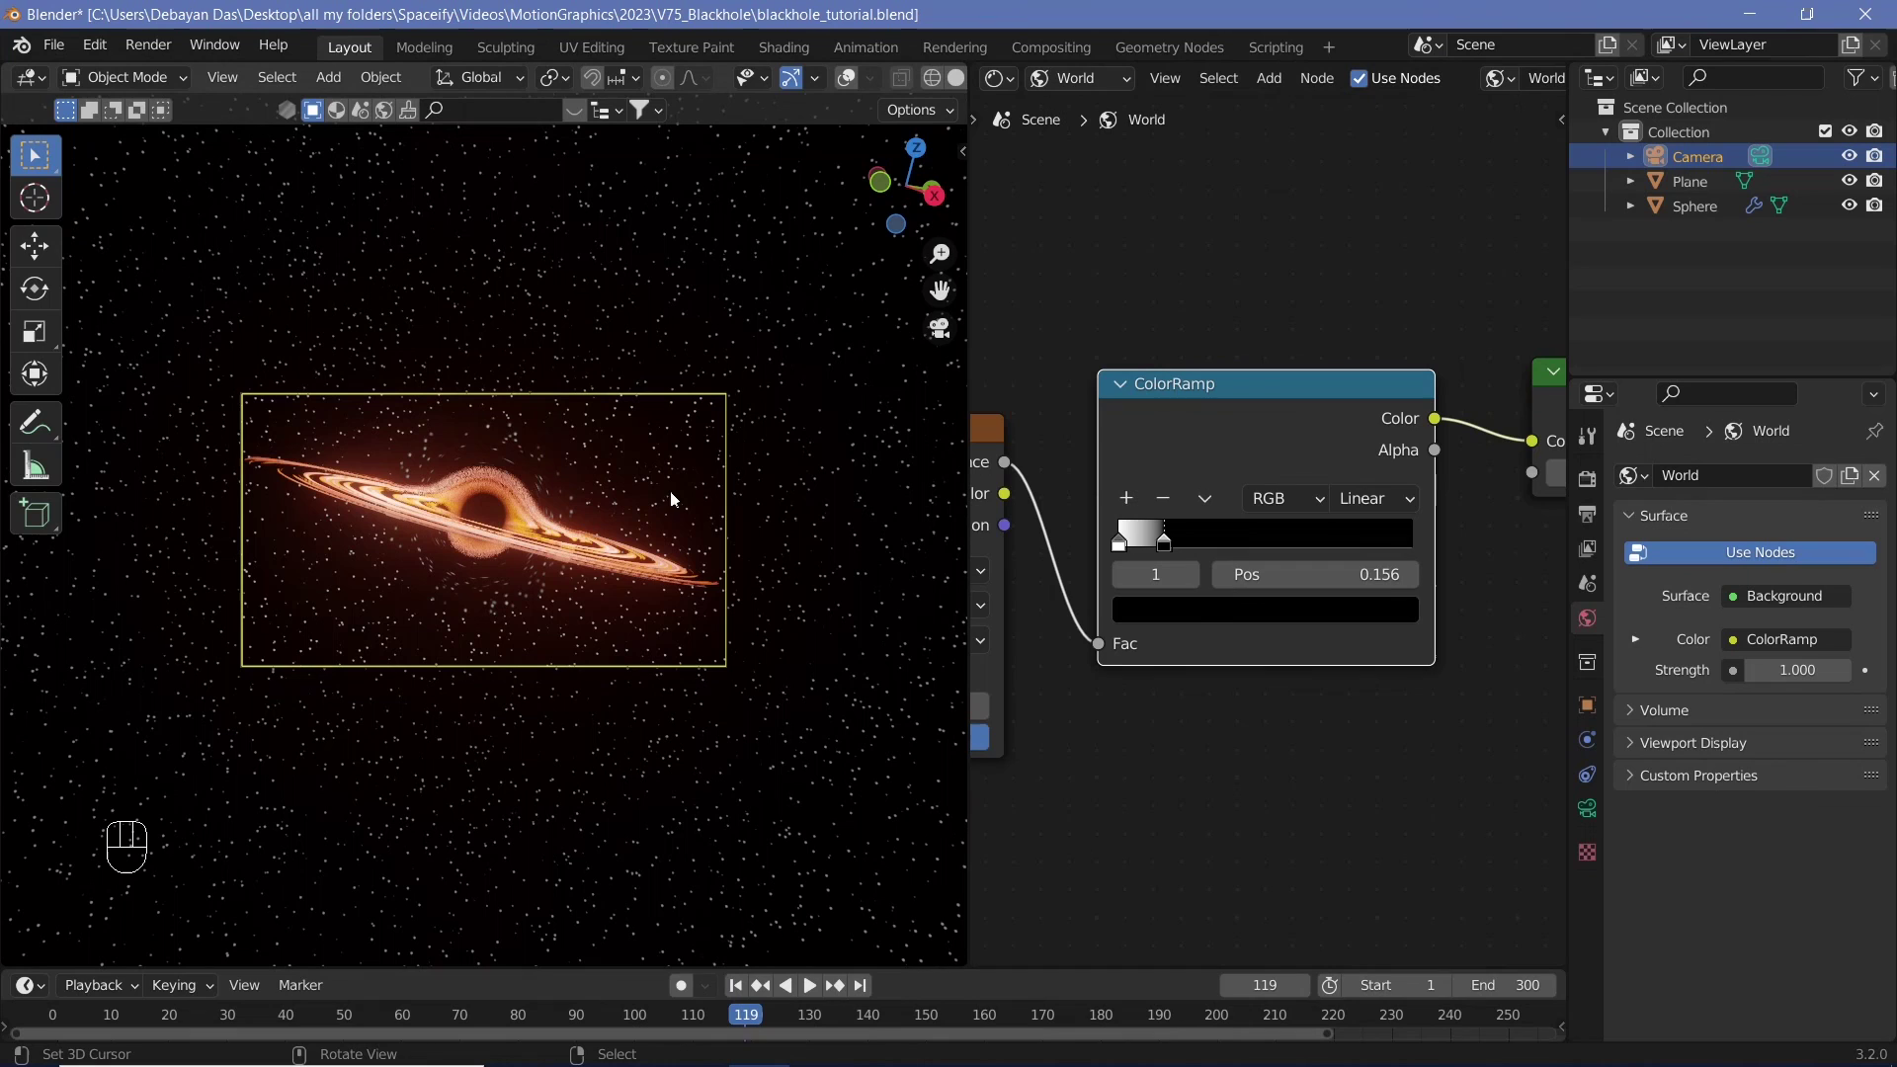
- Set camera Passepartout to 1.0, enlarge the camera view, and move the star ramp's white stop to 0.091
left_click(1587, 822)
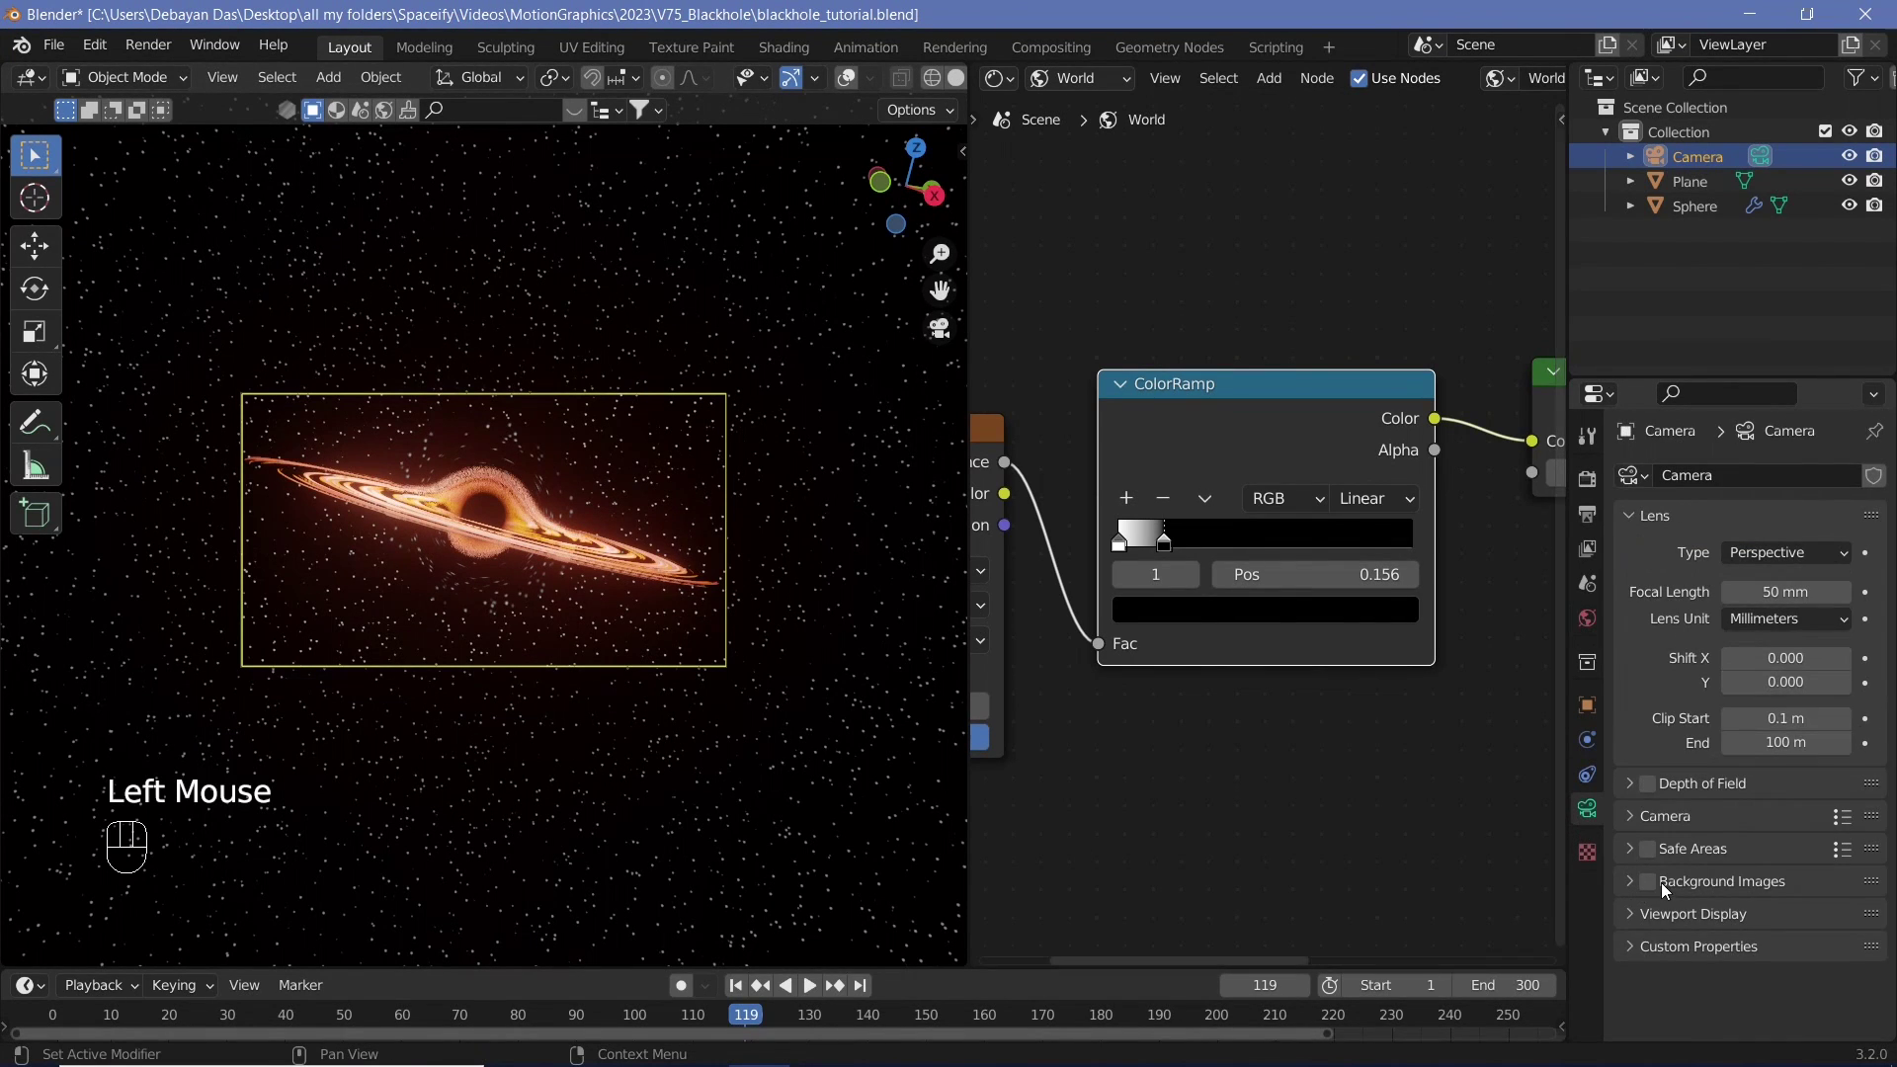
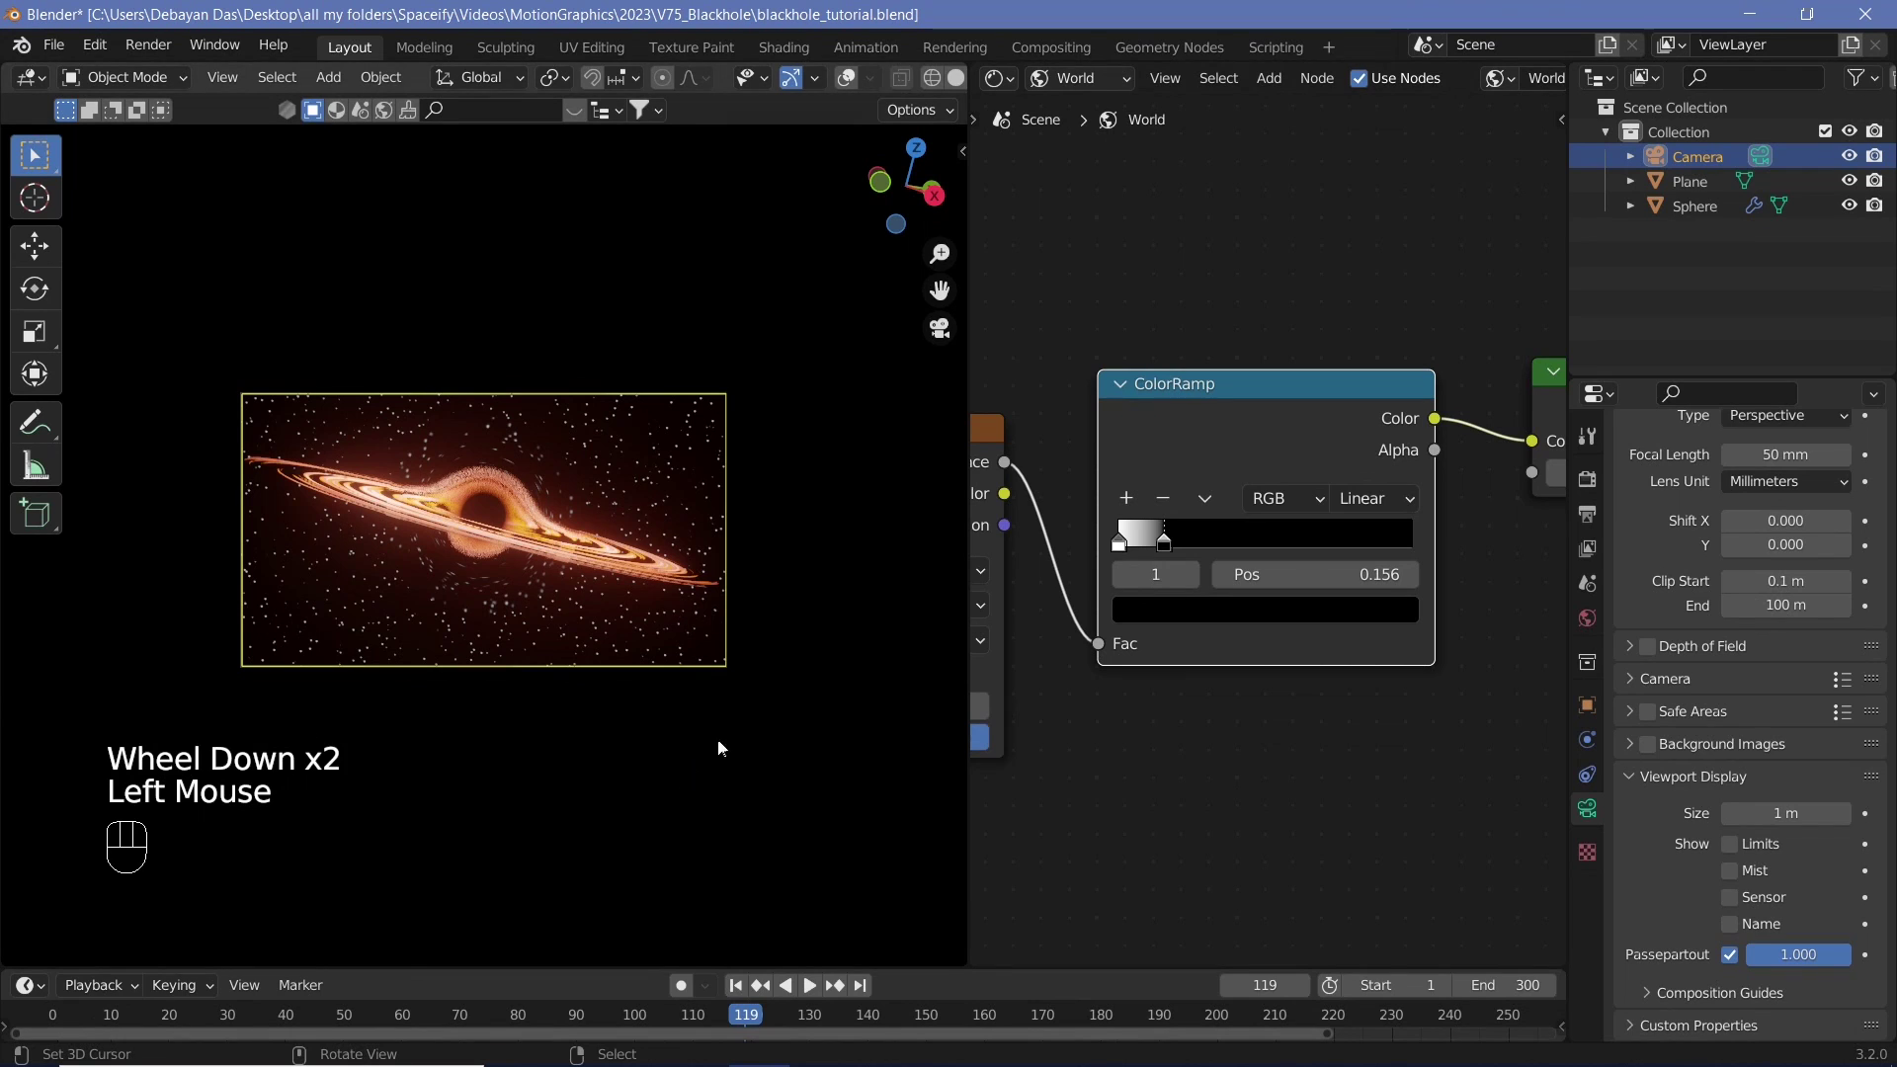
key("n")
left_click(819, 454)
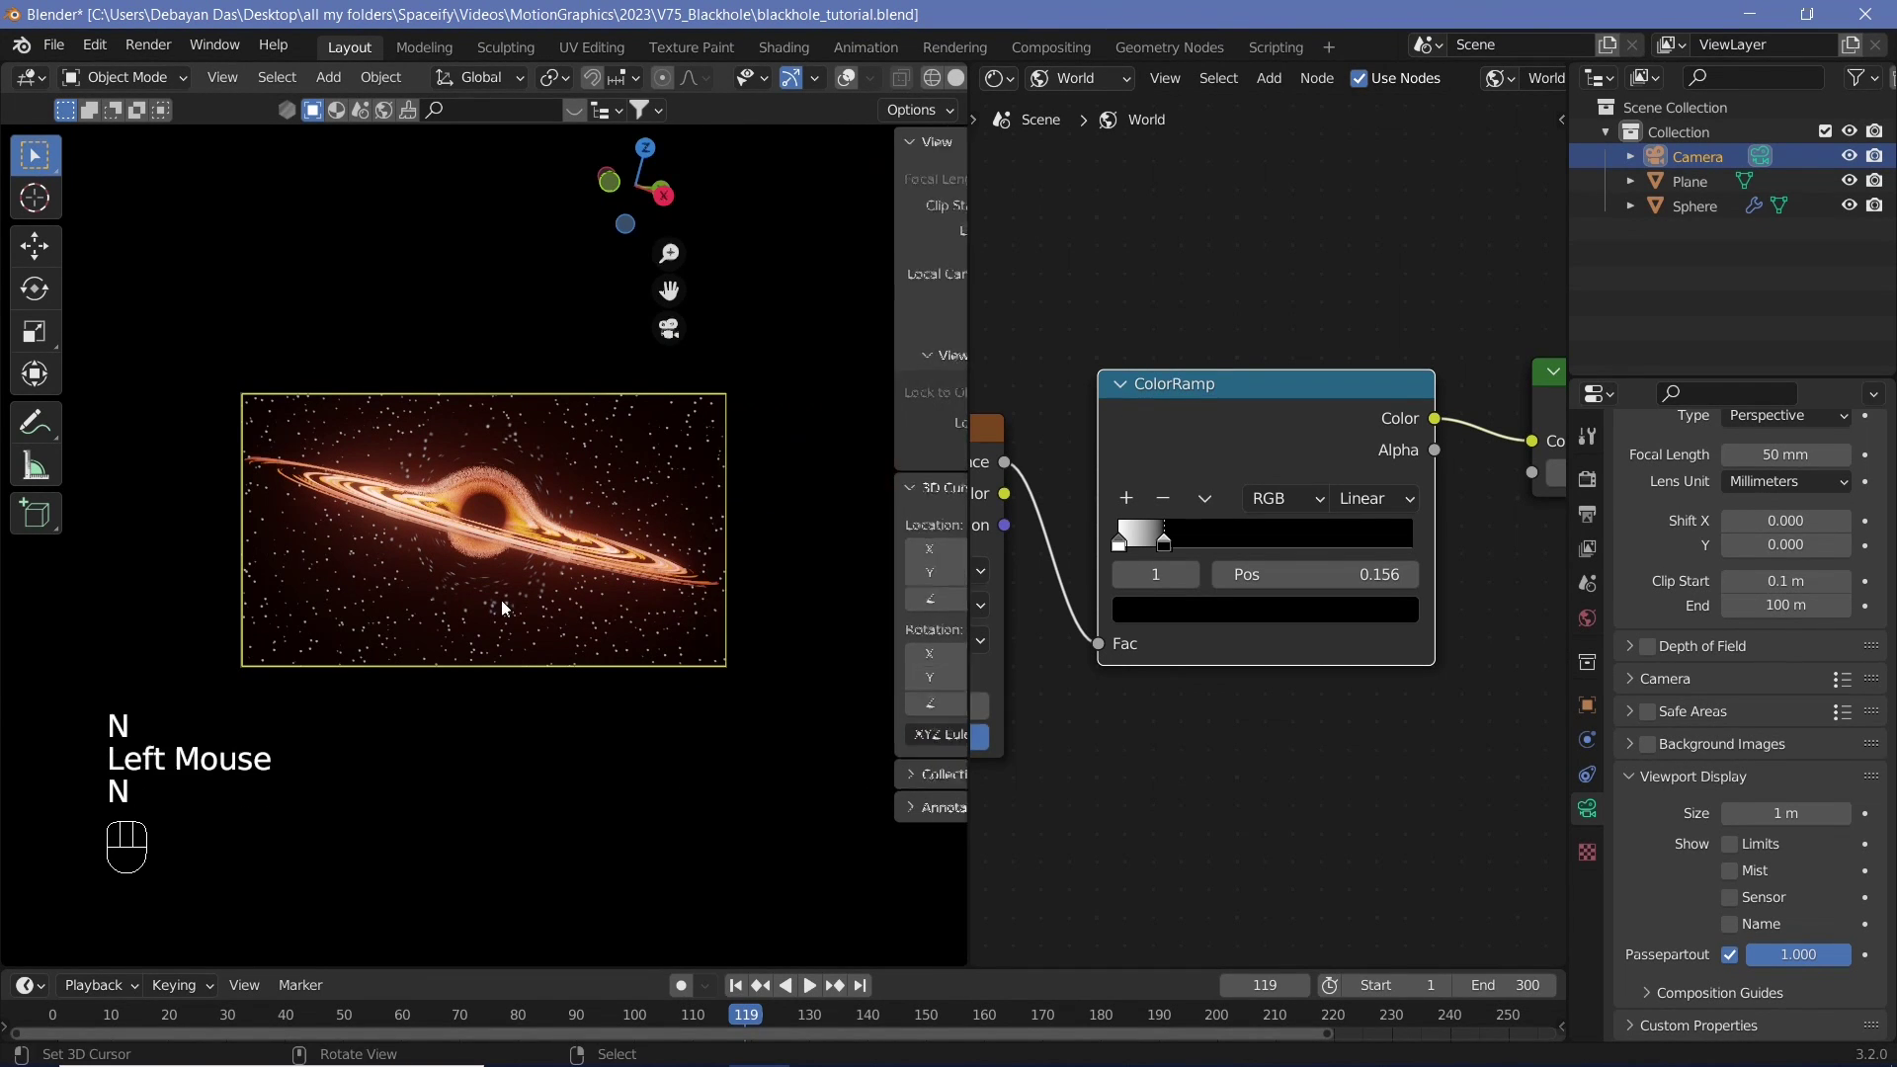
key("n")
left_click_drag(531, 669, 511, 586)
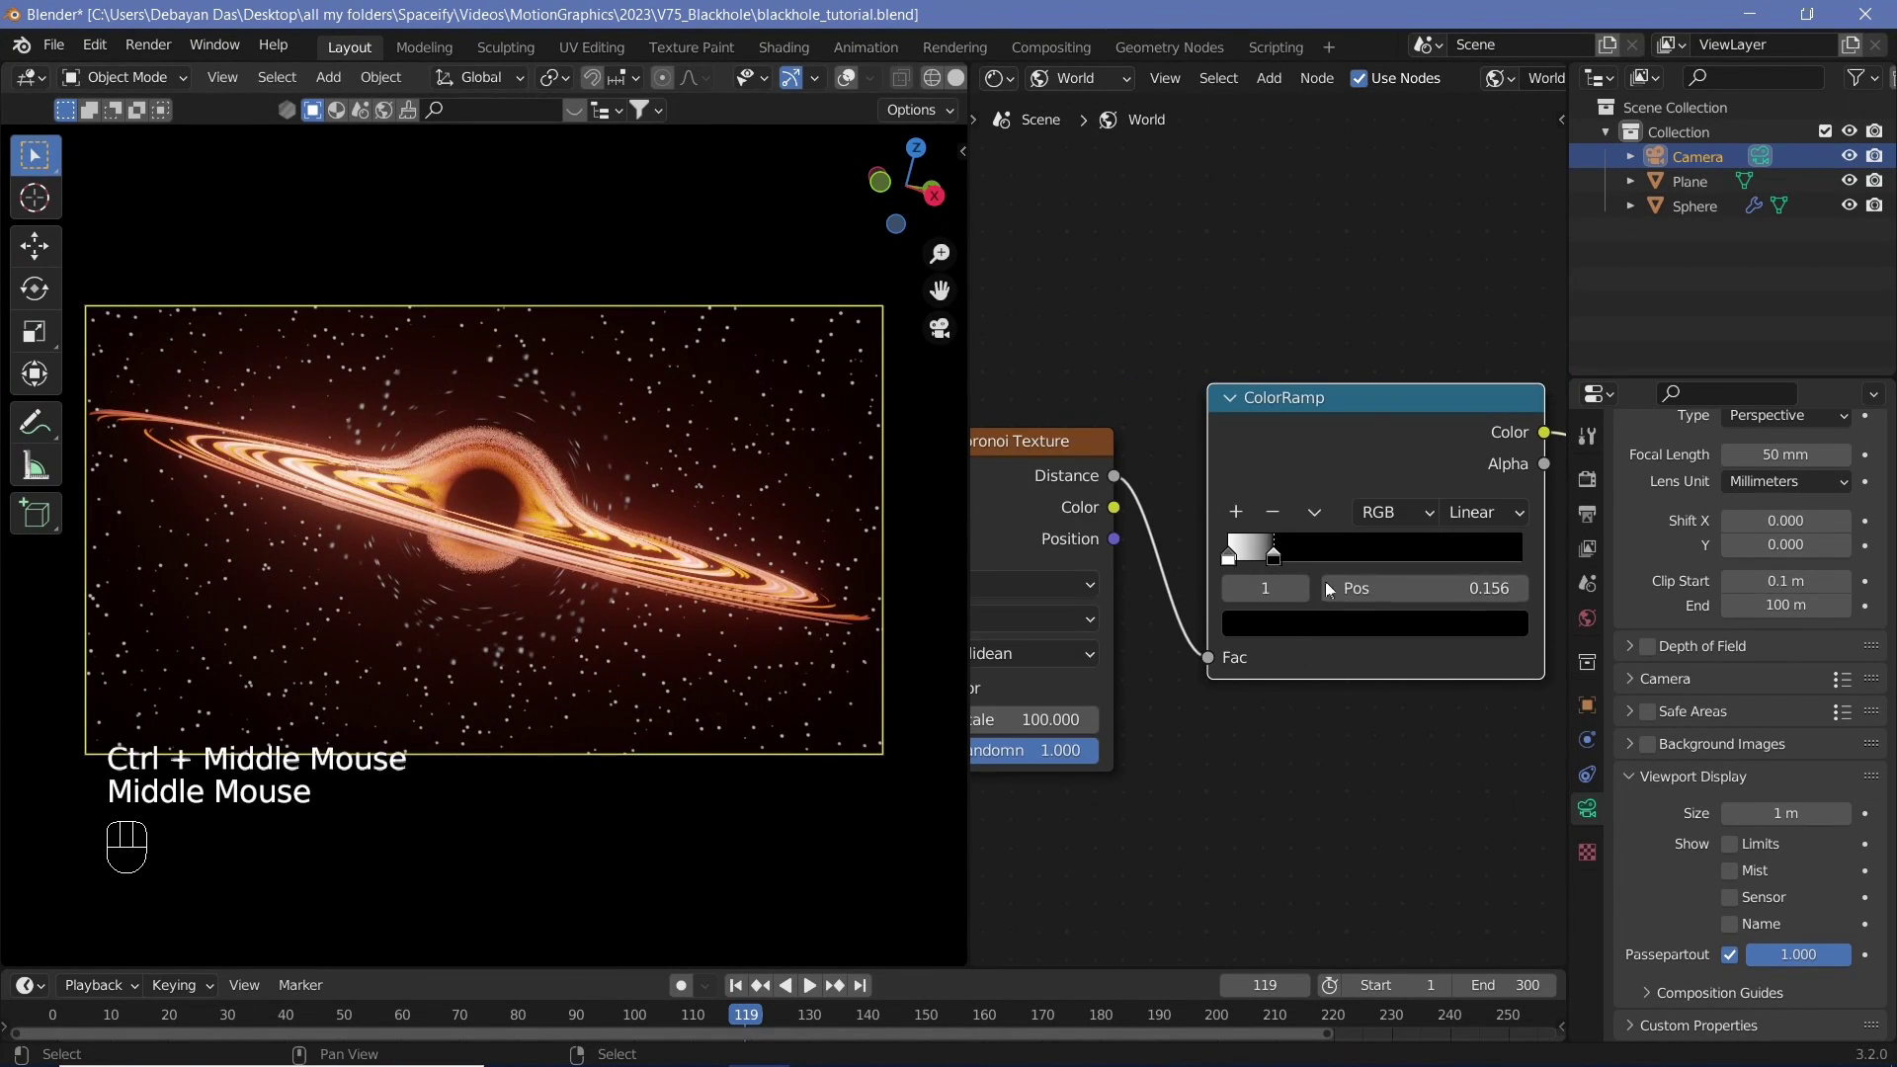
left_click(1273, 557)
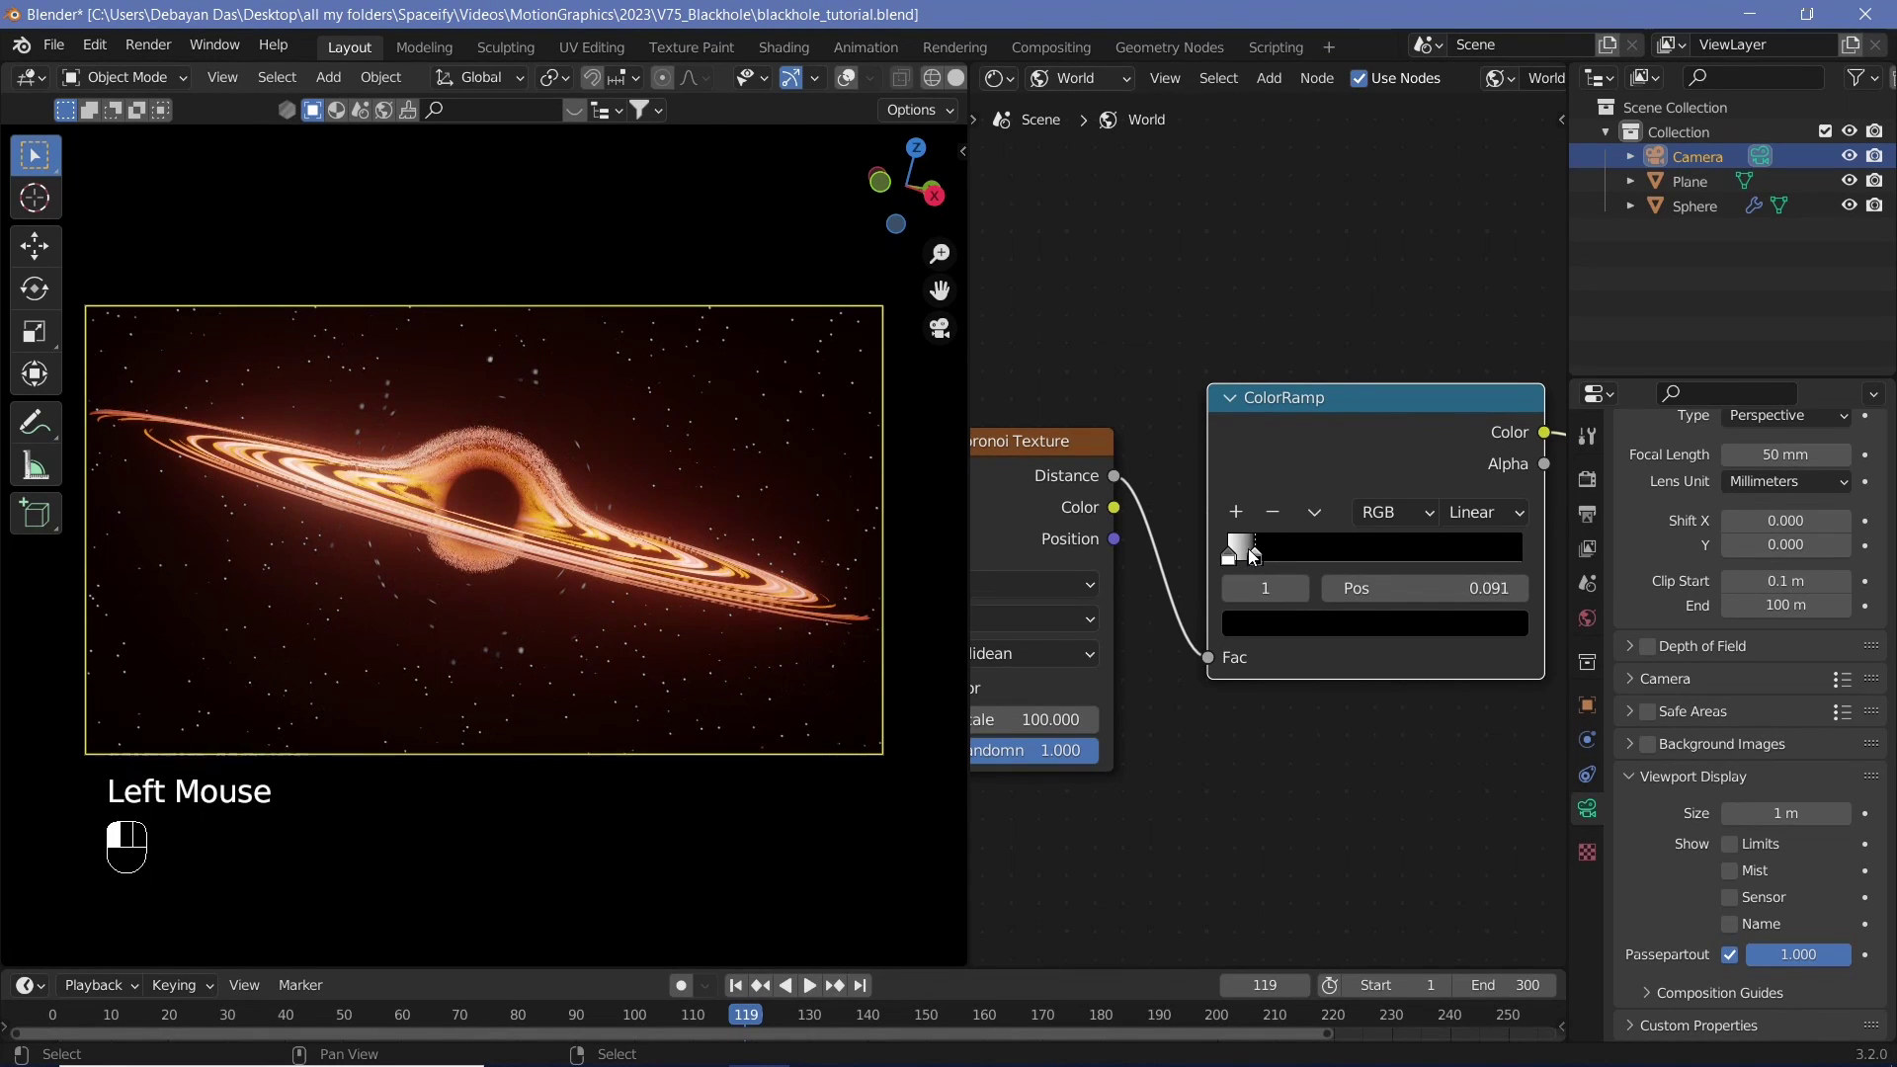
- Tint the star ramp stop a warm orange and play back the finished shot
left_click_drag(1138, 684, 1289, 647)
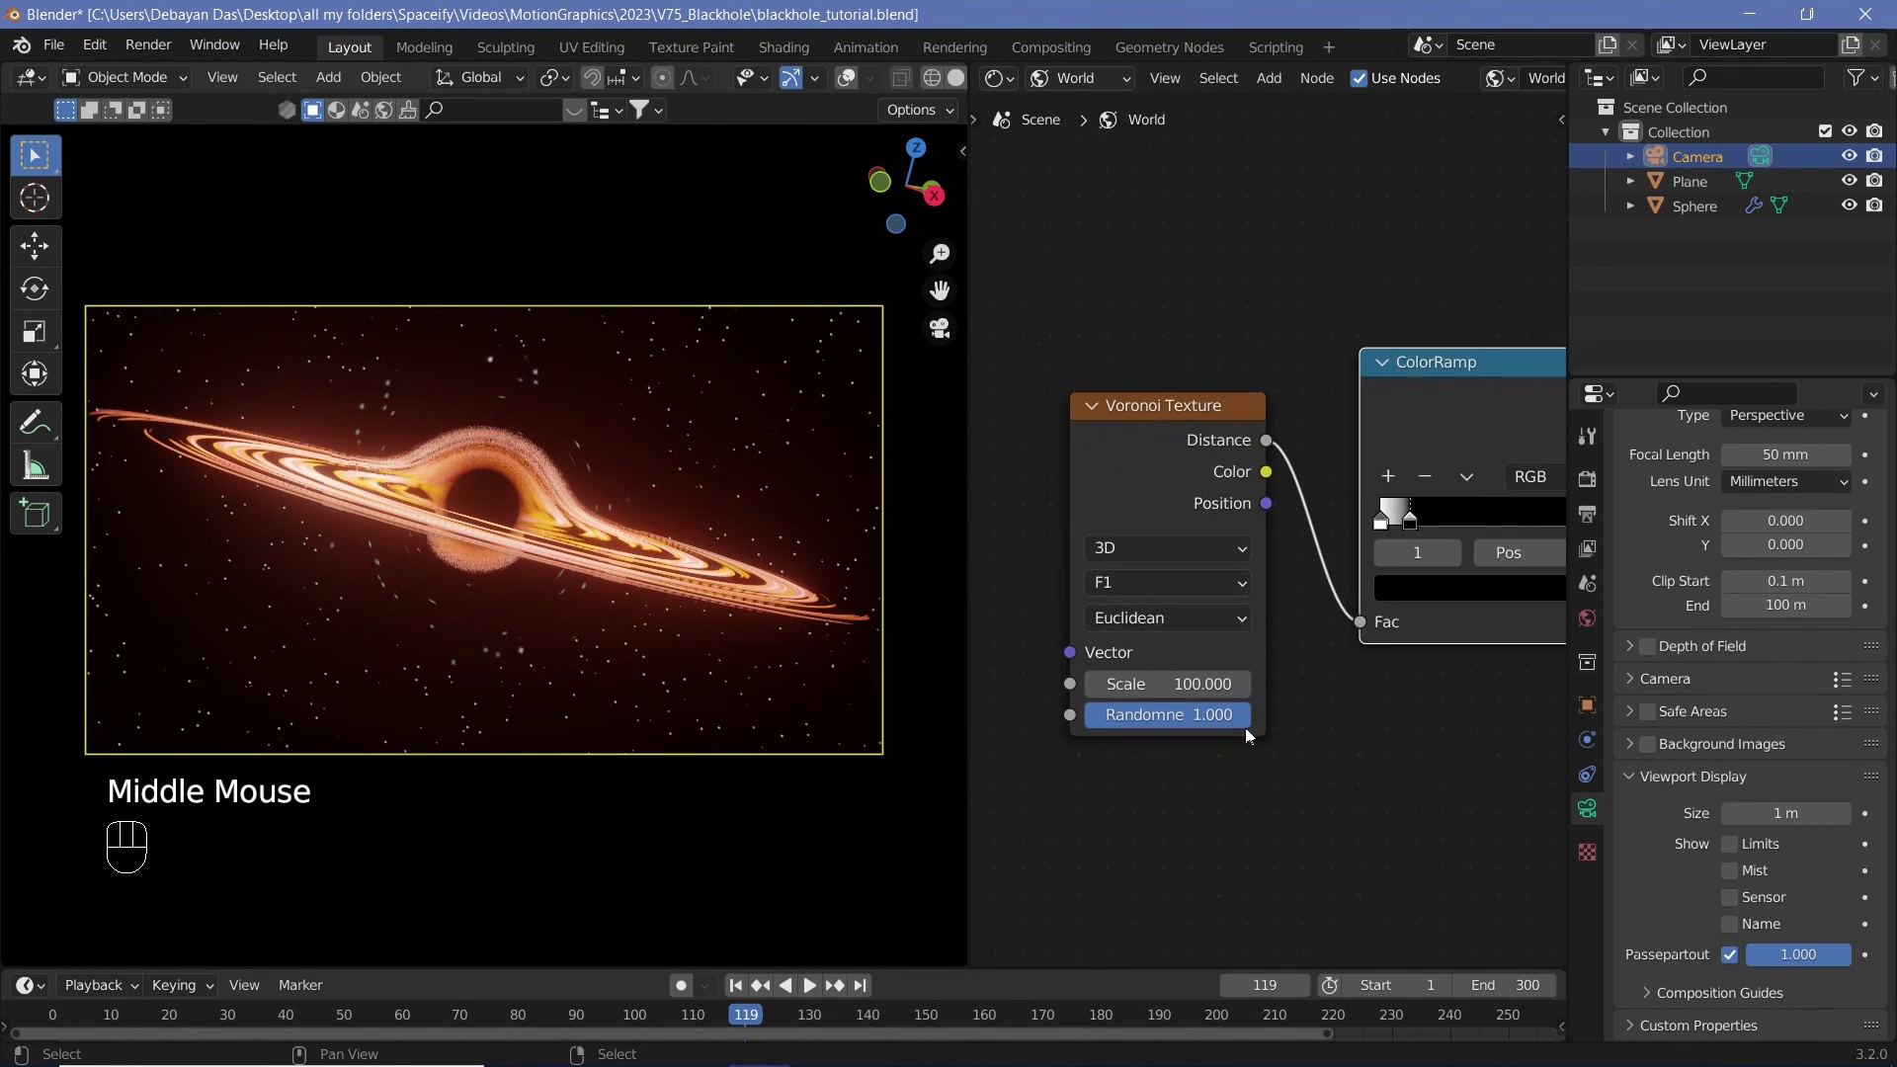
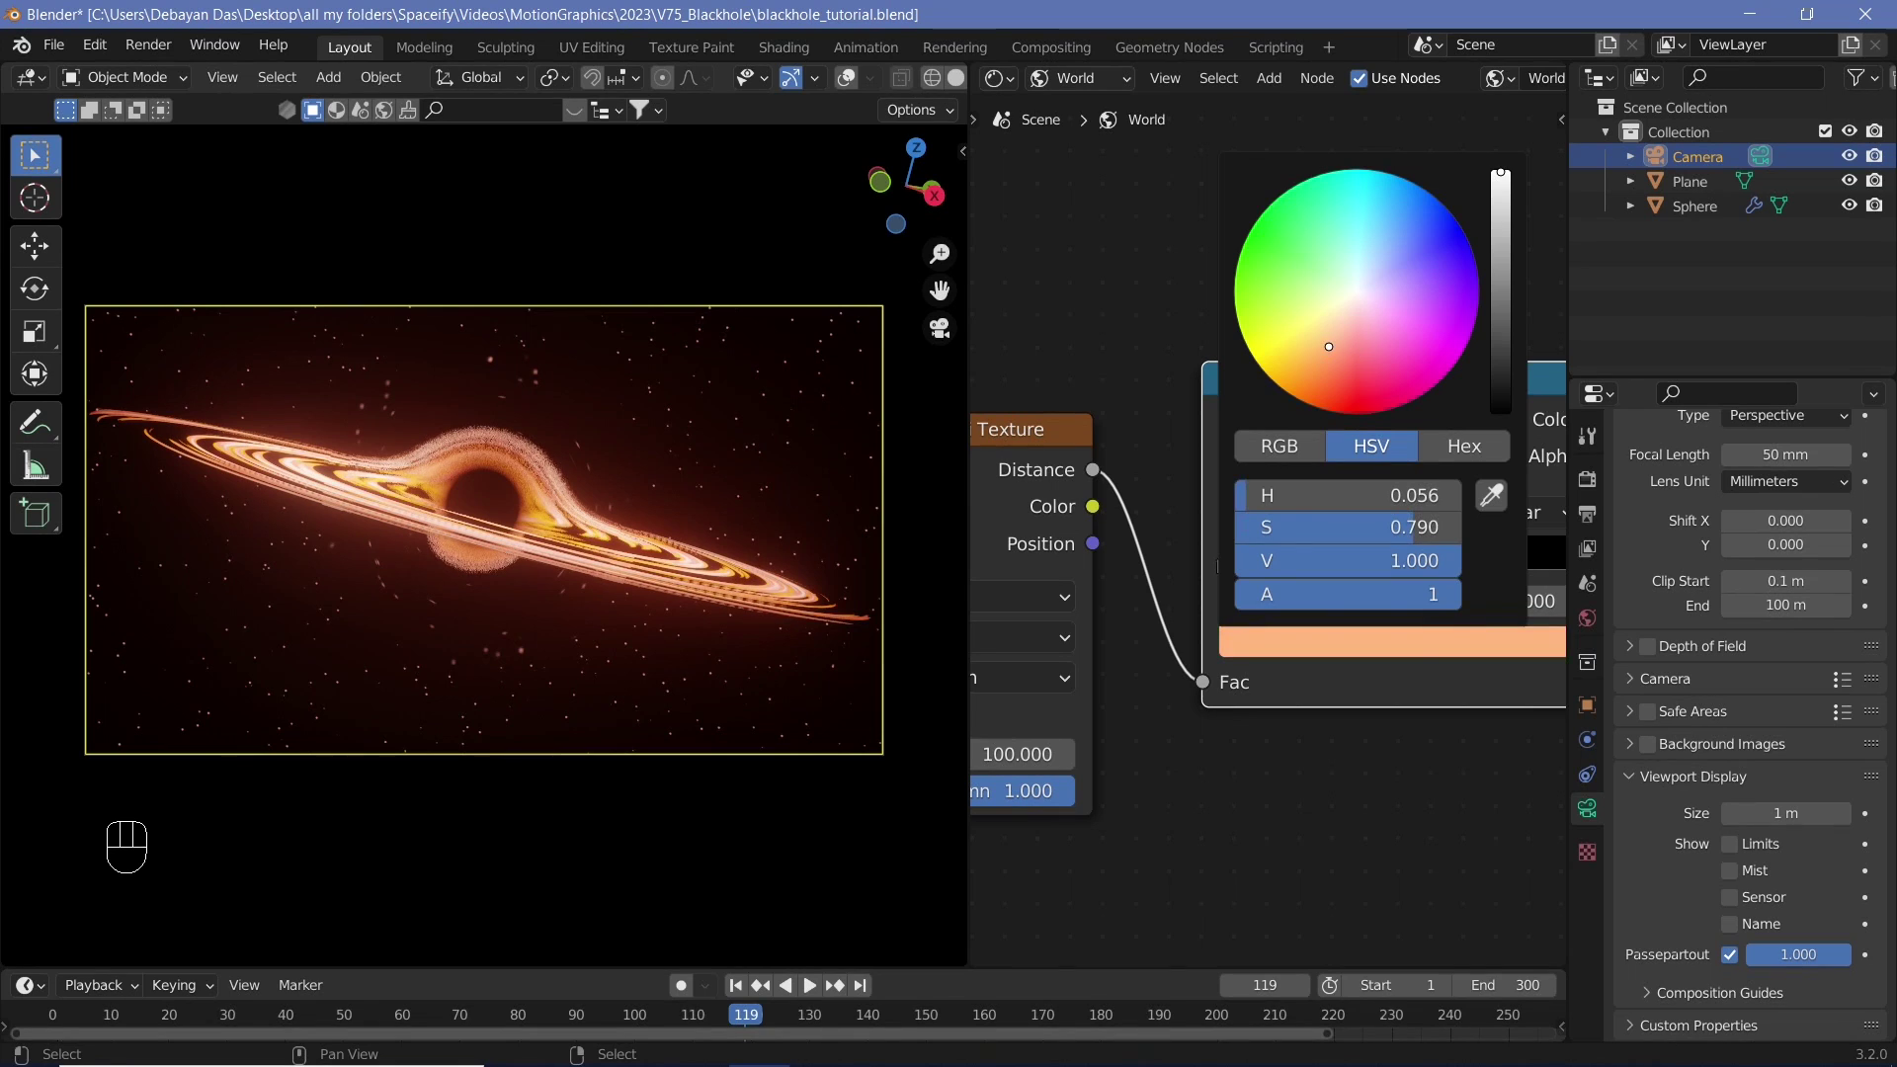
left_click_drag(1269, 577, 584, 612)
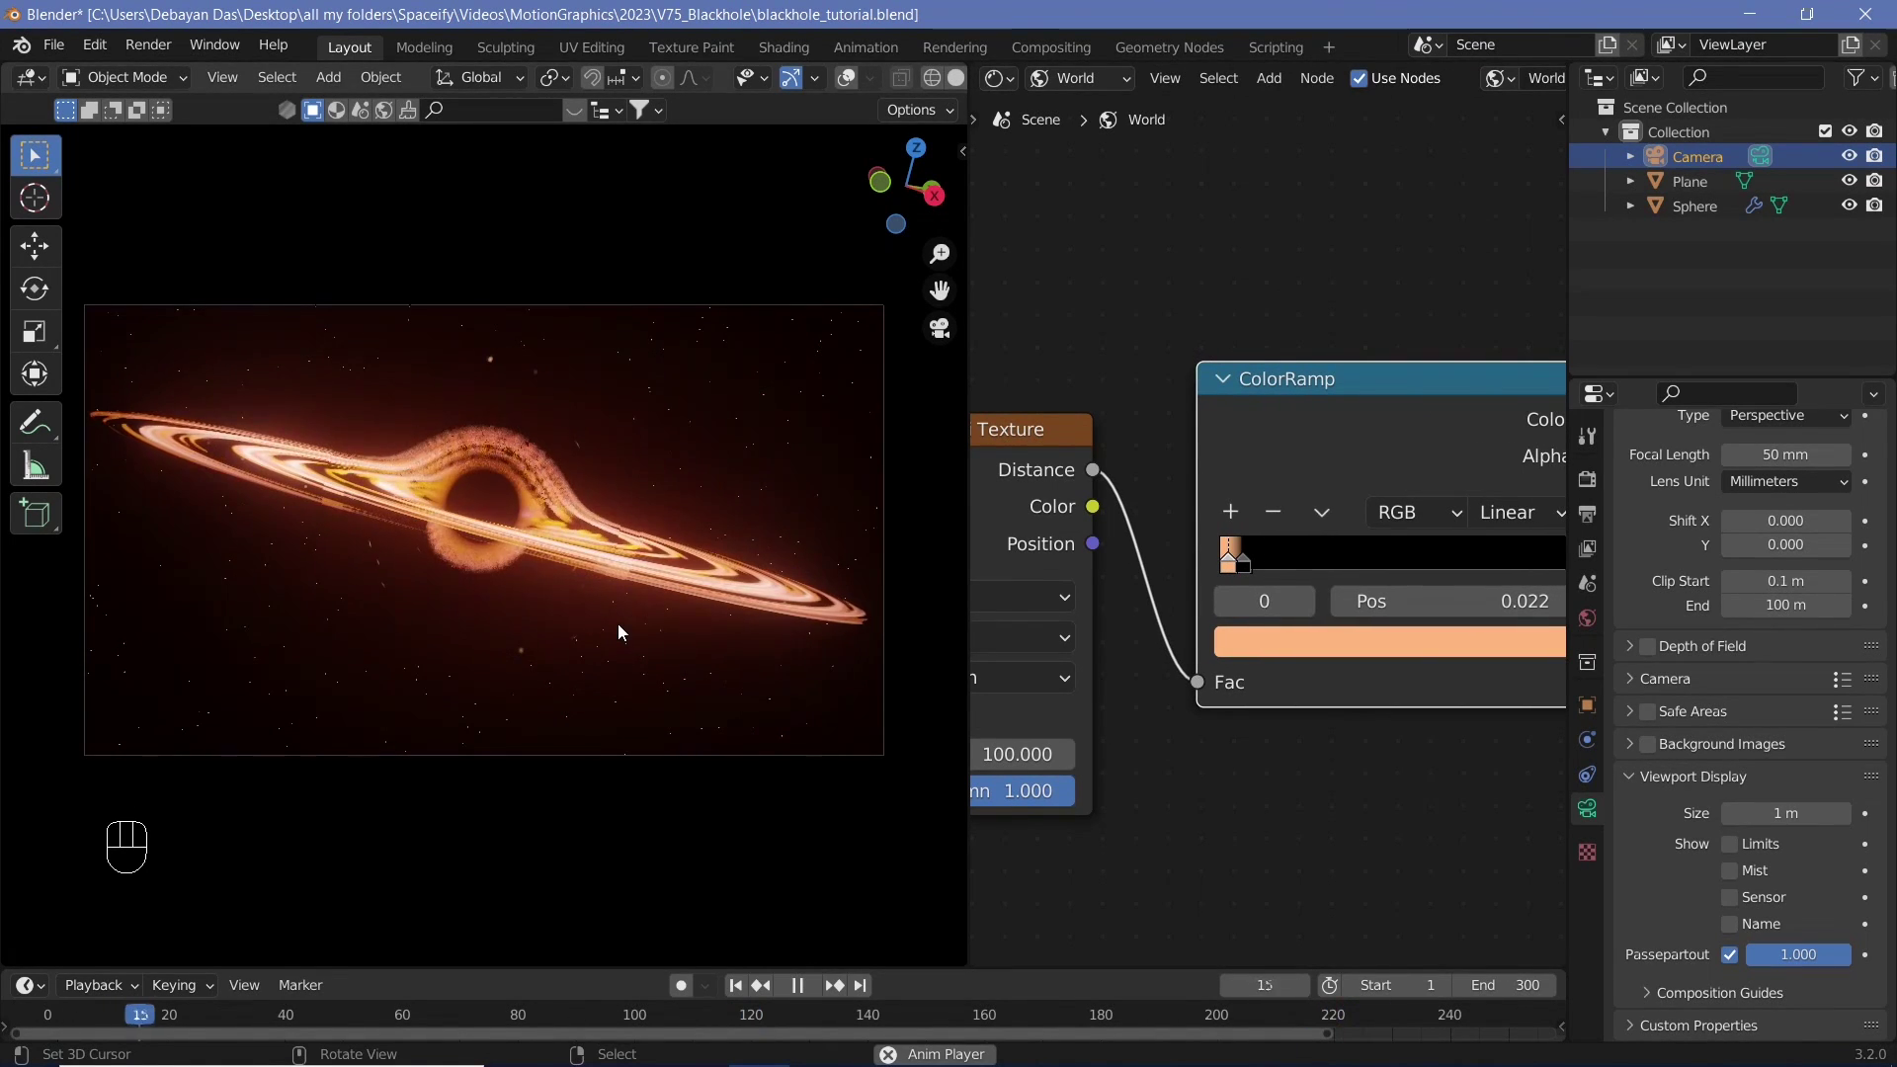
key("shift+space")
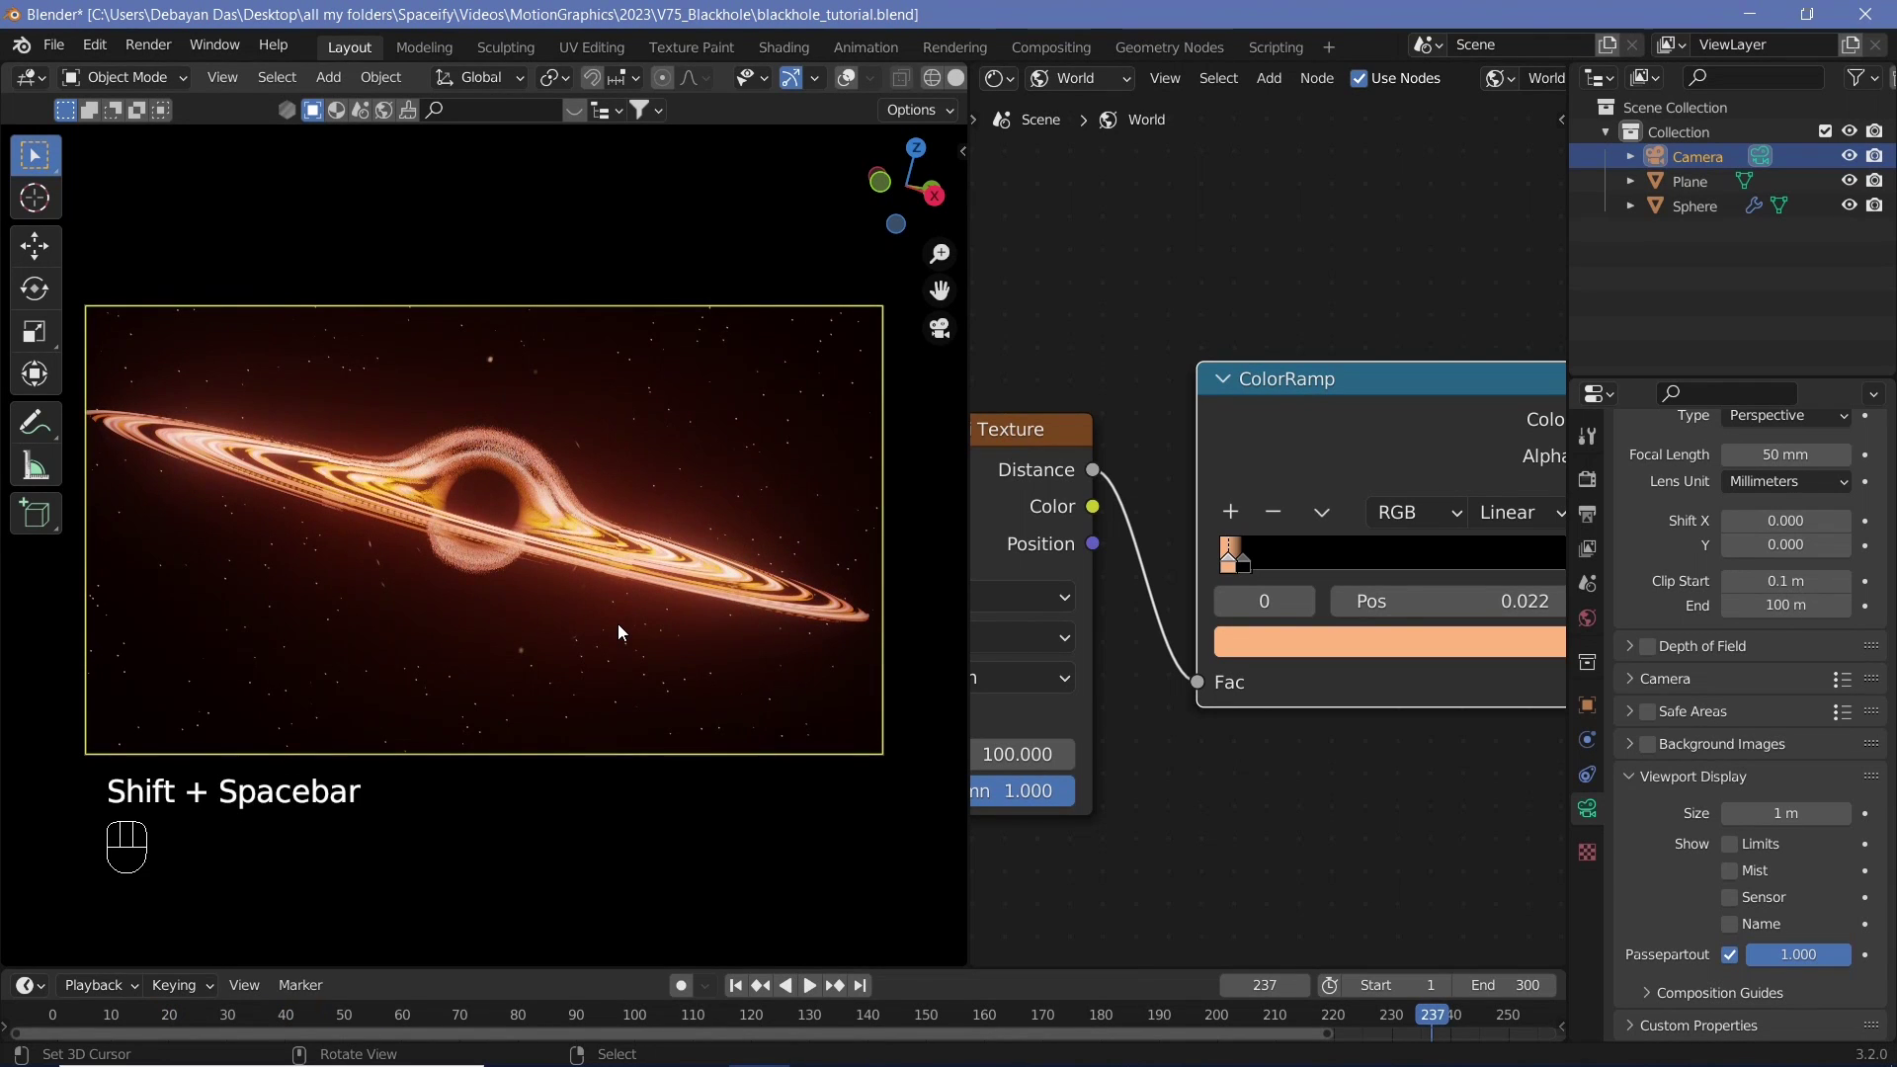